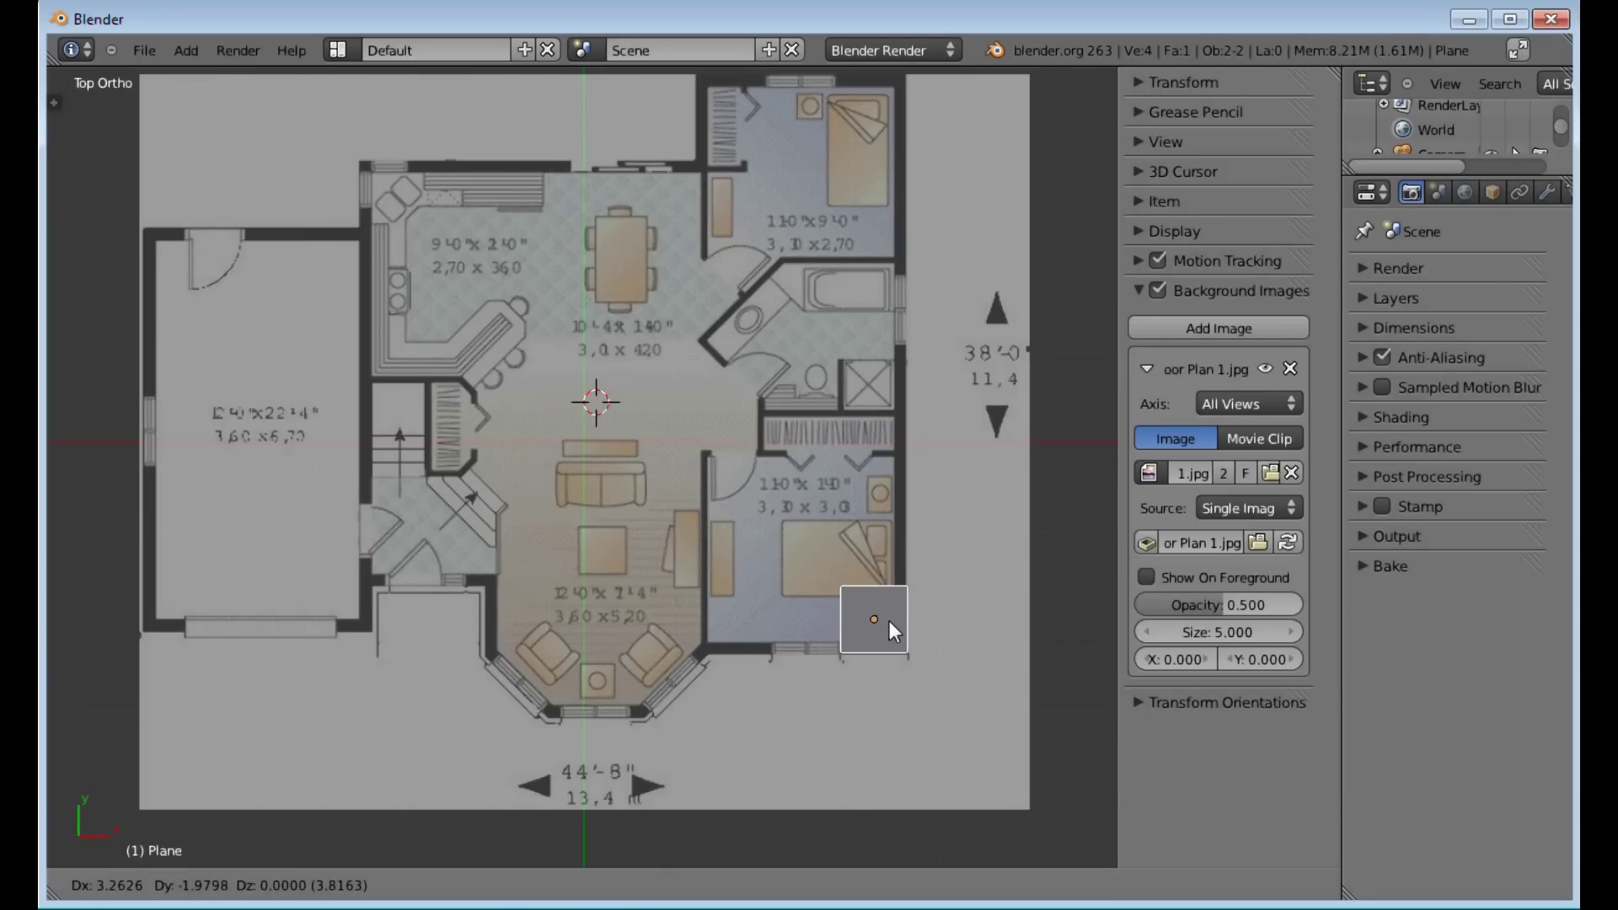
# Enter Edit Mode on the small square plane at the lower bedroom's outer-wall corner
pyautogui.click(1080, 651)
pyautogui.click(1079, 651)
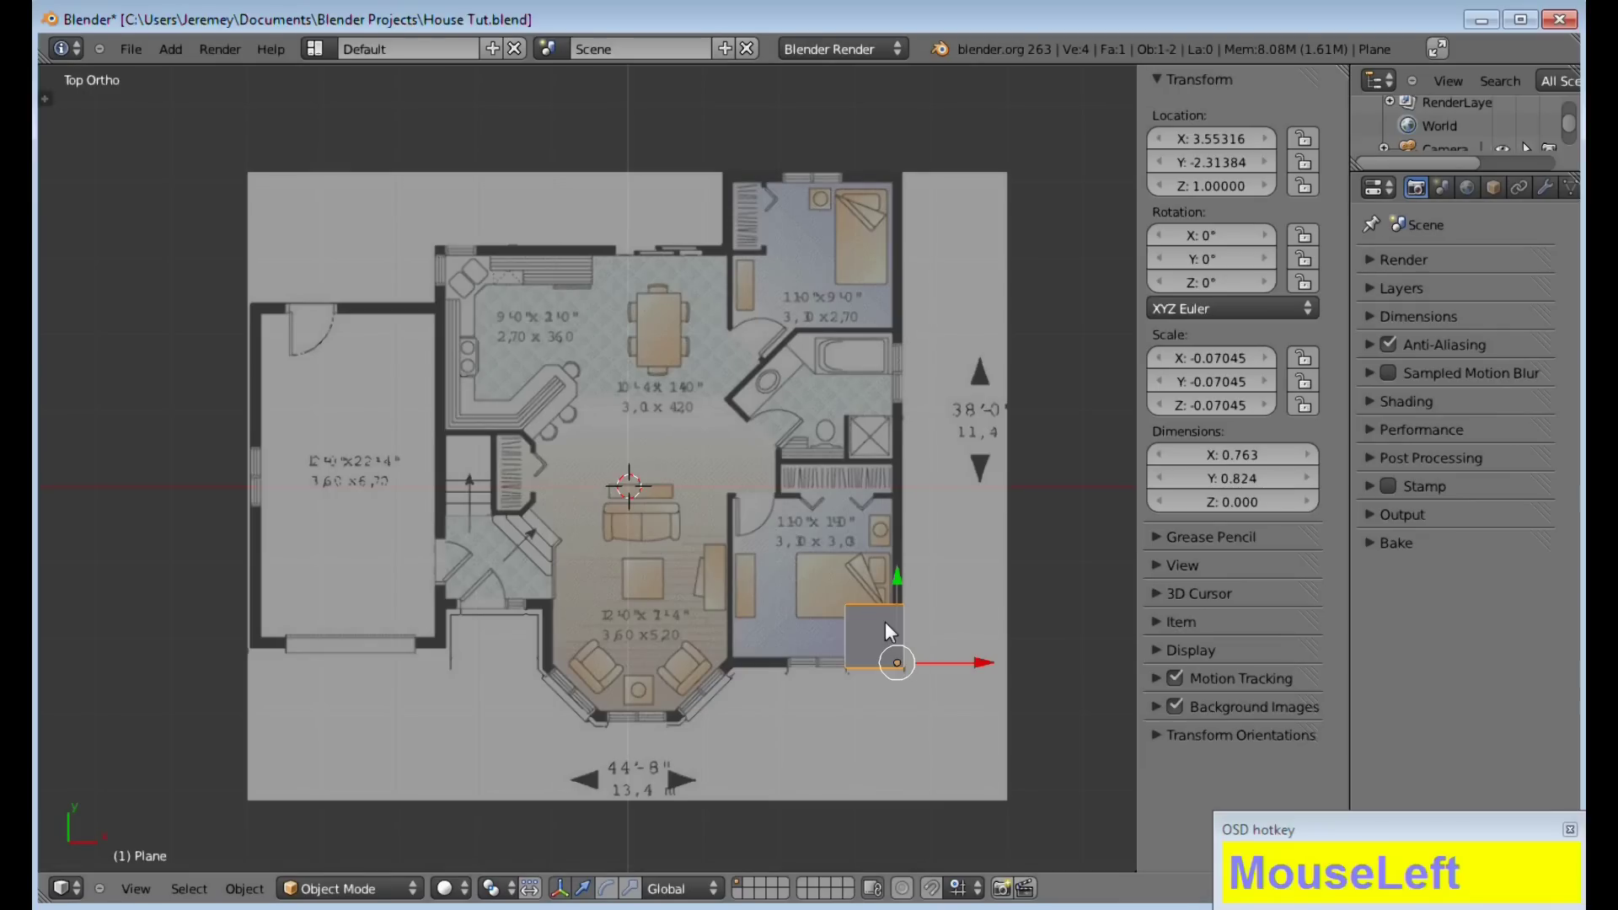
pyautogui.press('Tab')
pyautogui.scroll(3)
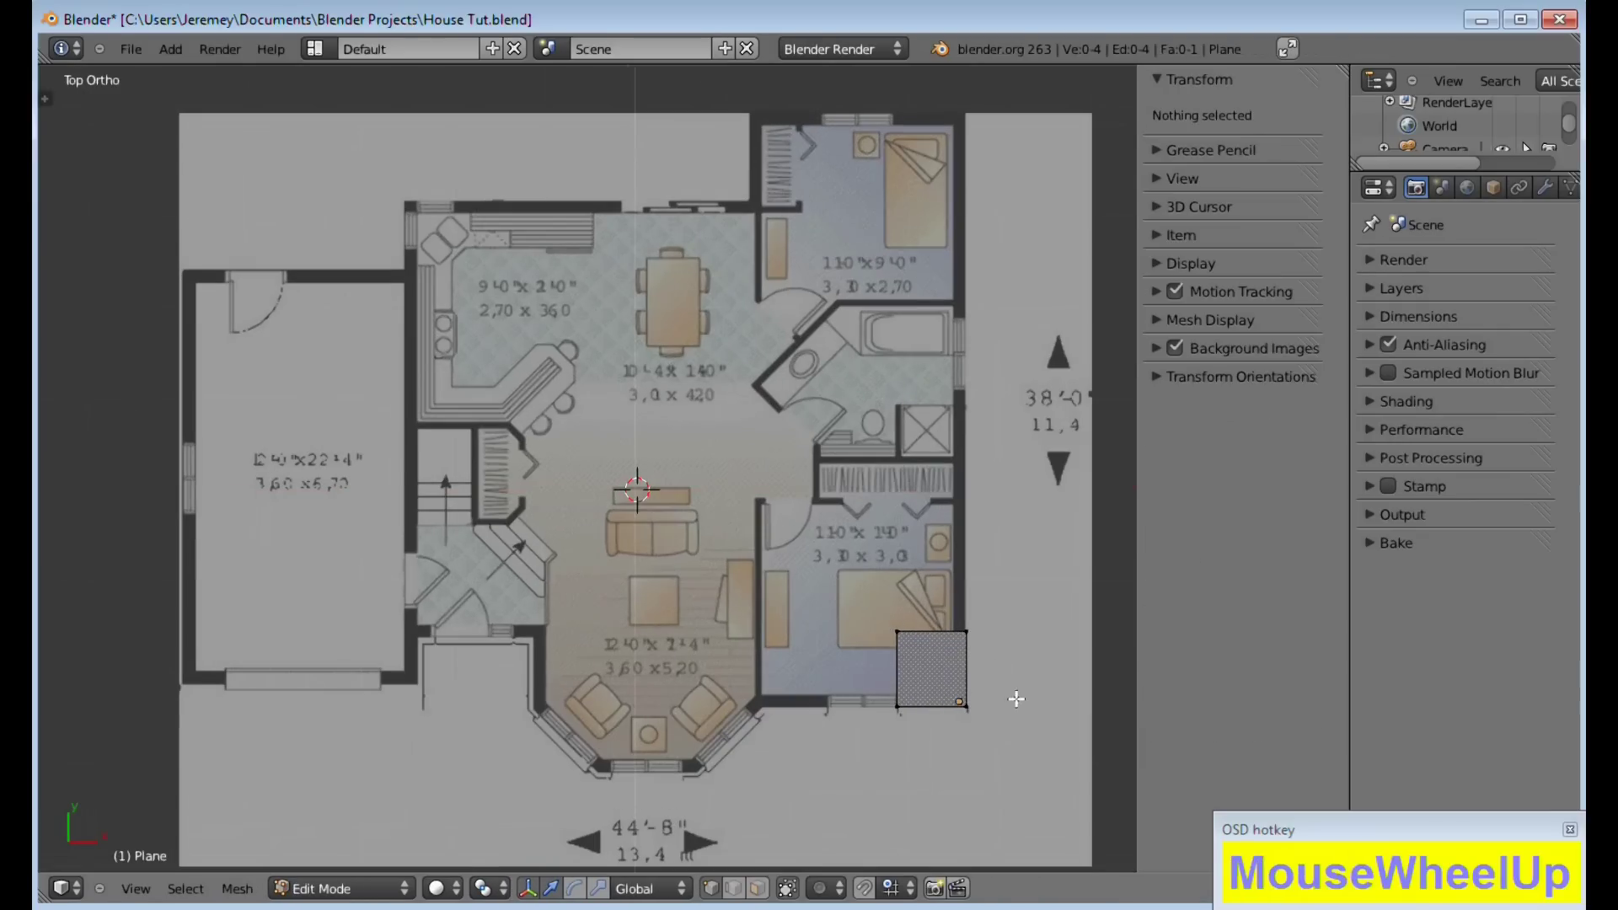
pyautogui.middleClick(1024, 707)
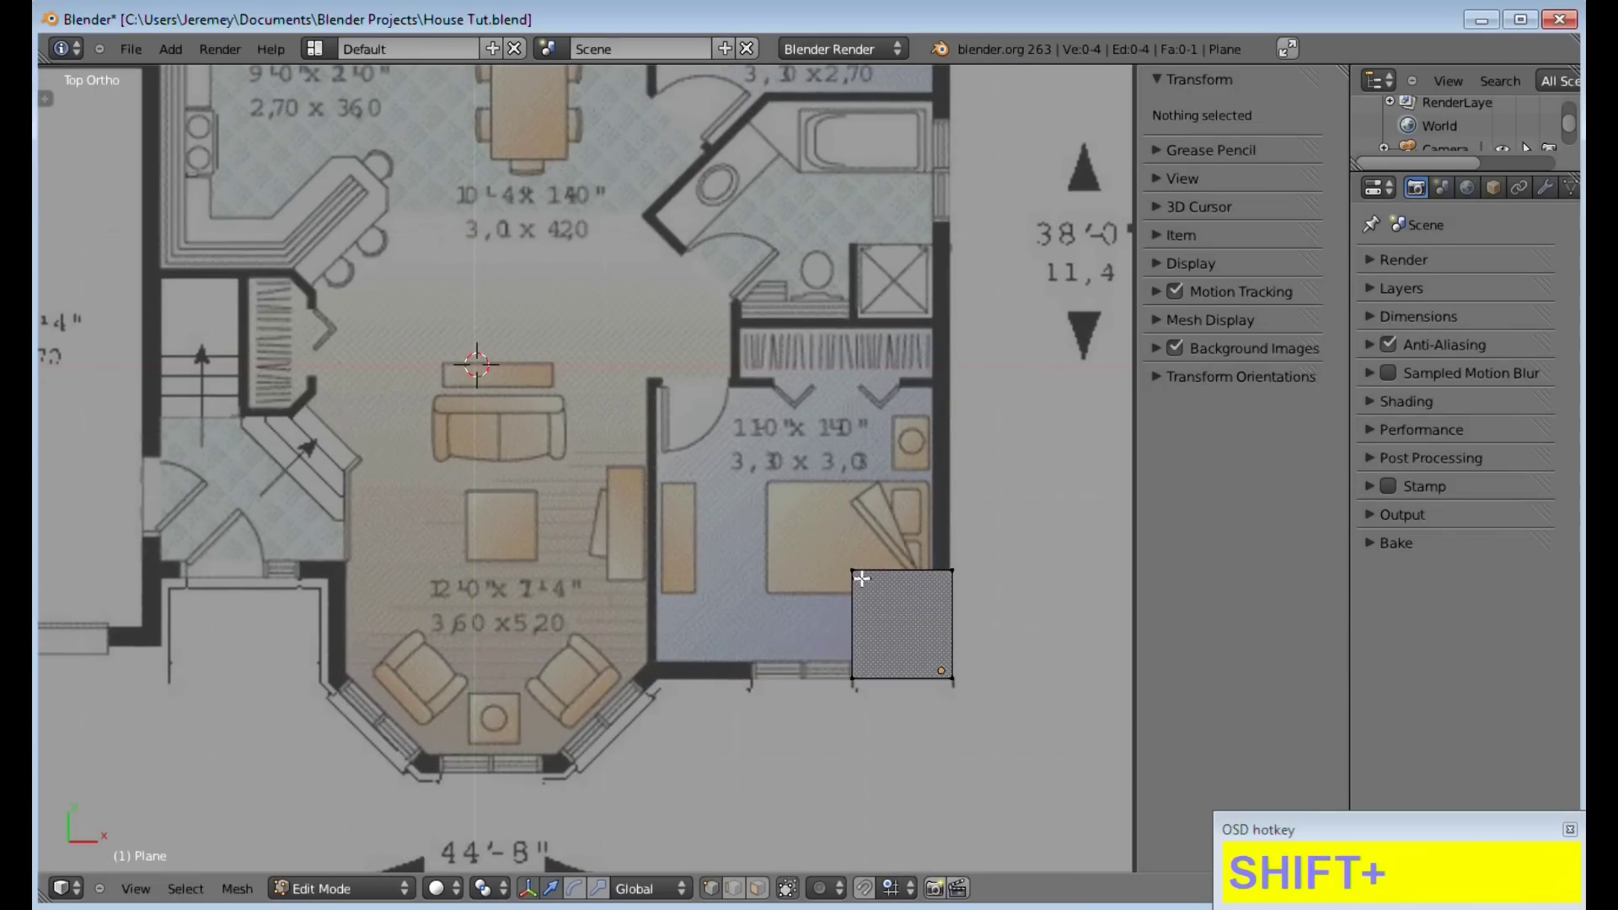
# Select all the square's vertices, scale it and move it onto the outer wall
pyautogui.press('a')
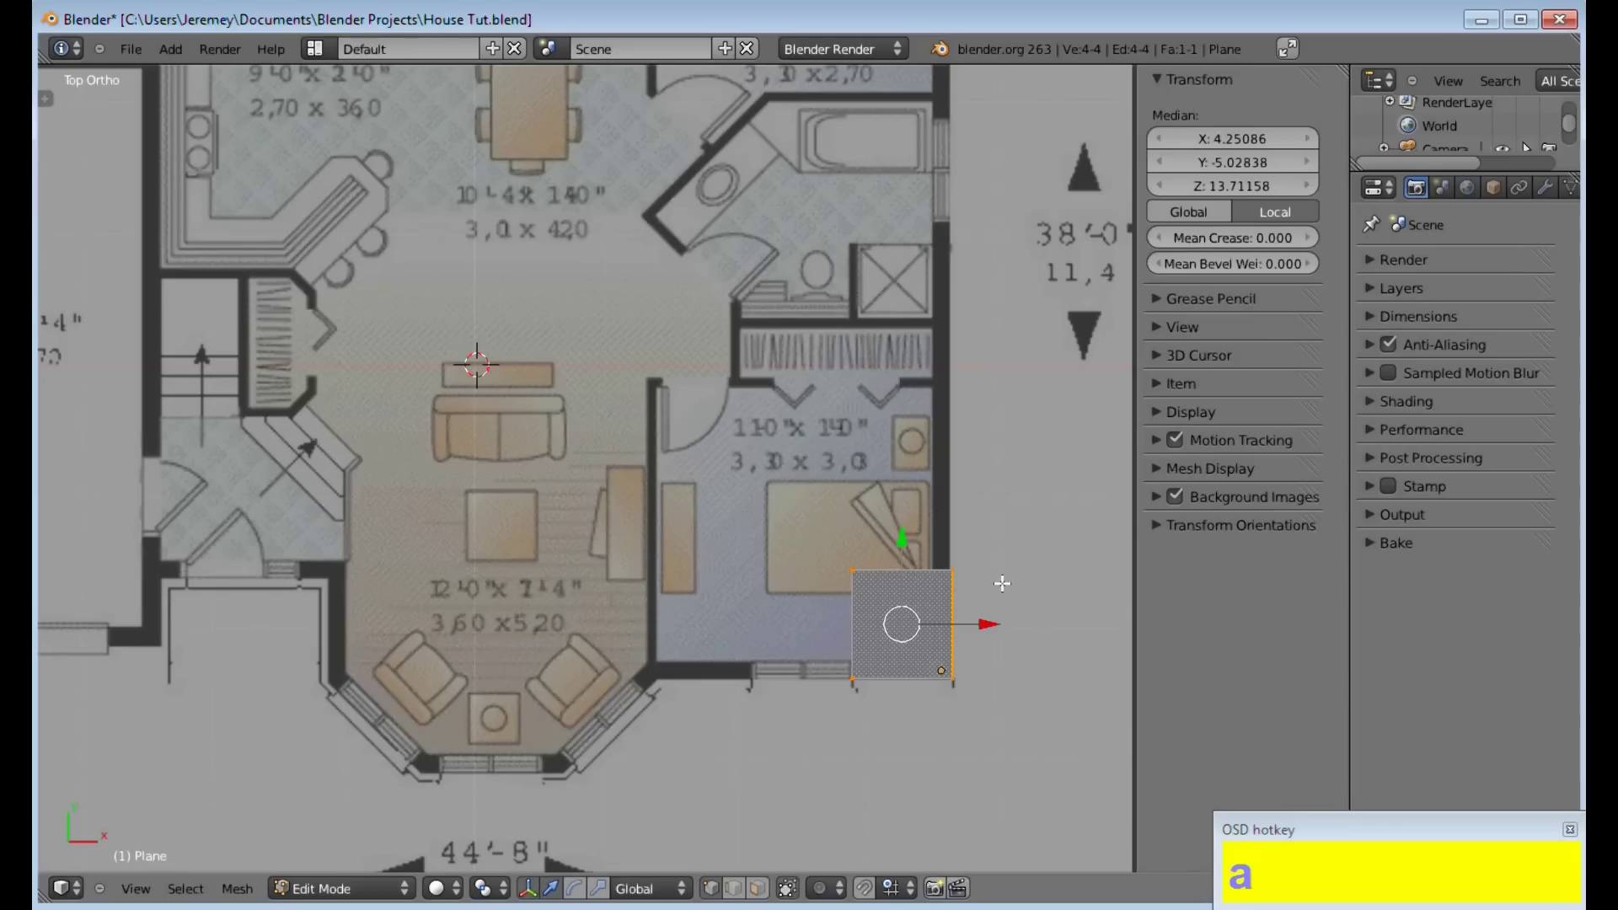
pyautogui.press('s')
pyautogui.click(926, 624)
pyautogui.press('g')
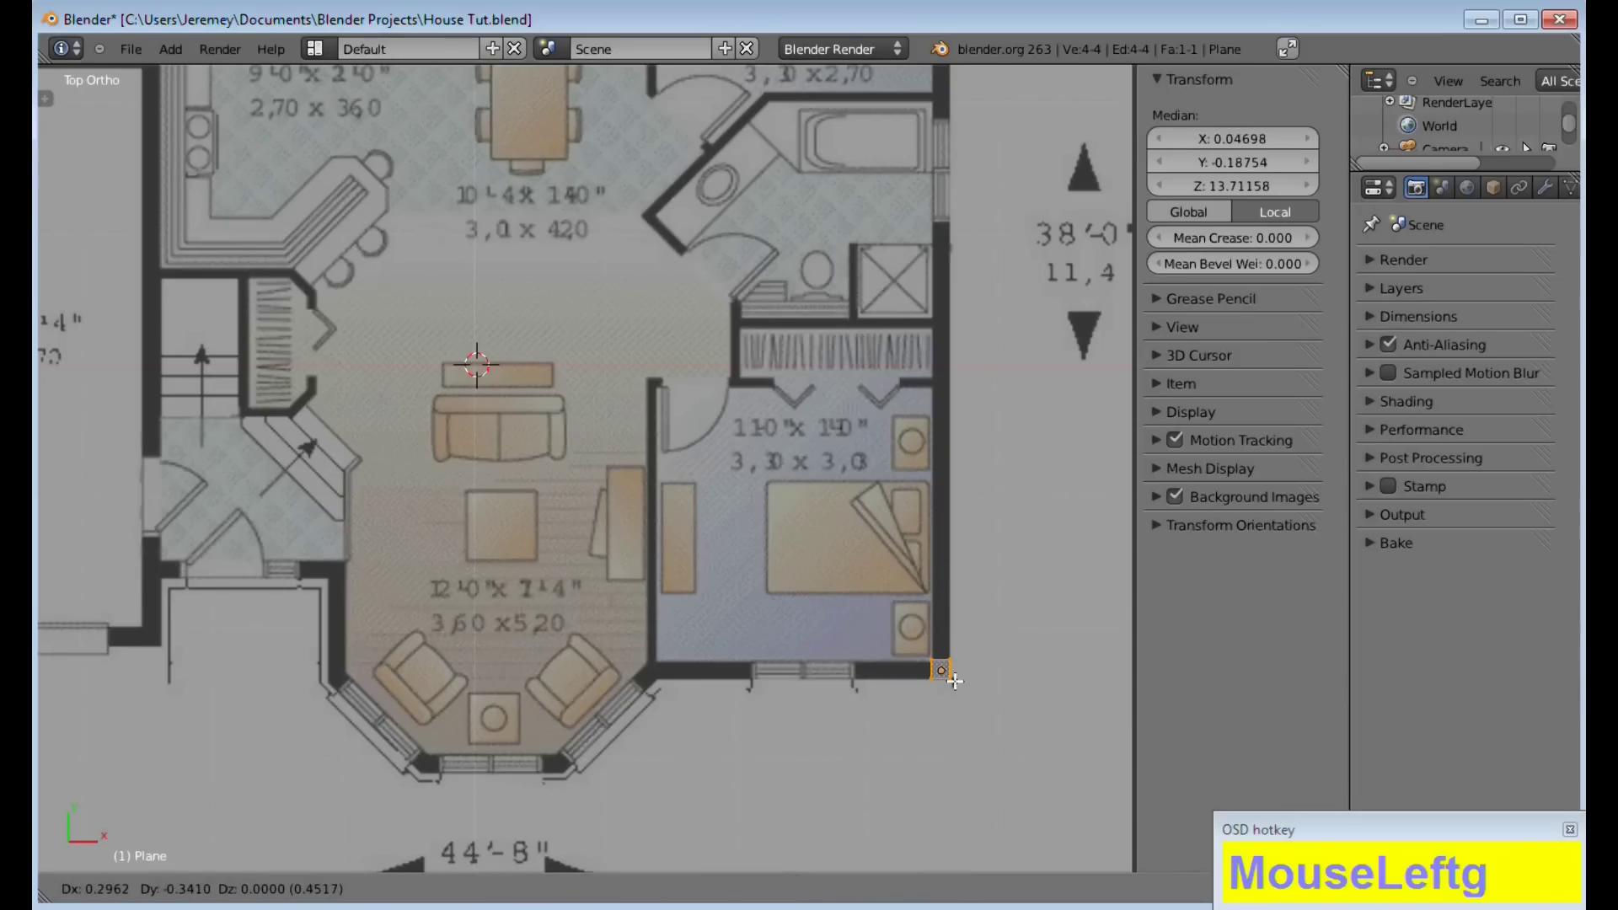
pyautogui.click(956, 679)
# Nudge the square further into place on the thick outer wall beside the bedroom
pyautogui.scroll(3)
pyautogui.middleClick(1014, 685)
pyautogui.scroll(3)
pyautogui.middleClick(1009, 709)
pyautogui.click(995, 704)
pyautogui.press('g')
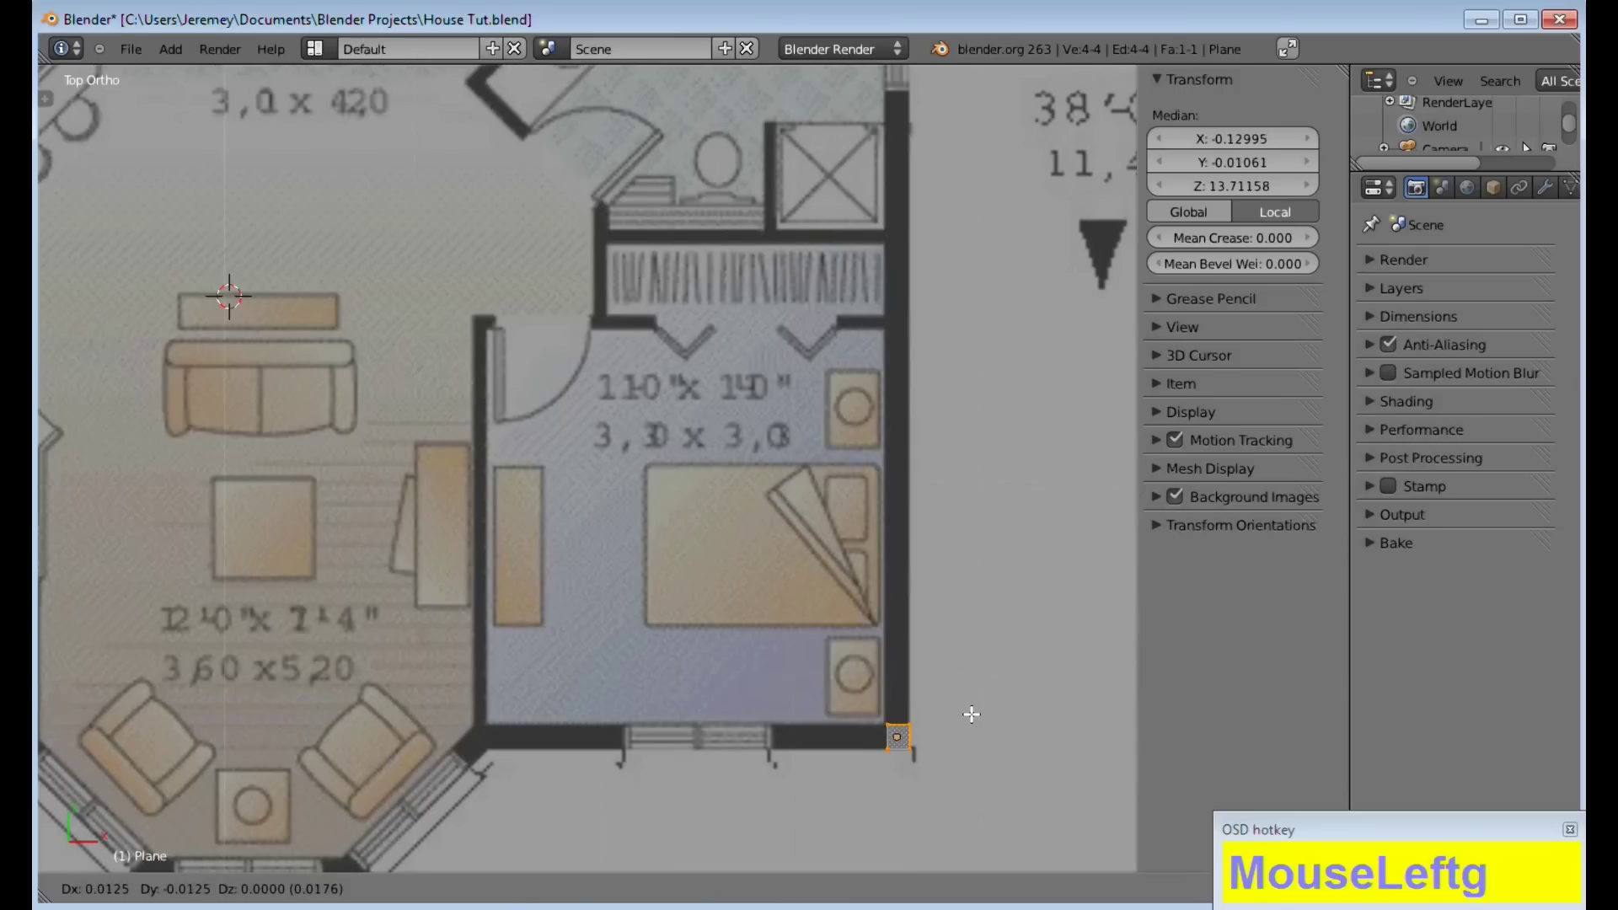
pyautogui.click(973, 711)
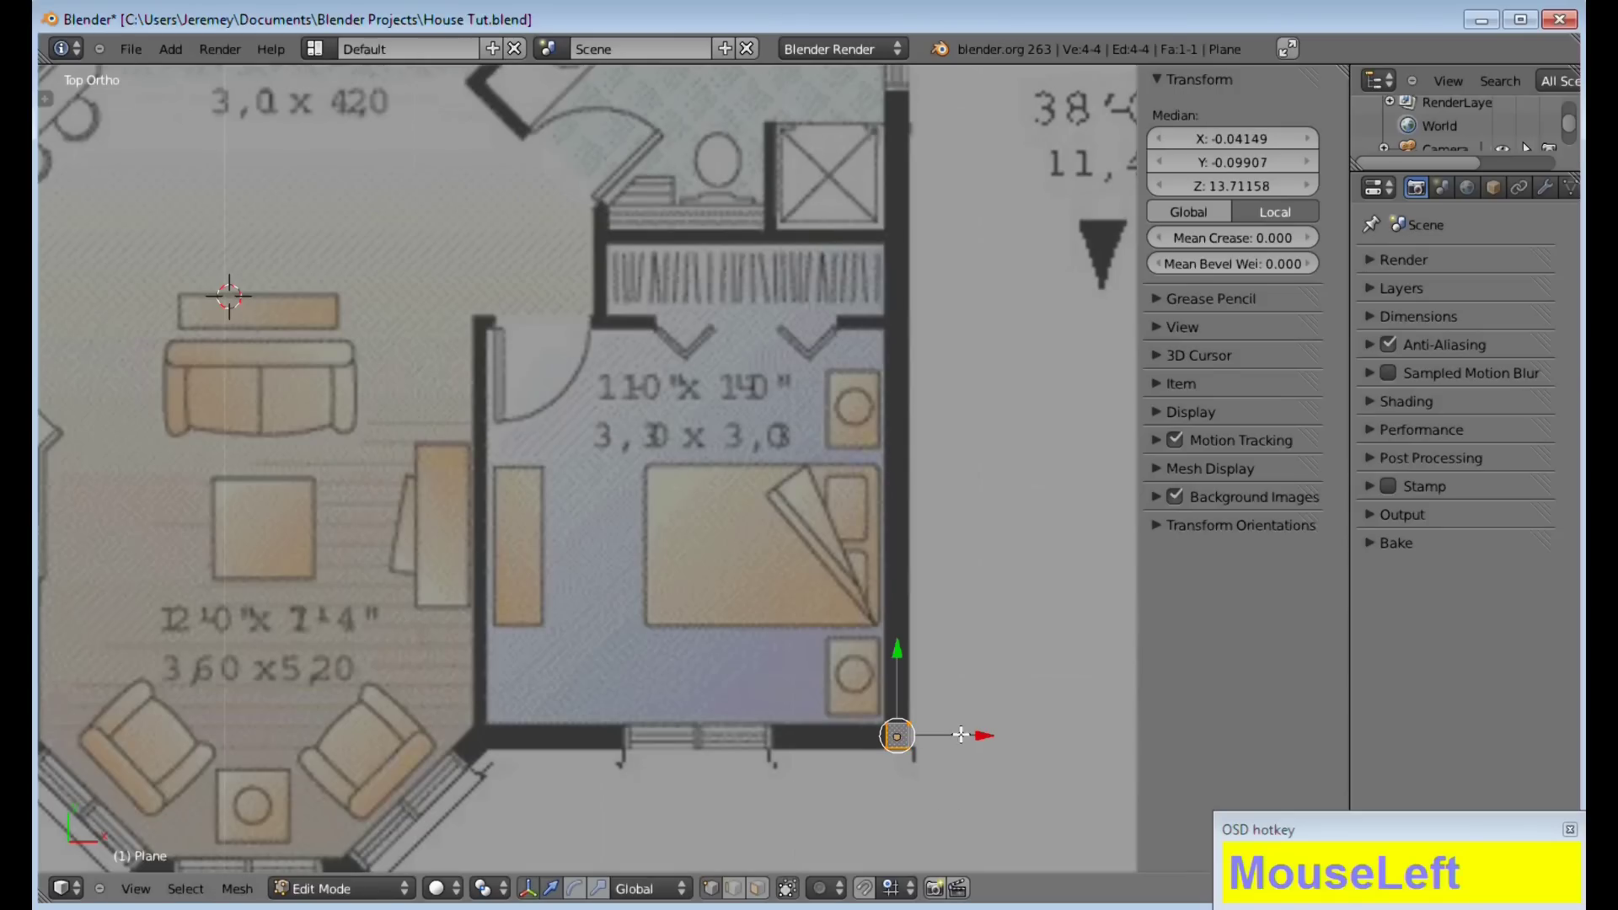
# Deselect everything and box-select one edge of the square
pyautogui.click(698, 868)
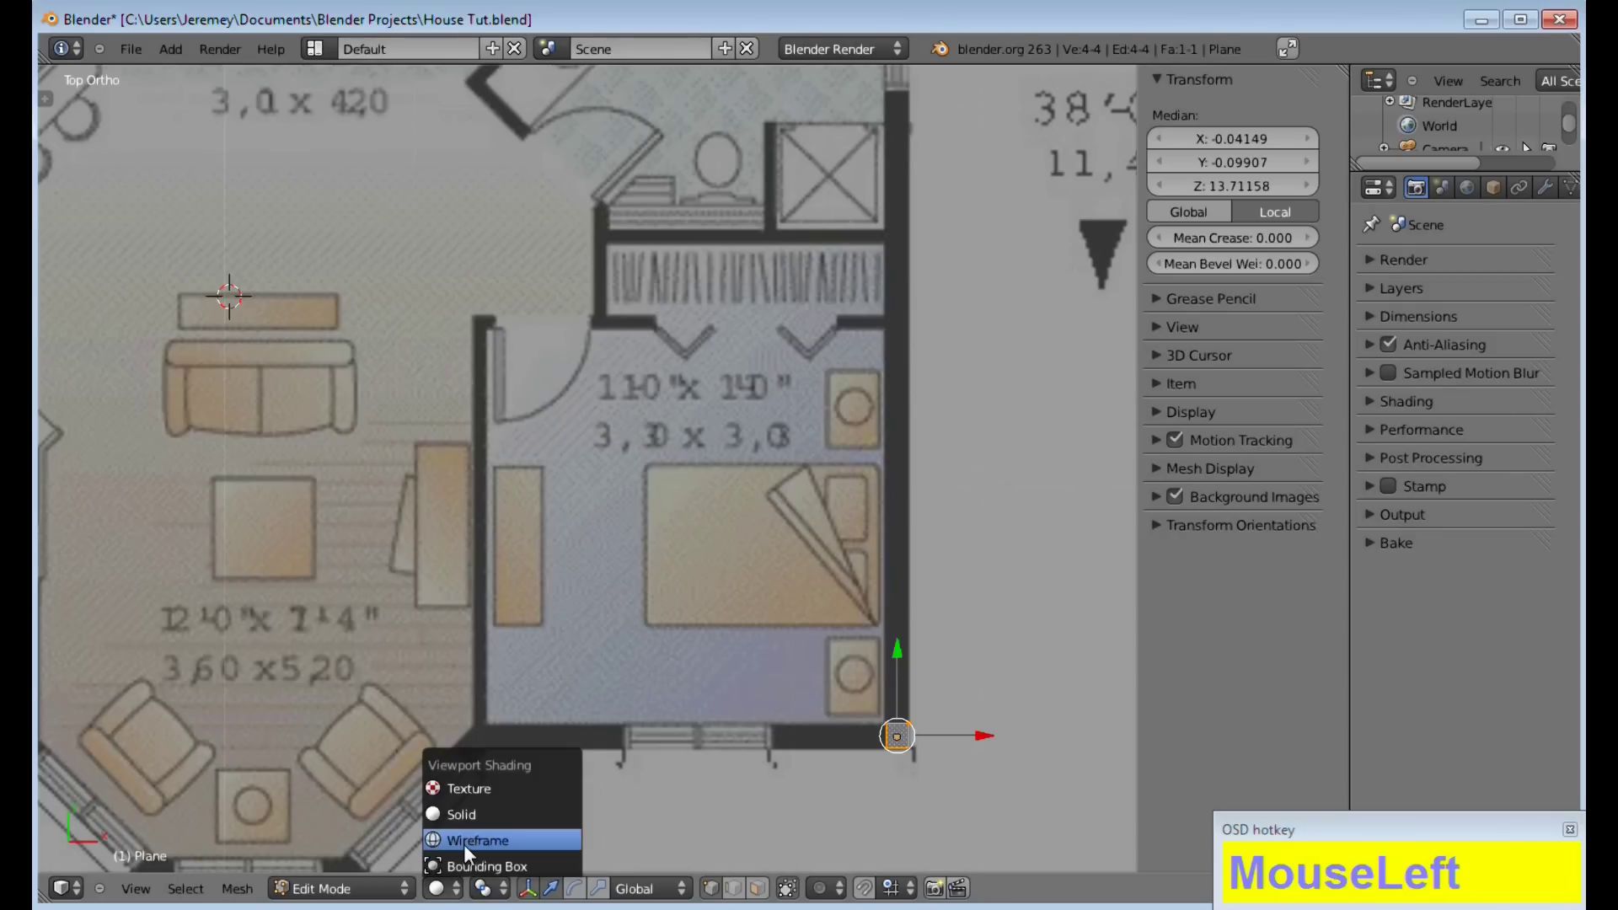
pyautogui.click(469, 842)
pyautogui.press('a')
pyautogui.press('b')
pyautogui.moveTo(891, 715); pyautogui.dragTo(937, 731)
# Clear the selection and bring the right outer wall into view
pyautogui.press('a')
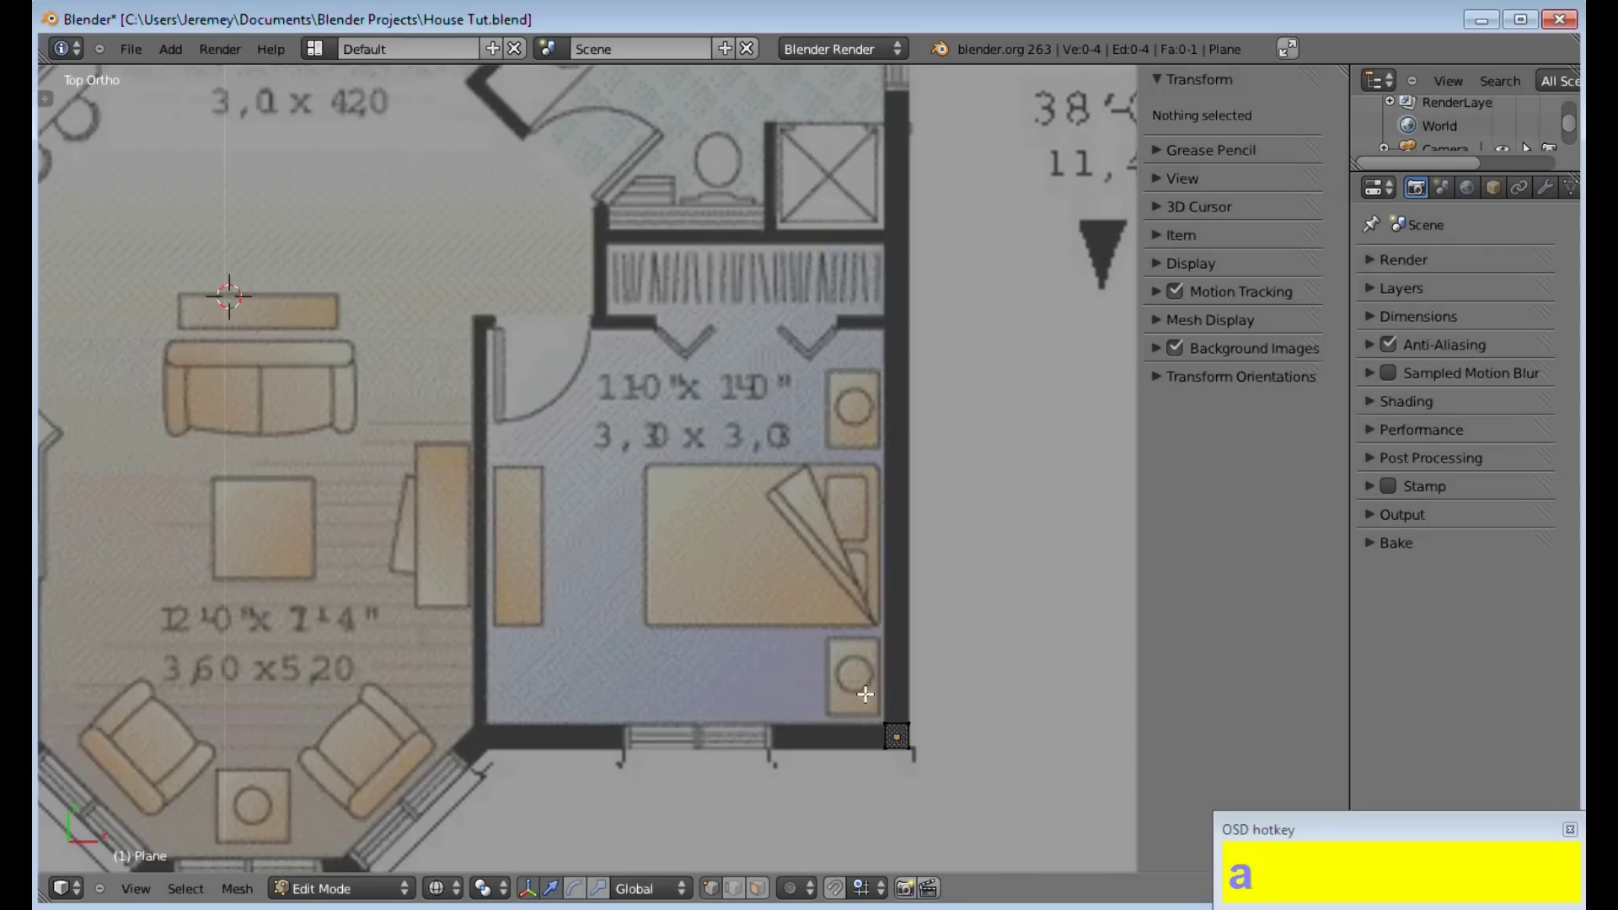
pyautogui.press('b')
pyautogui.rightClick(878, 684)
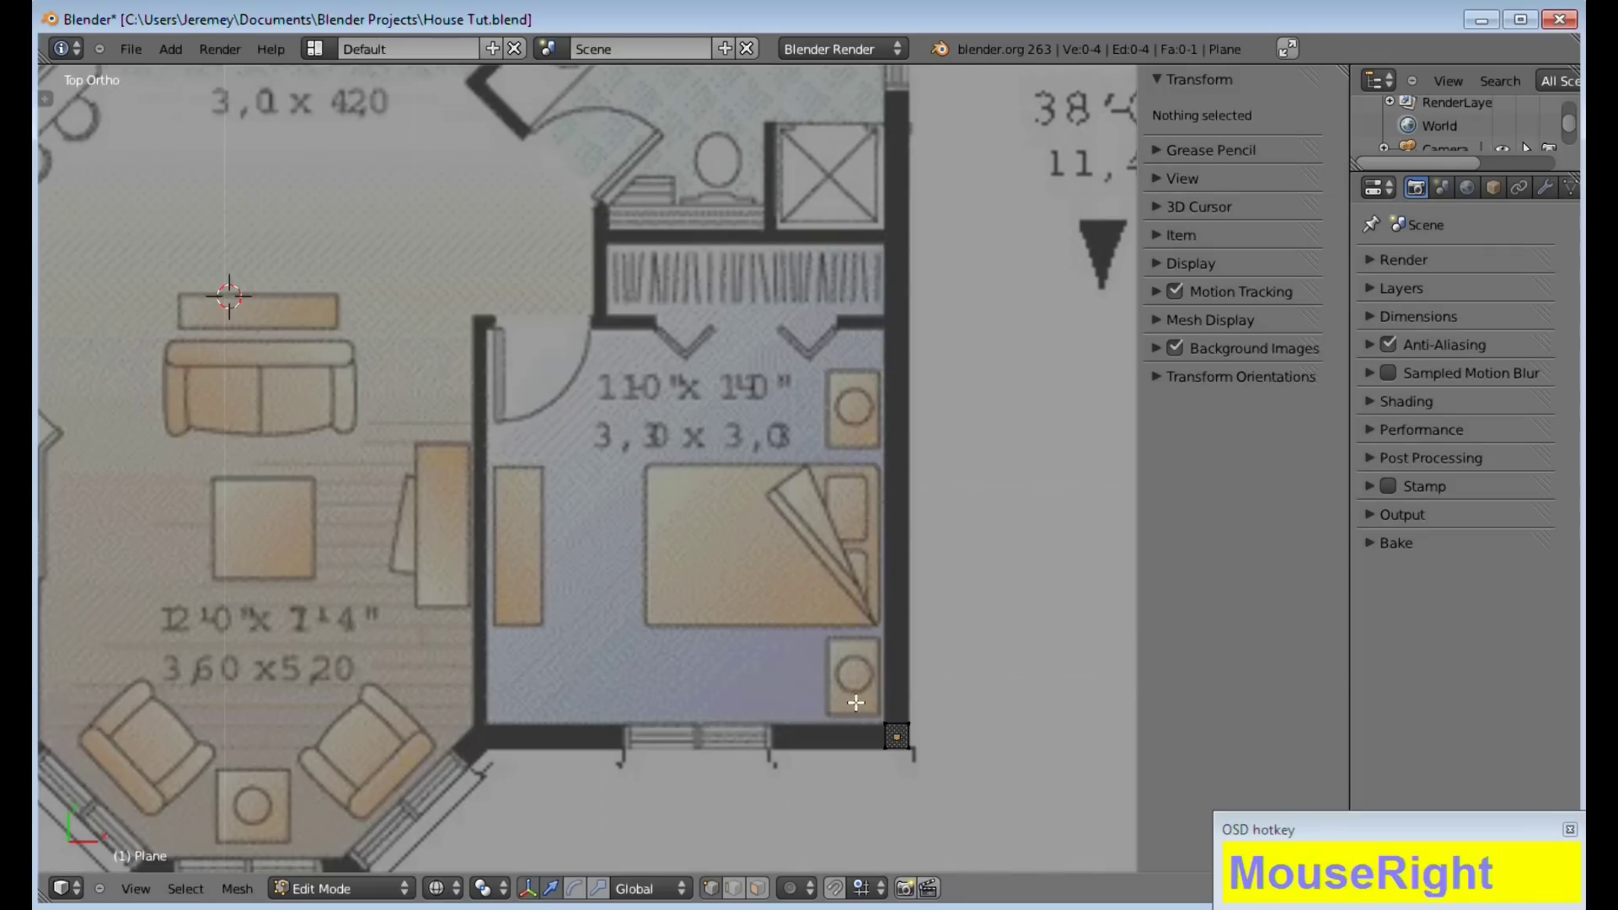
pyautogui.scroll(-3)
pyautogui.middleClick(834, 653)
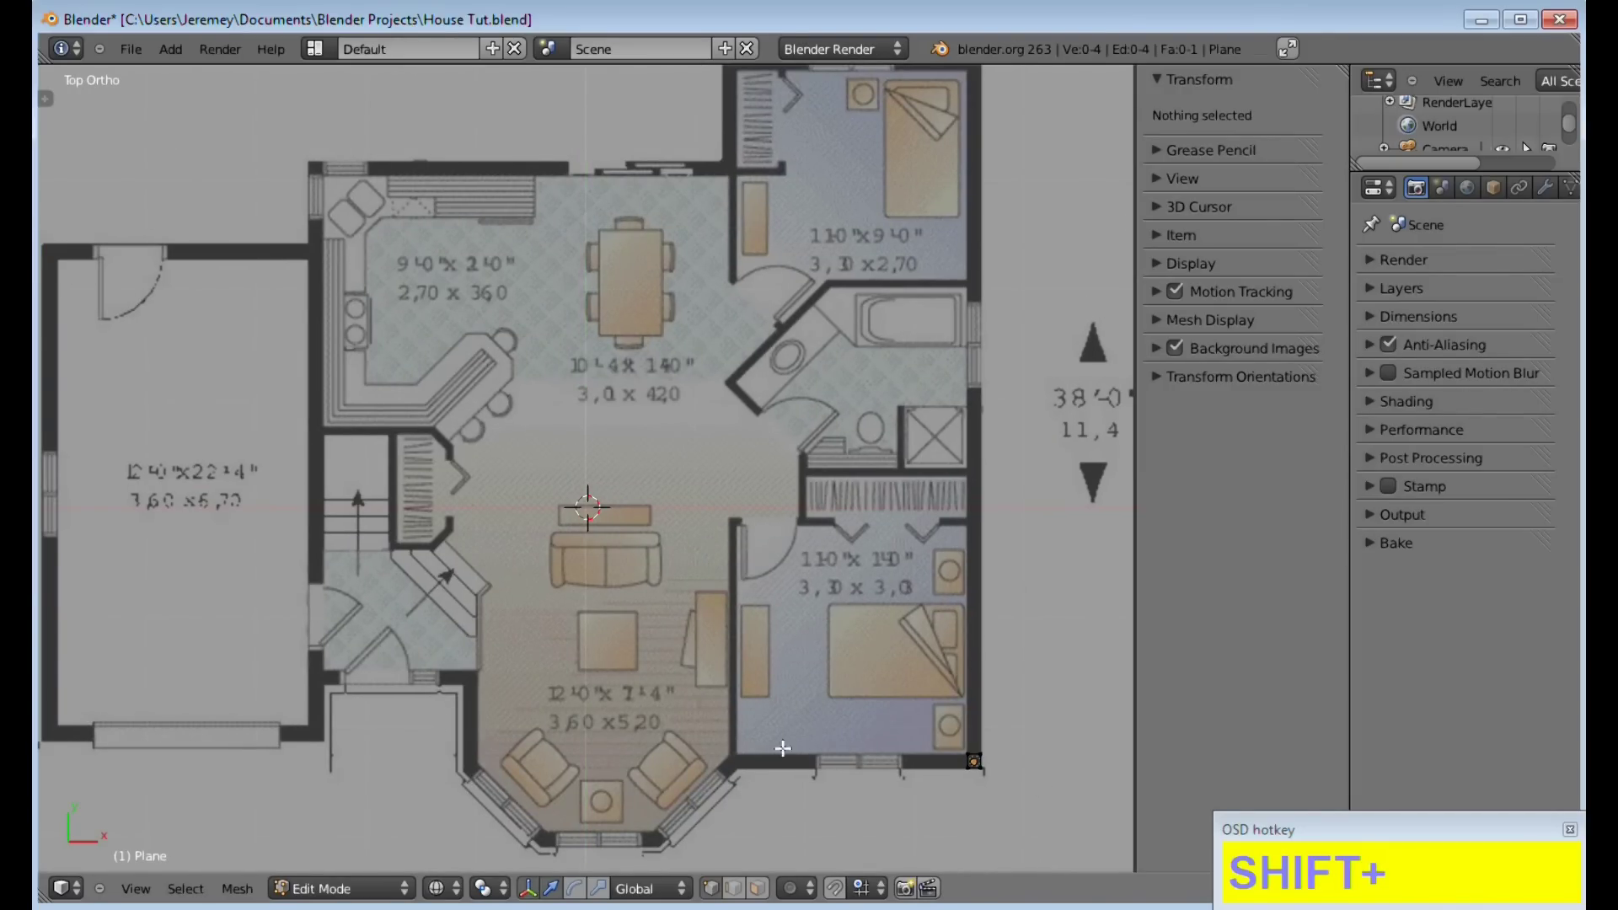
pyautogui.scroll(3)
pyautogui.middleClick(1005, 764)
pyautogui.scroll(3)
pyautogui.middleClick(981, 735)
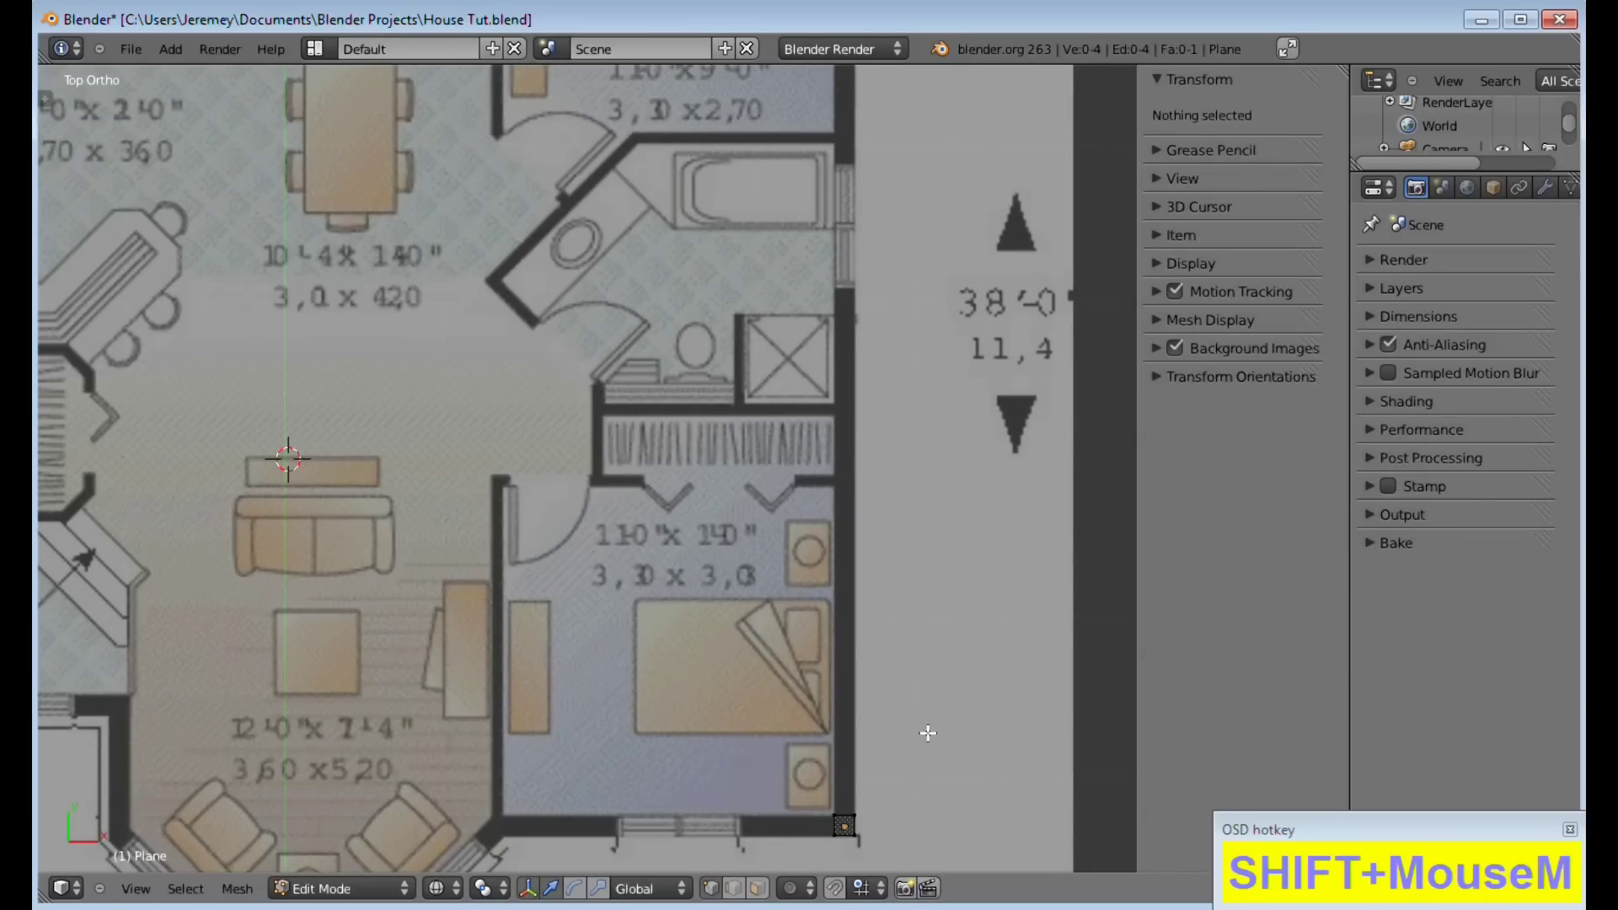
pyautogui.middleClick(931, 731)
# Box-select the square's top edge and extrude it along Y up to the closet corner
pyautogui.press('a')
pyautogui.press('a')
pyautogui.press('b')
pyautogui.moveTo(802, 777); pyautogui.dragTo(908, 822)
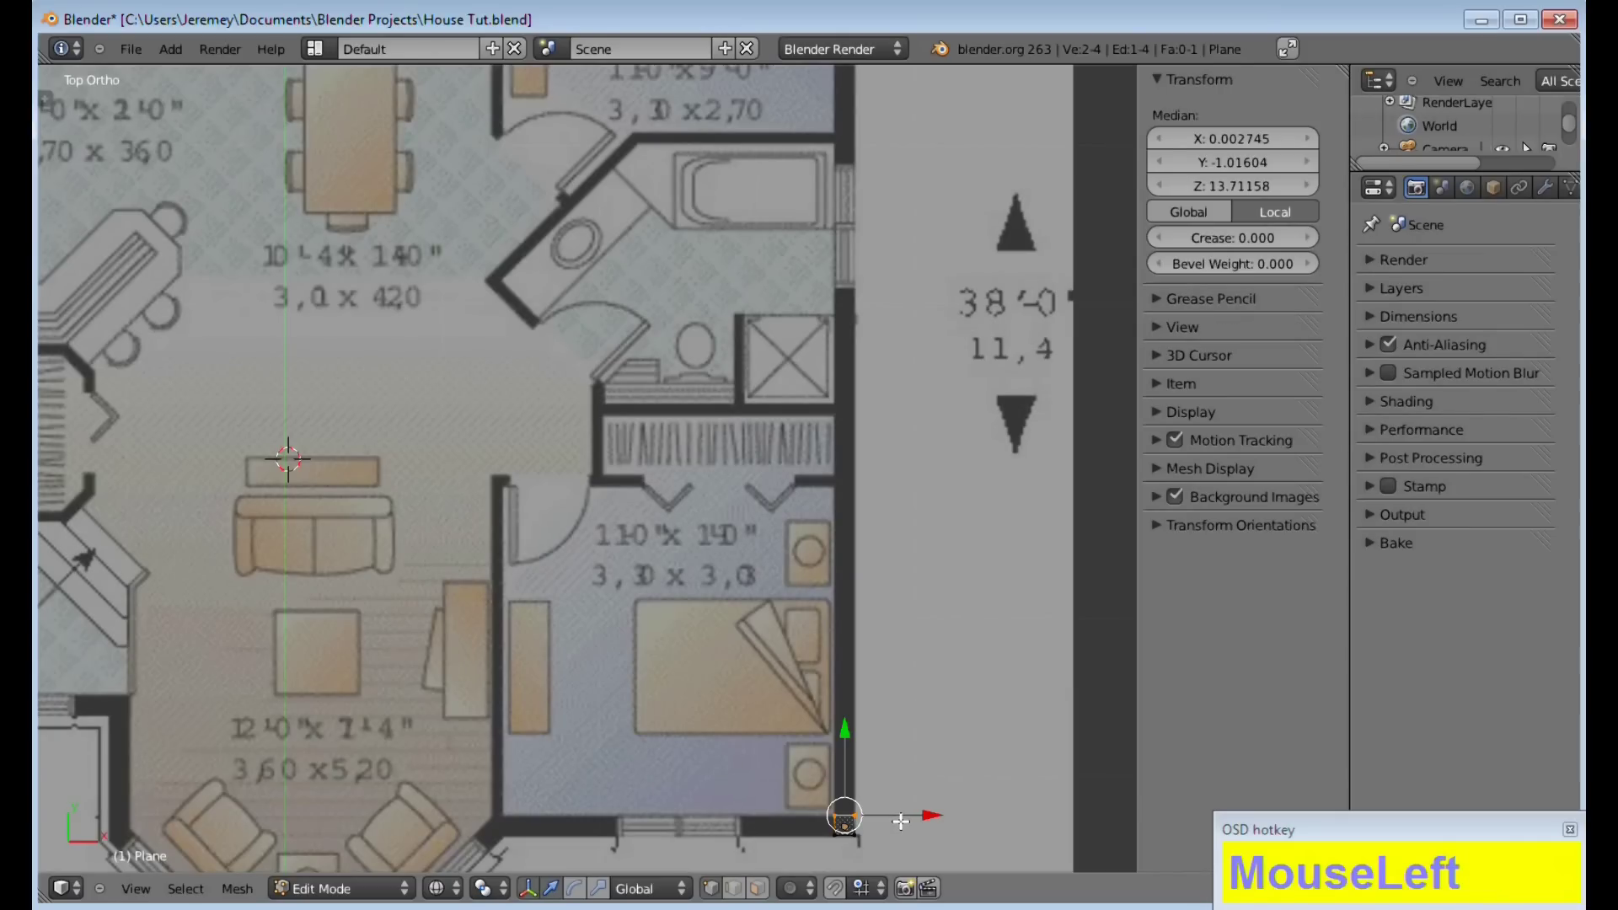
pyautogui.press('e')
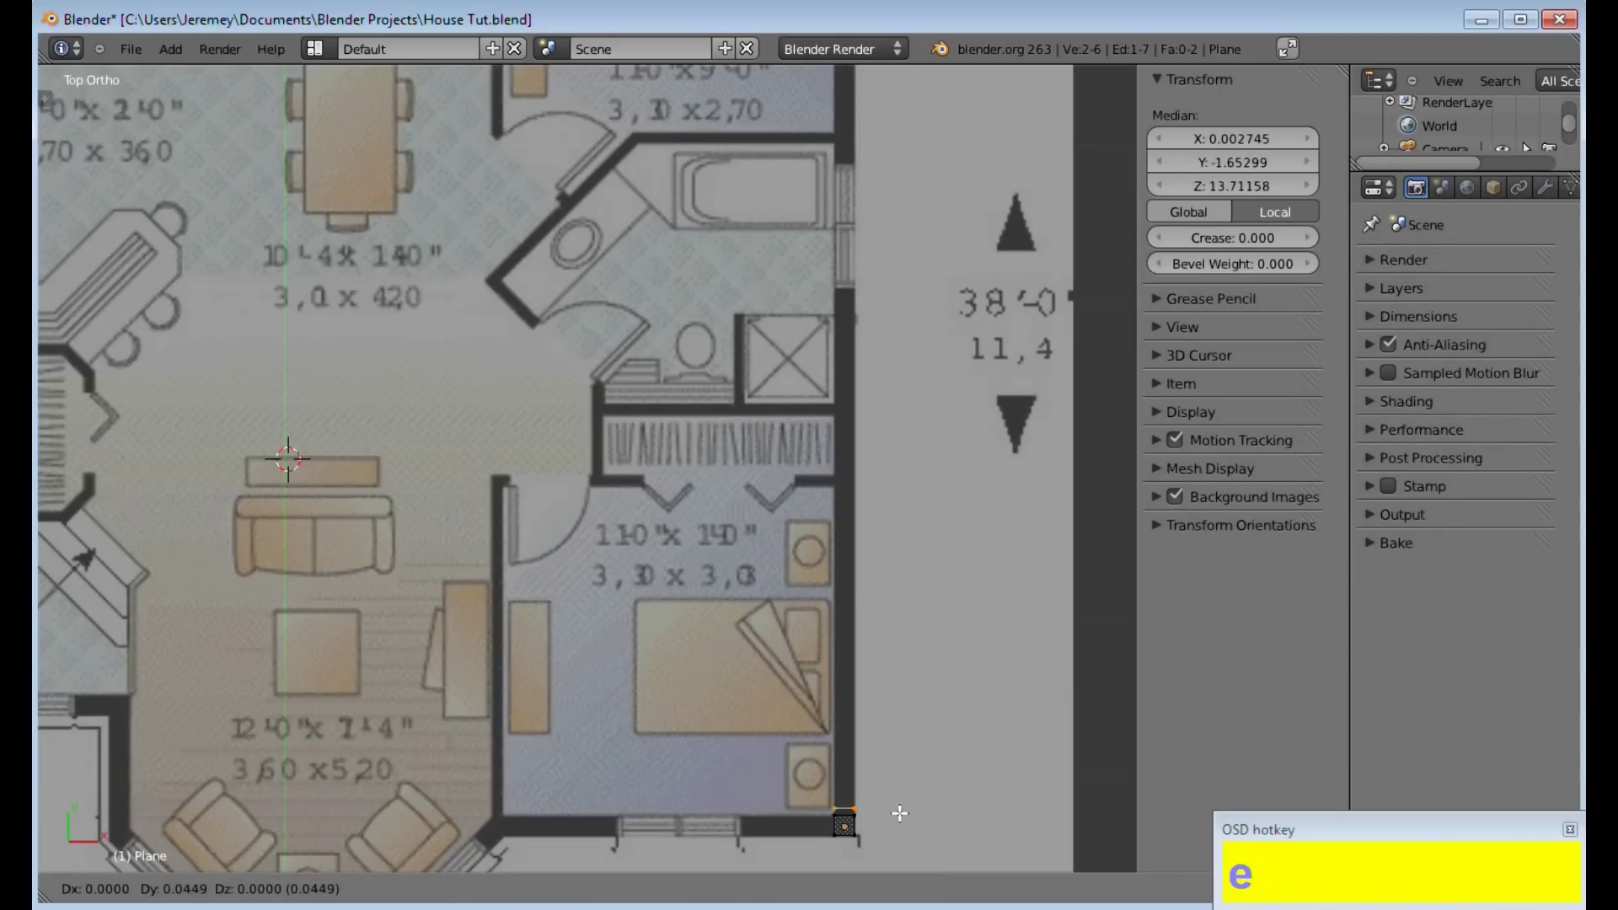
pyautogui.press('x')
pyautogui.press('z')
pyautogui.press('y')
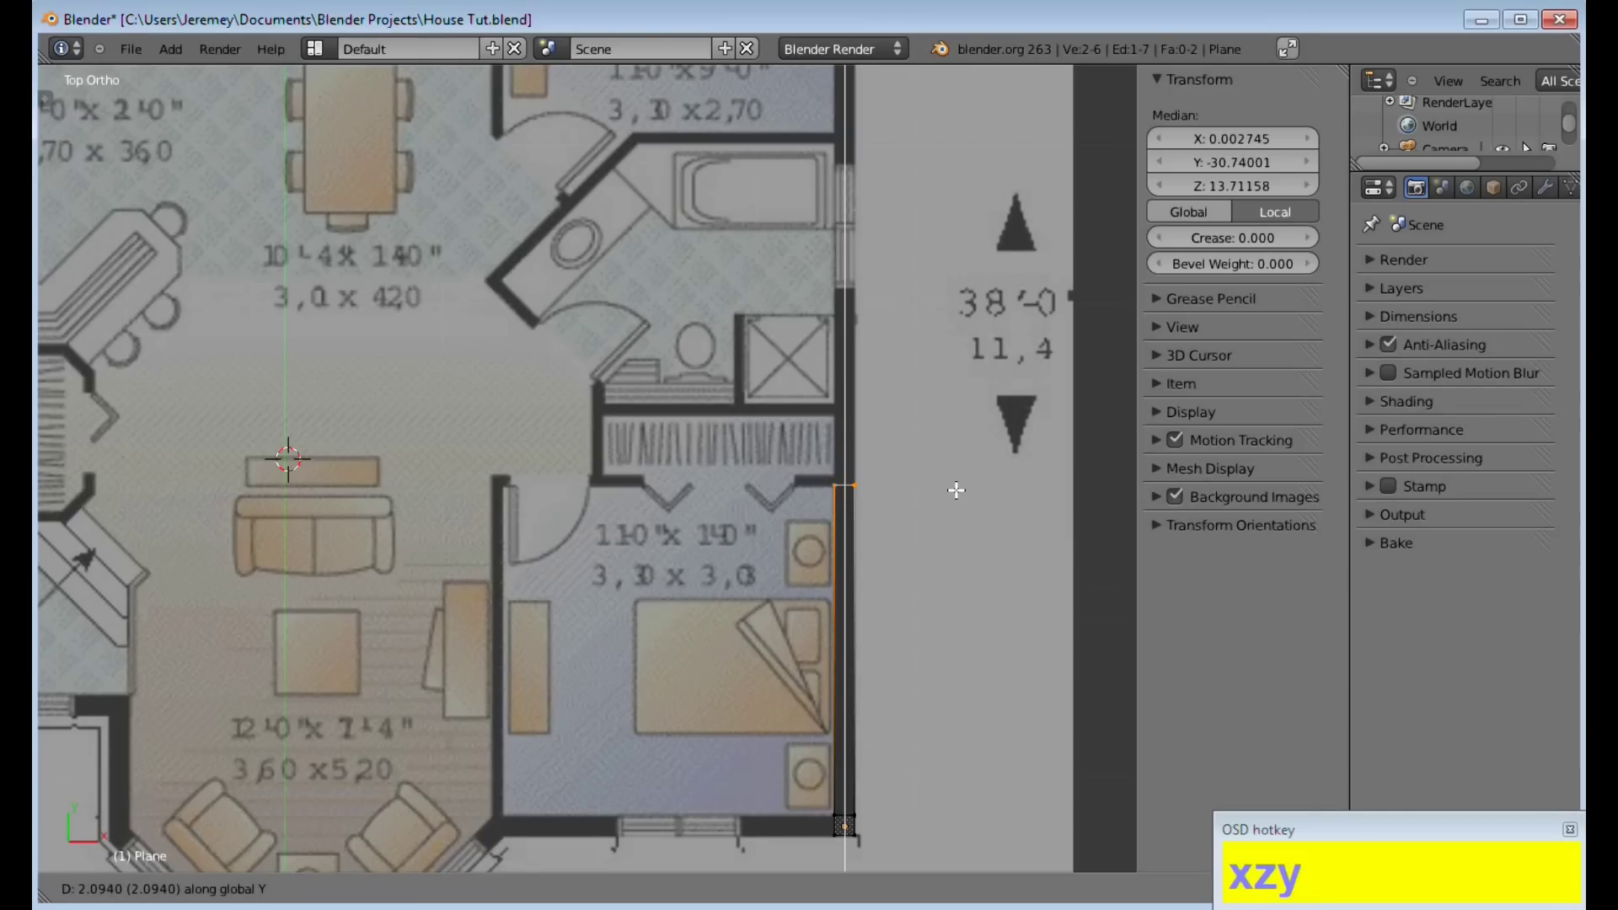
pyautogui.click(958, 491)
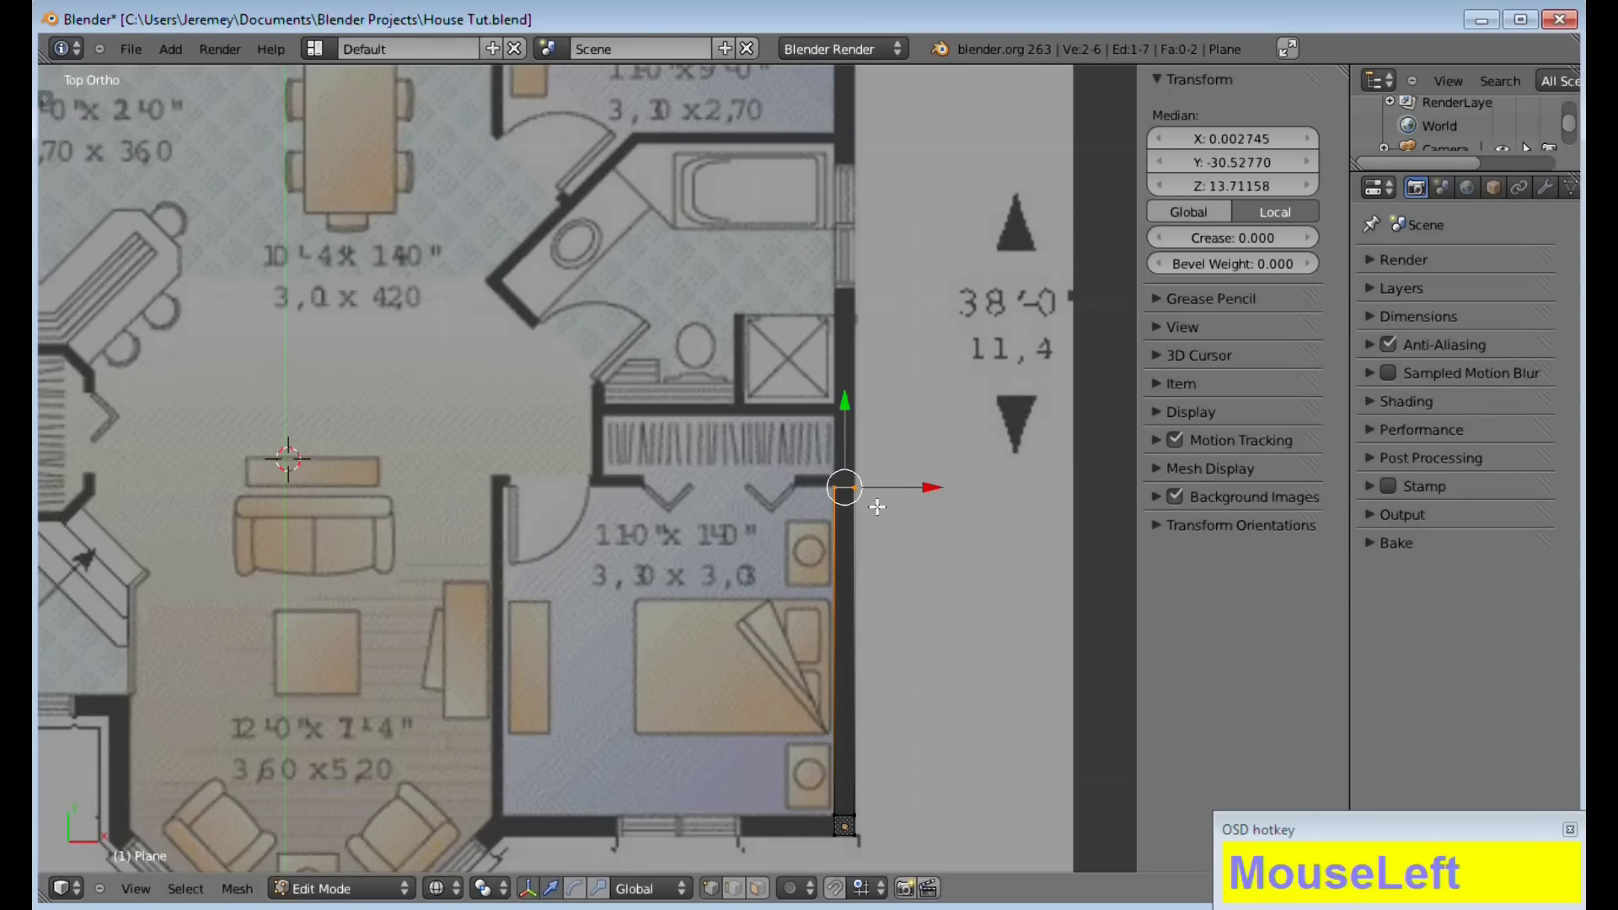
# Extrude one more short Y section and select the new end edge at the closet corner
pyautogui.scroll(3)
pyautogui.middleClick(766, 559)
pyautogui.press('e')
pyautogui.press('y')
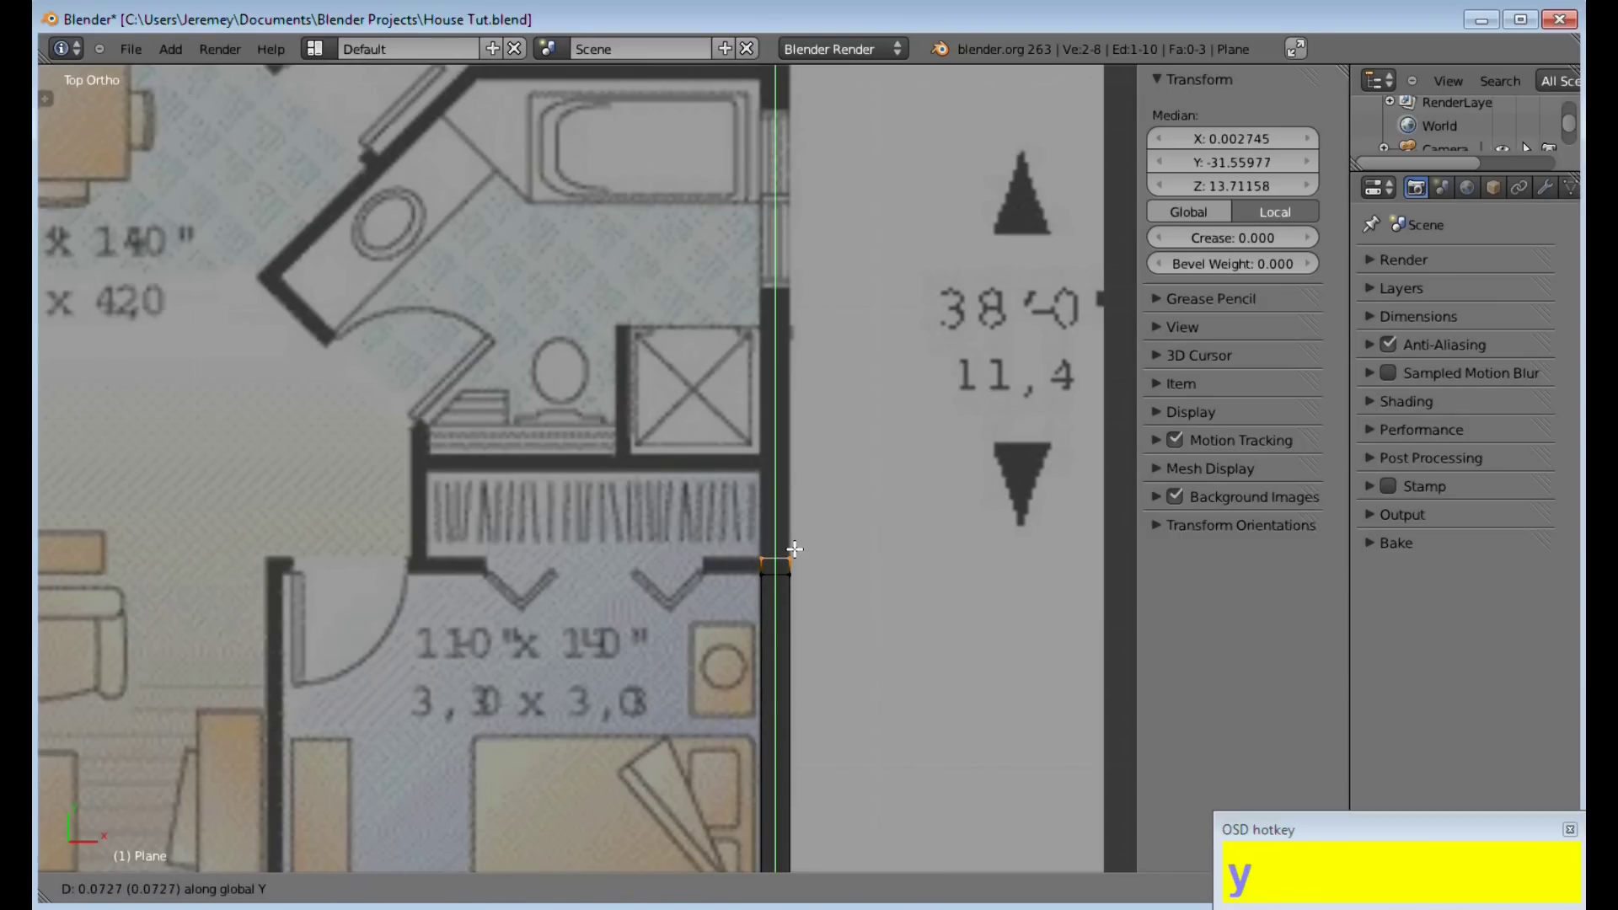
pyautogui.click(796, 547)
pyautogui.press('a')
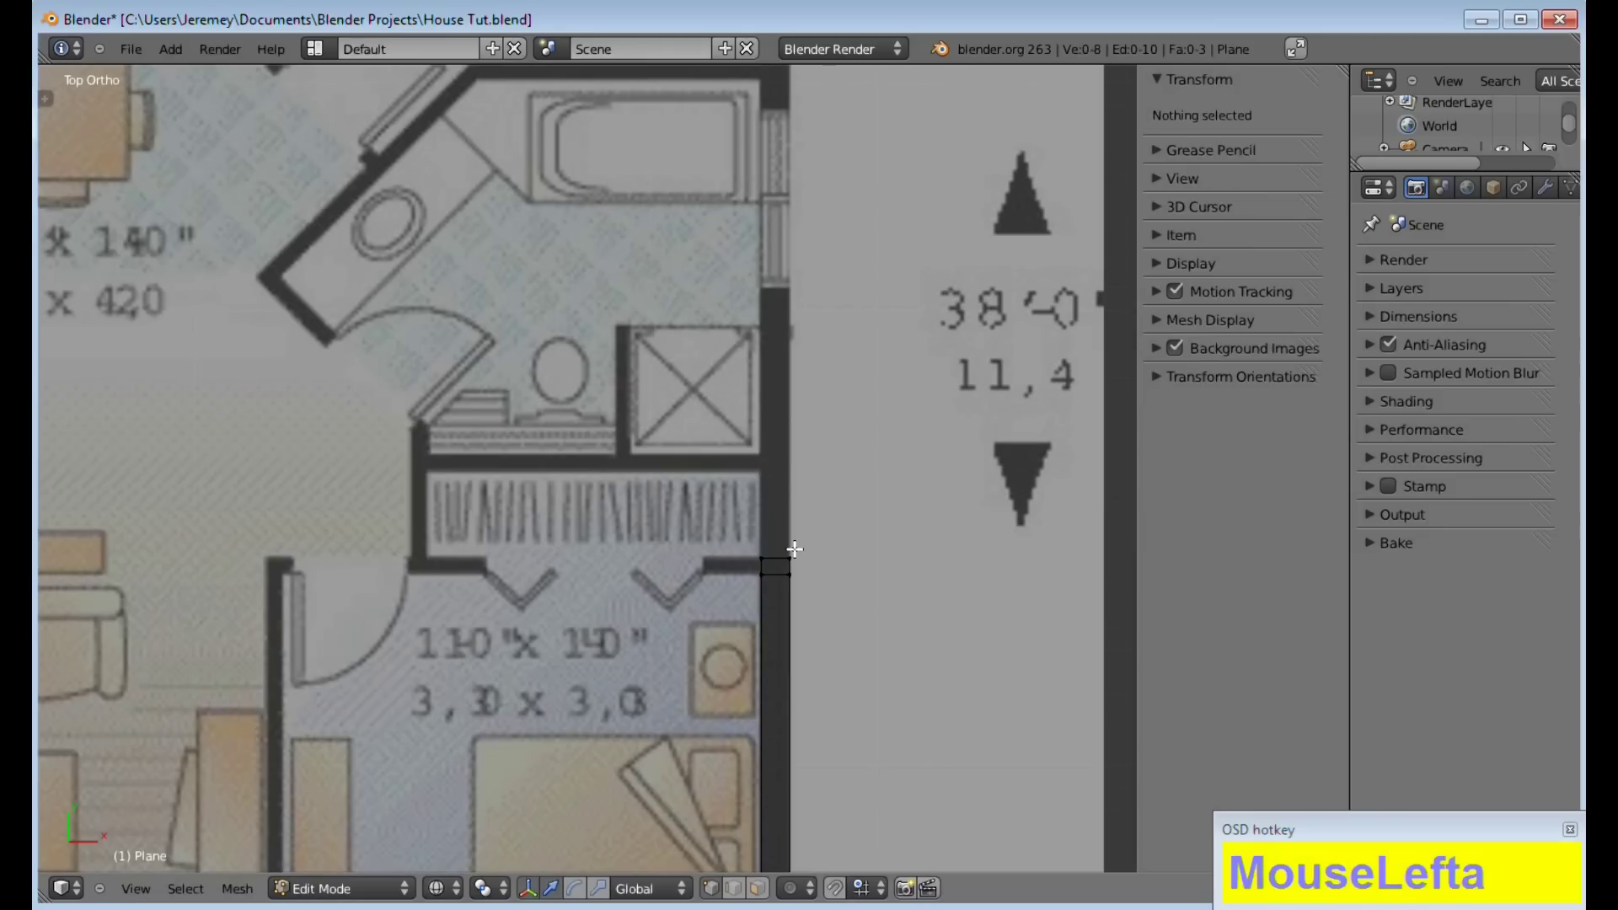
pyautogui.press('b')
pyautogui.moveTo(778, 561); pyautogui.dragTo(755, 567)
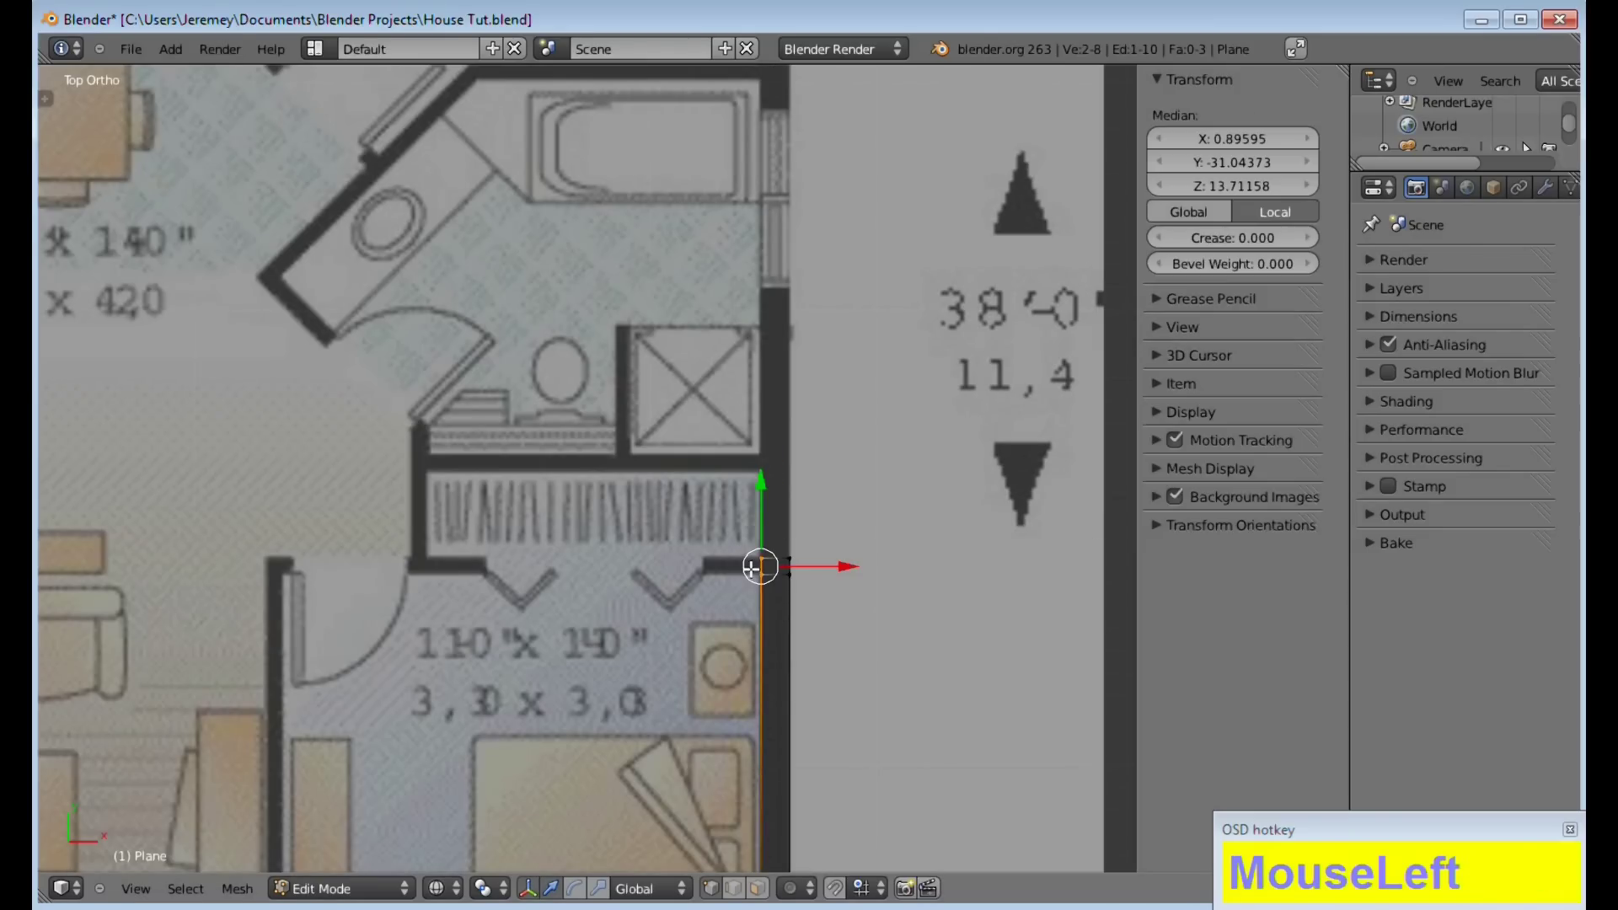
# Extrude the edge along X to form the short closet-wall stub
pyautogui.press('e')
pyautogui.press('x')
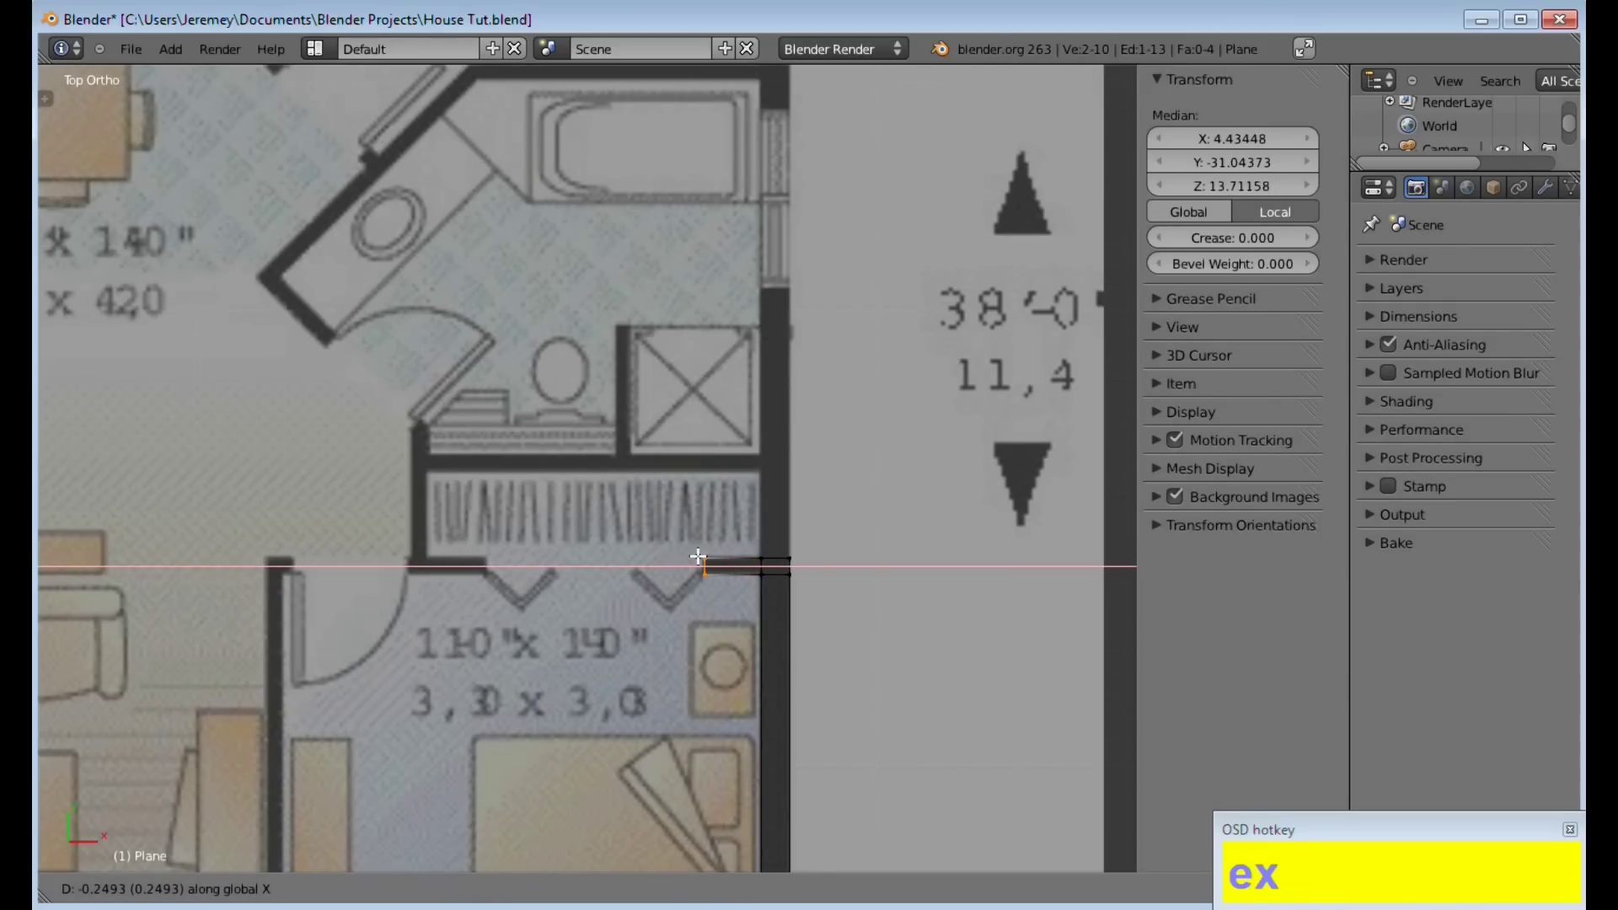
pyautogui.click(700, 553)
pyautogui.middleClick(920, 697)
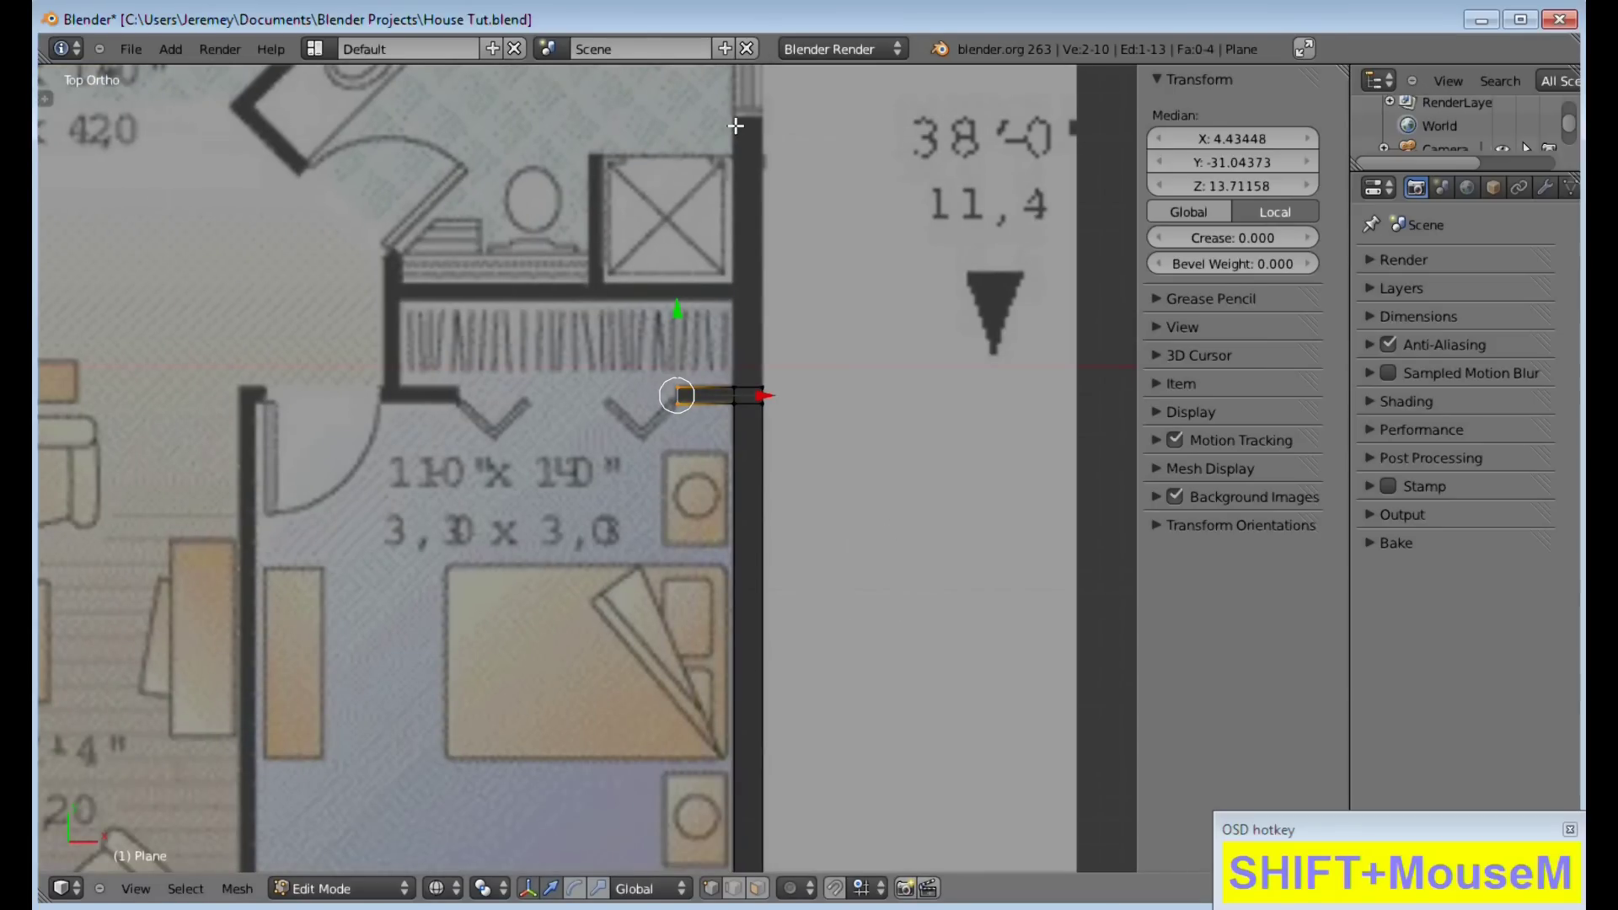
pyautogui.click(737, 120)
pyautogui.middleClick(825, 242)
# Select the right wall's top edge and extrude it along Y up beside the bathroom
pyautogui.press('shift+a')
pyautogui.moveTo(717, 604); pyautogui.dragTo(841, 621)
pyautogui.press('e')
pyautogui.press('y')
pyautogui.click(879, 354)
# Extrude two more Y sections ending at the bathroom and the upper bedroom wall
pyautogui.middleClick(875, 358)
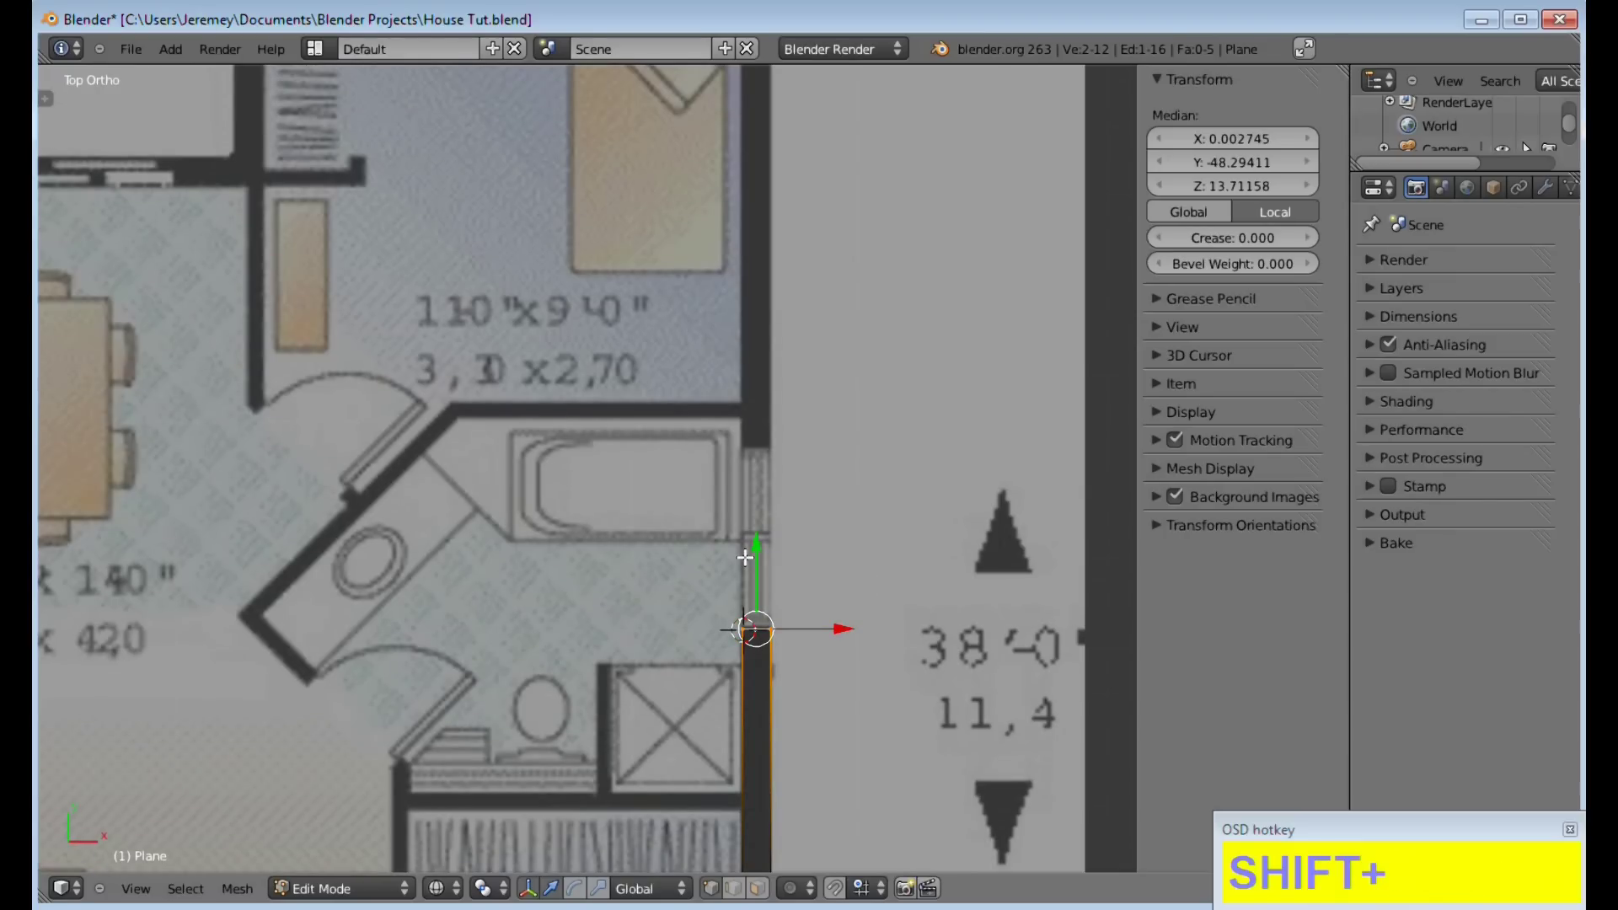
pyautogui.scroll(-3)
pyautogui.middleClick(722, 622)
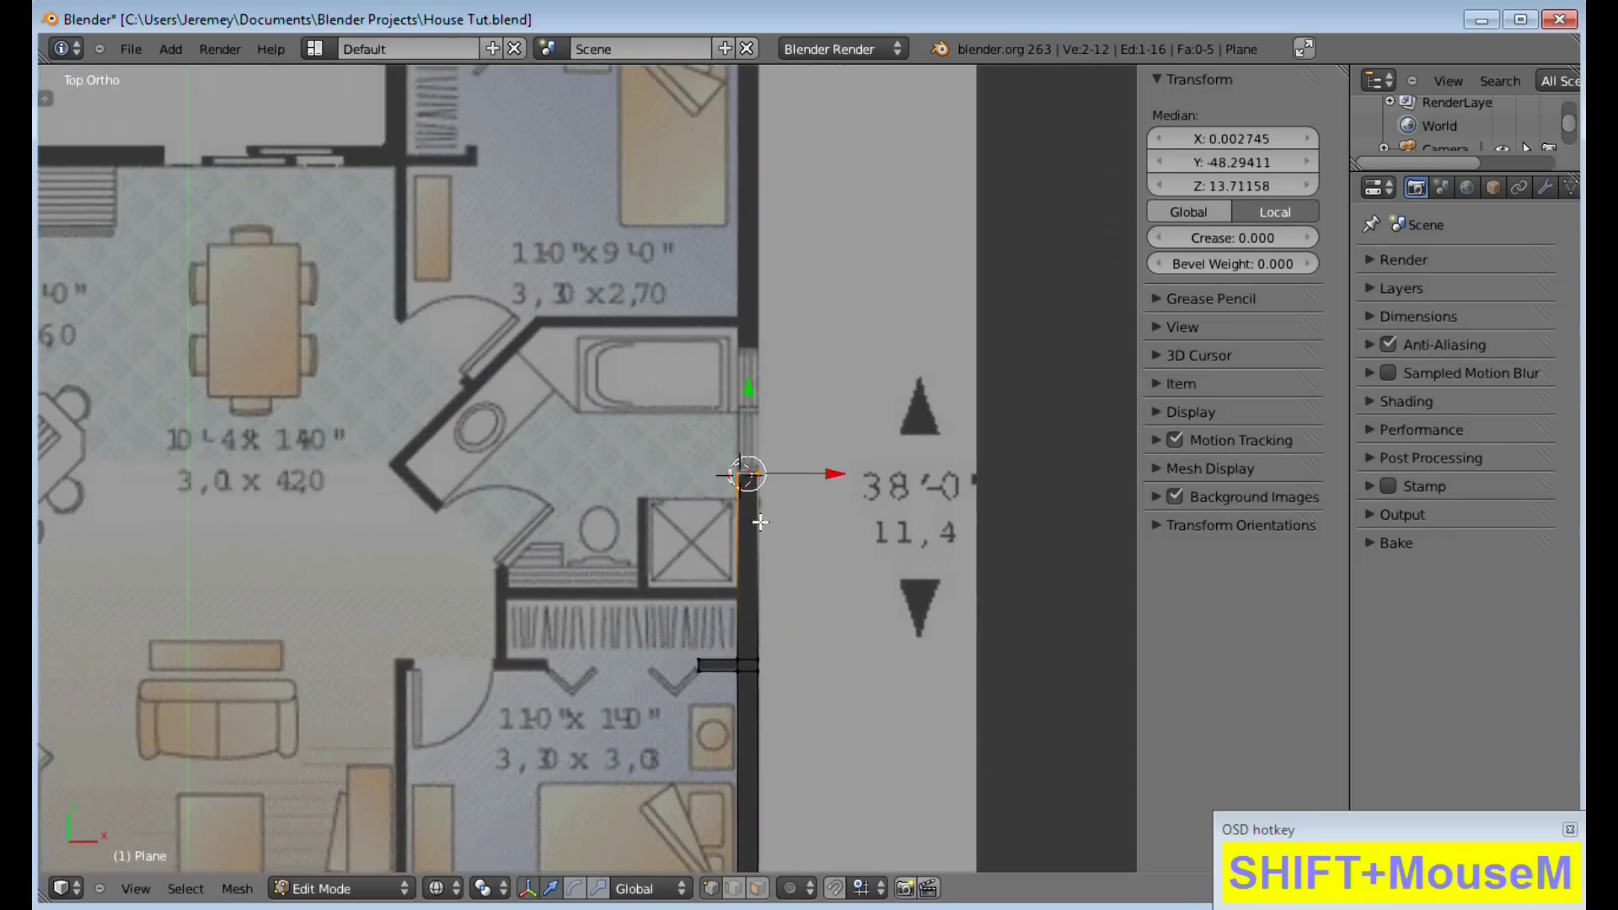
pyautogui.press('e')
pyautogui.press('y')
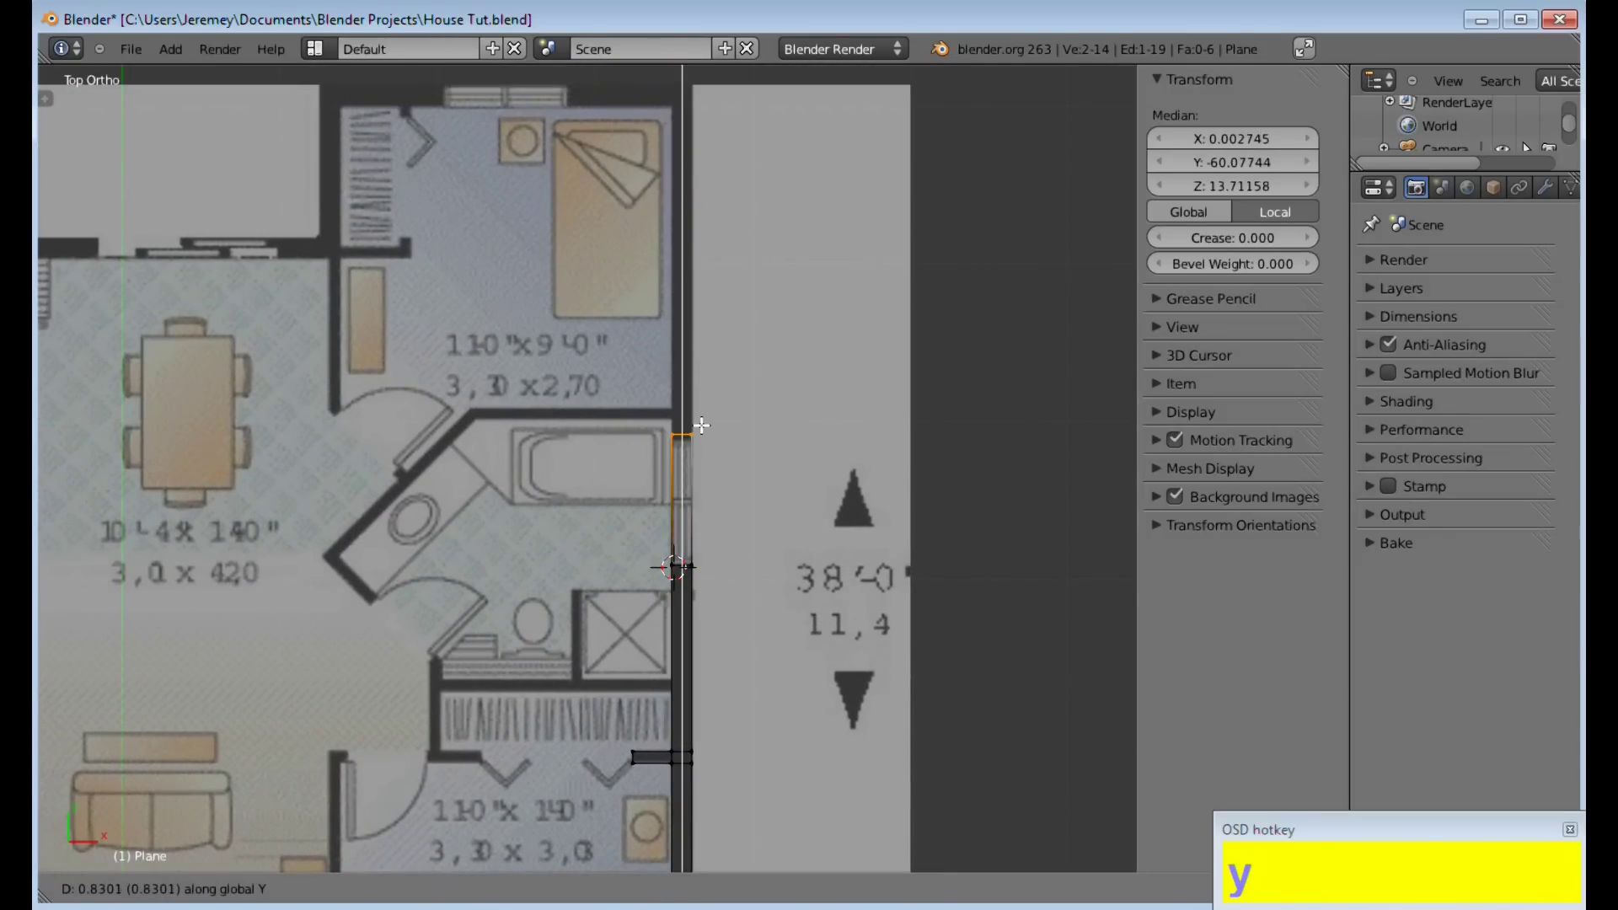
pyautogui.click(704, 427)
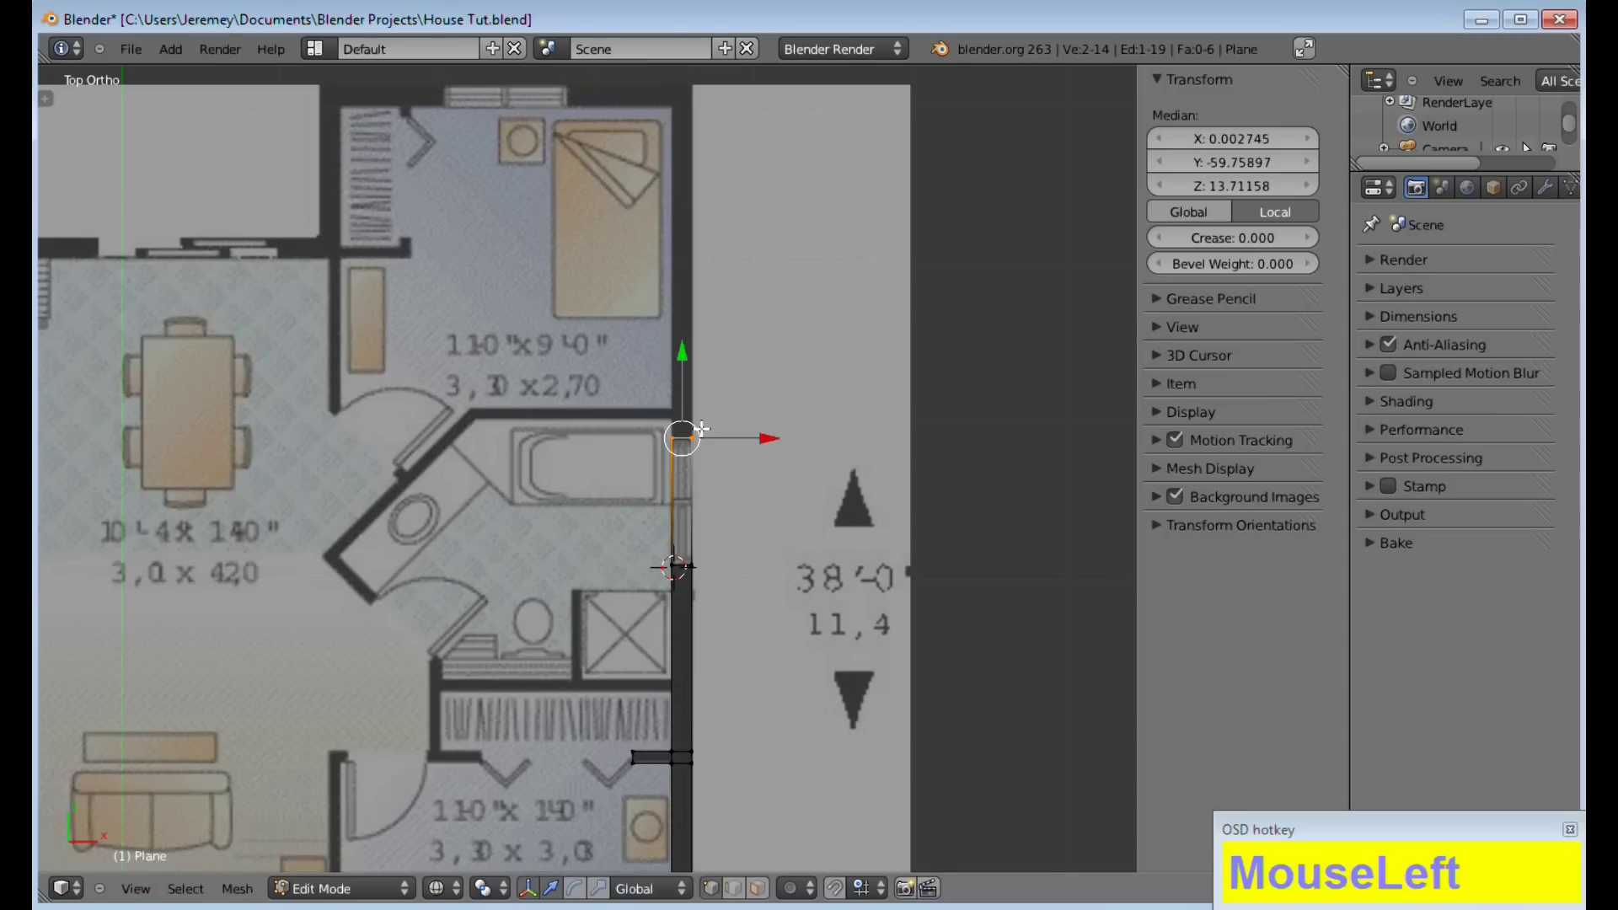
pyautogui.press('e')
pyautogui.press('y')
pyautogui.click(704, 406)
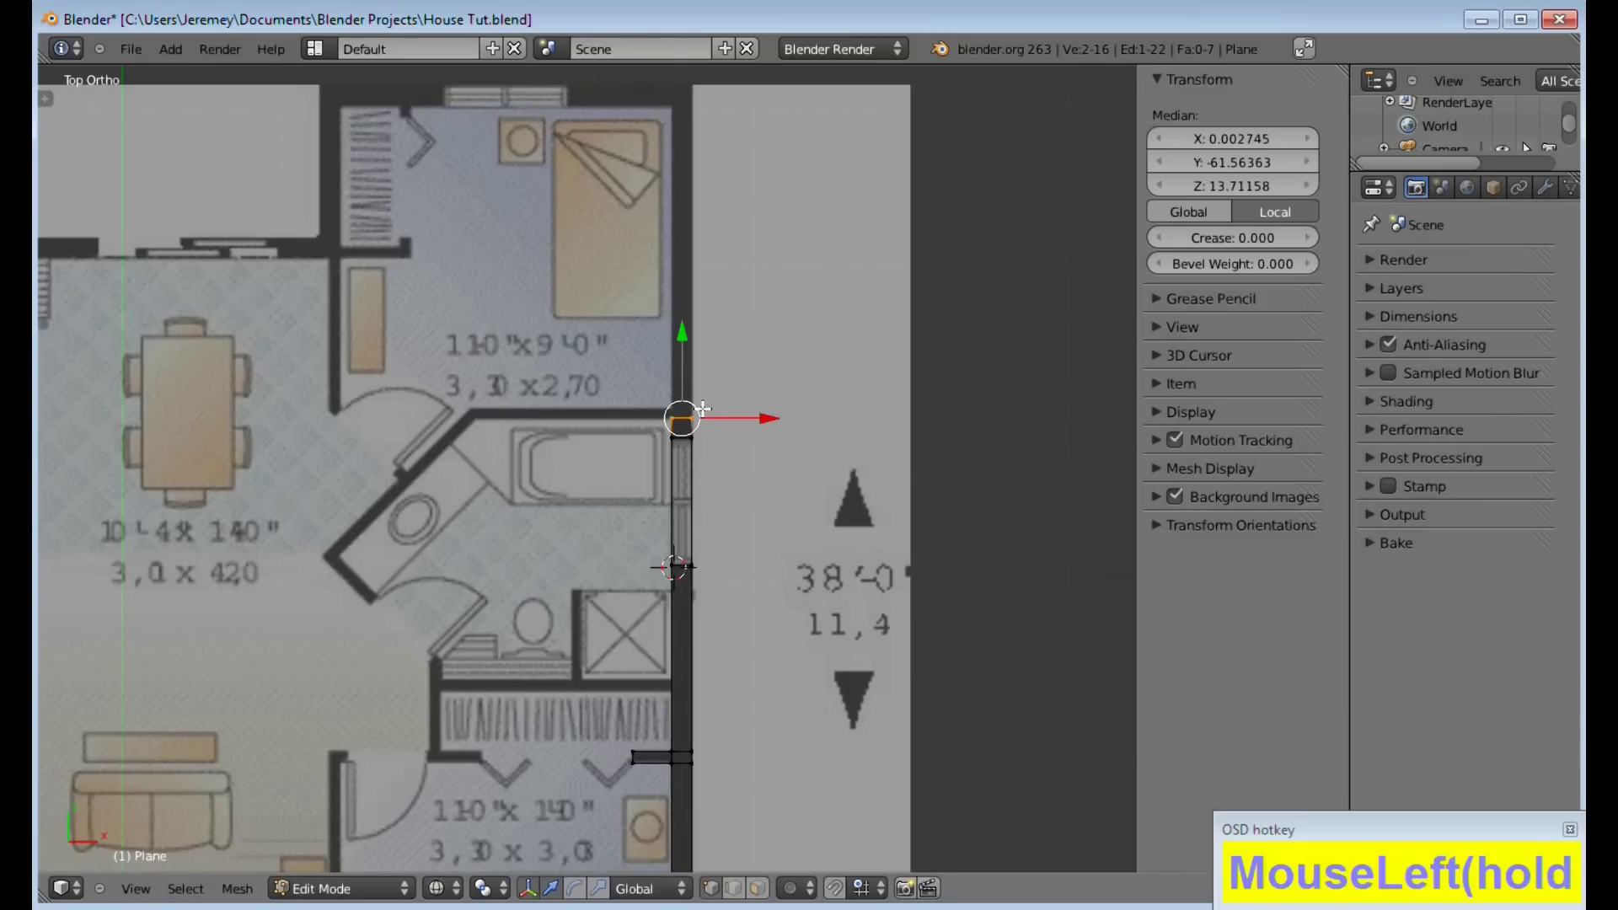
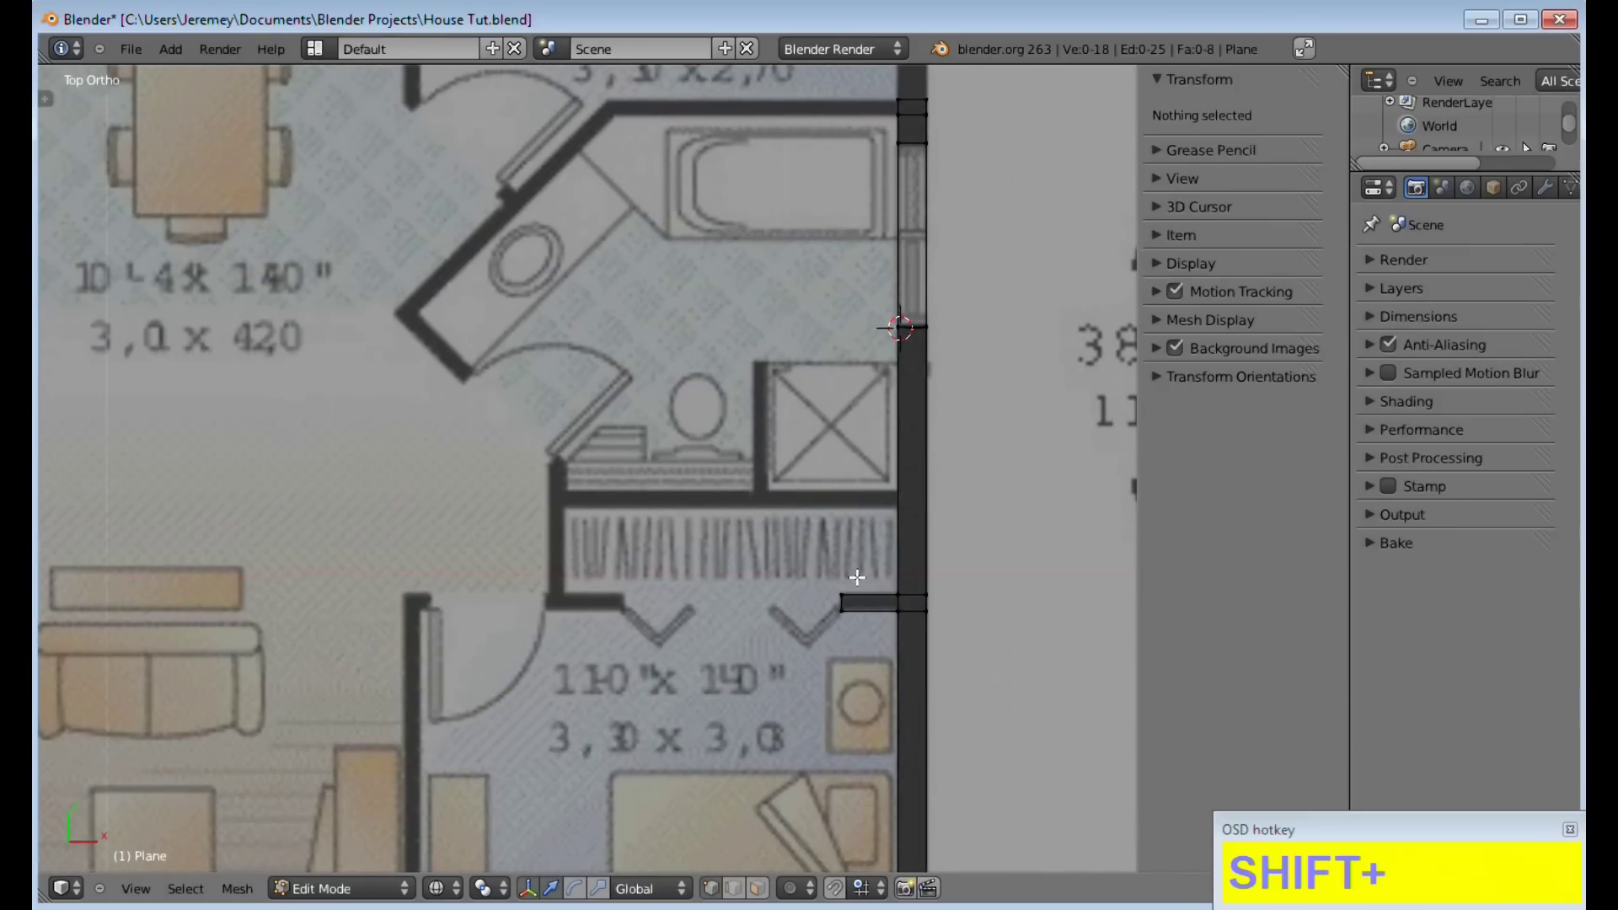
# Loop-cut (Ctrl+R) the right wall beside the closet where the bathroom partition meets it
pyautogui.middleClick(885, 514)
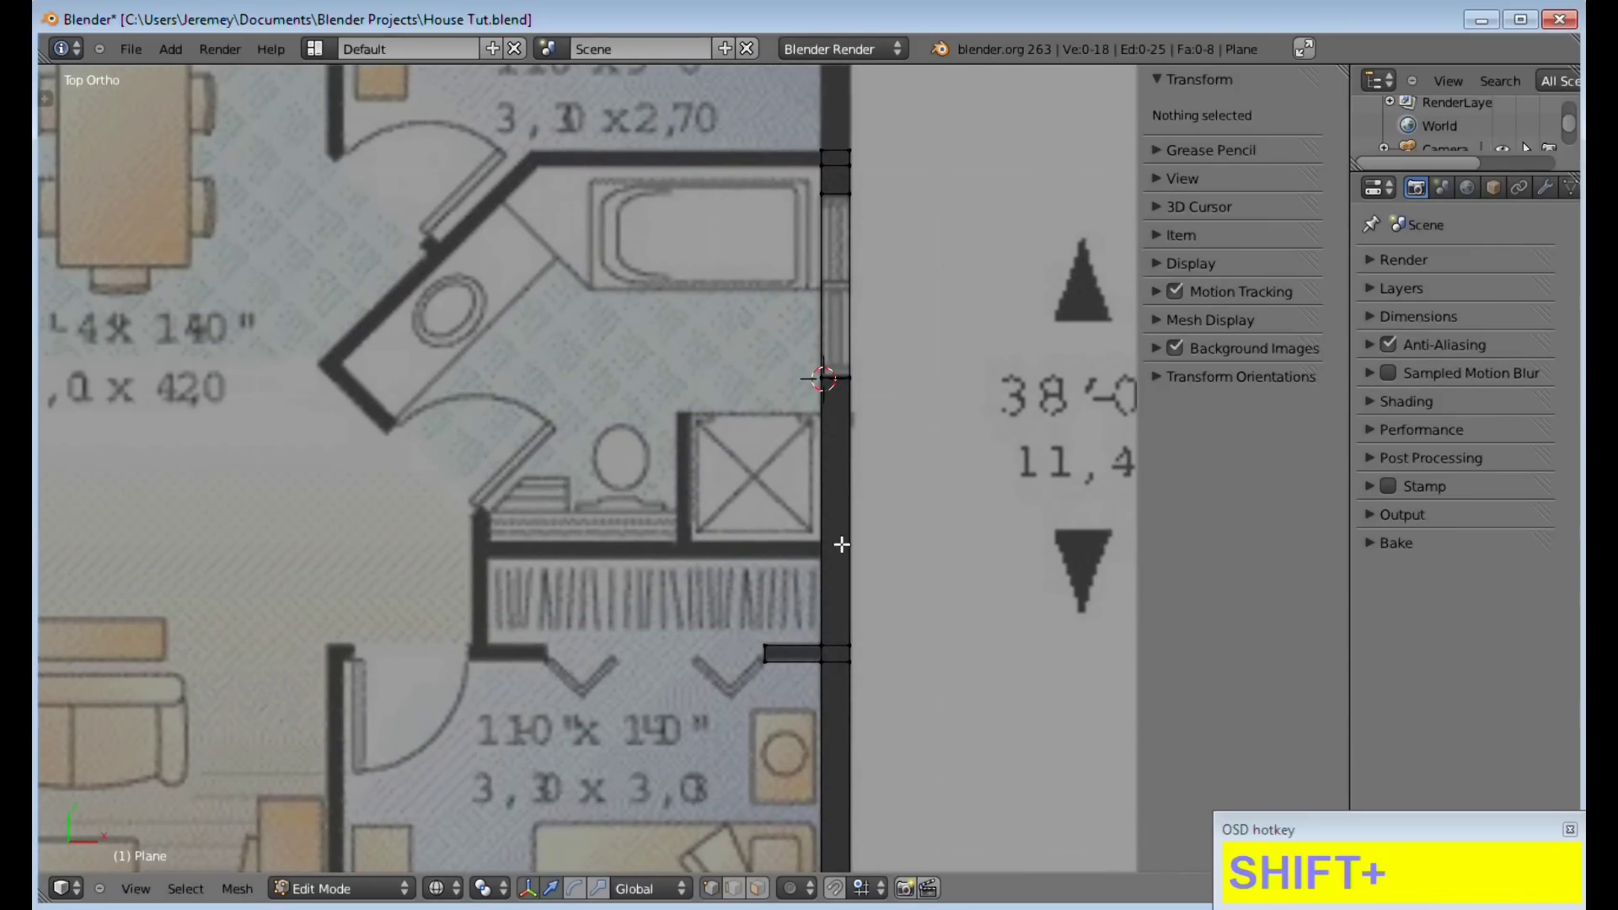
pyautogui.press('ctrl+r')
pyautogui.scroll(3)
pyautogui.moveTo(843, 553); pyautogui.dragTo(843, 553)
pyautogui.click(843, 553)
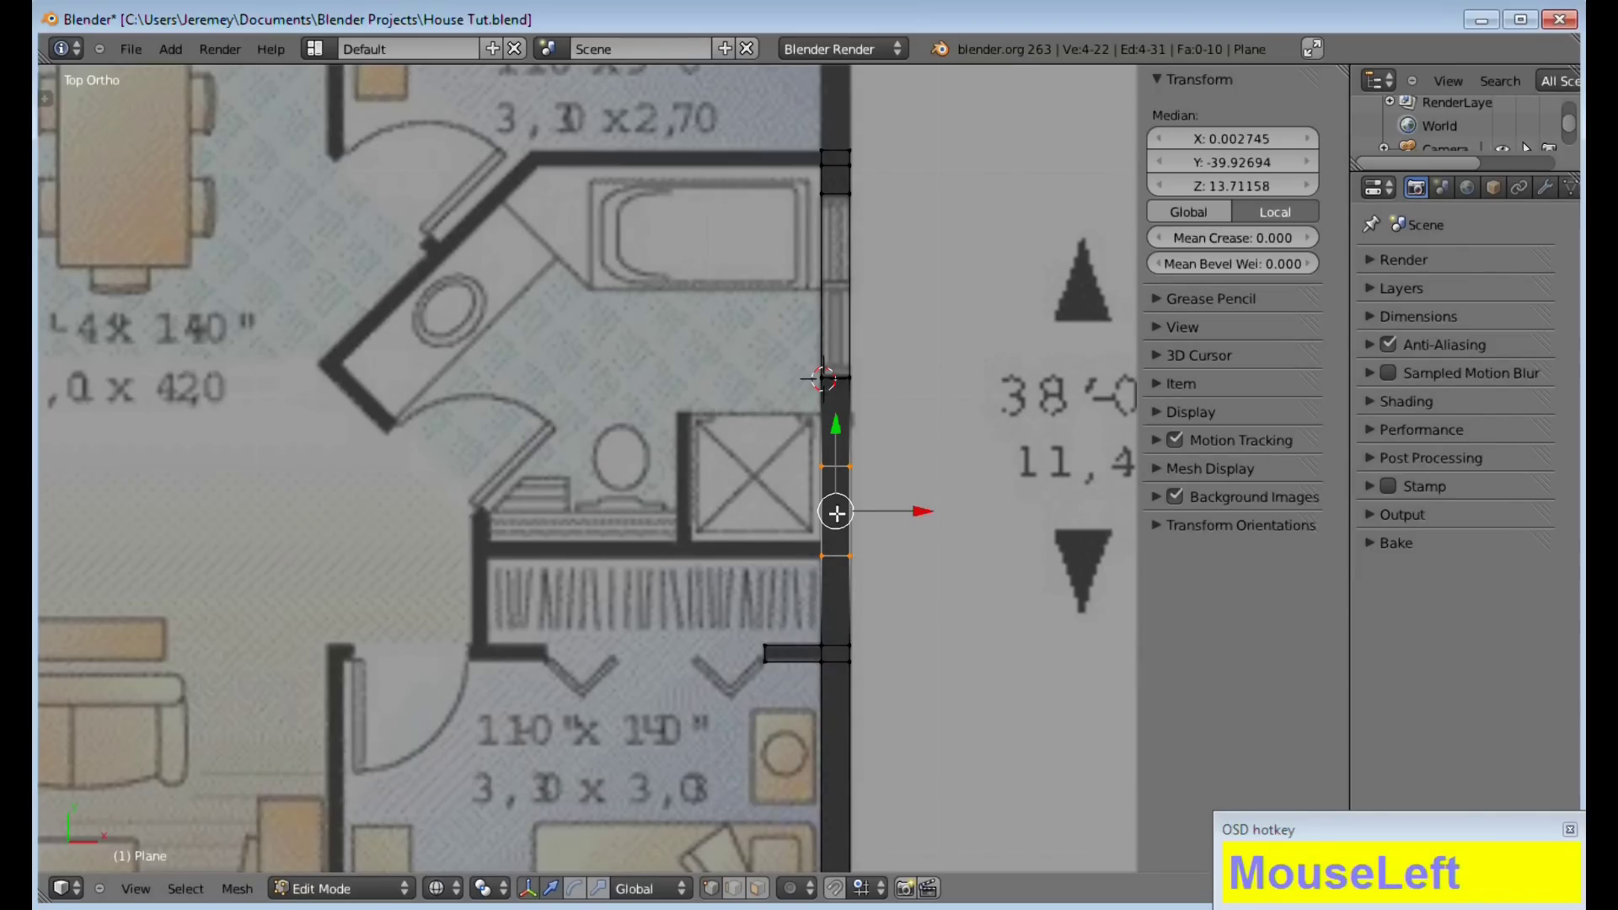
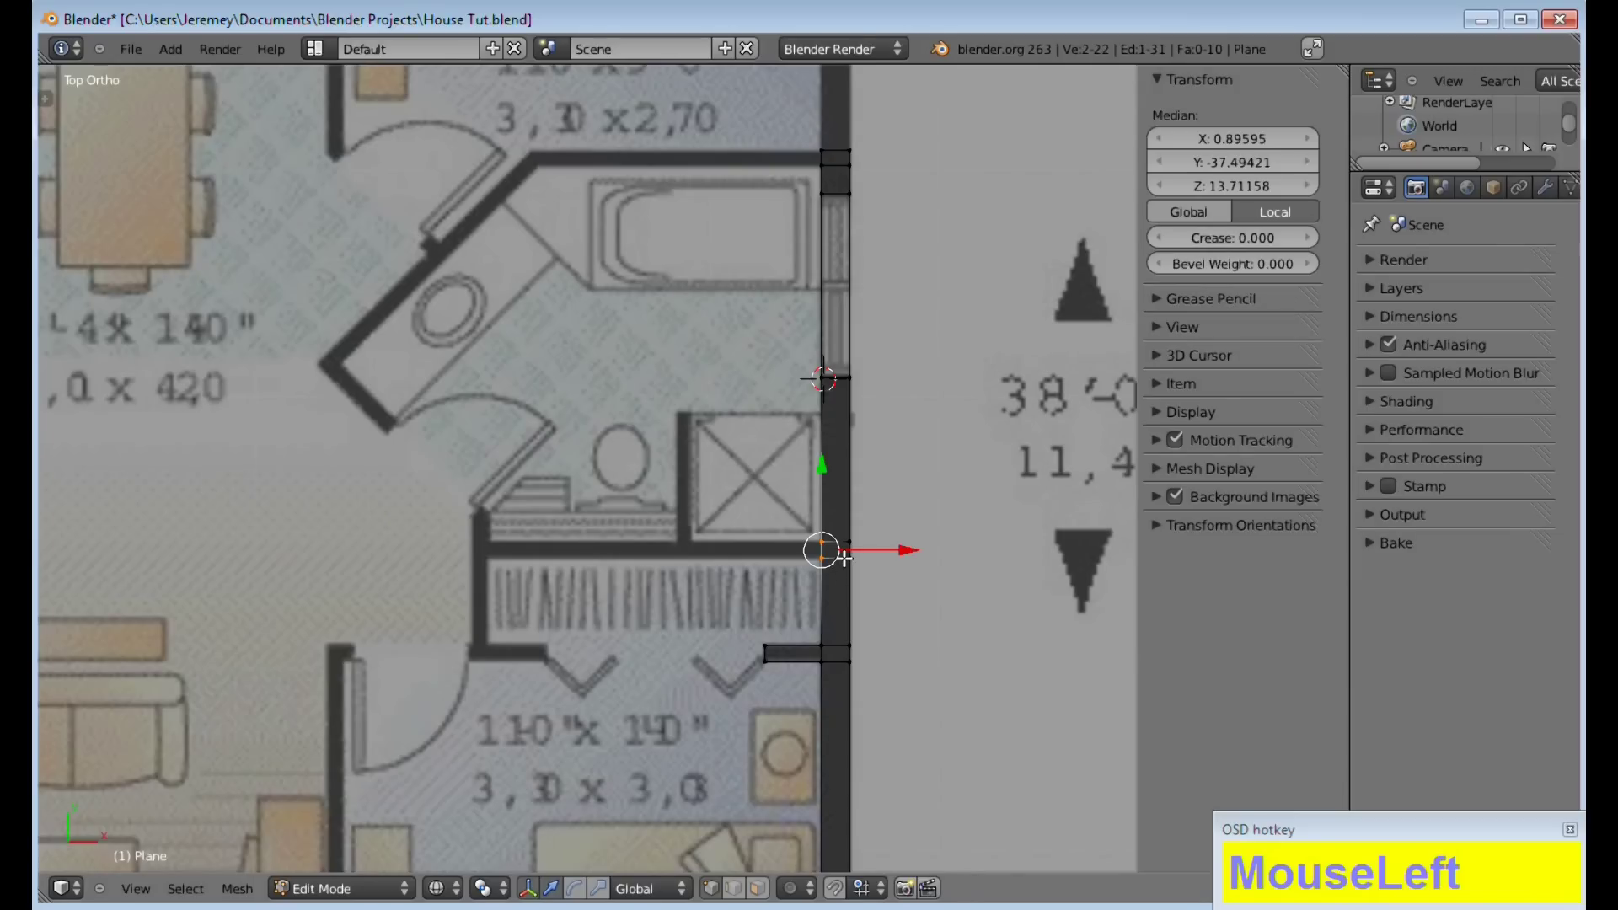
# Extrude the corner edge along X for the first stretch of the closet's top wall
pyautogui.press('x')
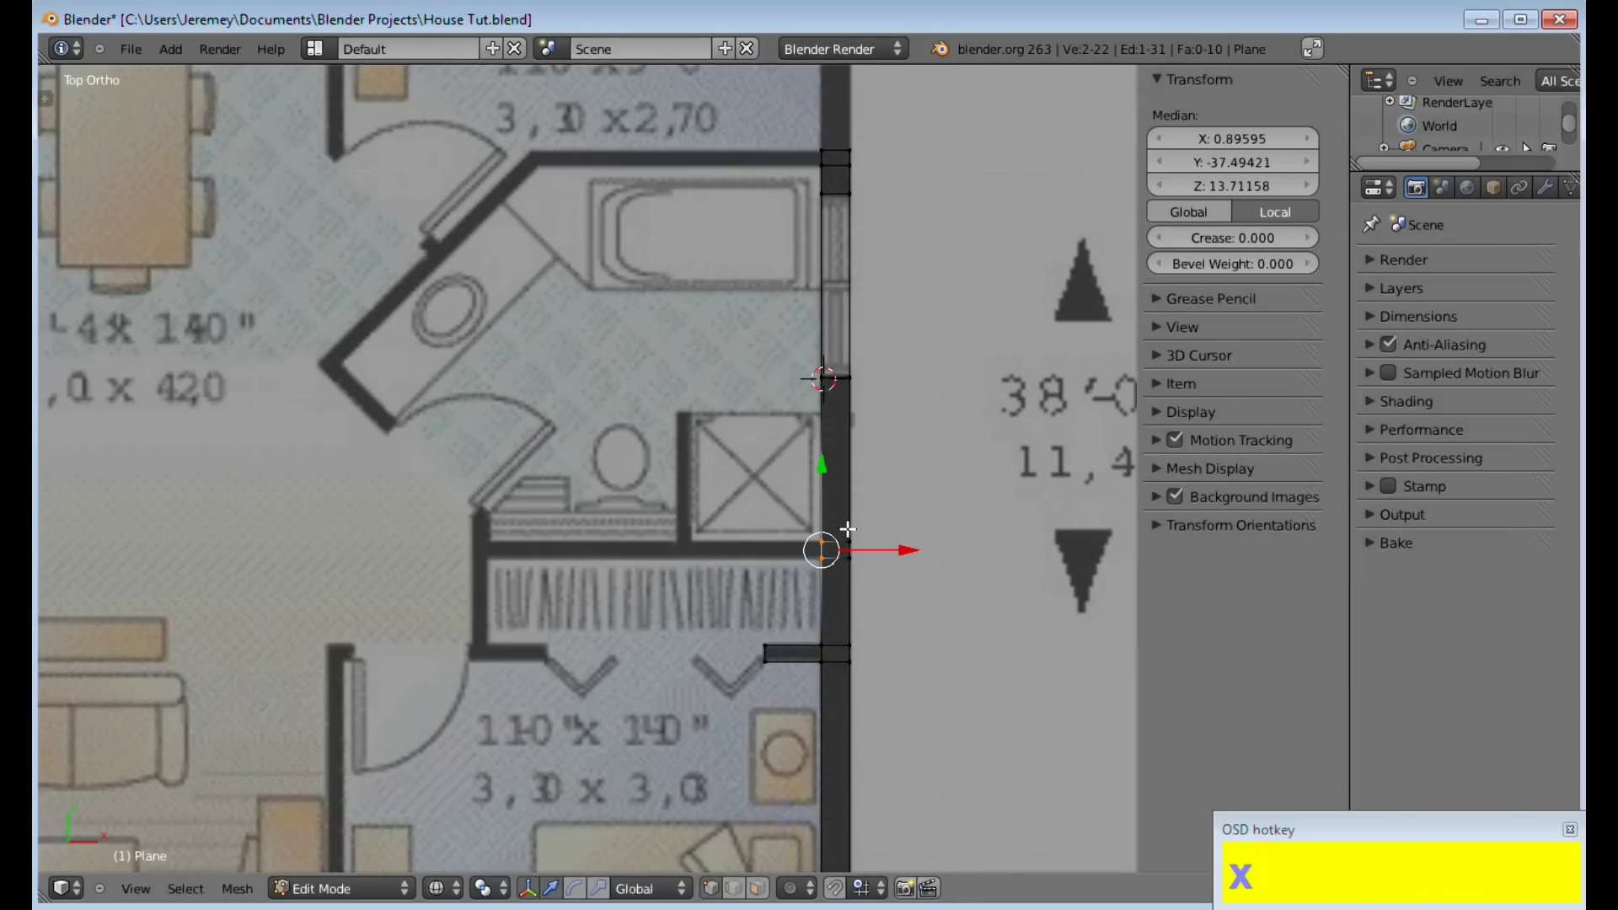
pyautogui.press('e')
pyautogui.press('x')
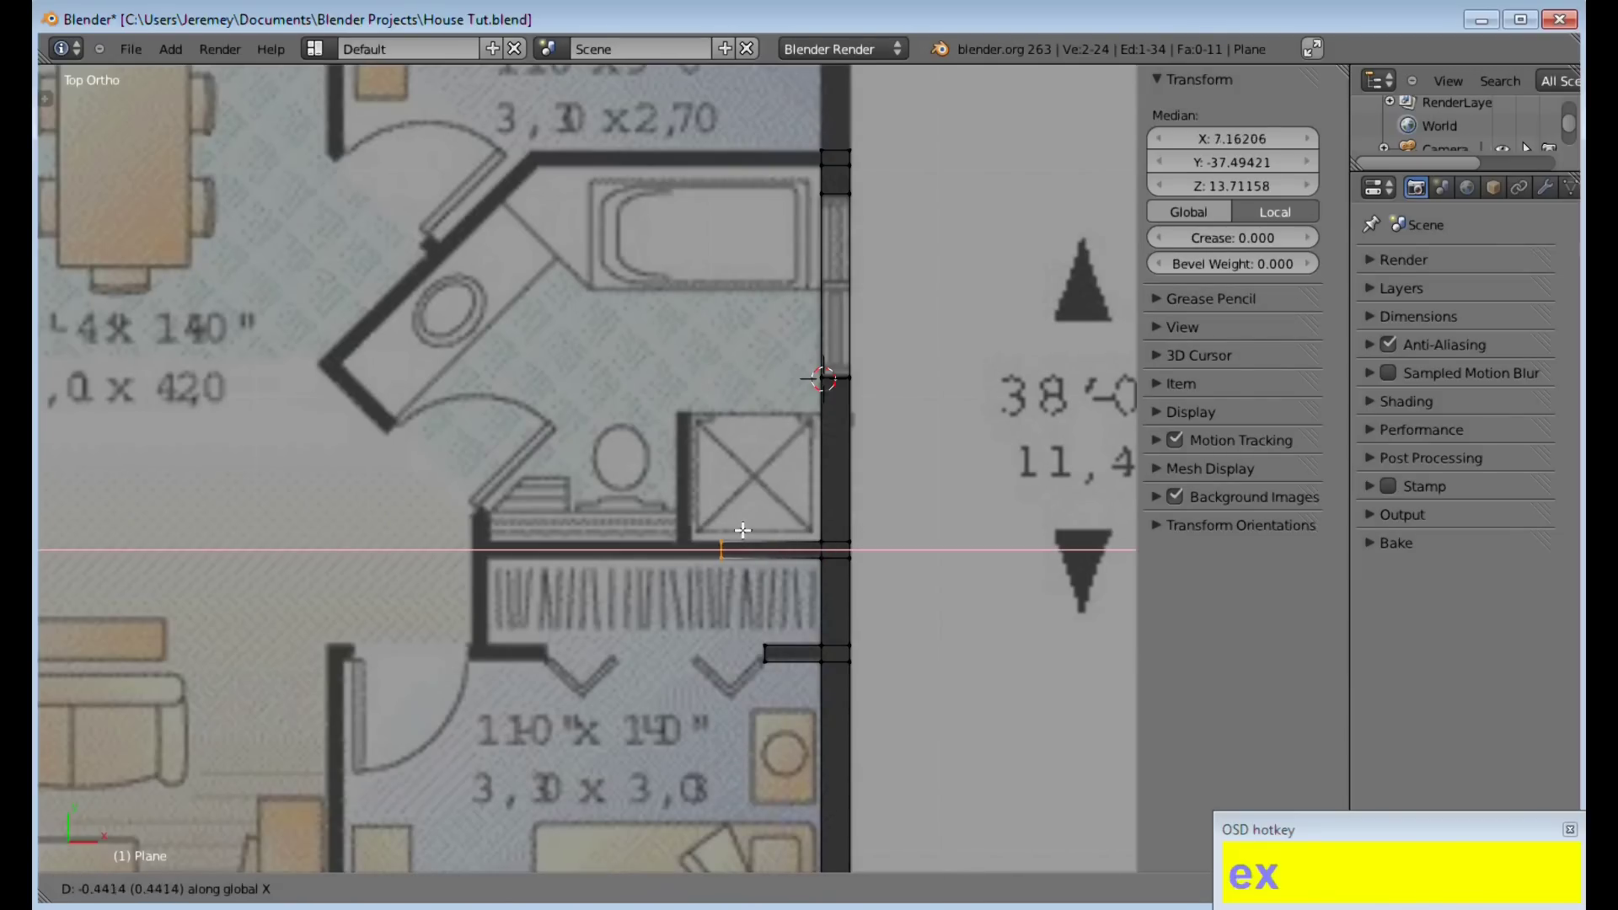
pyautogui.click(720, 524)
pyautogui.middleClick(699, 532)
pyautogui.scroll(3)
pyautogui.middleClick(803, 558)
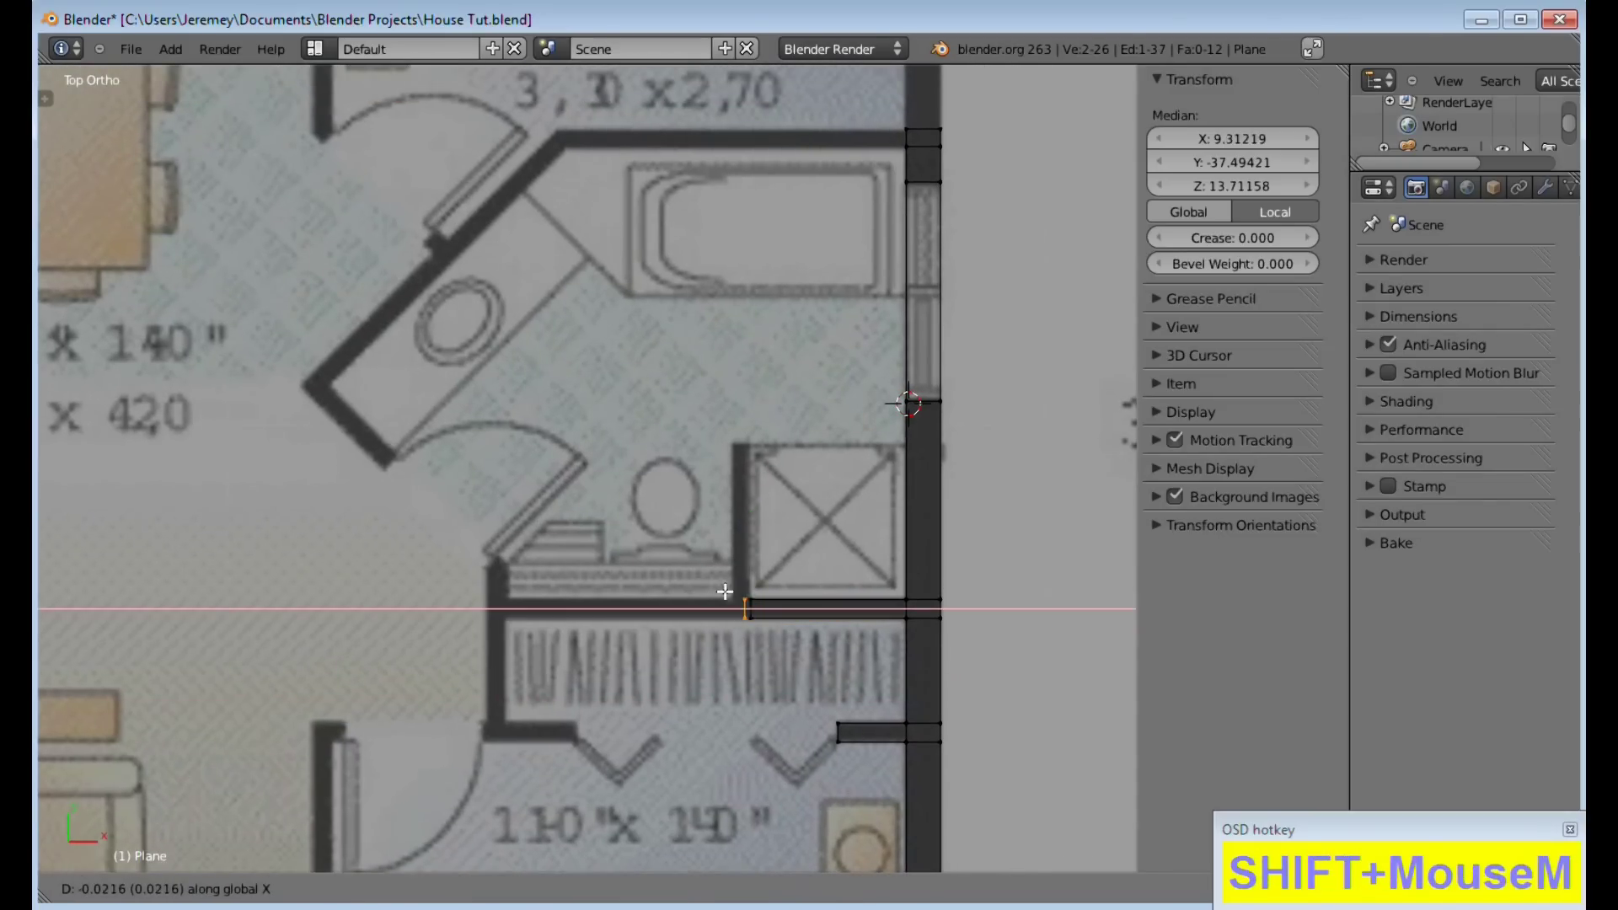
# Box-select an edge and extrude it along Y into a new wall section
pyautogui.moveTo(719, 581); pyautogui.dragTo(825, 599)
pyautogui.press('a')
pyautogui.press('b')
pyautogui.press('a')
pyautogui.write('ab')
pyautogui.click(714, 569)
pyautogui.press('e')
pyautogui.press('y')
pyautogui.click(794, 414)
# Extrude the closet wall further left along X to the closet's left end
pyautogui.press('a')
pyautogui.press('b')
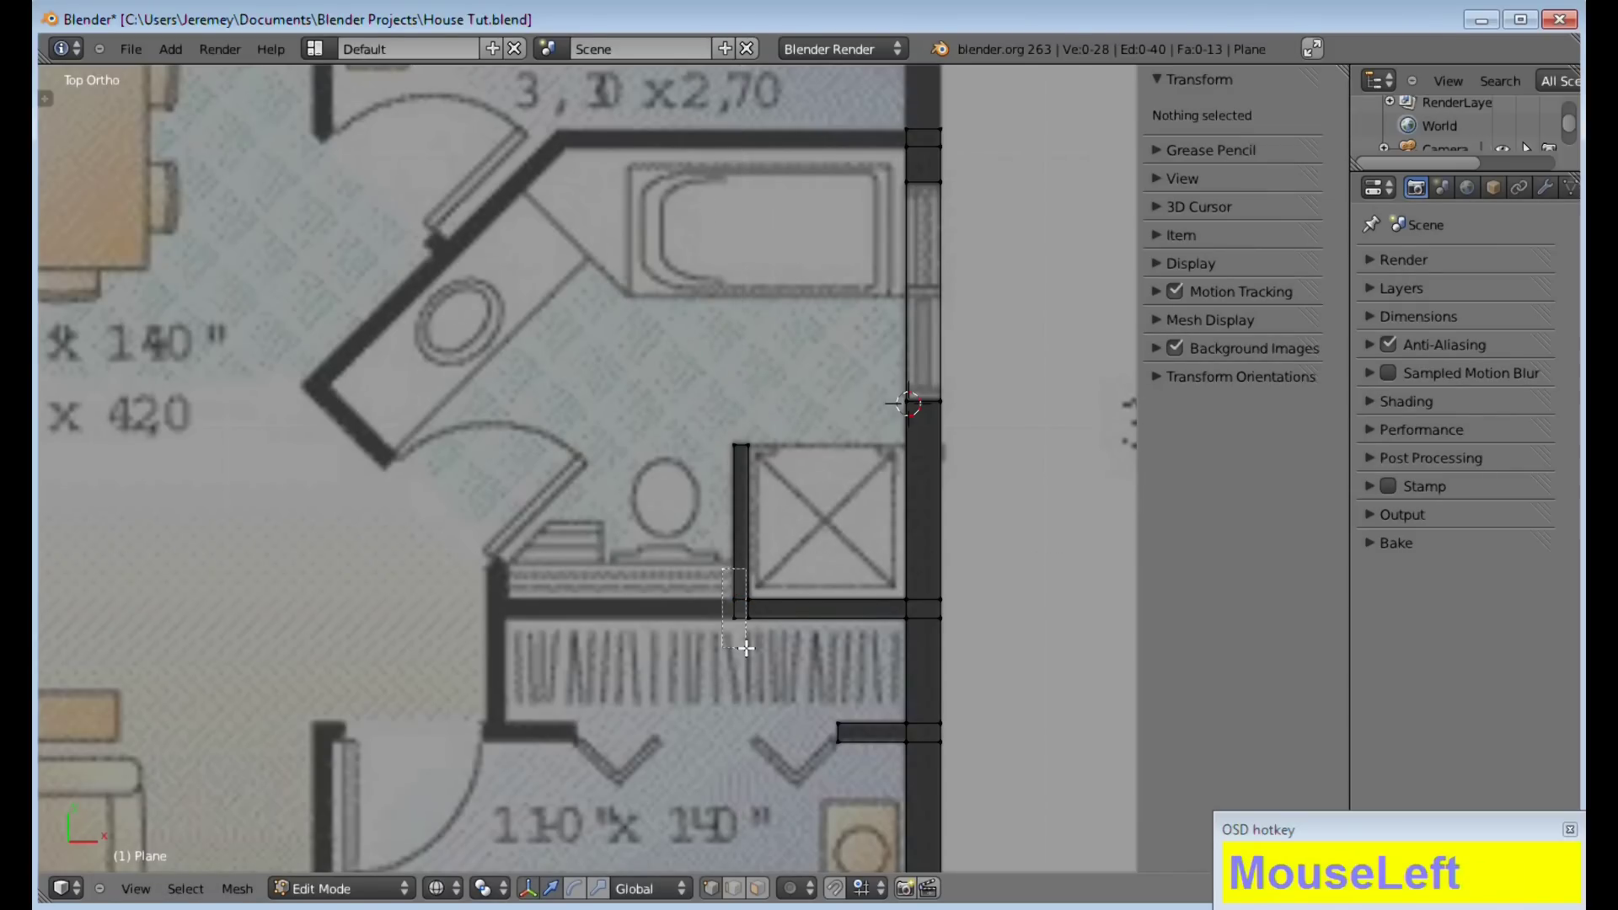
pyautogui.press('e')
pyautogui.press('x')
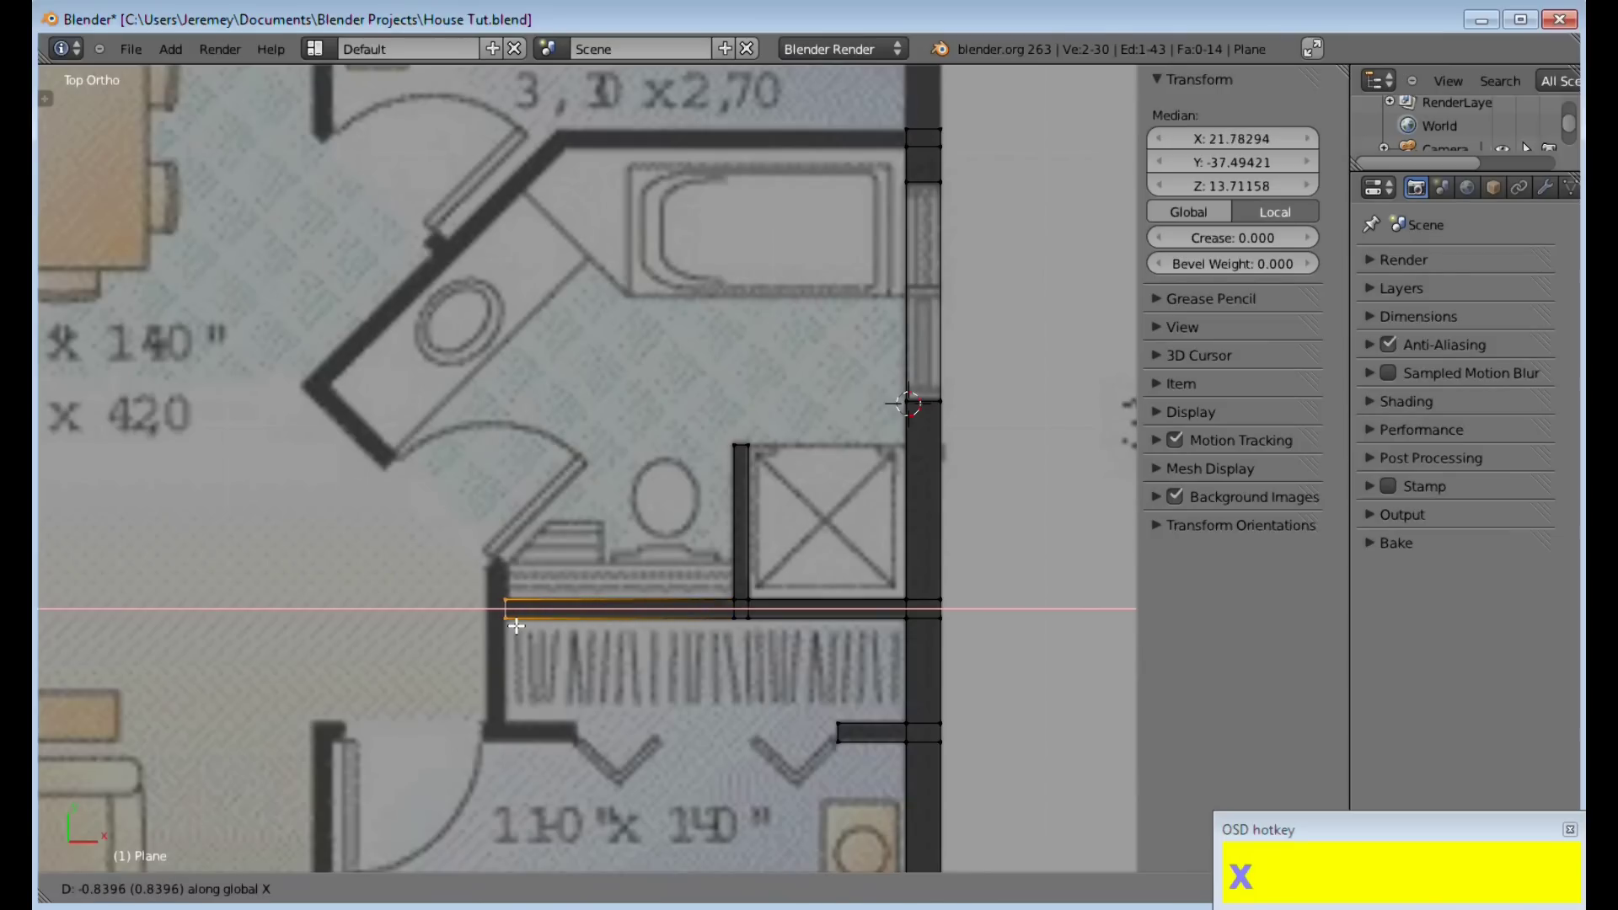
pyautogui.click(518, 624)
# Extrude a wall up along Y beside the shower's left side
pyautogui.press('a')
pyautogui.press('b')
pyautogui.press('e')
pyautogui.press('x')
pyautogui.moveTo(499, 619); pyautogui.dragTo(513, 612)
pyautogui.press('e')
pyautogui.press('y')
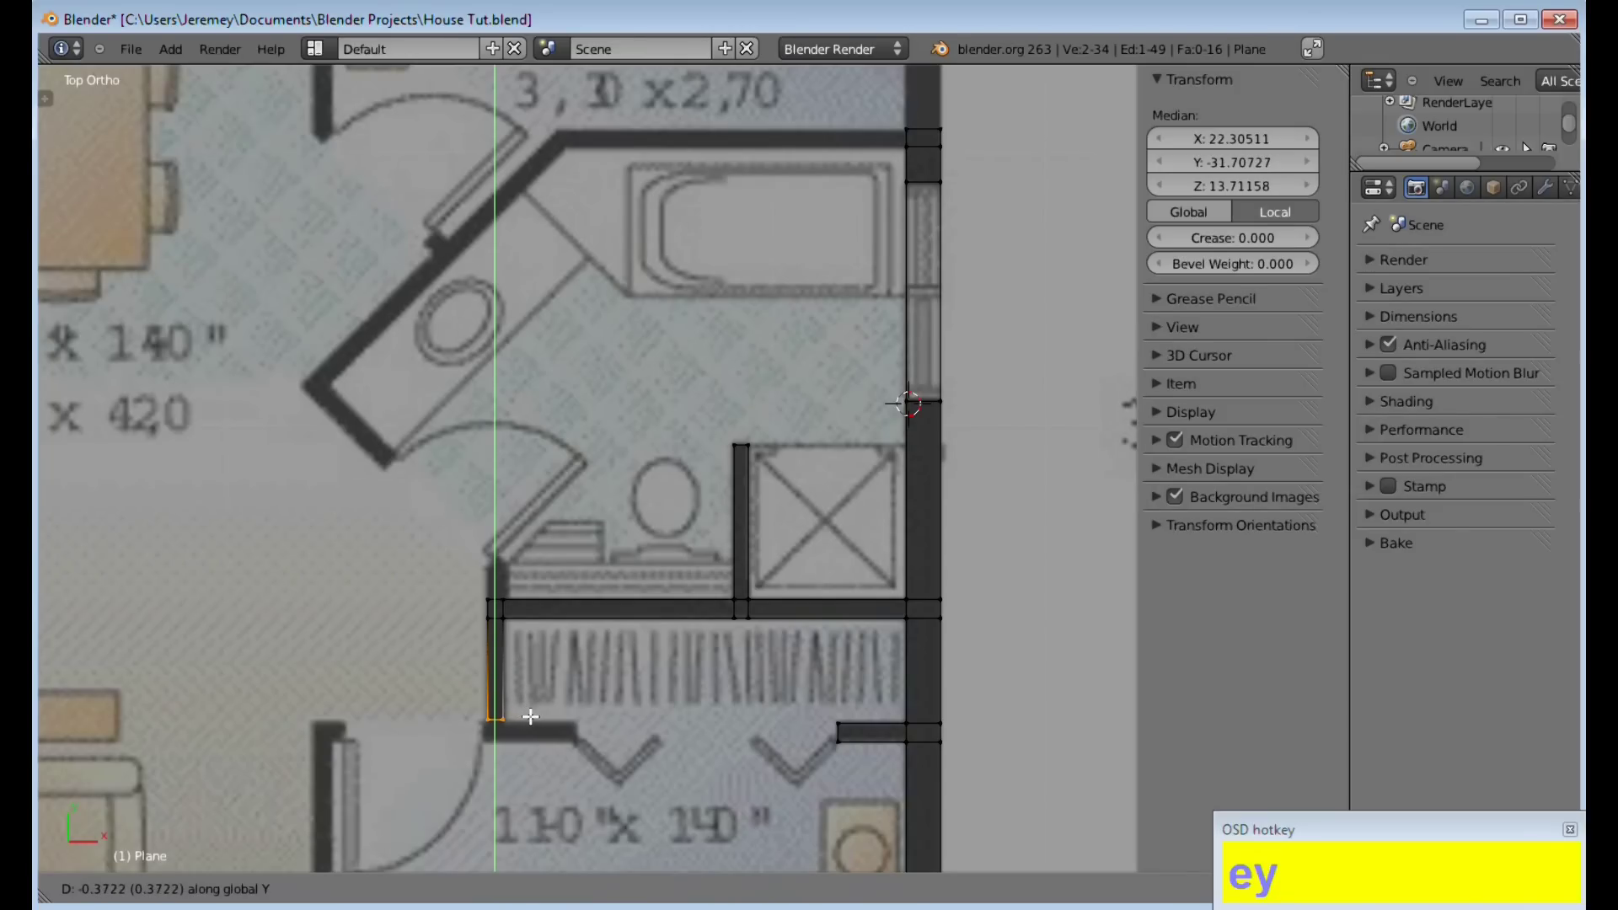
pyautogui.click(537, 715)
# Box-select the shower-side edge and extrude it further along Y
pyautogui.press('a')
pyautogui.click(527, 716)
pyautogui.press('b')
pyautogui.moveTo(480, 712); pyautogui.dragTo(540, 747)
pyautogui.press('e')
pyautogui.press('x')
pyautogui.press('y')
pyautogui.click(539, 755)
# Extrude along X twice to begin the bathroom's upper wall
pyautogui.press('a')
pyautogui.press('b')
pyautogui.press('e')
pyautogui.press('x')
pyautogui.click(614, 739)
pyautogui.press('a')
pyautogui.press('b')
pyautogui.press('e')
pyautogui.press('x')
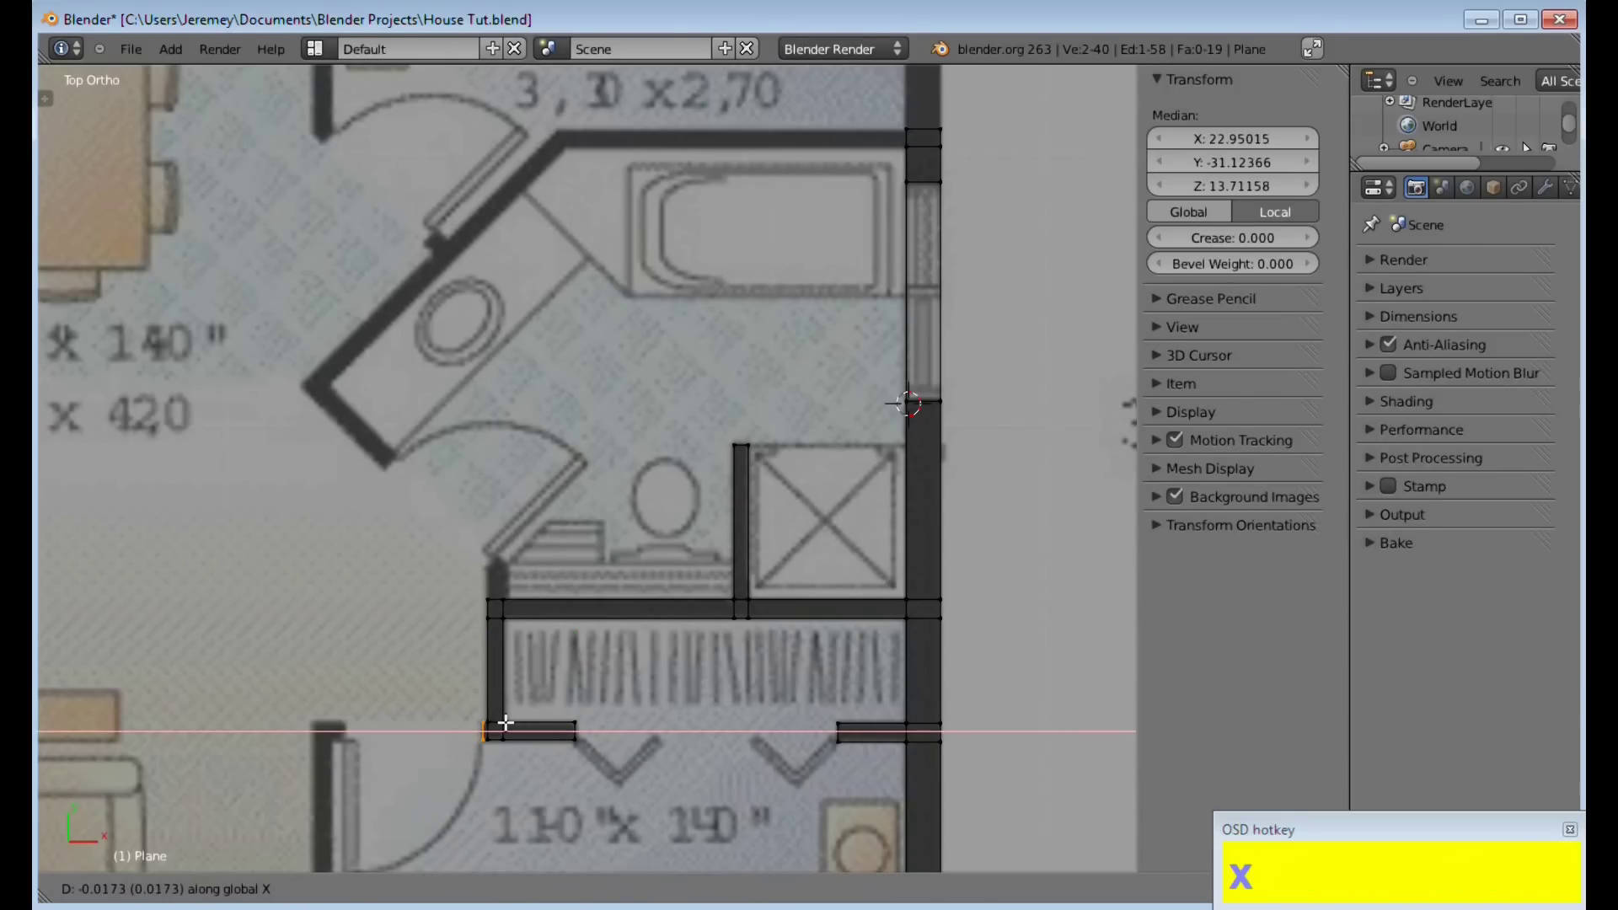
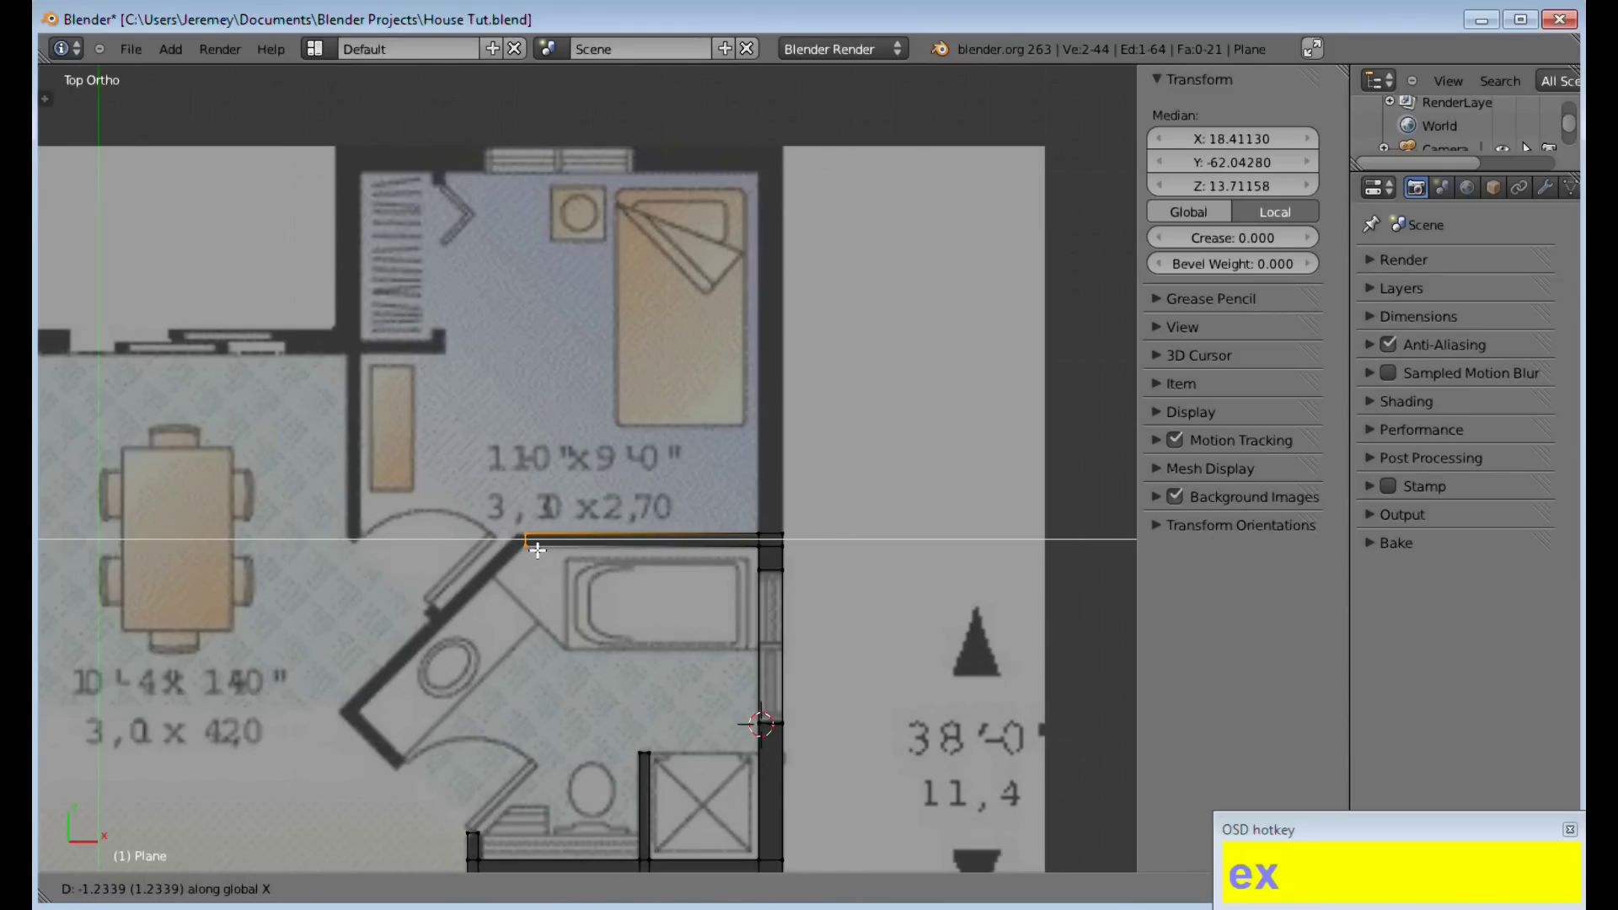
# End the upper wall and place its end vertex on the angled-wall corner
pyautogui.click(540, 548)
pyautogui.press('a')
pyautogui.middleClick(607, 576)
pyautogui.scroll(3)
pyautogui.middleClick(817, 585)
pyautogui.press('b')
pyautogui.moveTo(680, 497); pyautogui.dragTo(711, 536)
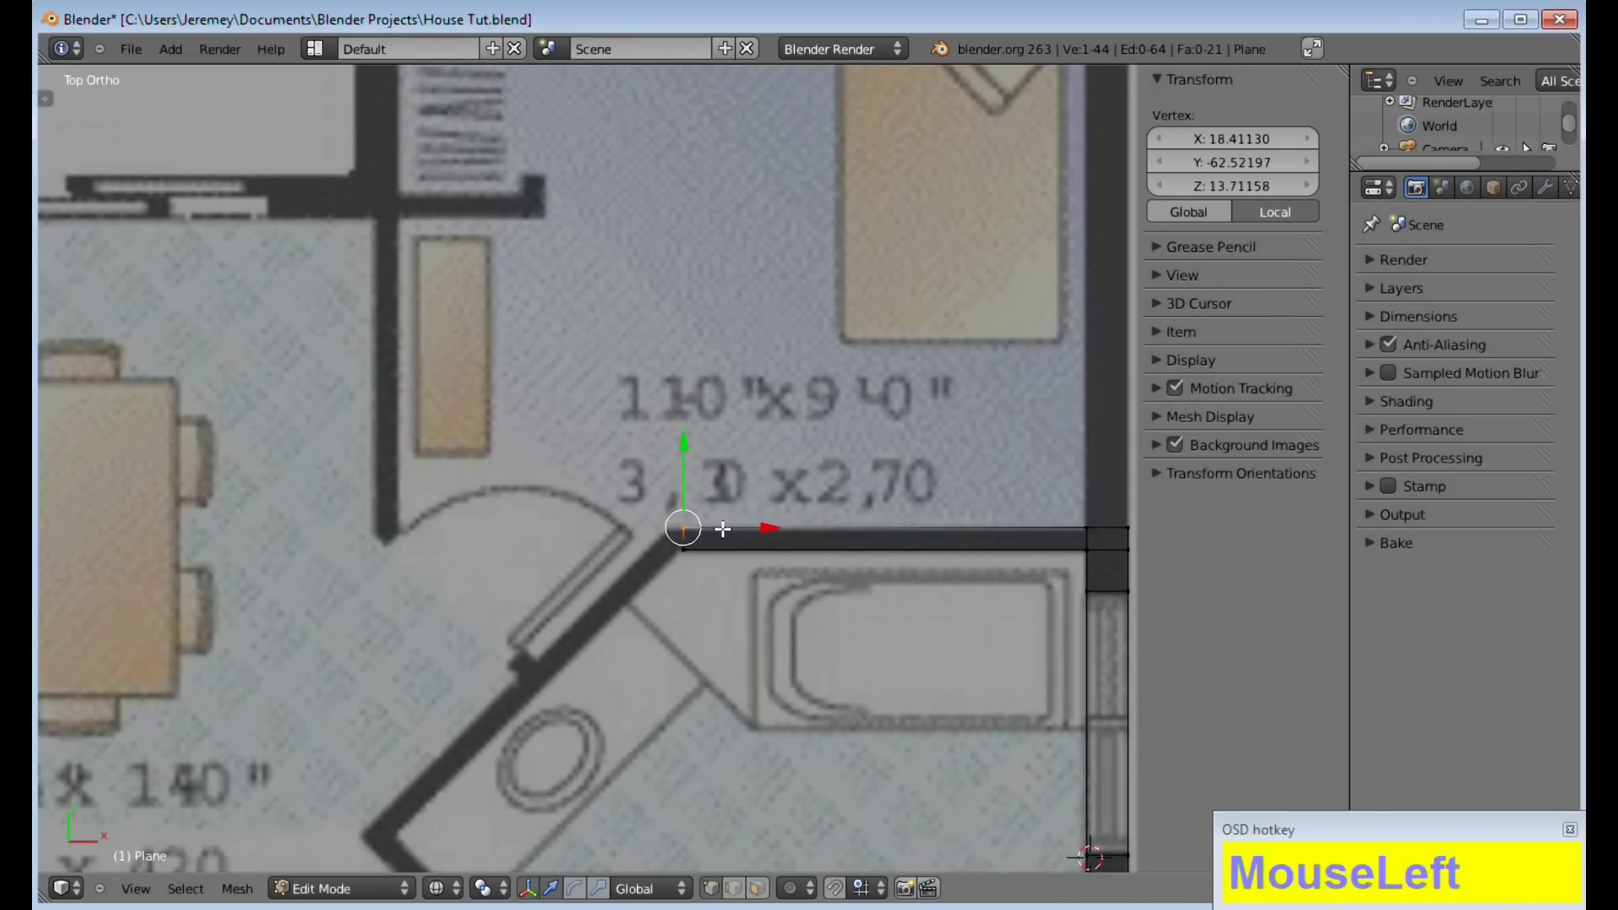
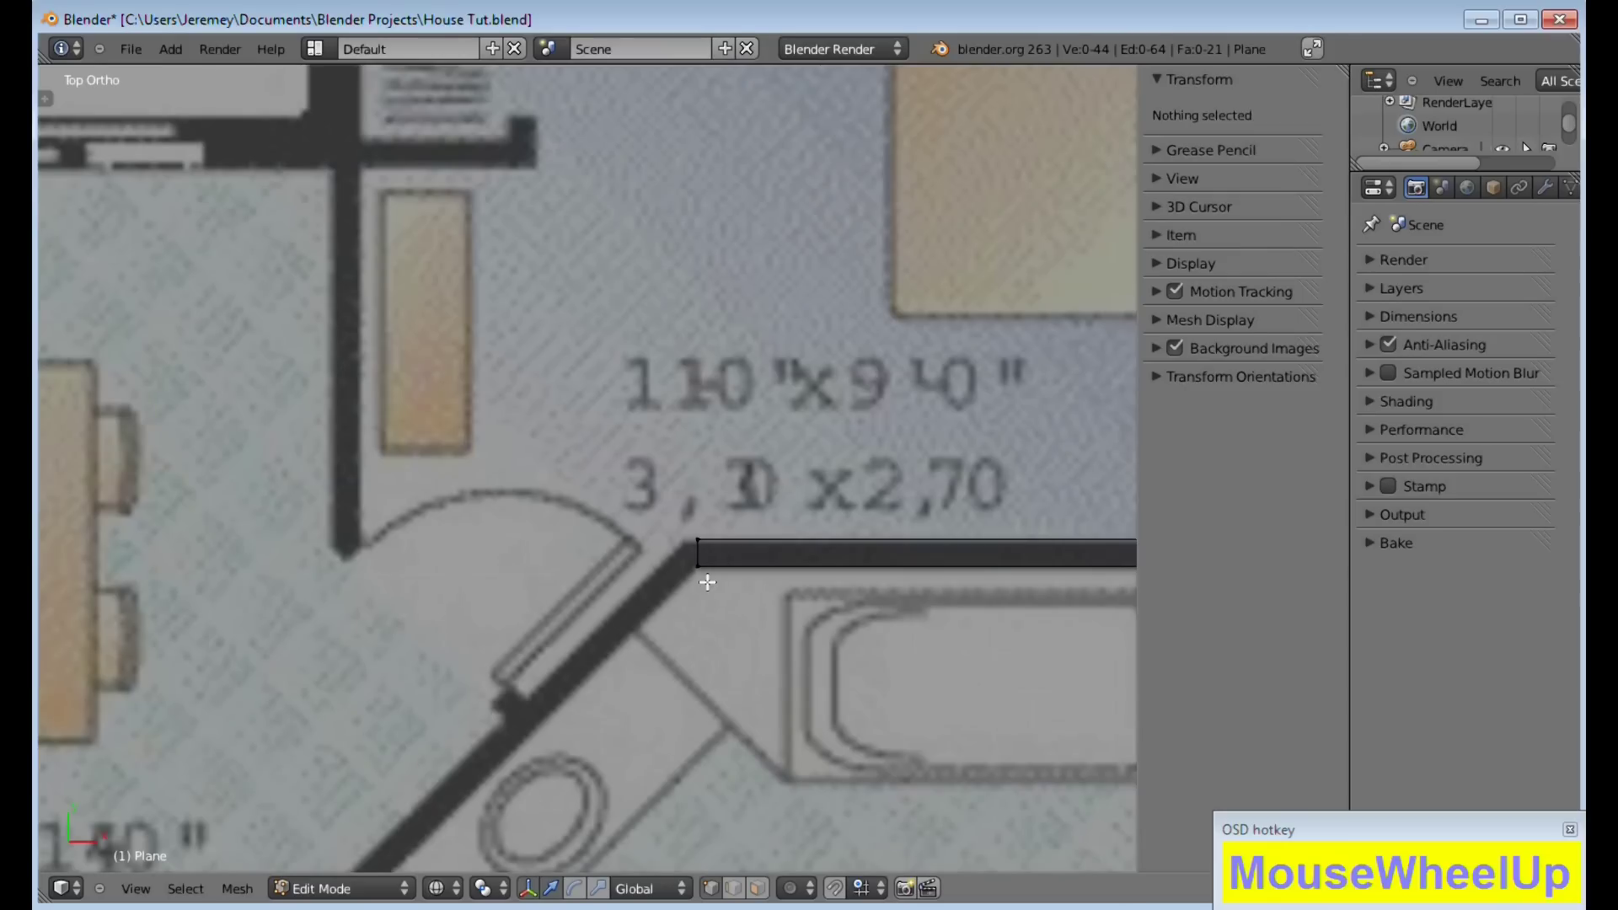
# Box-select the corner and select the whole wall mesh
pyautogui.press('b')
pyautogui.moveTo(684, 506); pyautogui.dragTo(781, 540)
pyautogui.press('a')
pyautogui.middleClick(734, 620)
pyautogui.press('shift+a')
pyautogui.press('shift+a')
pyautogui.press('shift+b')
# Extrude the wall edge down along the angled bathroom wall to its lower corner
pyautogui.click(670, 442)
pyautogui.middleClick(757, 611)
pyautogui.scroll(-3)
pyautogui.middleClick(791, 492)
pyautogui.press('e')
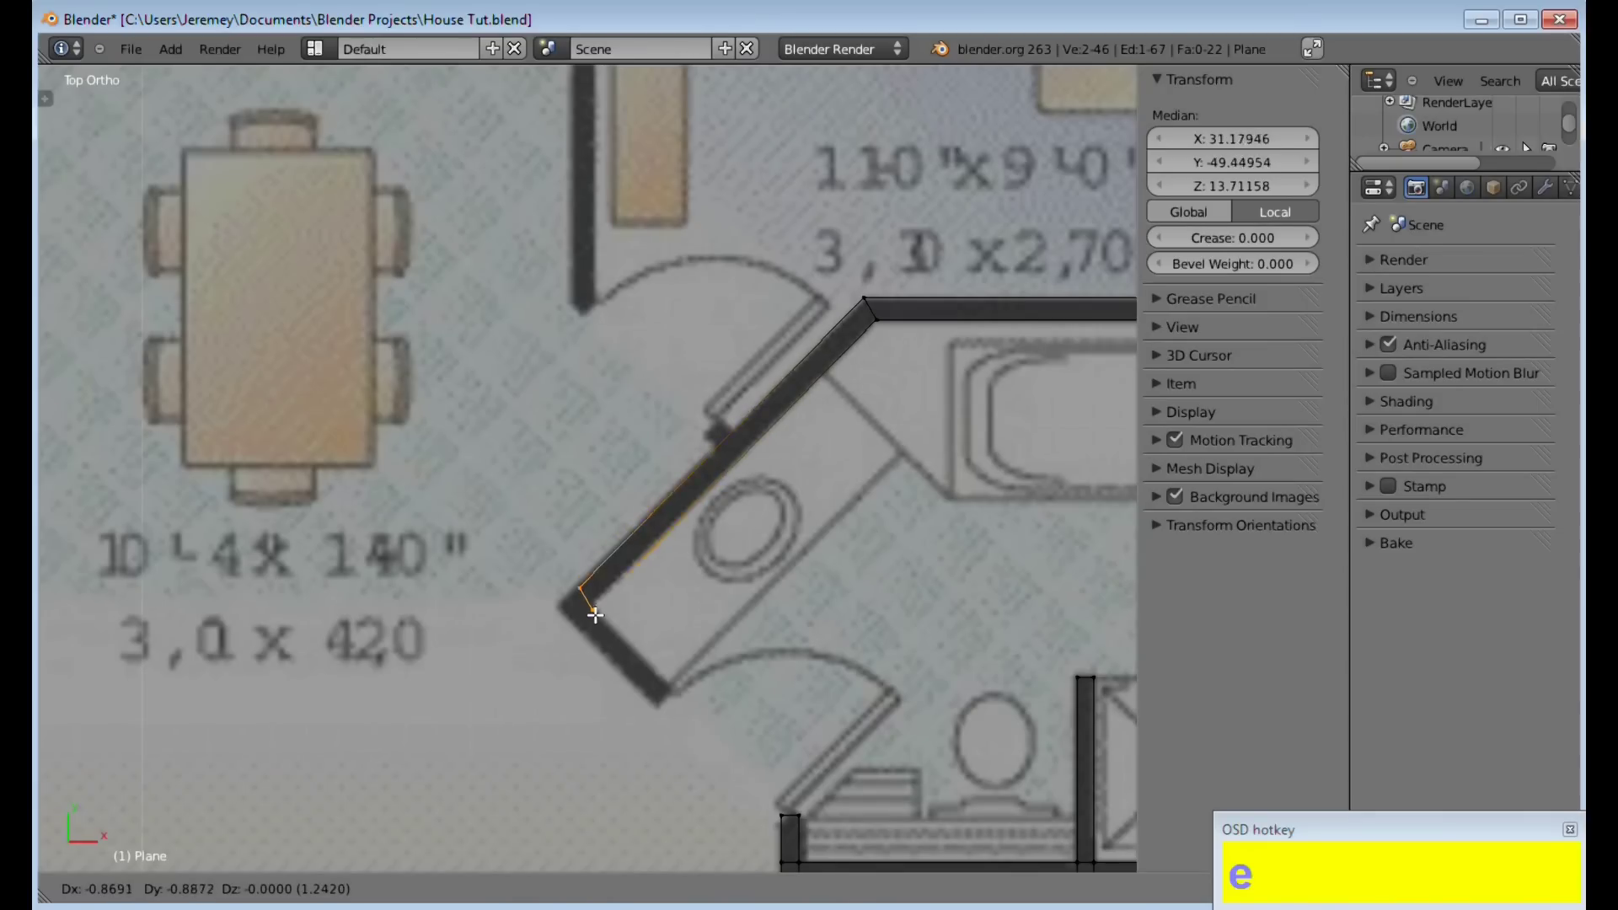
pyautogui.click(596, 609)
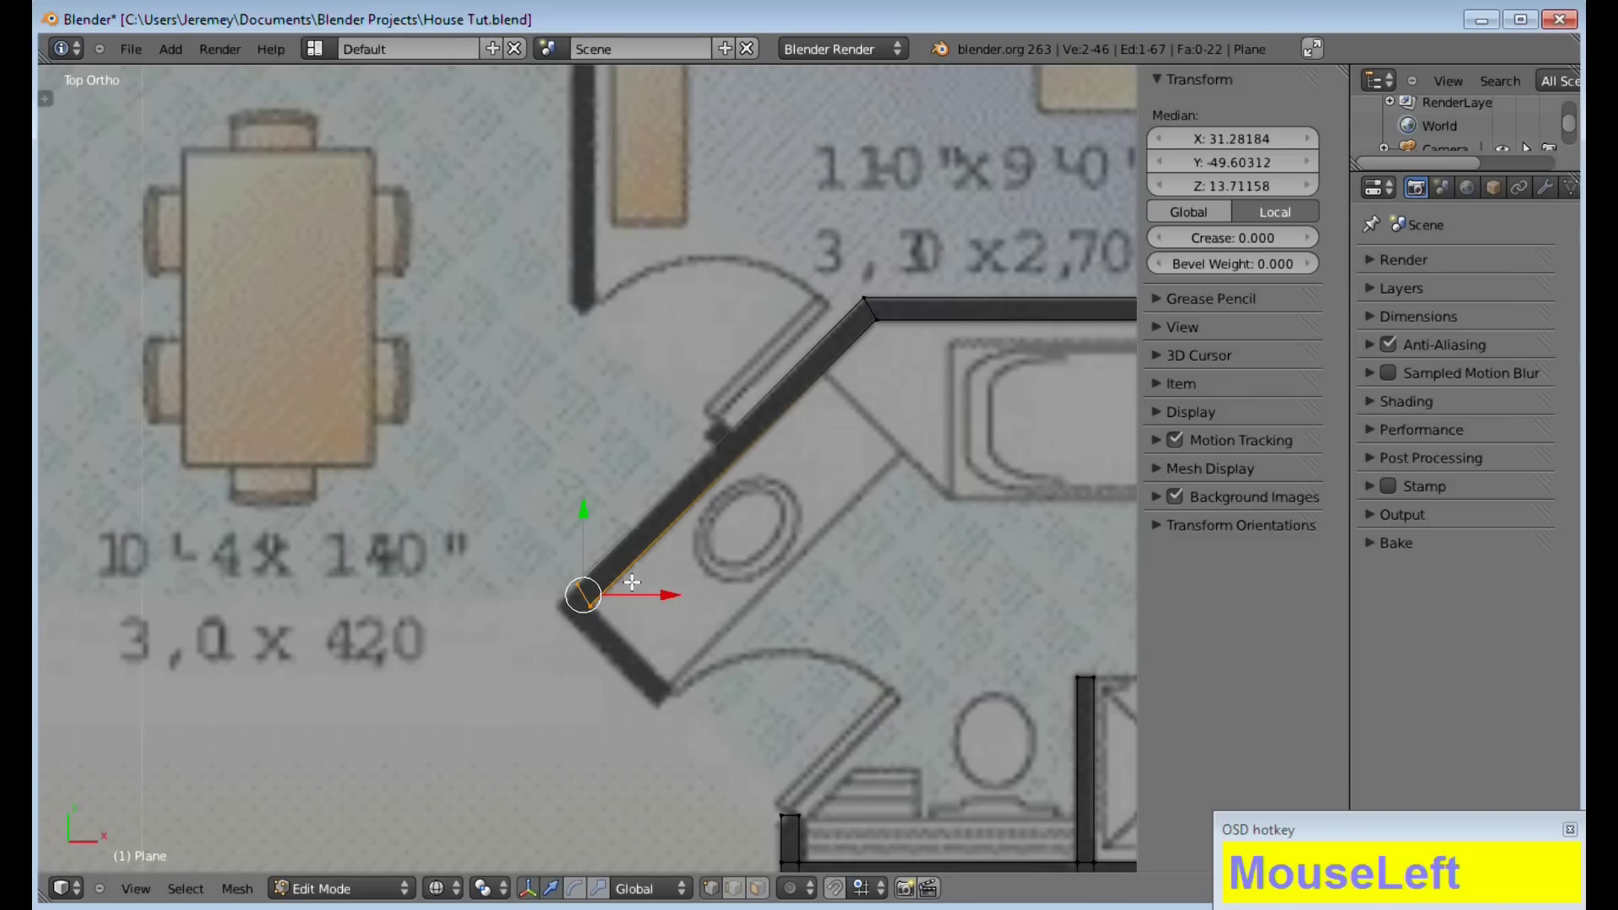
pyautogui.press('a')
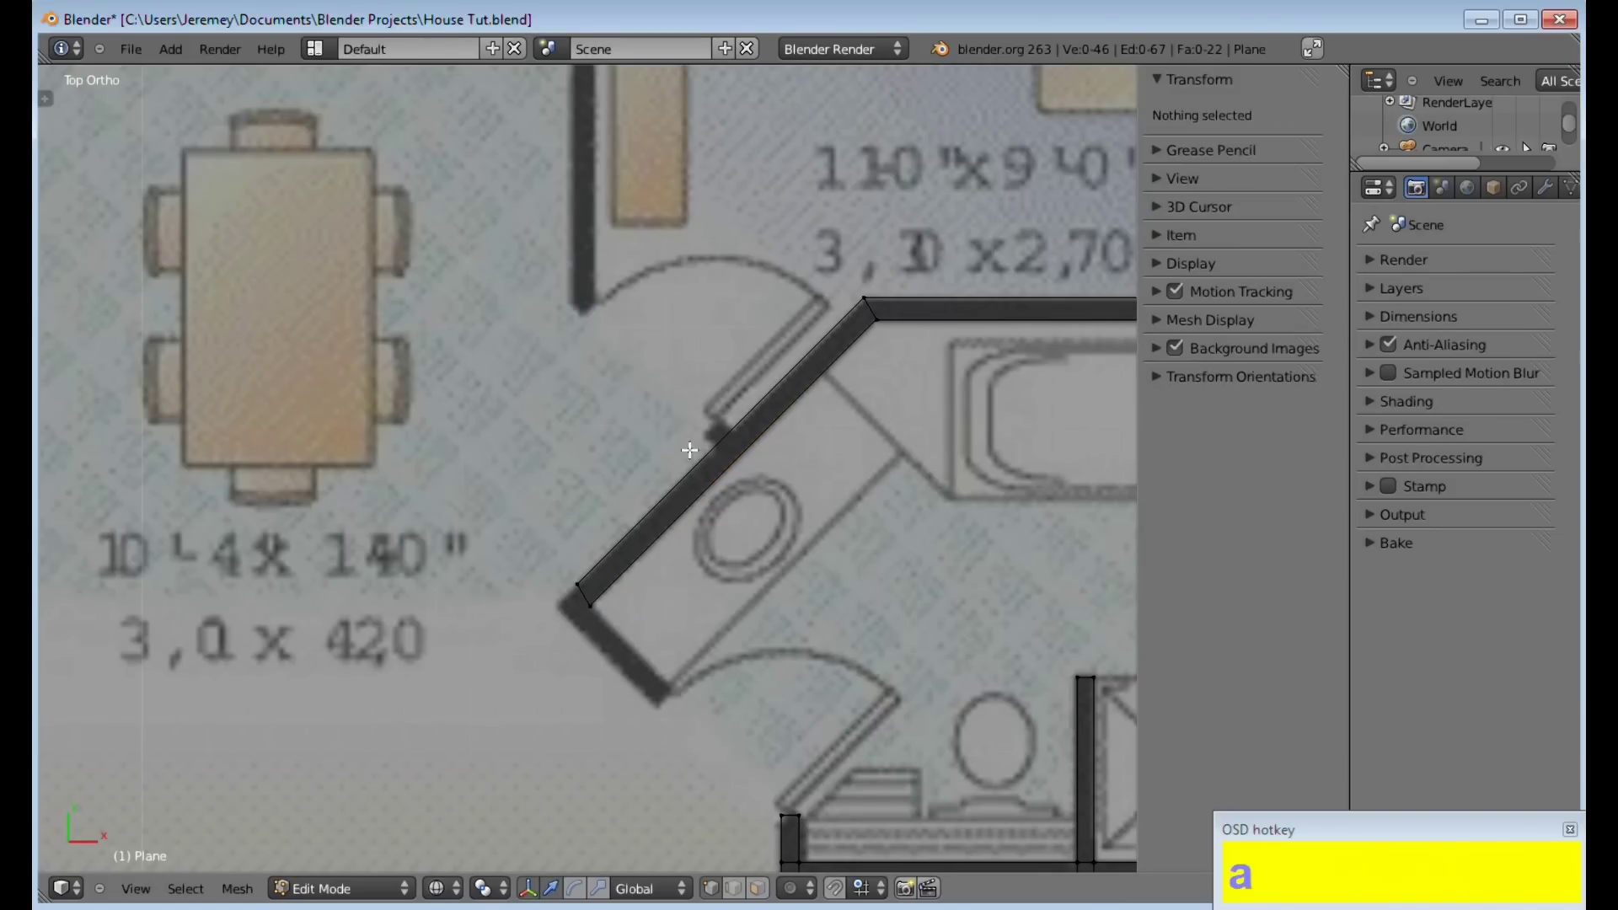
# Move the angled wall's lower corner vertex into place on the plan
pyautogui.rightClick(584, 583)
pyautogui.scroll(3)
pyautogui.middleClick(677, 625)
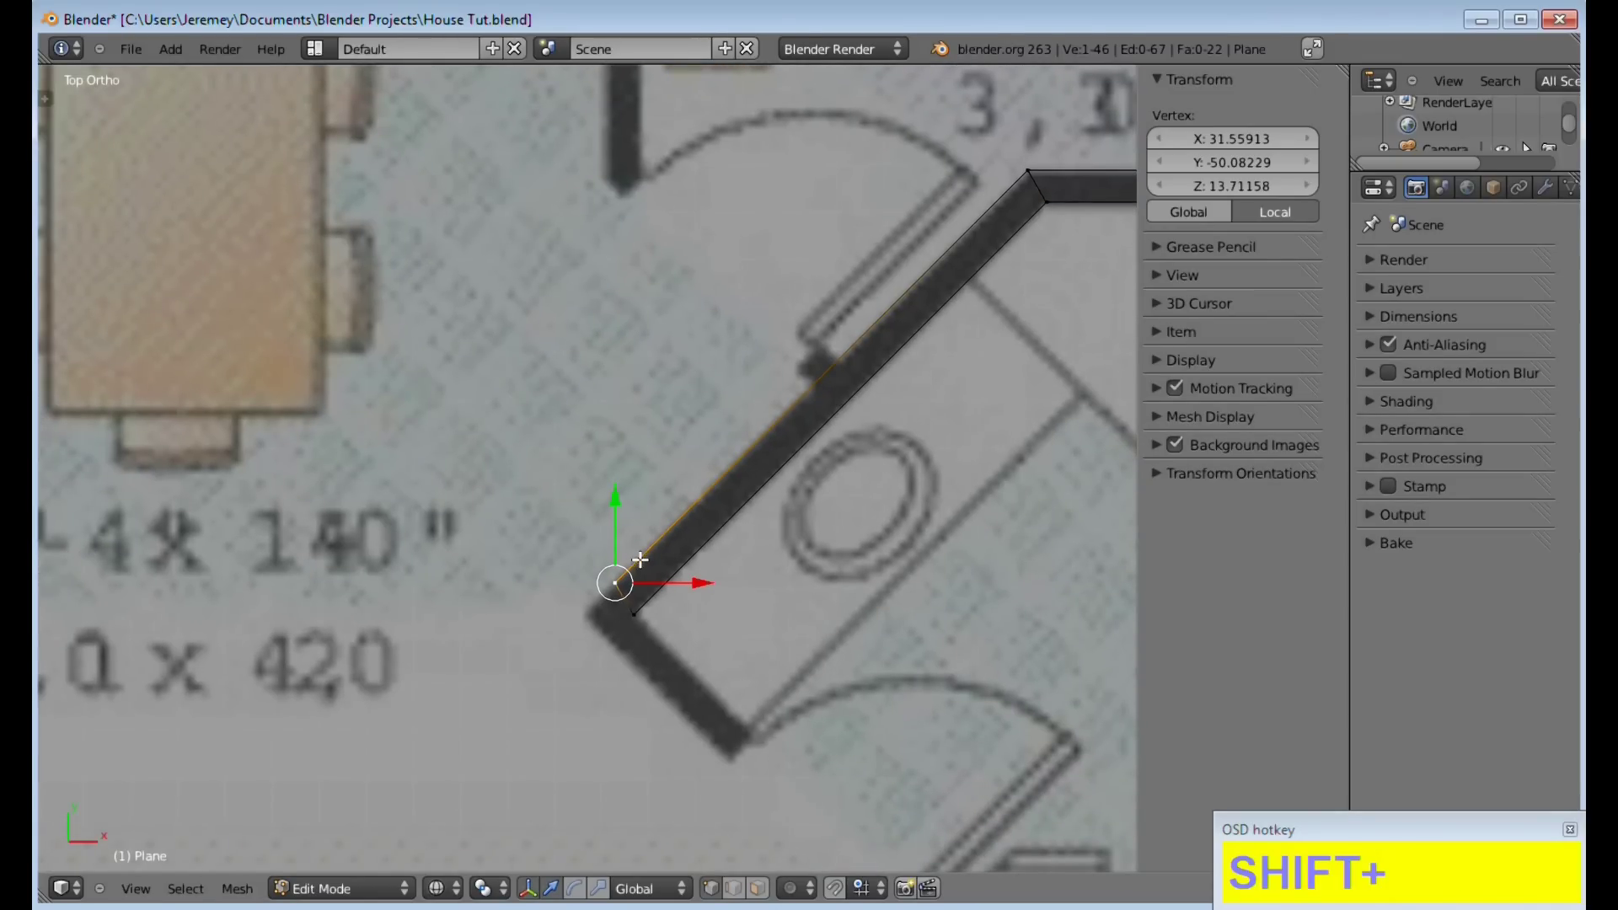
pyautogui.press('g')
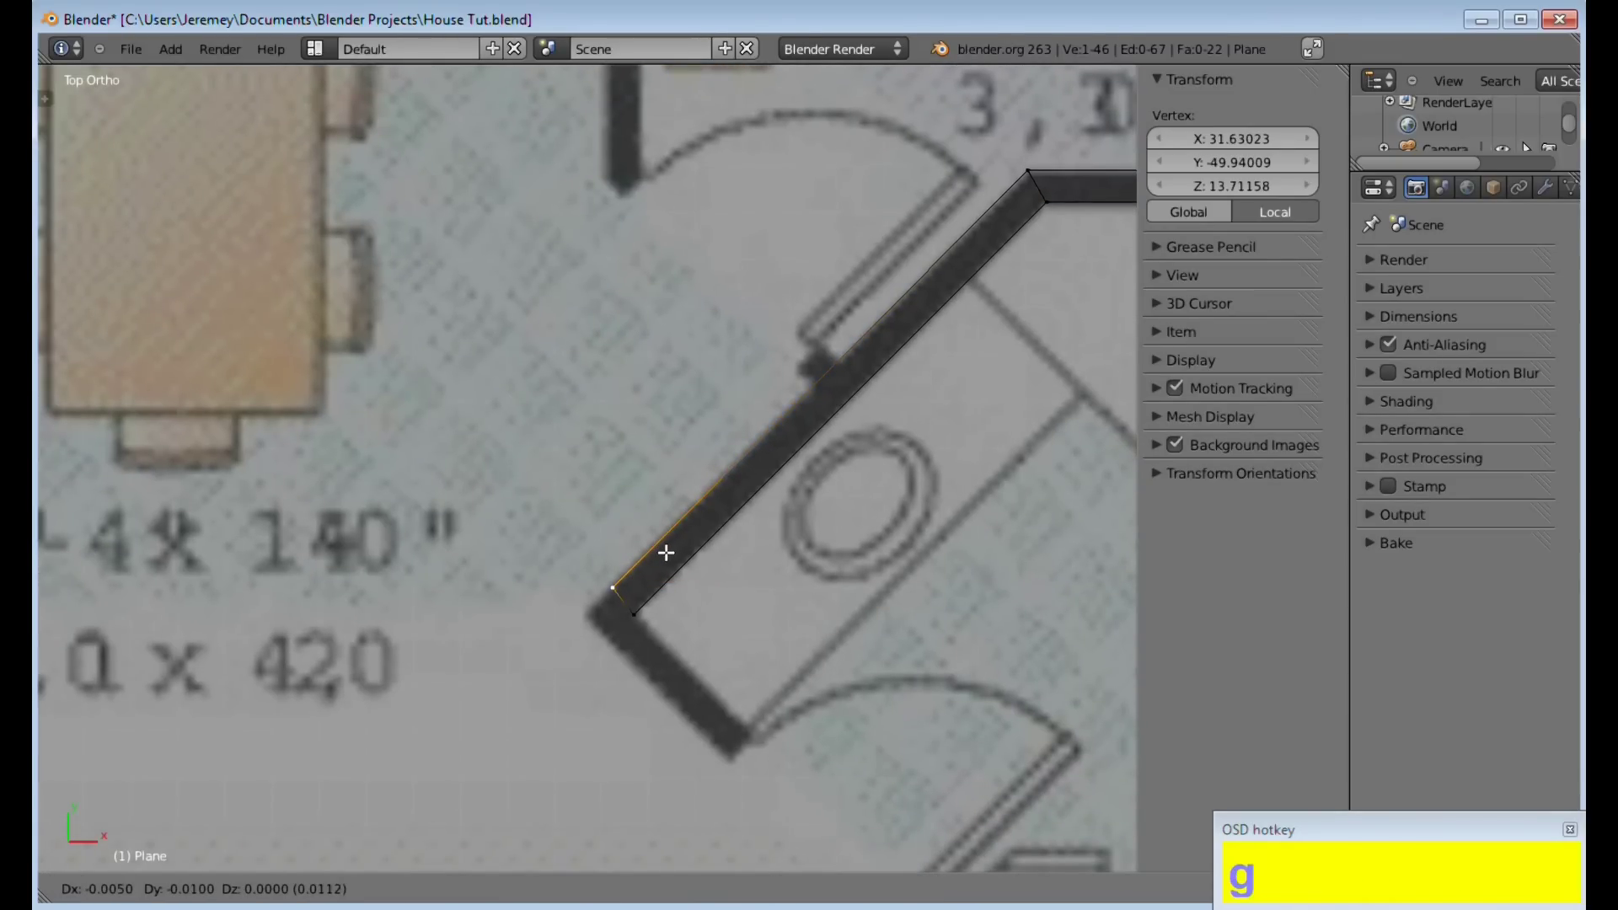
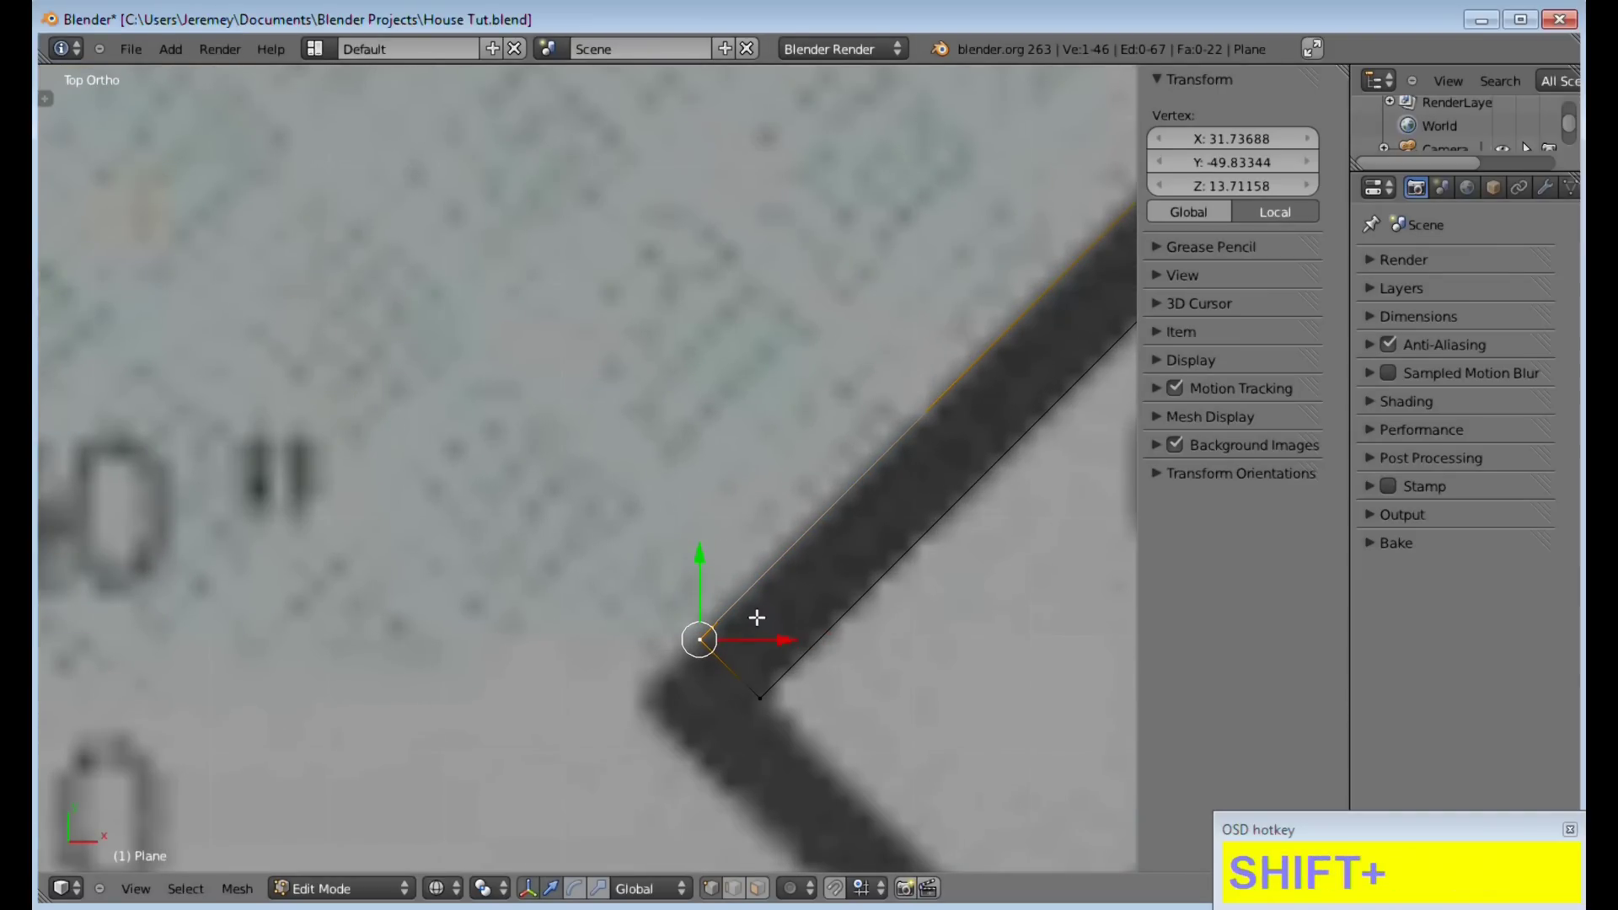
pyautogui.press('shift+g')
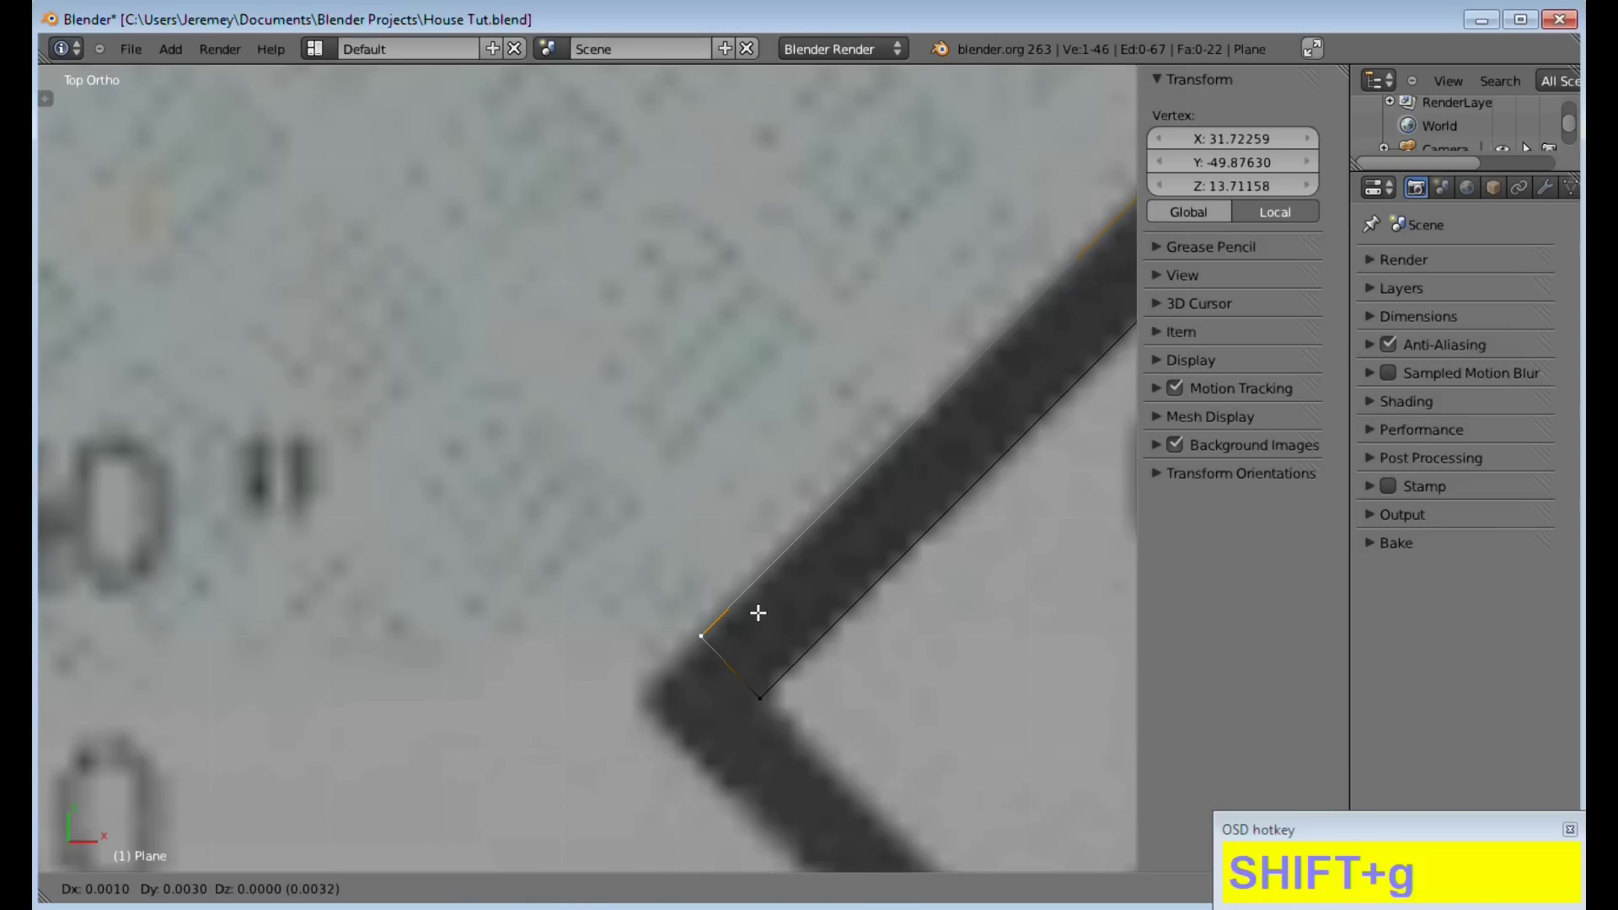
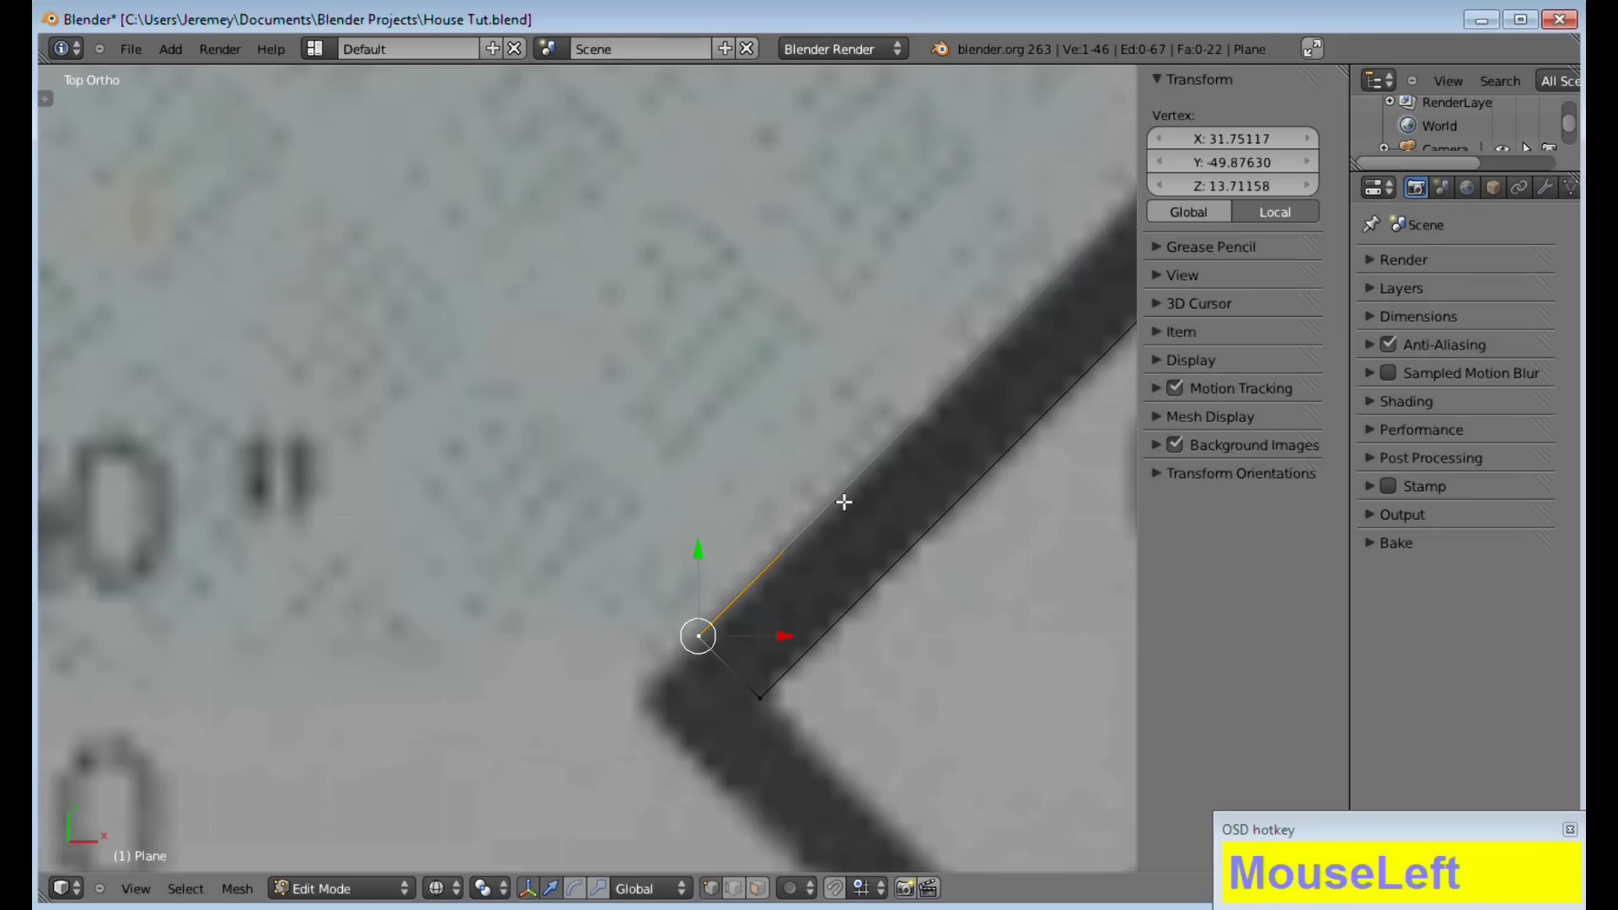
pyautogui.scroll(-3)
pyautogui.moveTo(678, 584); pyautogui.dragTo(764, 672)
pyautogui.press('g')
# Extrude the angled wall's end edge to form the corner
pyautogui.rightClick(764, 673)
pyautogui.press('e')
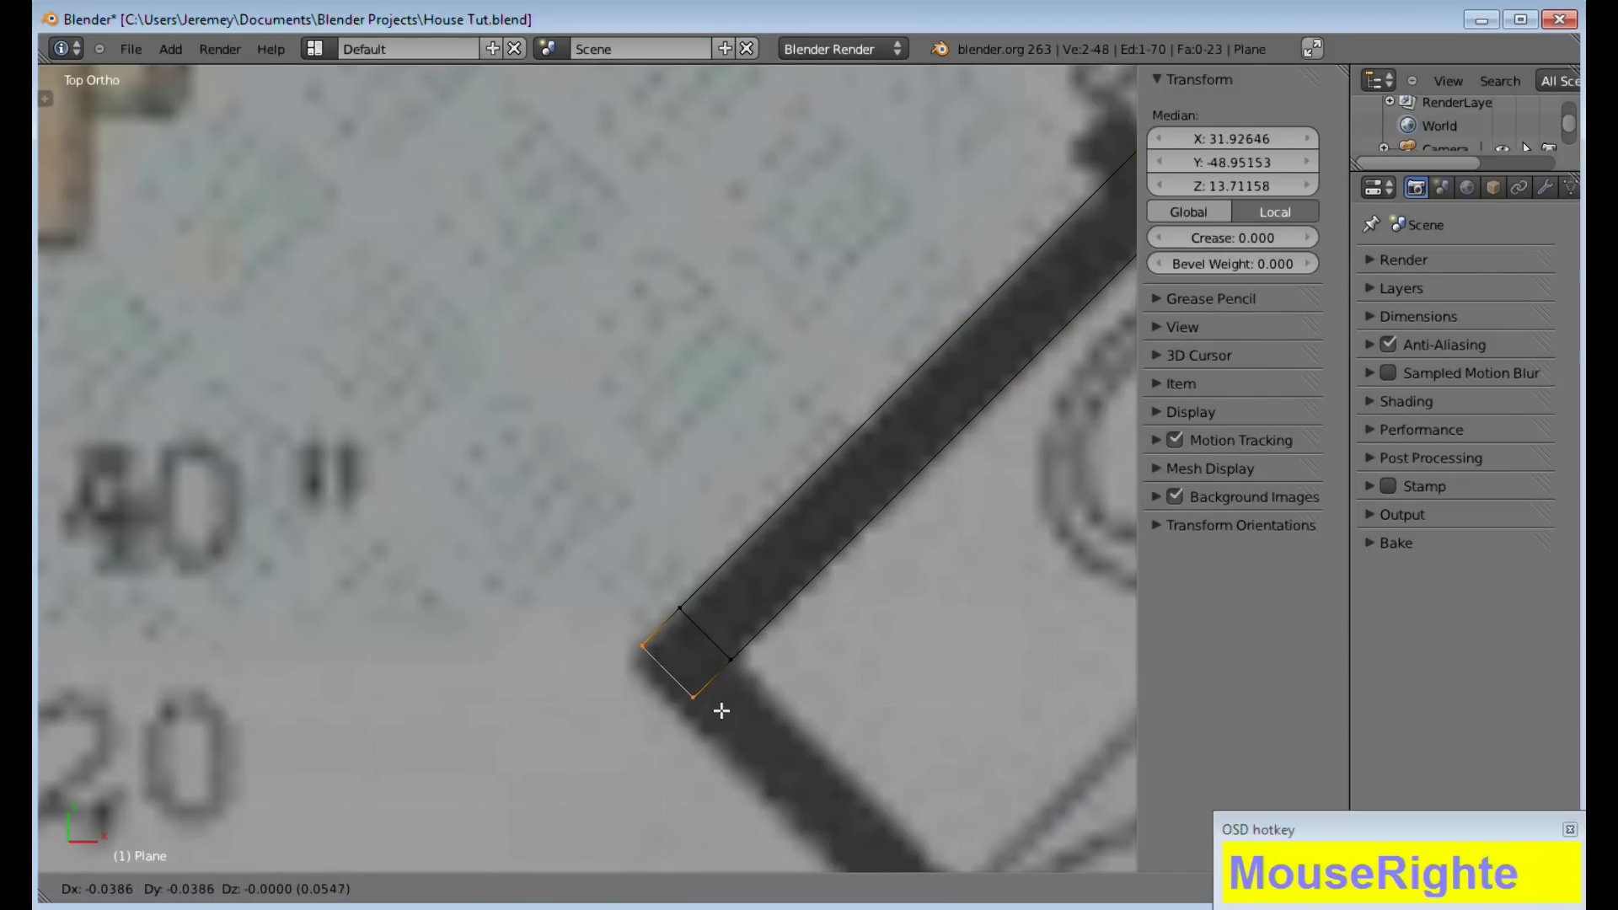
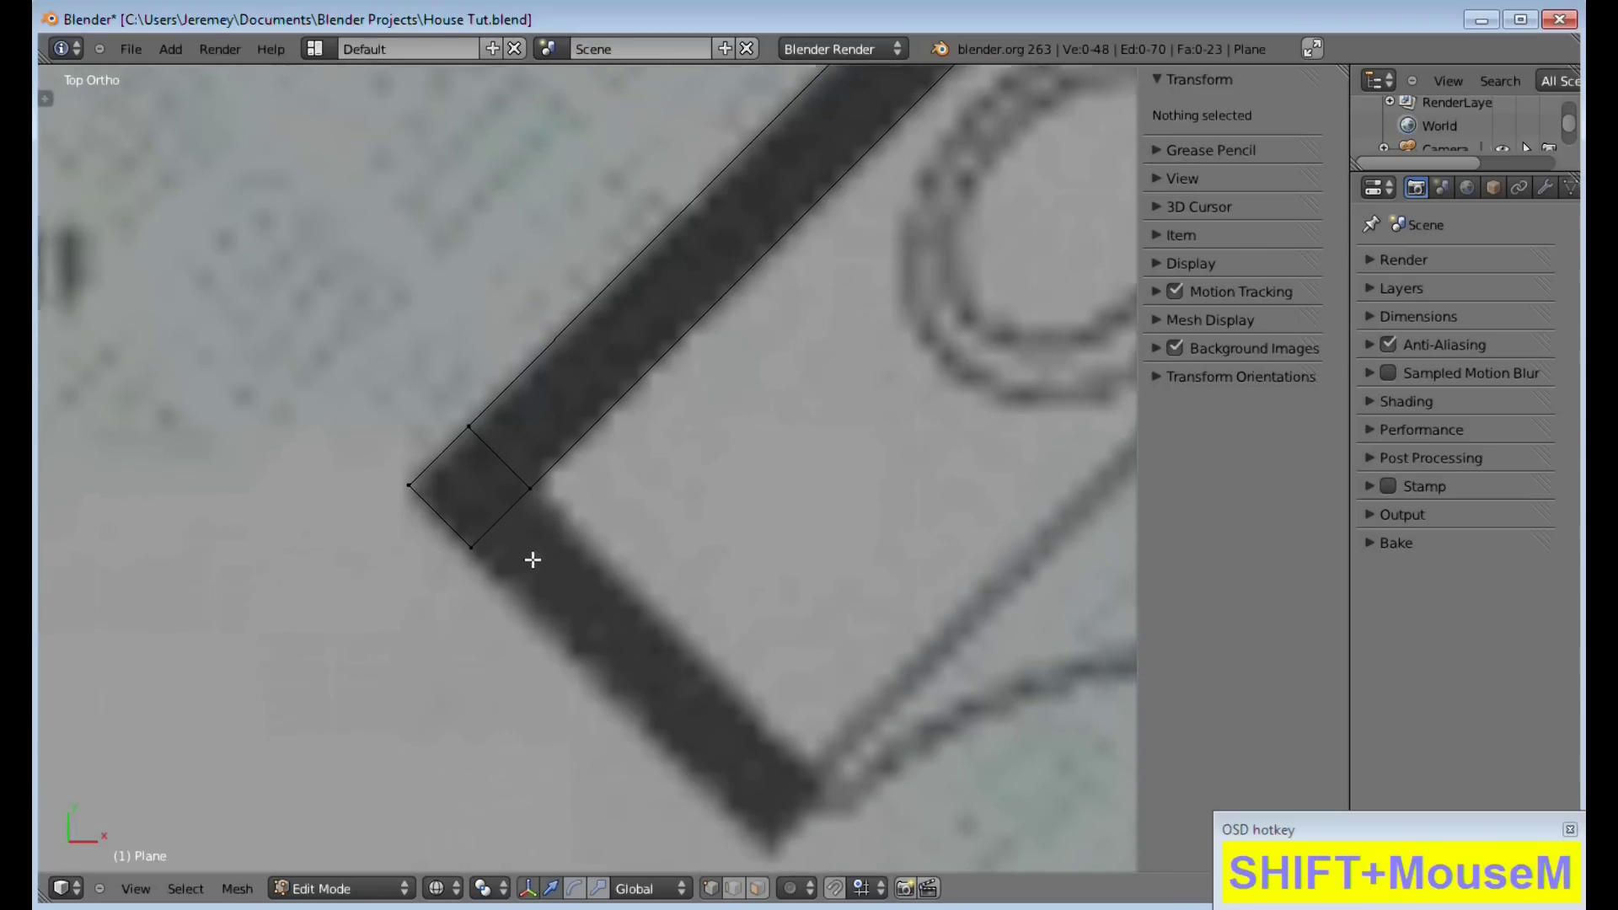
pyautogui.scroll(-3)
pyautogui.moveTo(459, 482); pyautogui.dragTo(539, 484)
# Extrude a short return wall from the corner along the lower wall
pyautogui.rightClick(481, 500)
pyautogui.press('shift+e')
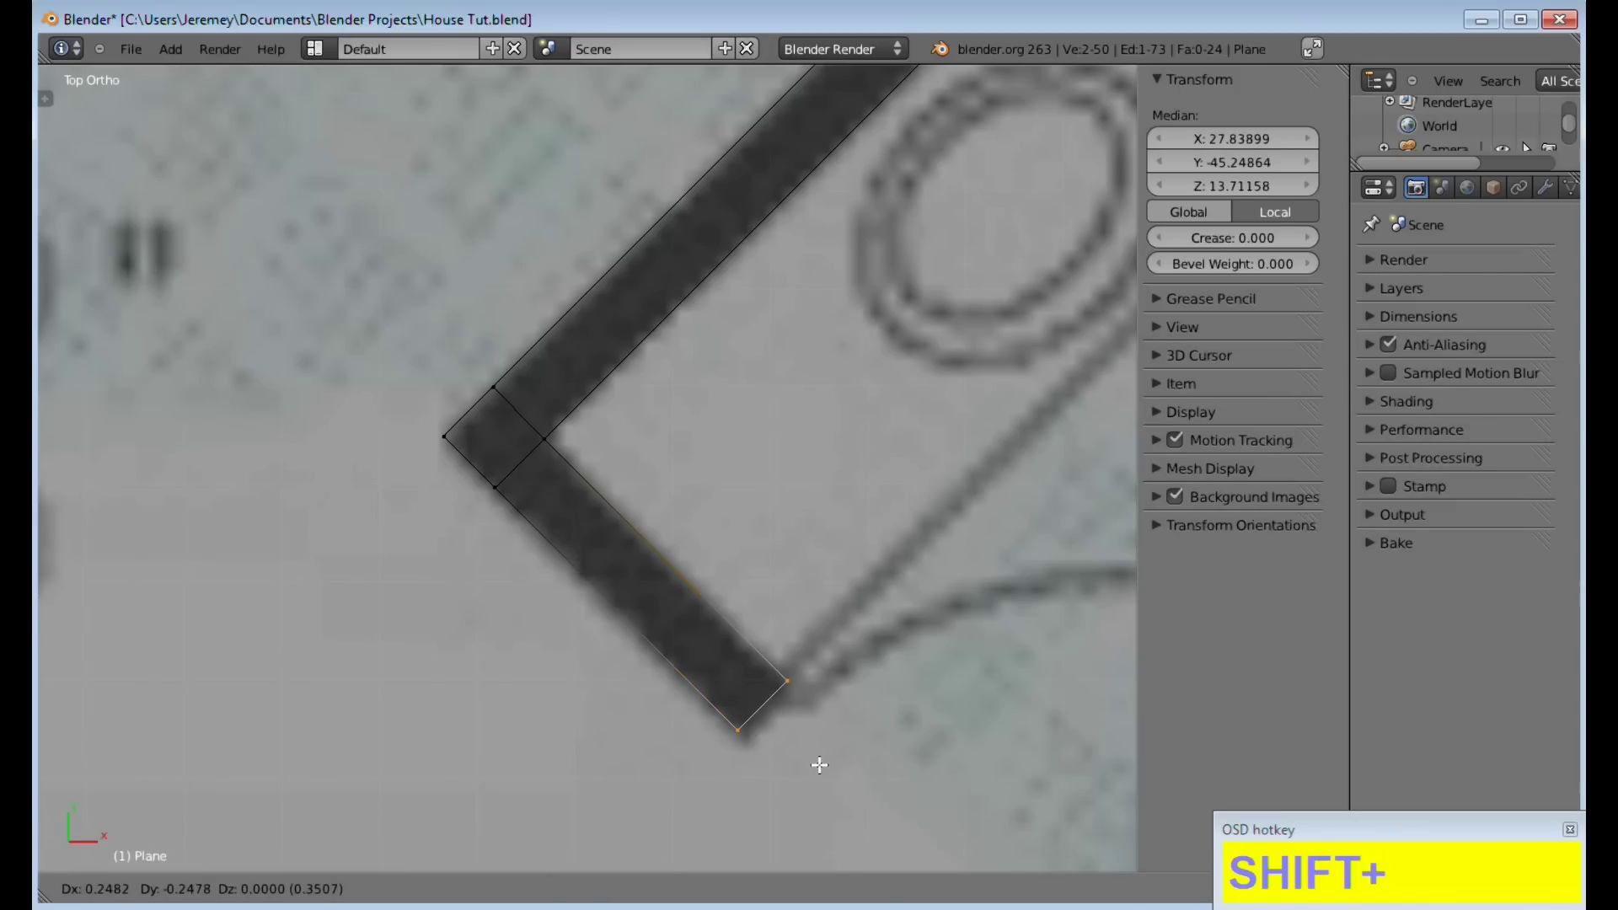
pyautogui.click(820, 761)
pyautogui.press('shift+a')
pyautogui.scroll(-3)
# Pan out over the floor plan and across the upper bedroom and bathroom
pyautogui.middleClick(962, 559)
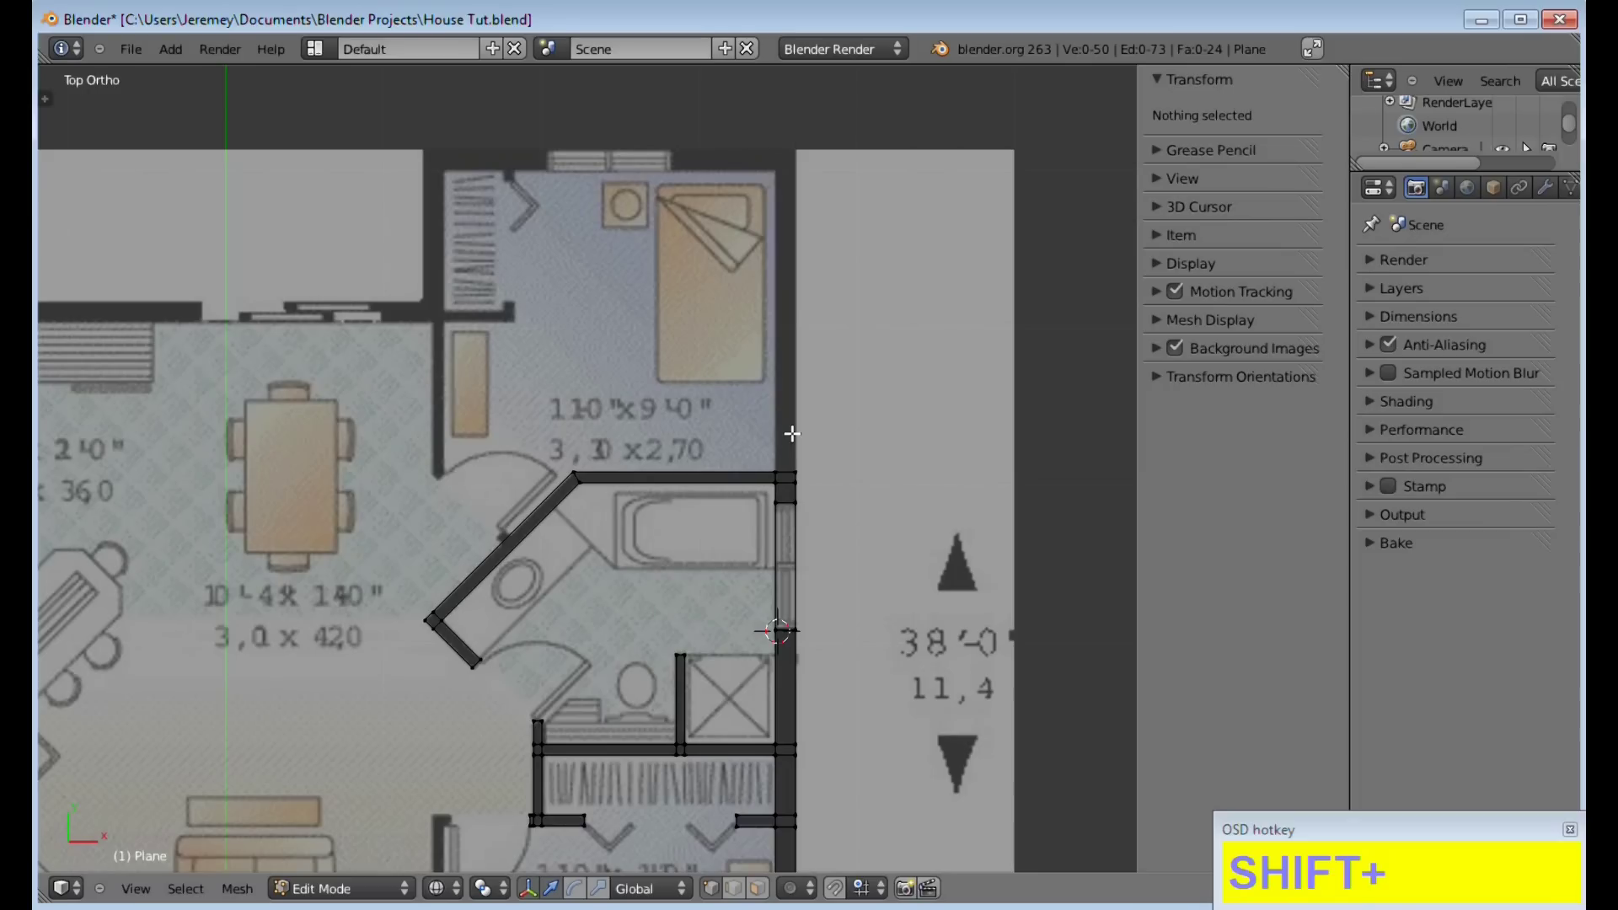
pyautogui.scroll(-3)
pyautogui.middleClick(679, 650)
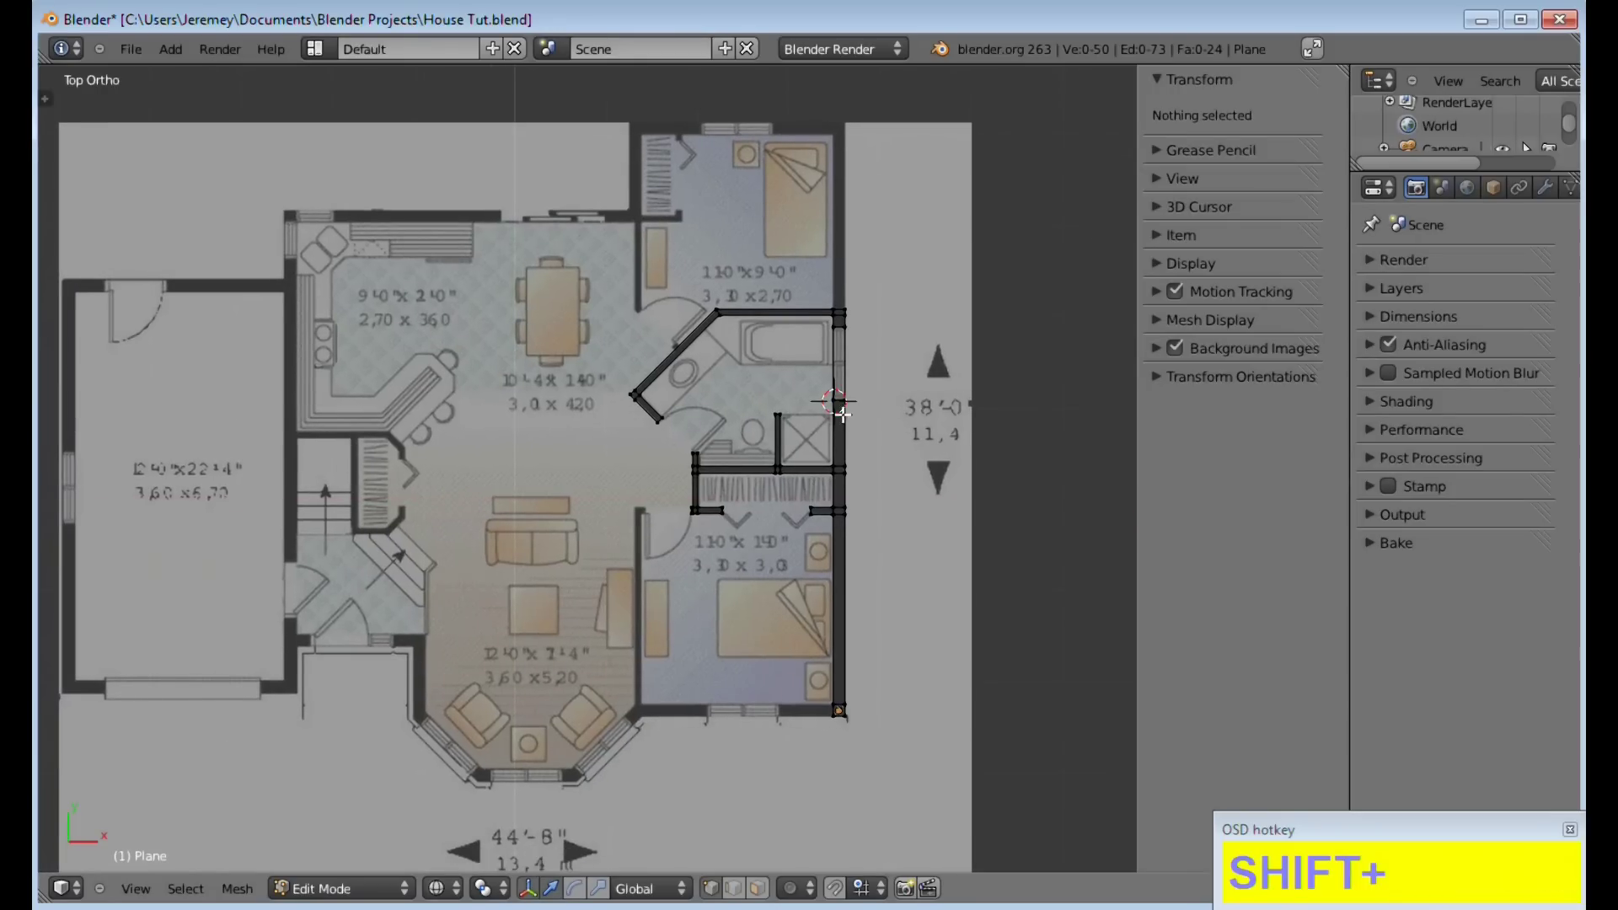
pyautogui.middleClick(870, 319)
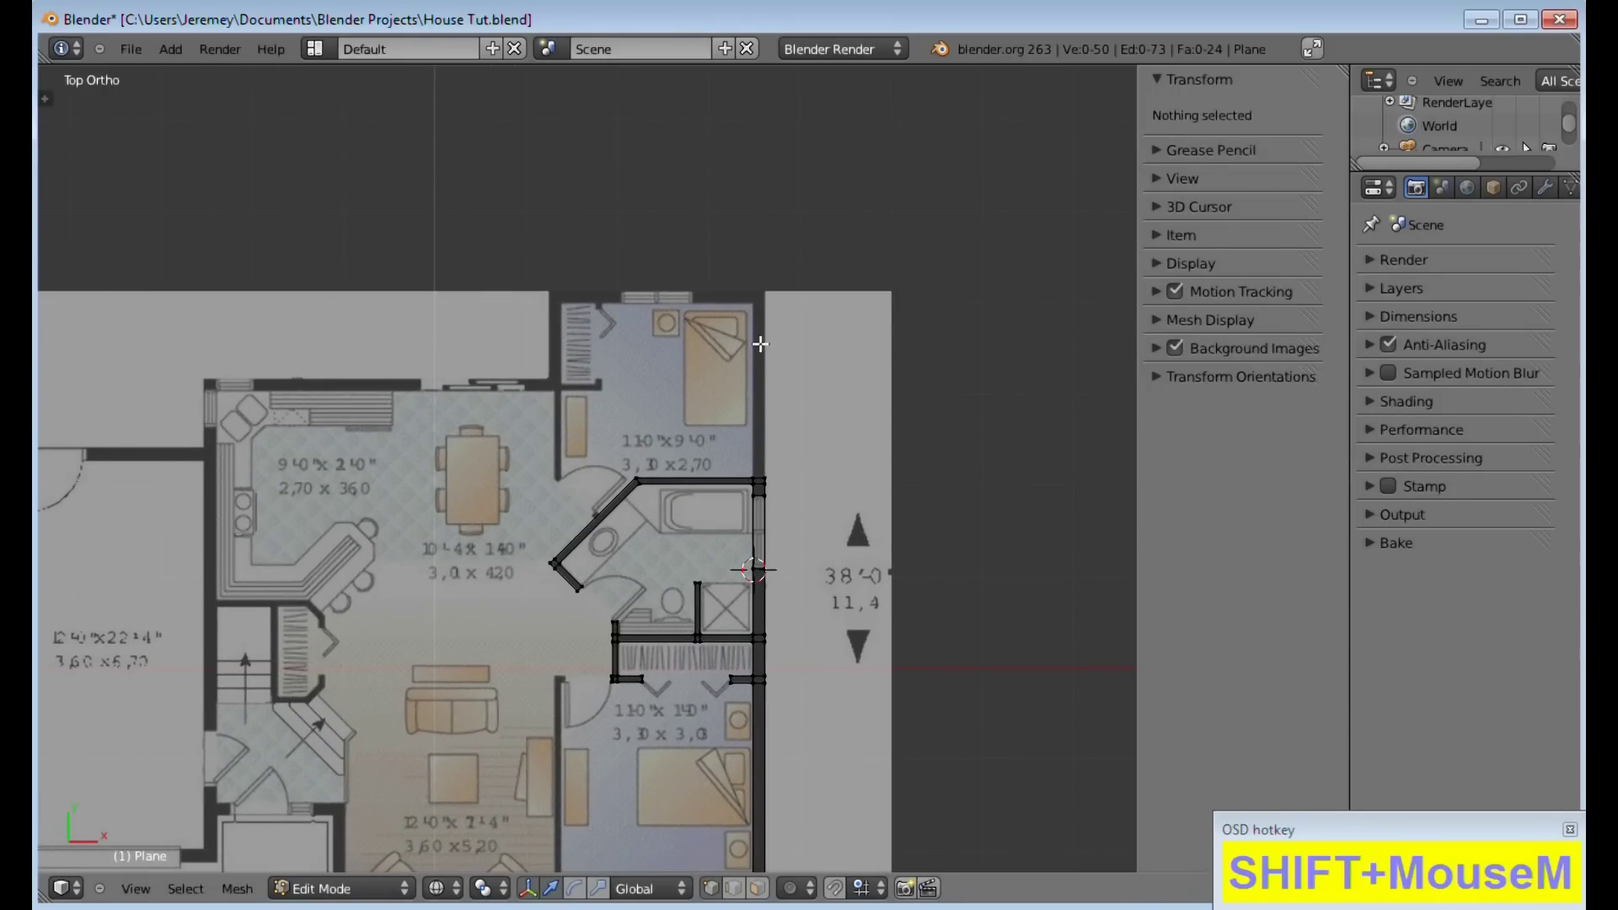
pyautogui.scroll(3)
pyautogui.middleClick(673, 300)
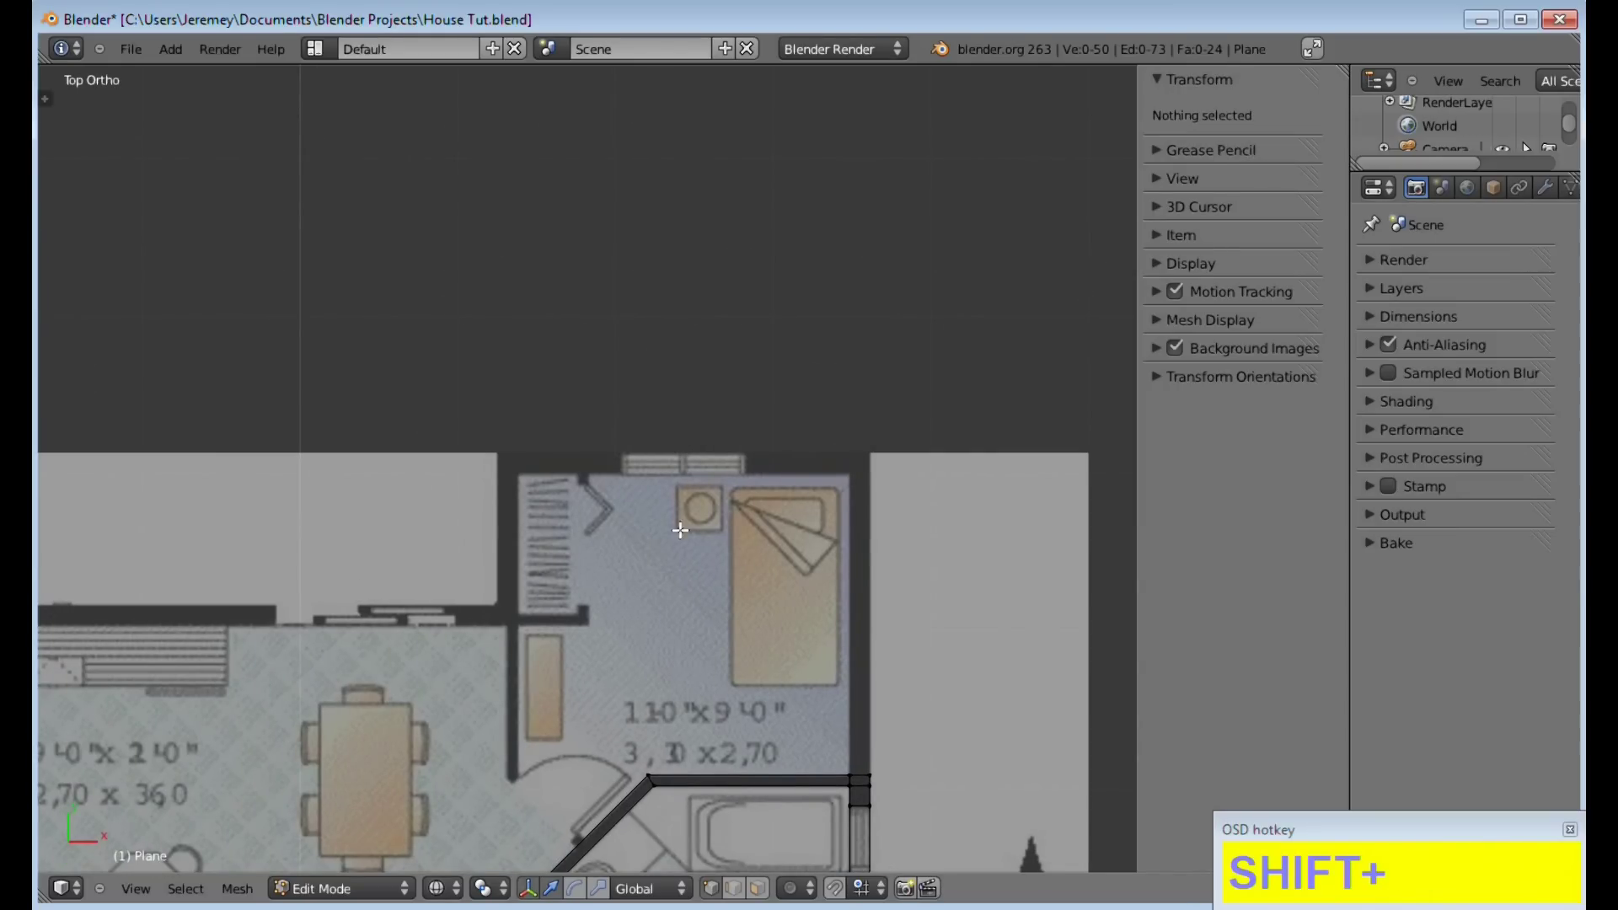
pyautogui.middleClick(583, 661)
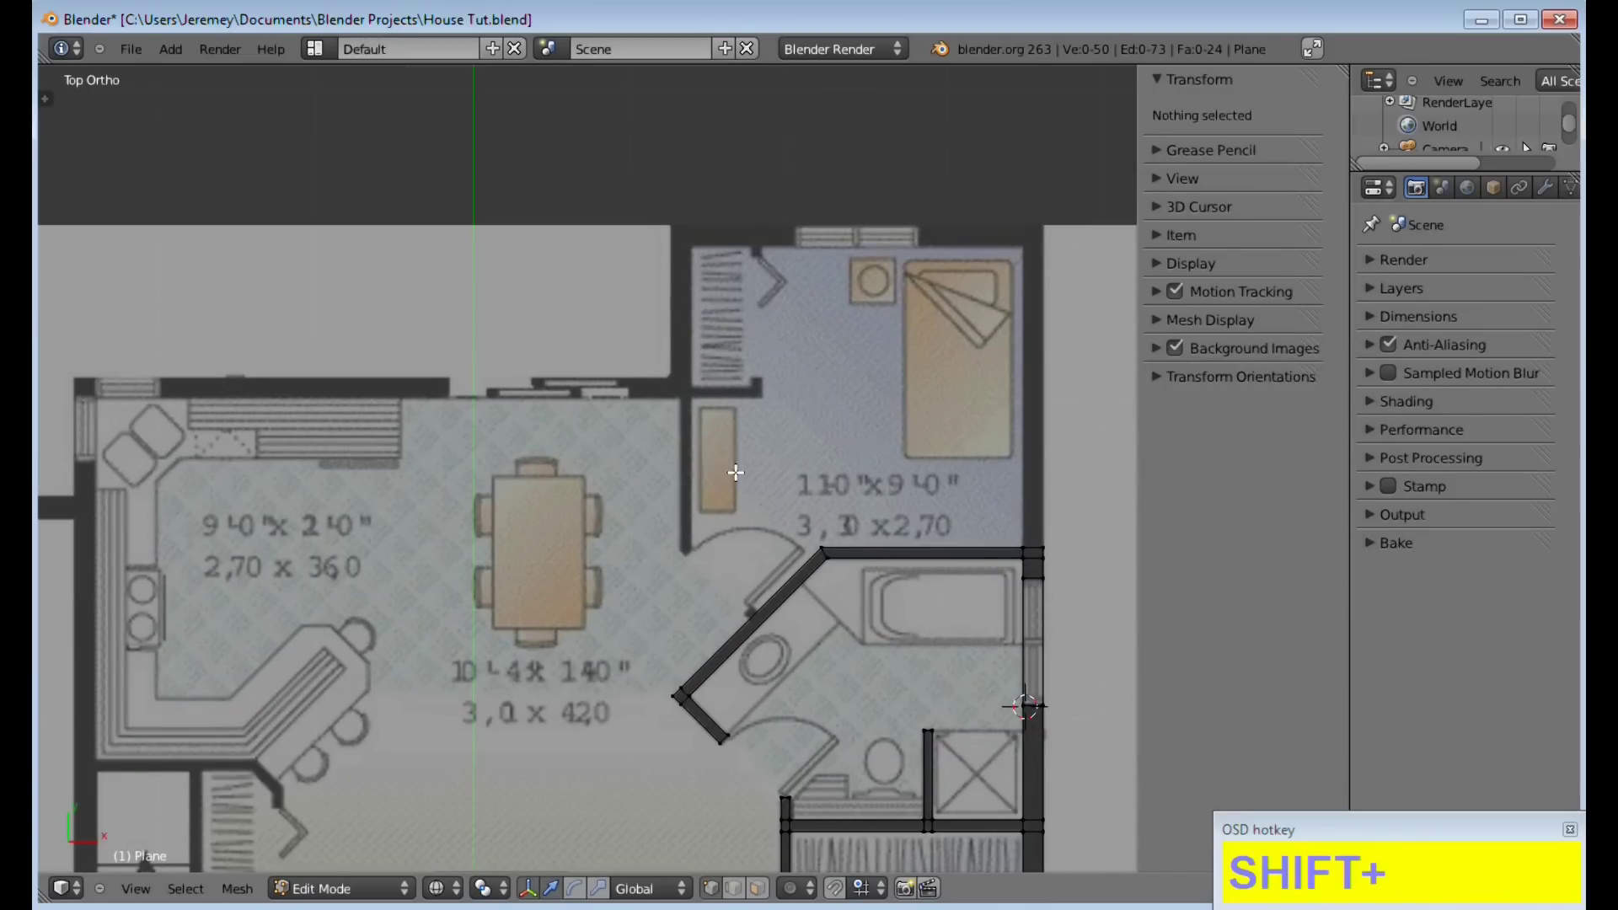
pyautogui.middleClick(619, 637)
# Pan down past the living room to the lower bedroom's bottom wall and window gap
pyautogui.scroll(-3)
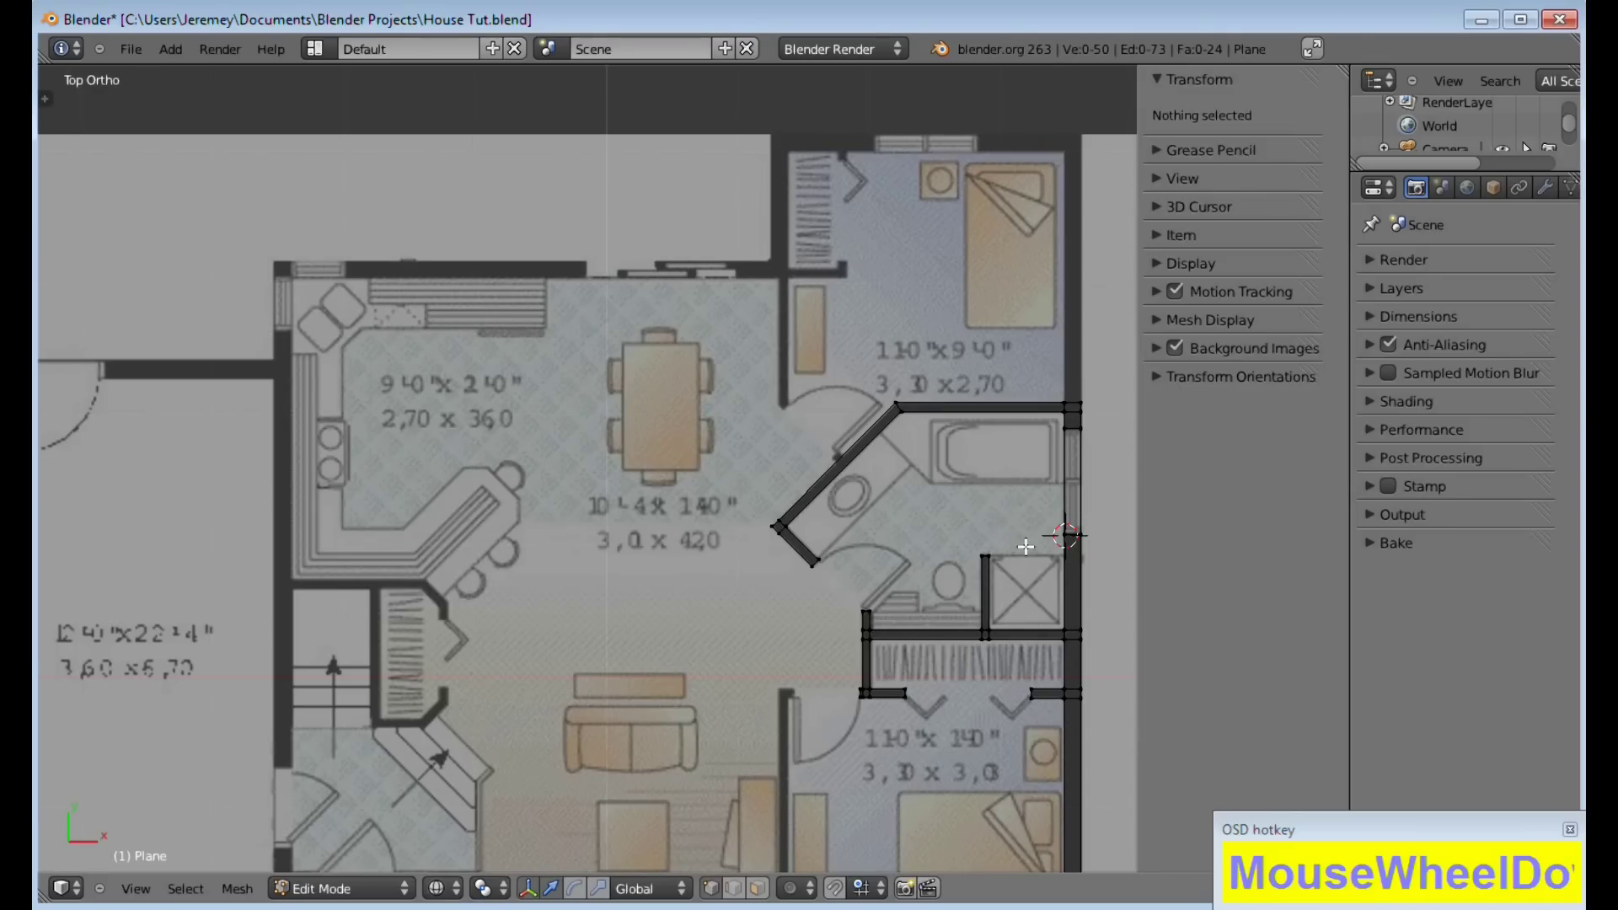
pyautogui.middleClick(897, 699)
pyautogui.click(898, 817)
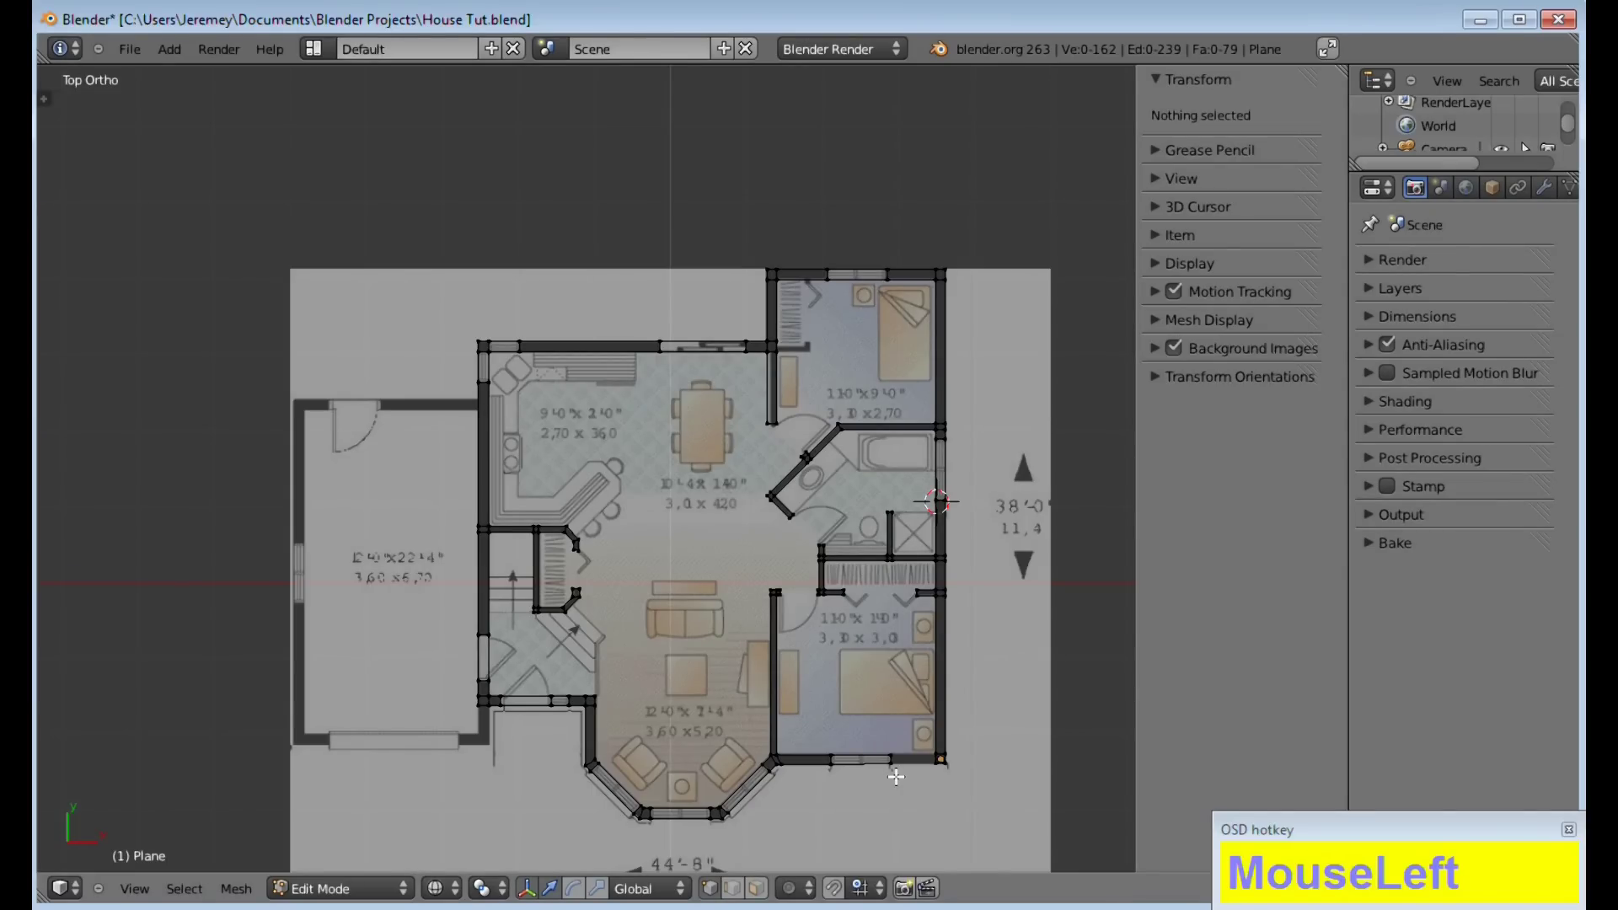
pyautogui.scroll(3)
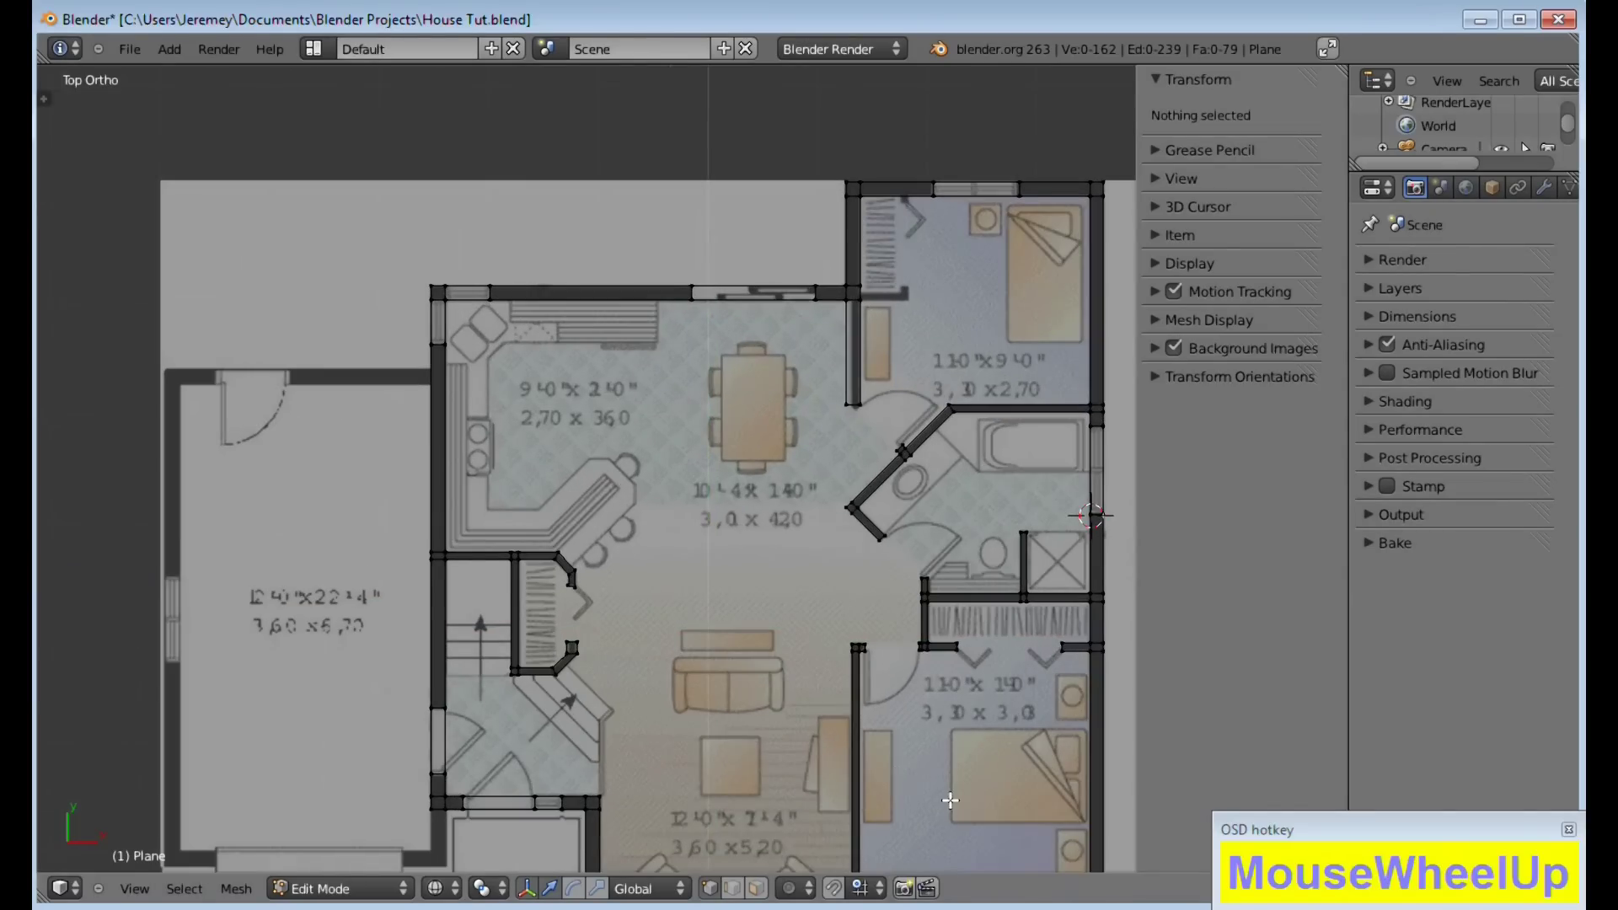
pyautogui.middleClick(959, 804)
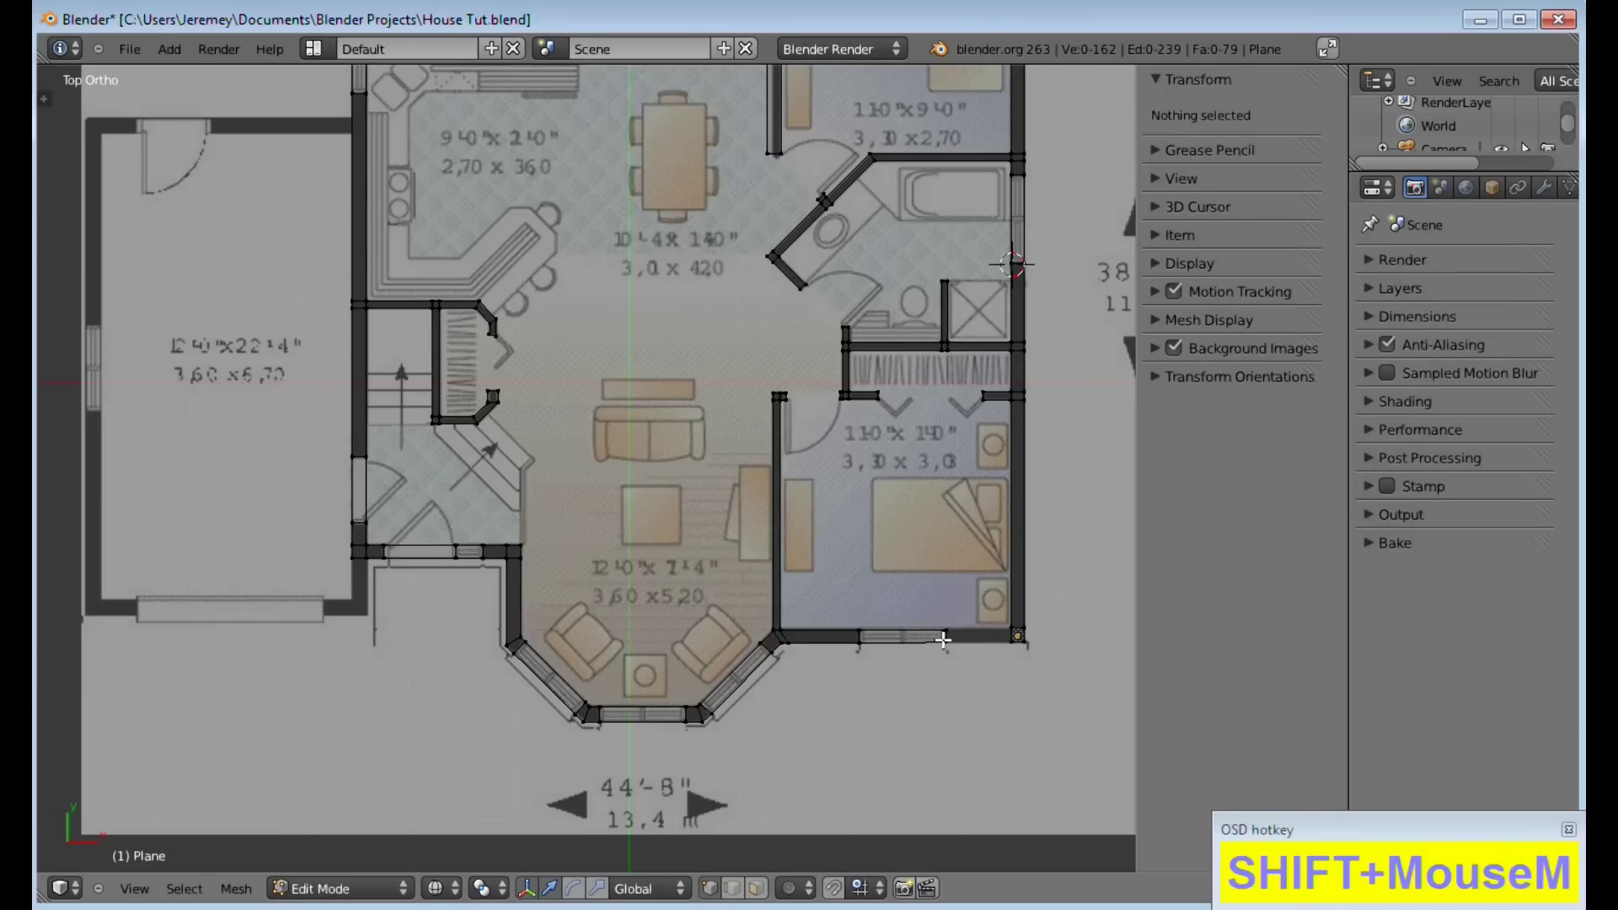
pyautogui.scroll(3)
pyautogui.middleClick(1000, 734)
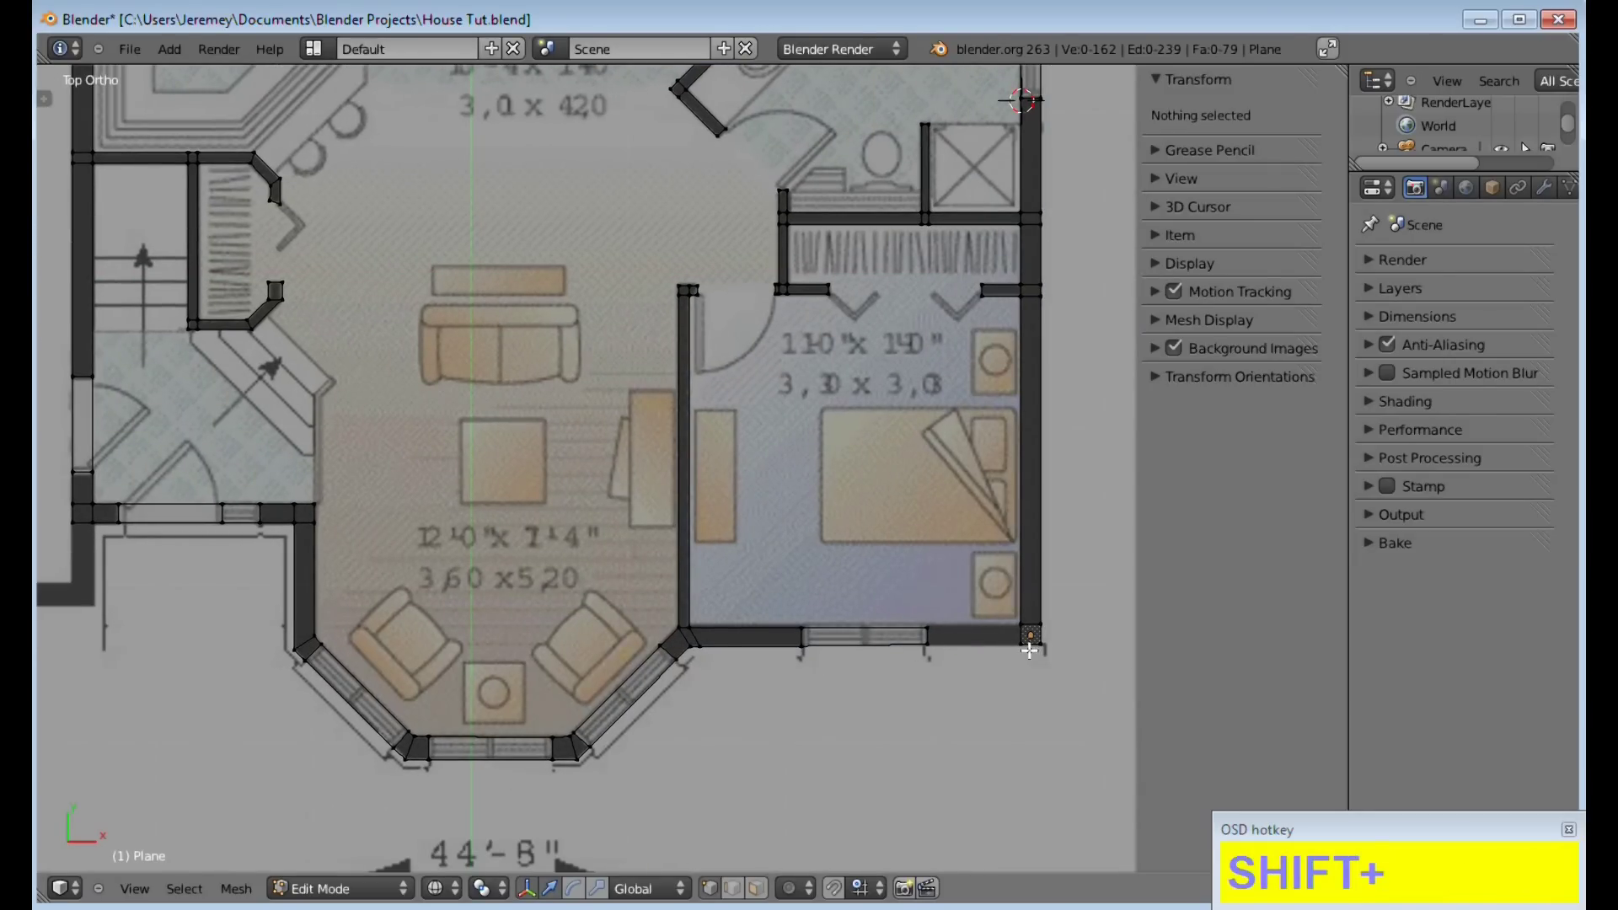
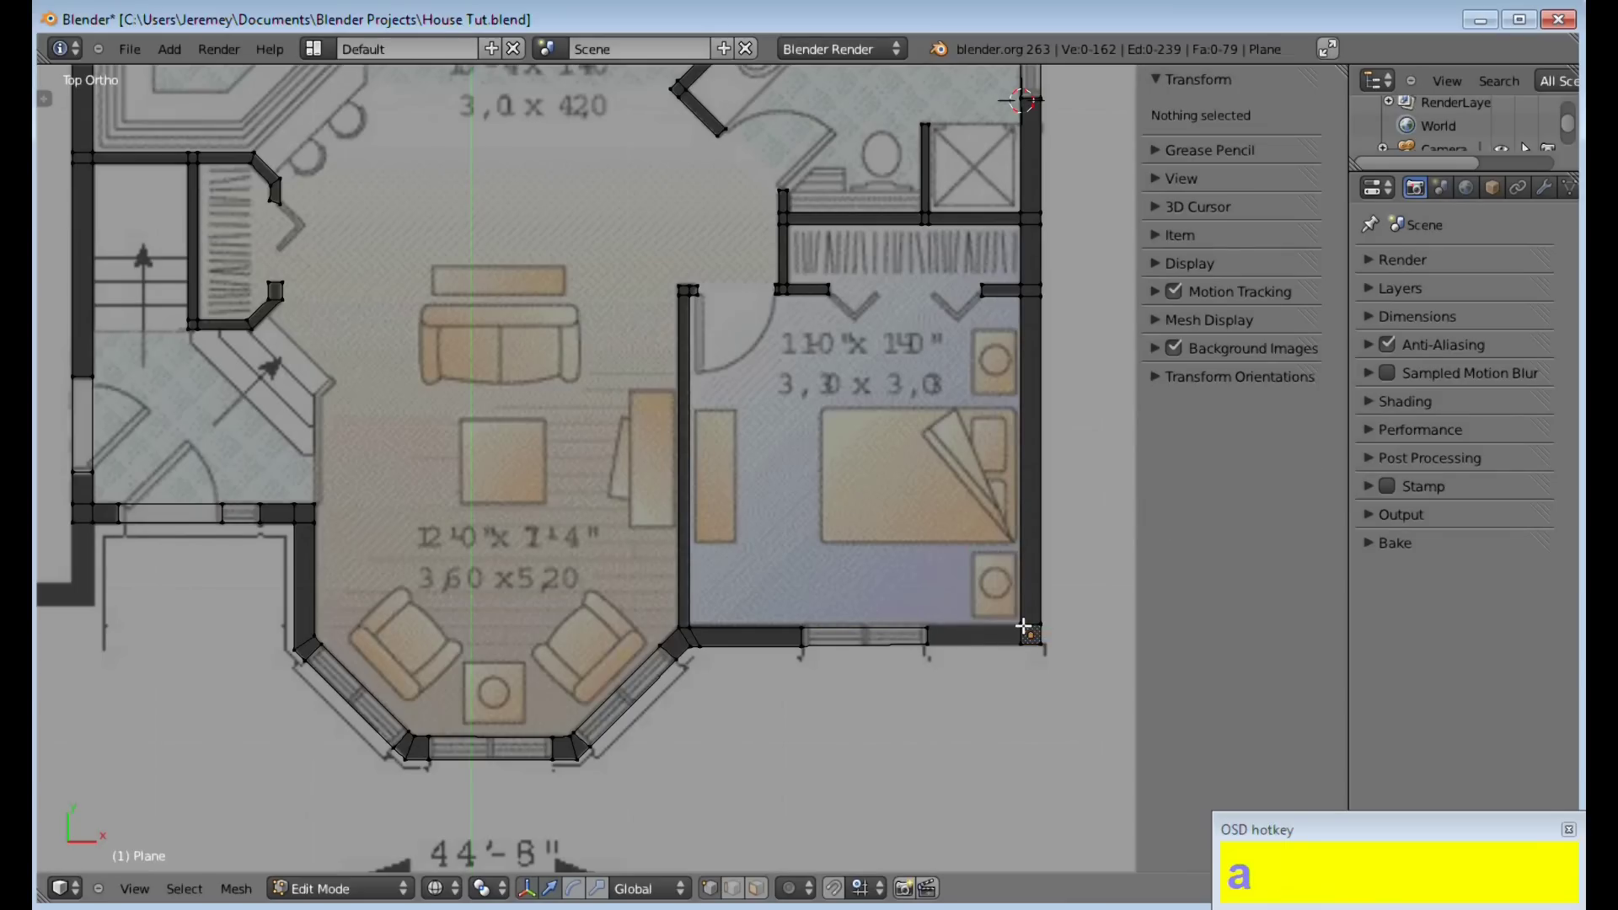
# Fill a face across the lower bedroom window gap from its corner vertices
pyautogui.rightClick(1024, 621)
pyautogui.rightClick(1022, 658)
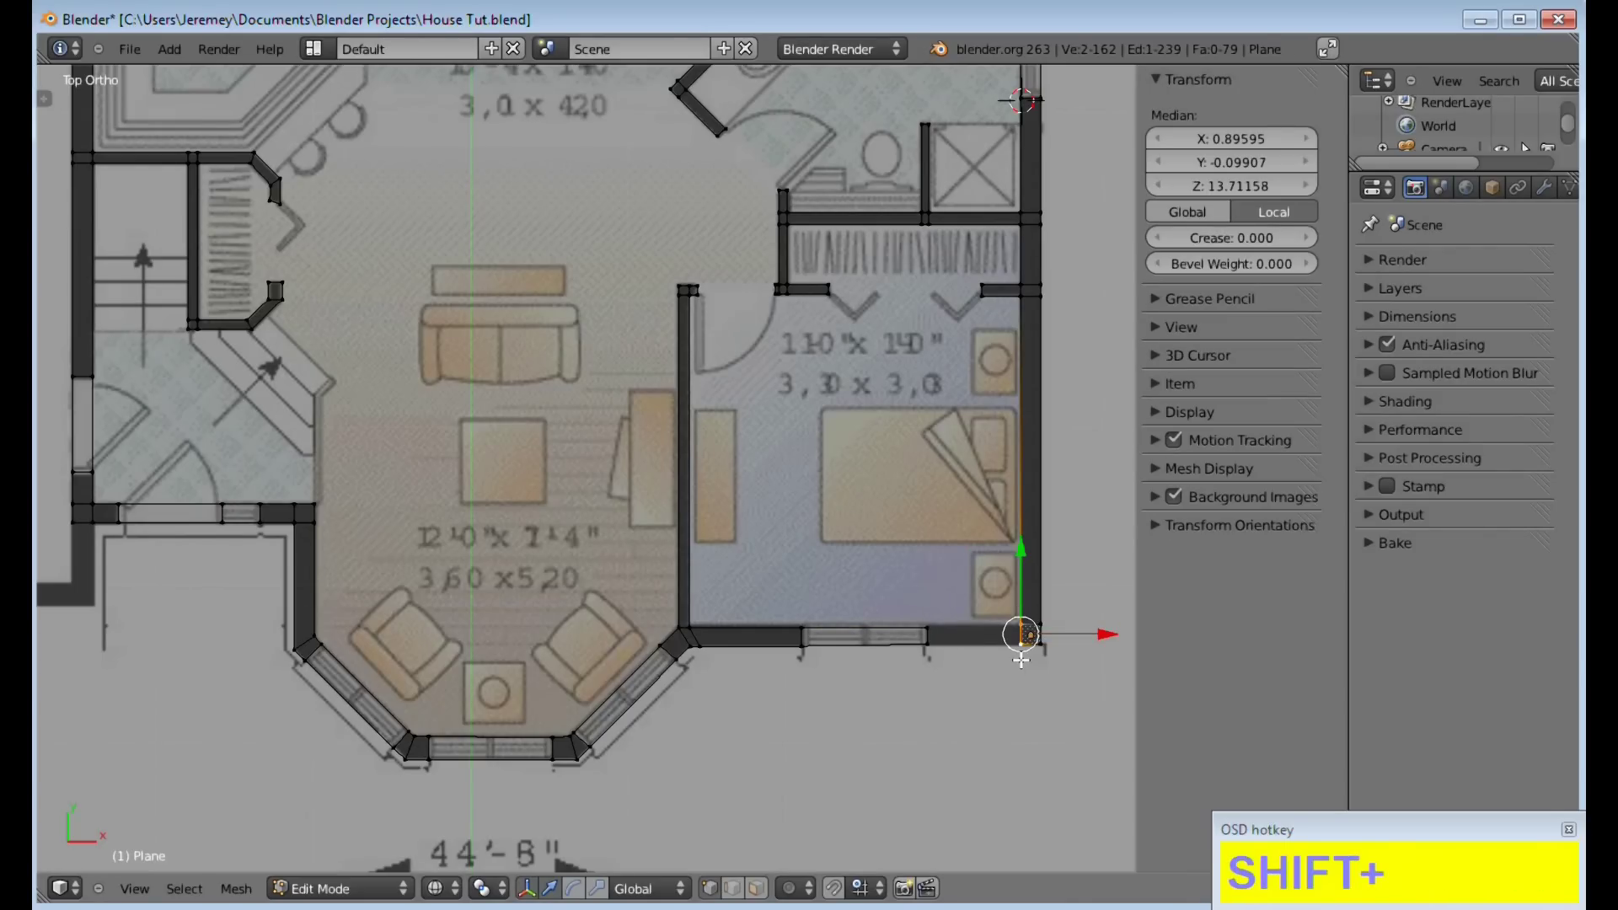
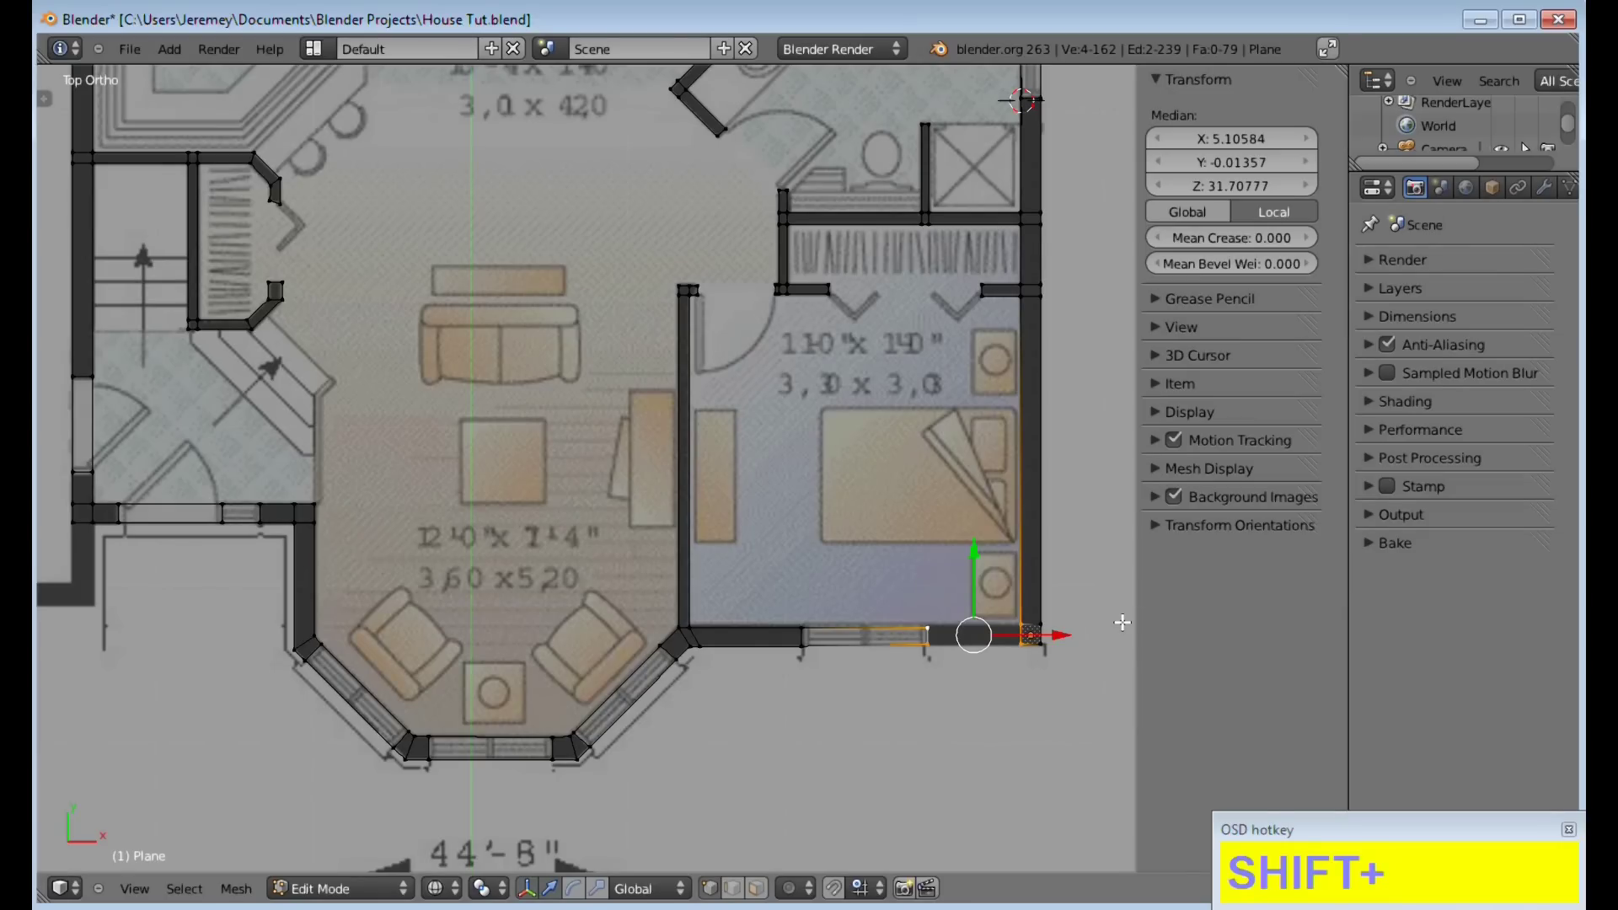
pyautogui.press('f')
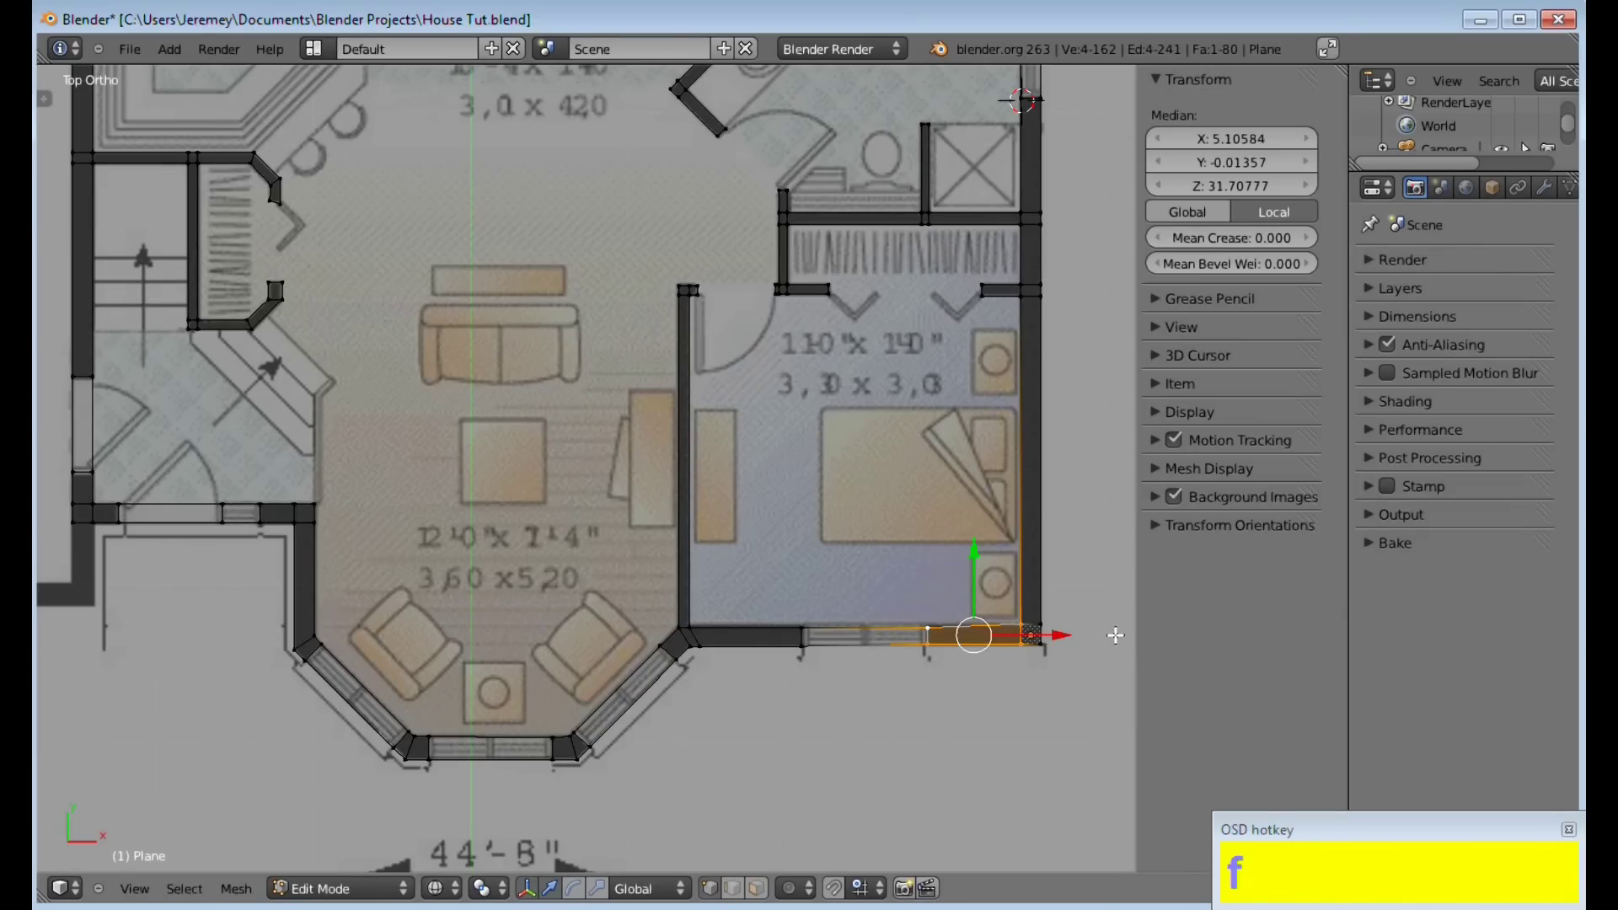
pyautogui.press('a')
pyautogui.scroll(3)
pyautogui.middleClick(971, 675)
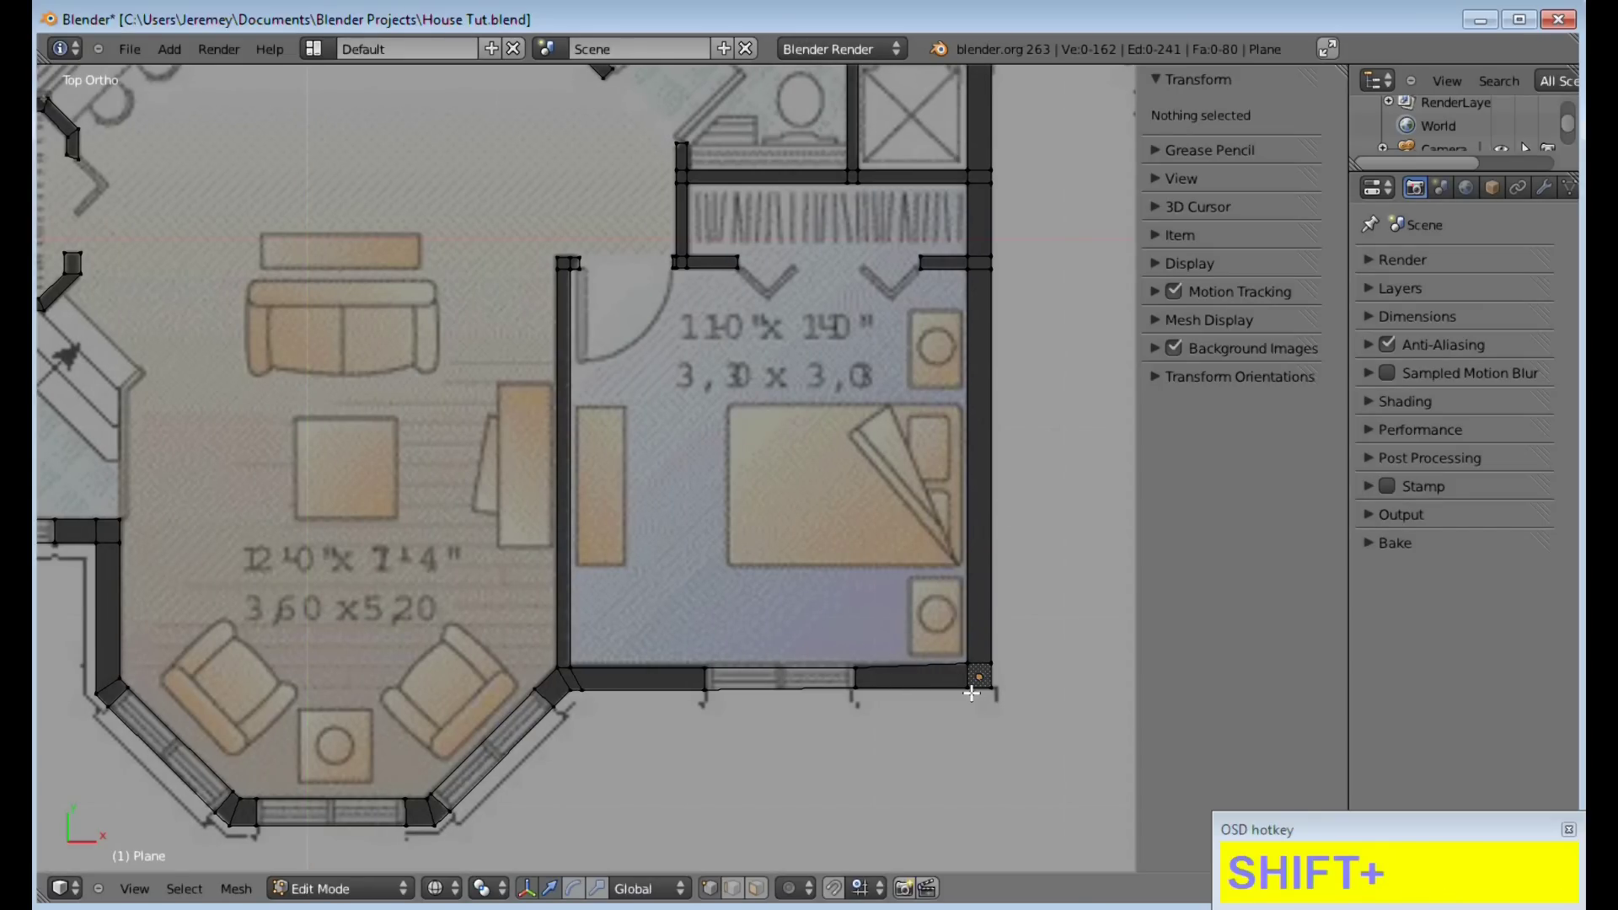
# Read the first wall vertex's Y coordinate in the Transform panel and select the next vertex
pyautogui.rightClick(1000, 682)
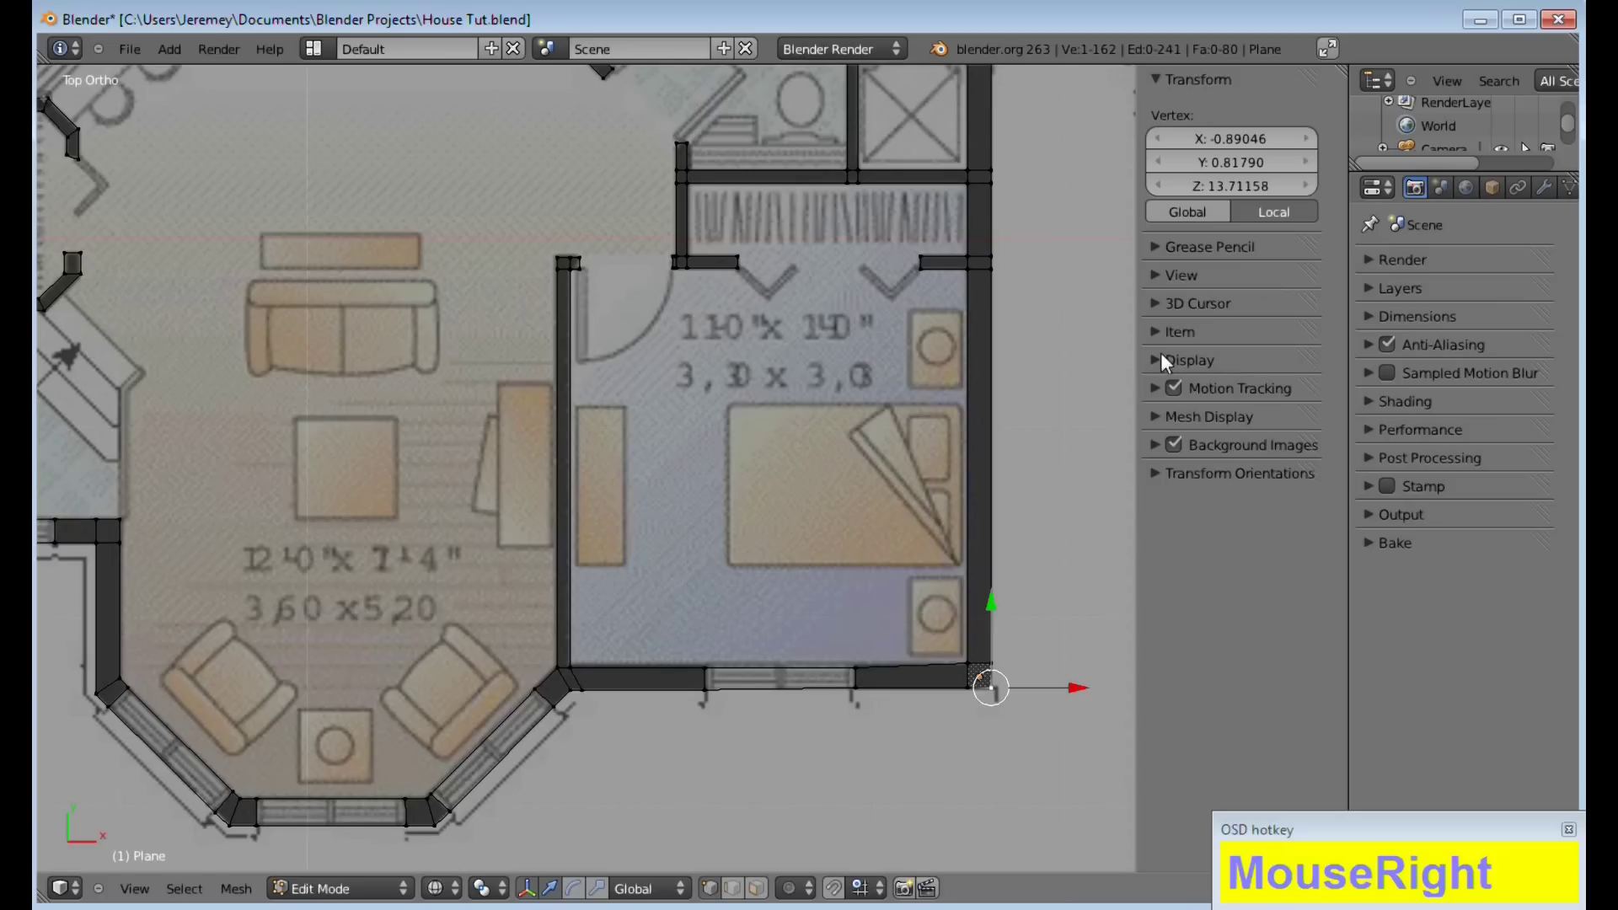
pyautogui.click(1240, 93)
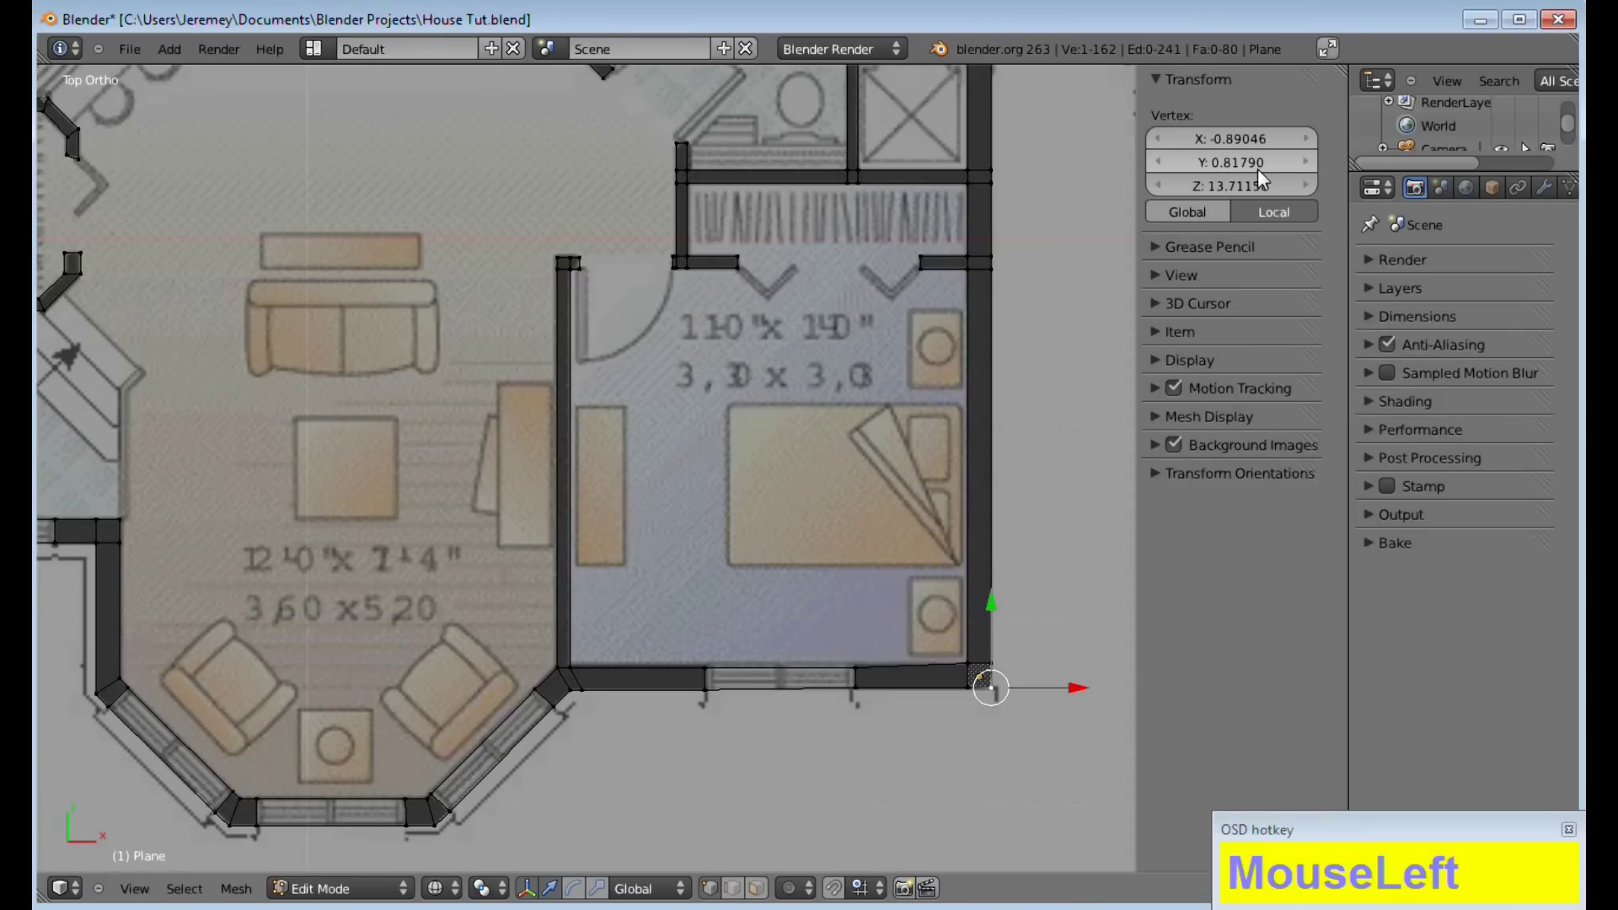
pyautogui.press('a')
pyautogui.press('b')
pyautogui.moveTo(899, 730); pyautogui.dragTo(1237, 160)
pyautogui.press('KP_Decimal')
pyautogui.press('KP_8')
pyautogui.press('KP_9')
pyautogui.press('KP_1')
pyautogui.press('KP_0')
# Set that vertex's Y coordinate to 0.81790
pyautogui.click(1264, 151)
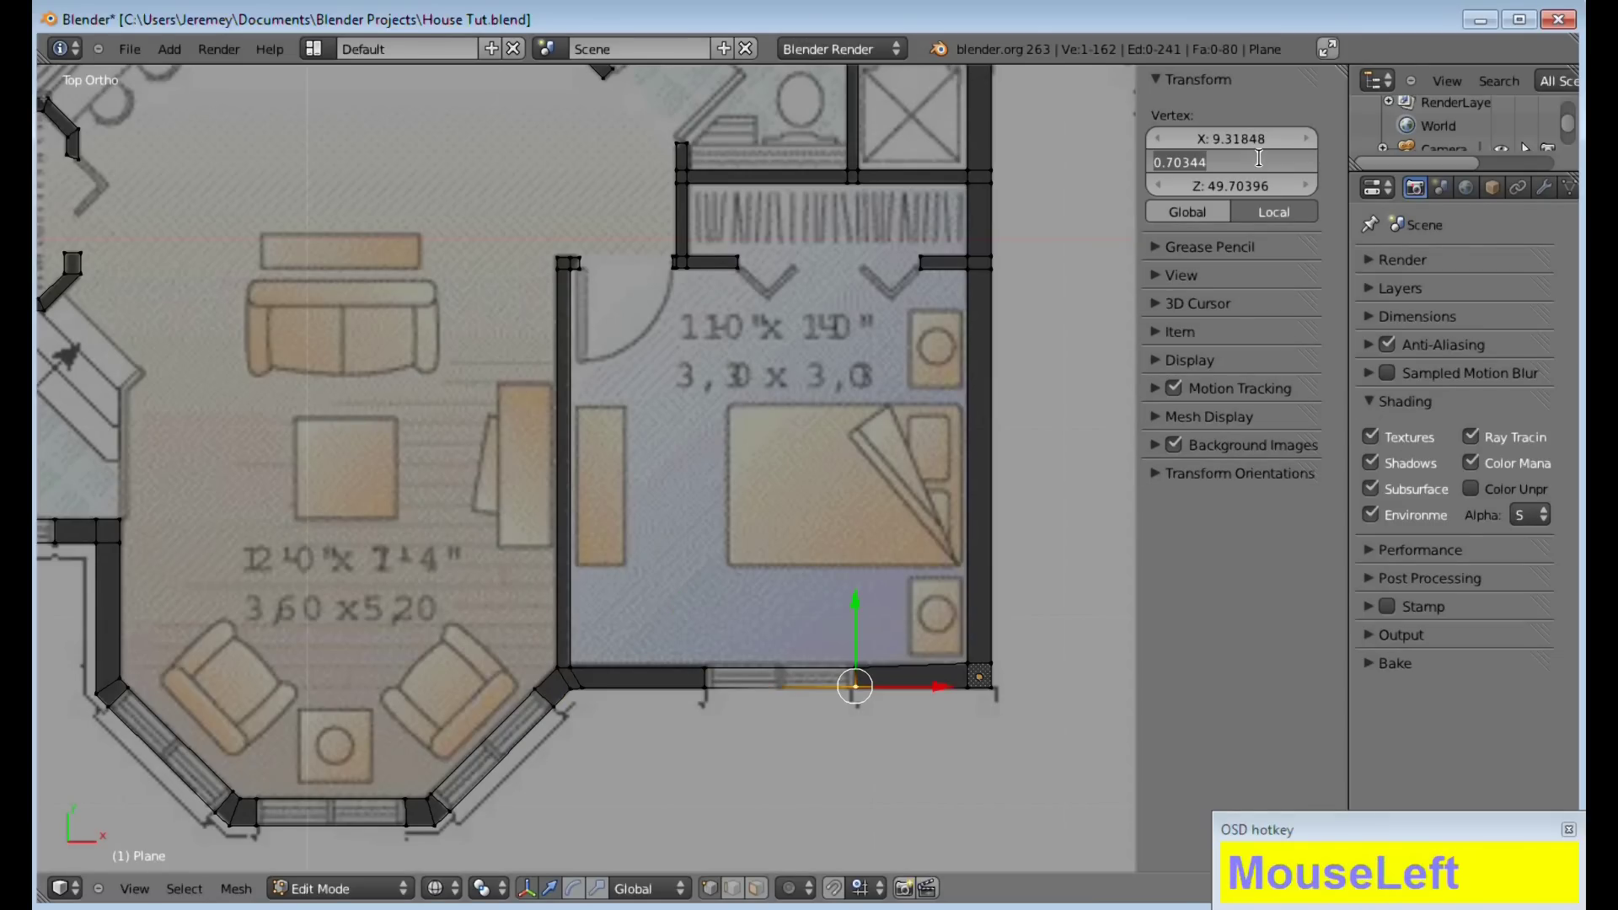
pyautogui.press('KP_Decimal')
pyautogui.press('KP_8')
pyautogui.press('KP_1')
pyautogui.press('KP_7')
pyautogui.press('KP_9')
pyautogui.press('KP_0')
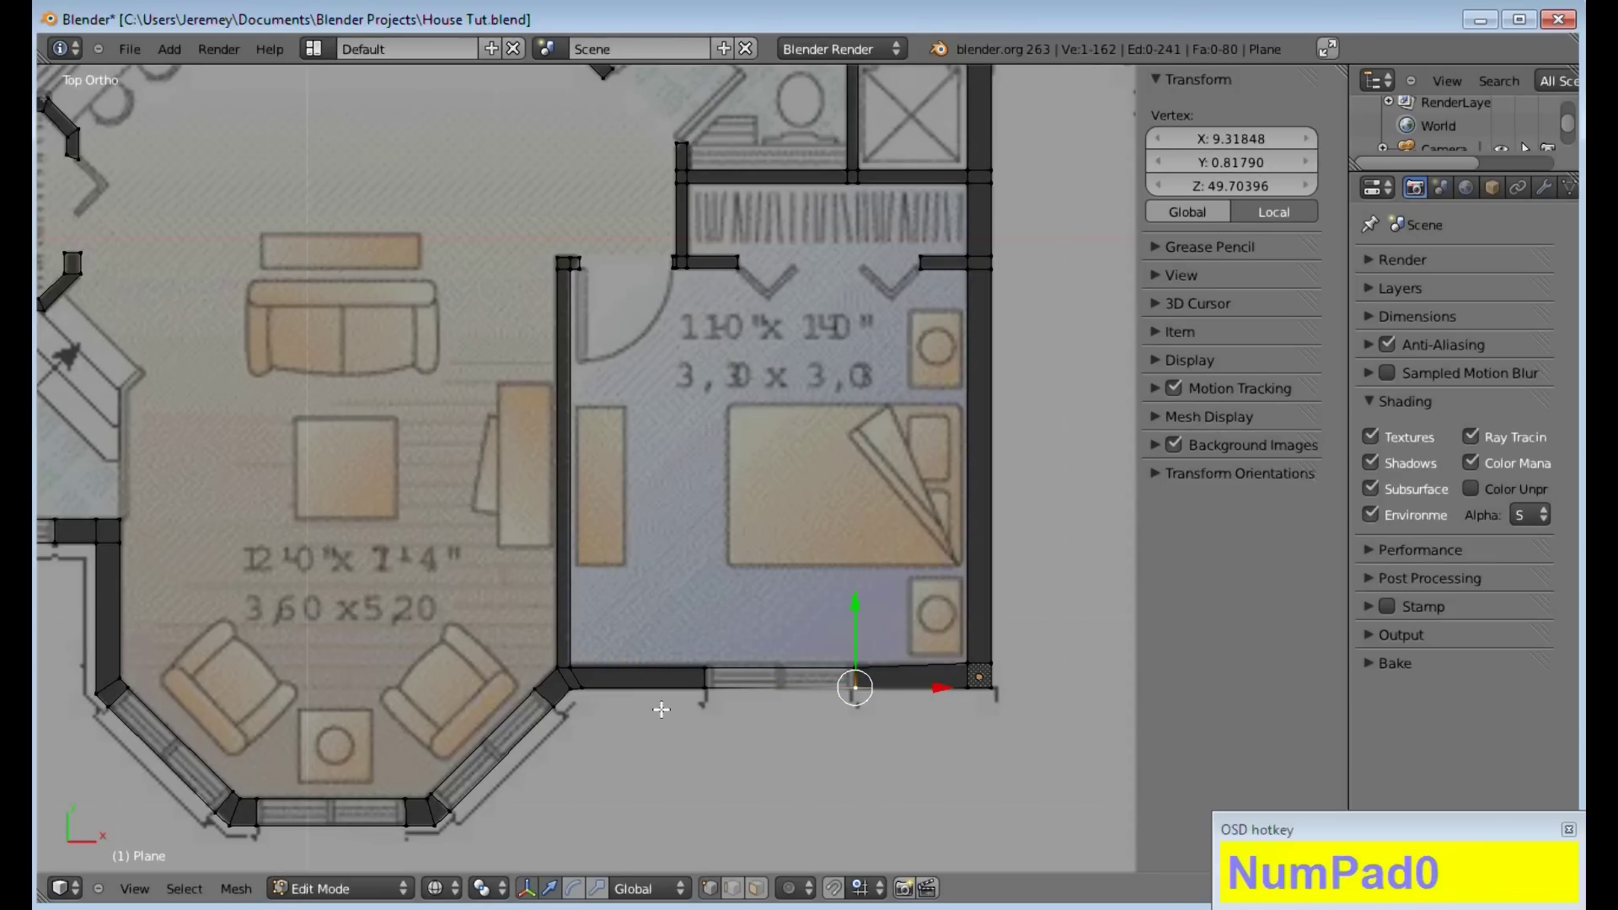
# Set the next wall vertex's Y coordinate to 0.81790
pyautogui.rightClick(713, 683)
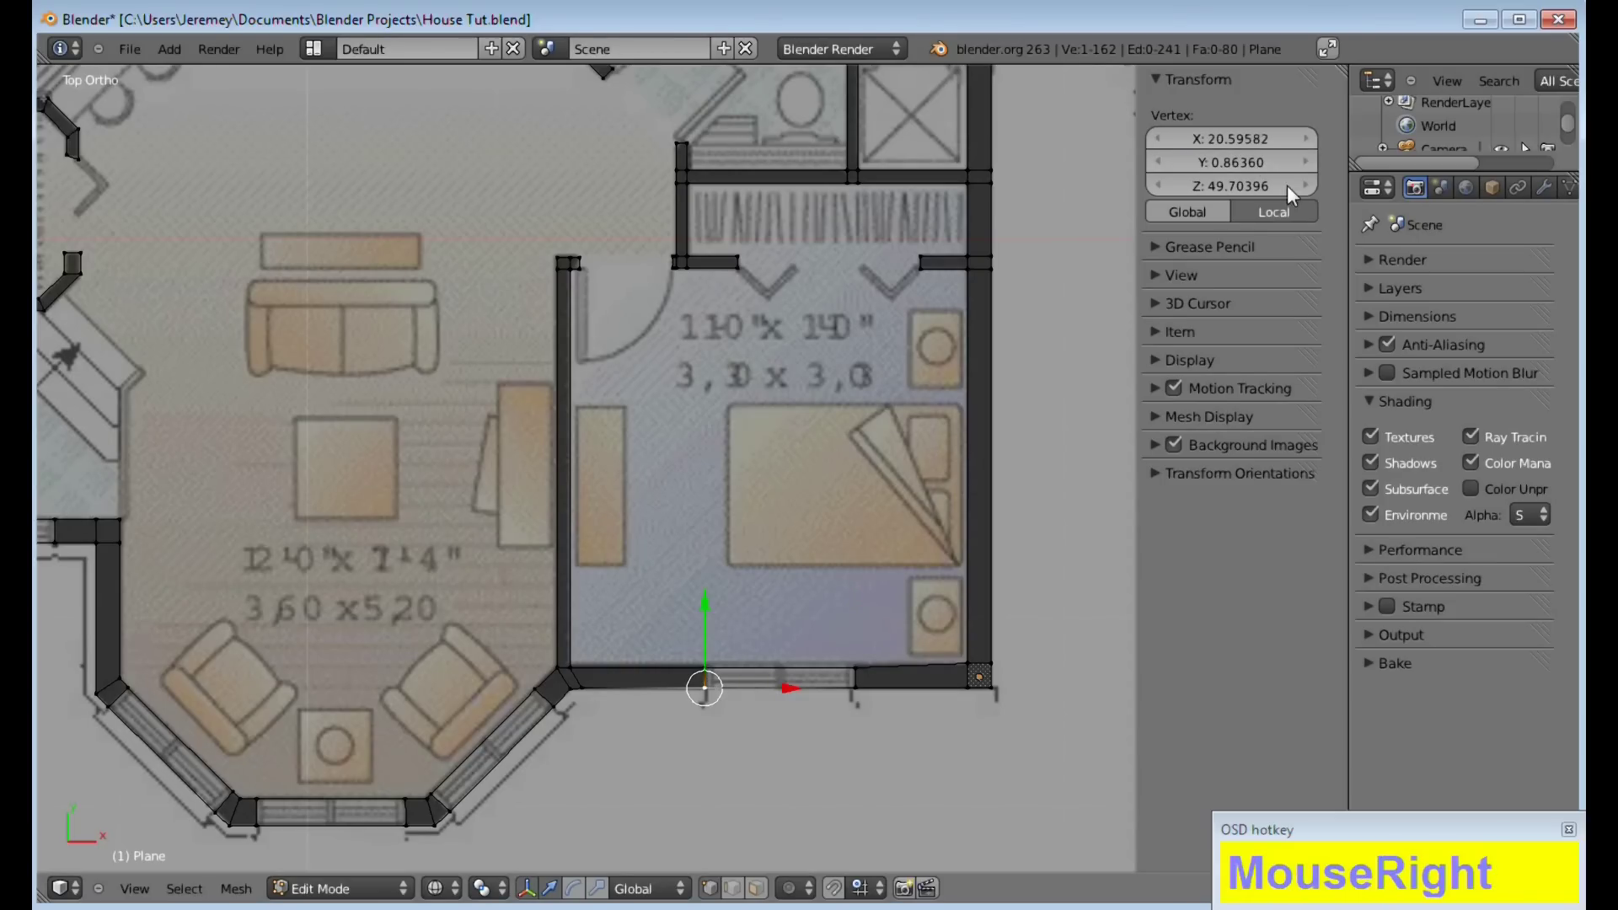
pyautogui.click(1291, 182)
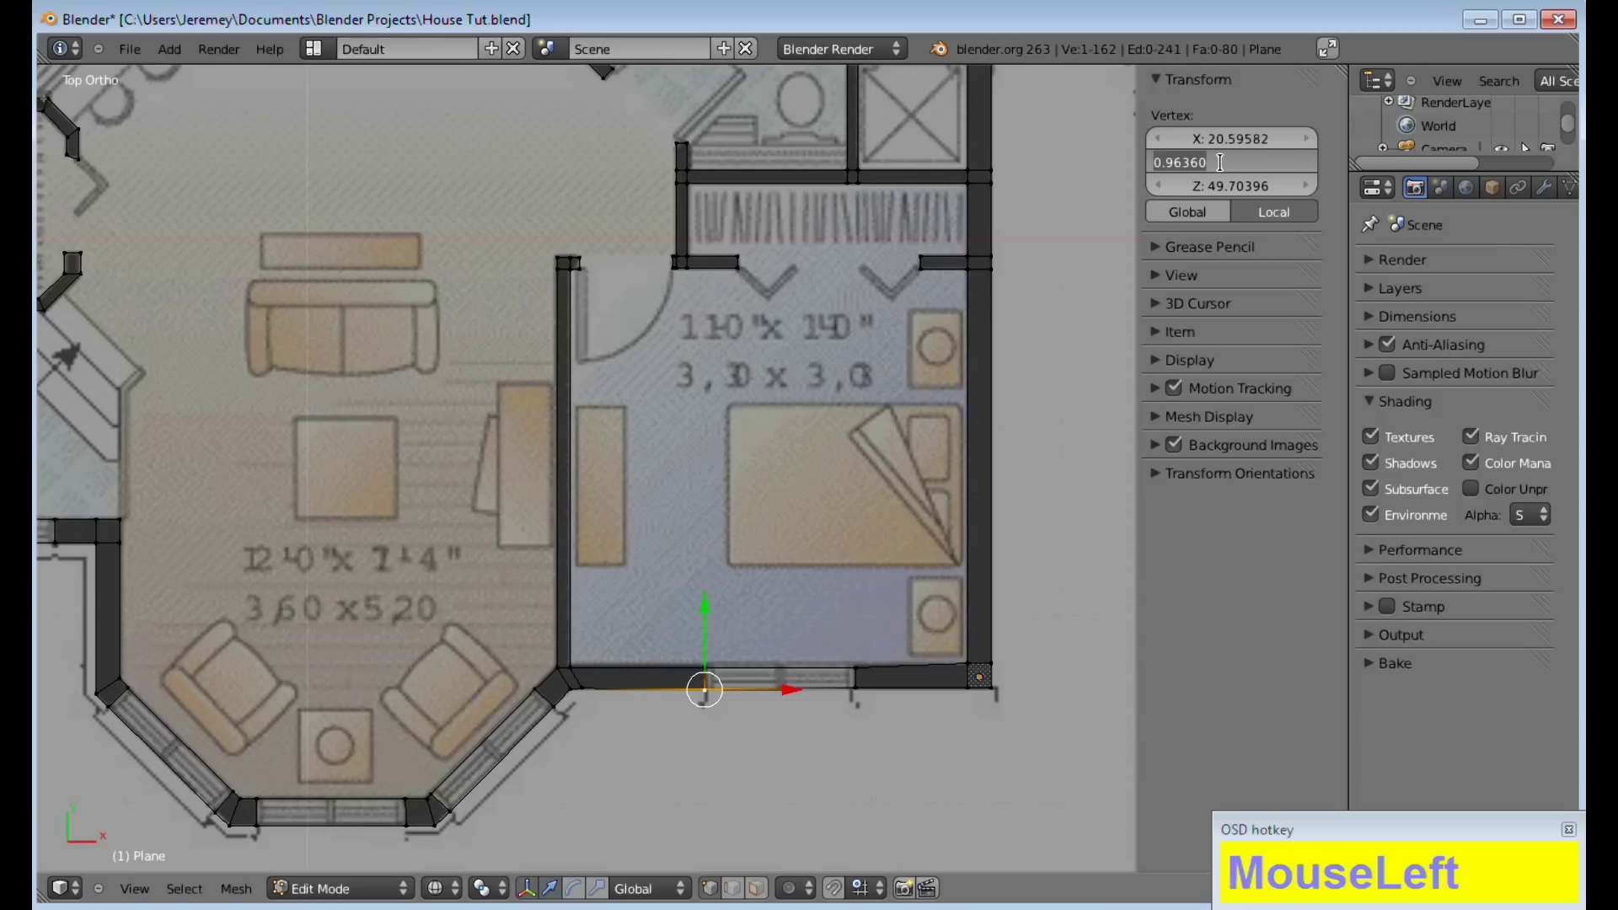
pyautogui.press('KP_Decimal')
pyautogui.press('KP_8')
pyautogui.press('KP_1')
pyautogui.press('KP_7')
pyautogui.press('KP_9')
pyautogui.press('KP_0')
# Set the following wall vertex's Y coordinate to 0.81790 and select the last one
pyautogui.rightClick(602, 690)
pyautogui.click(1251, 160)
pyautogui.press('KP_Decimal')
pyautogui.press('KP_8')
pyautogui.press('KP_1')
pyautogui.press('KP_7')
pyautogui.press('KP_9')
pyautogui.press('KP_0')
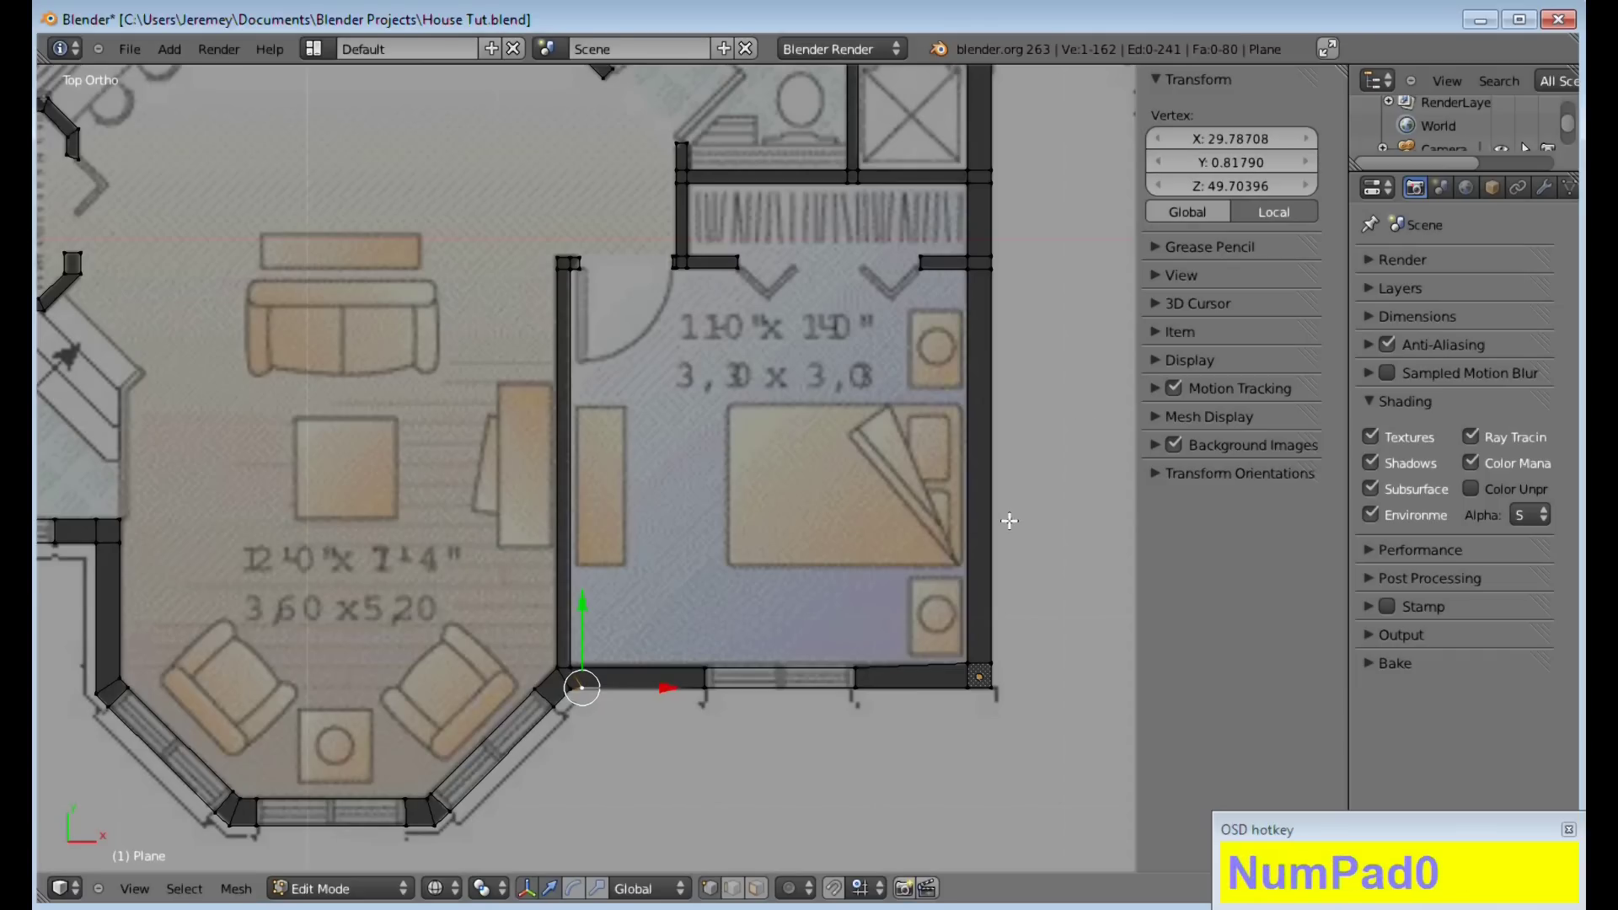
pyautogui.rightClick(571, 683)
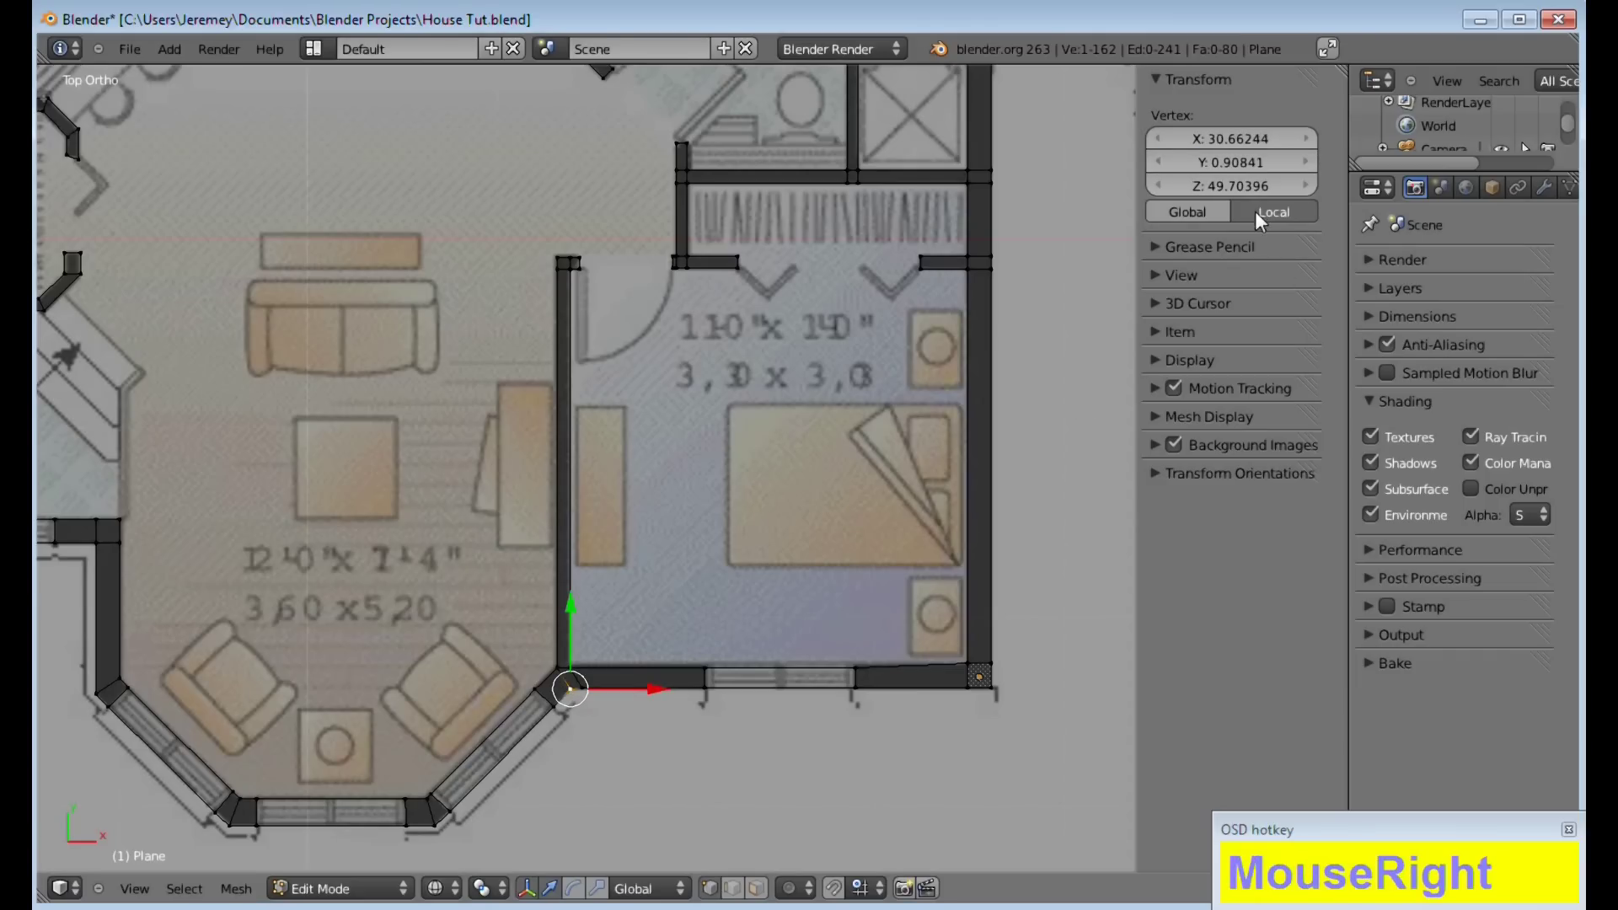
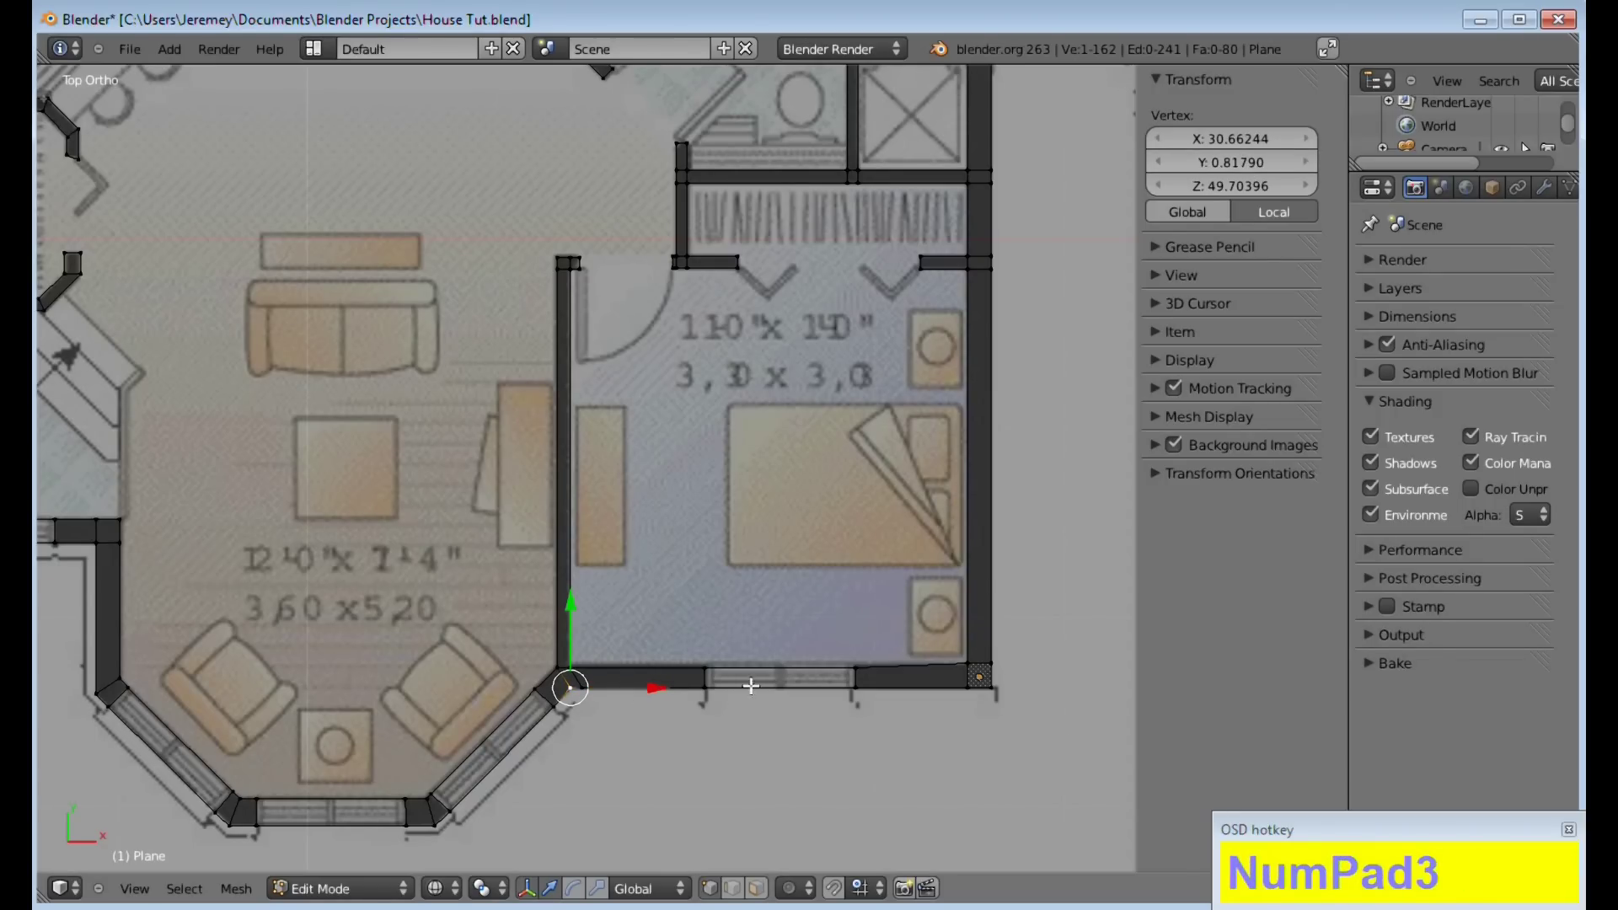
# Read the right corner vertex's Y value and select the left corner vertex of the bottom wall
pyautogui.scroll(3)
pyautogui.press('shift+a')
pyautogui.middleClick(899, 605)
pyautogui.scroll(-3)
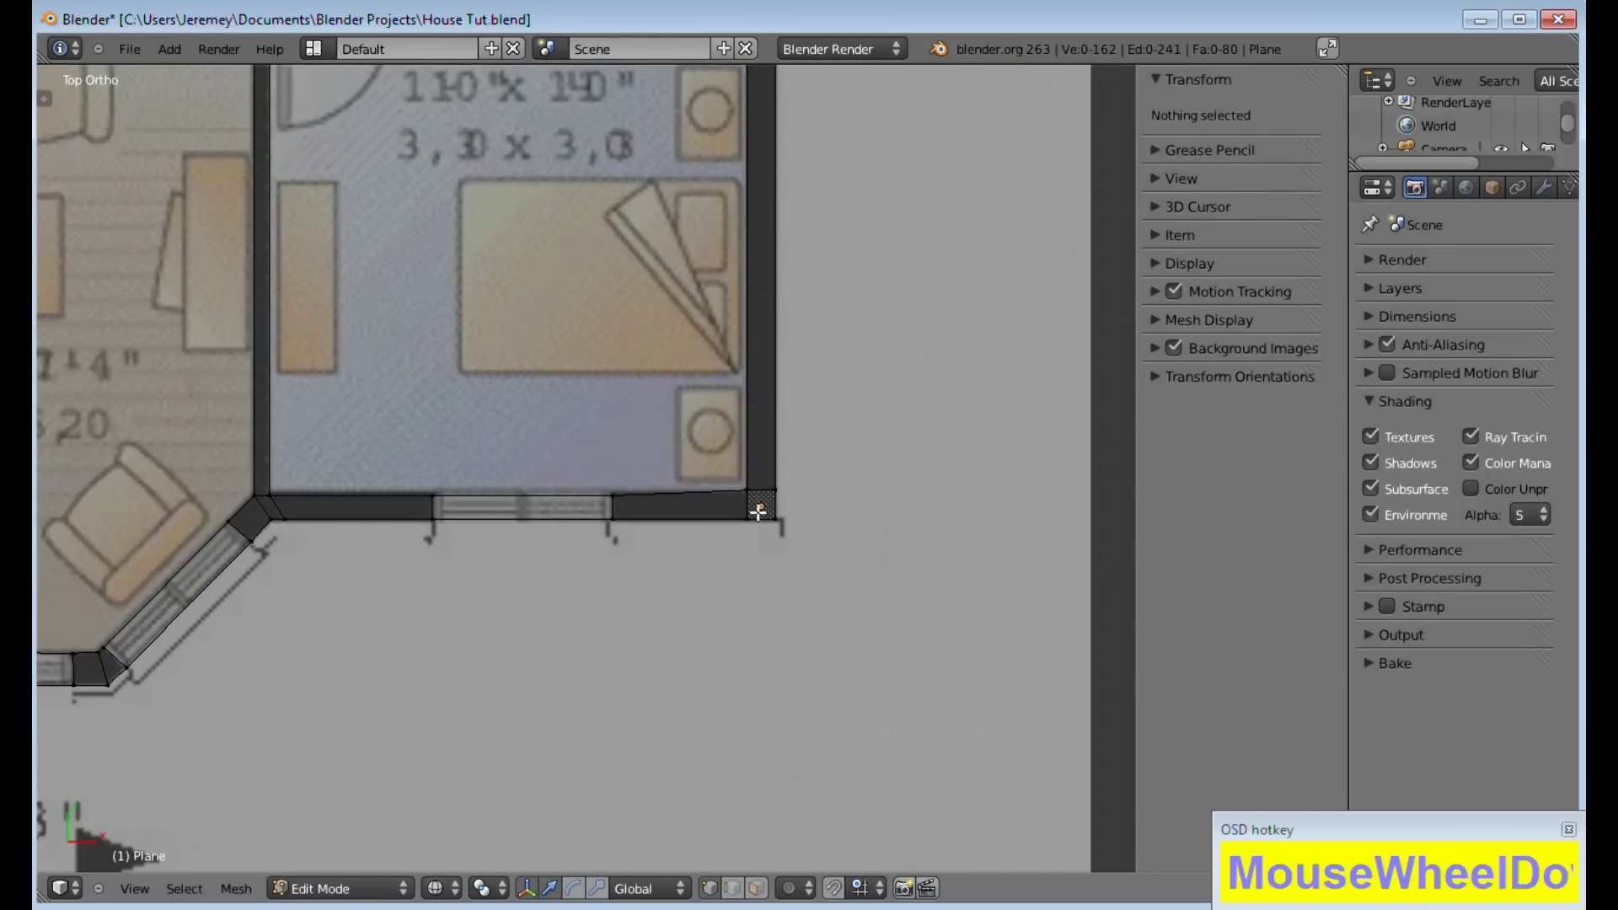
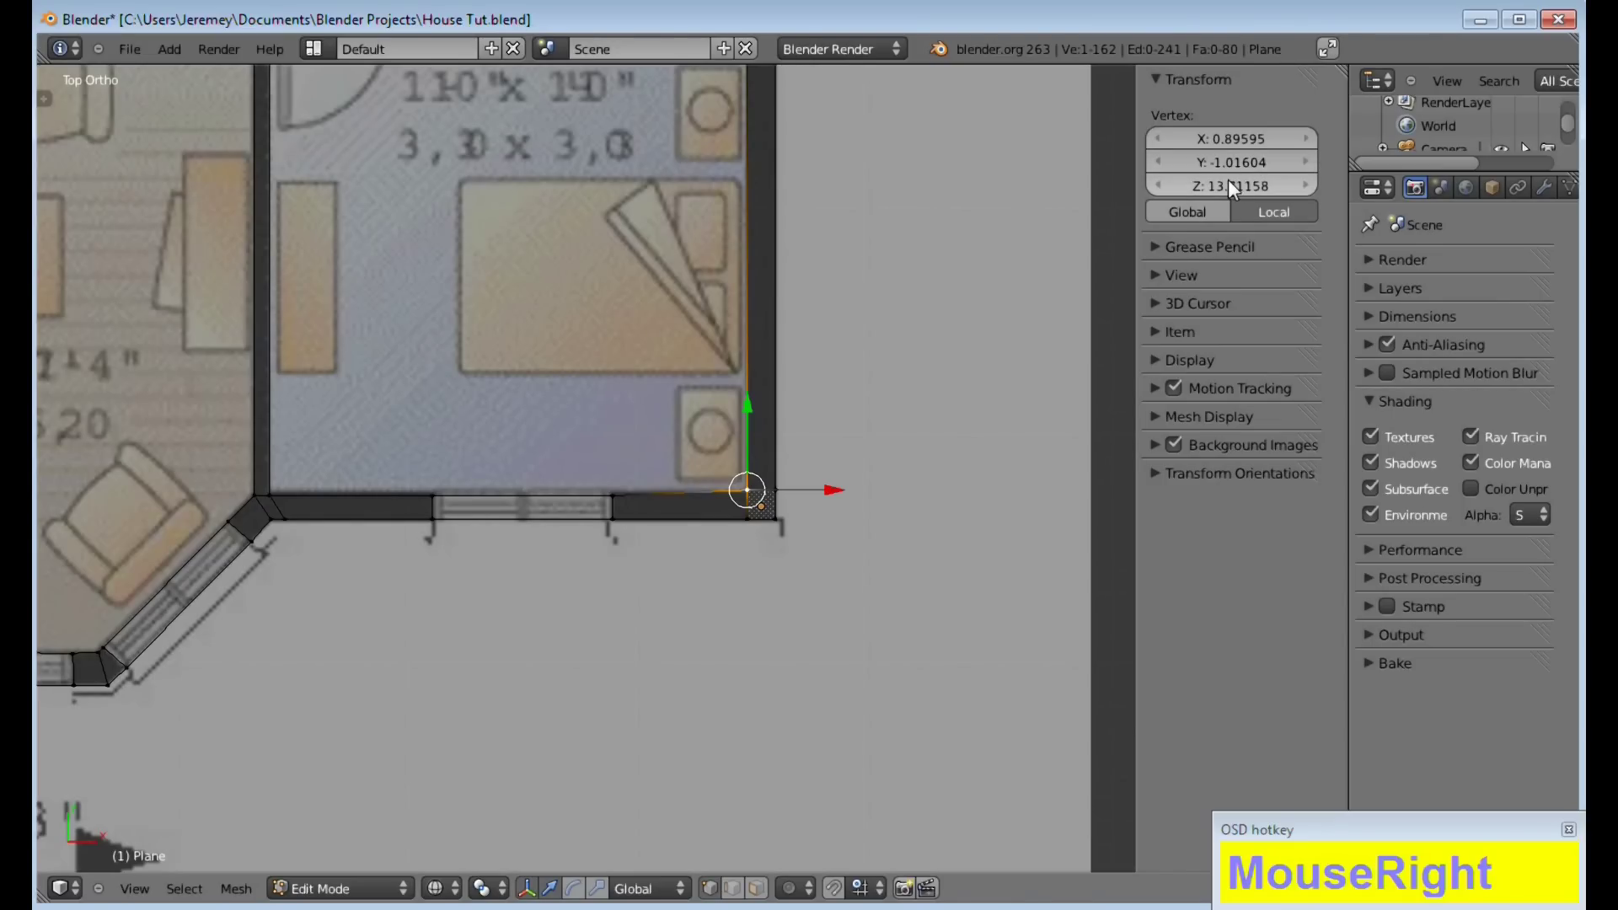
pyautogui.middleClick(772, 553)
pyautogui.press('KP_4')
pyautogui.press('a')
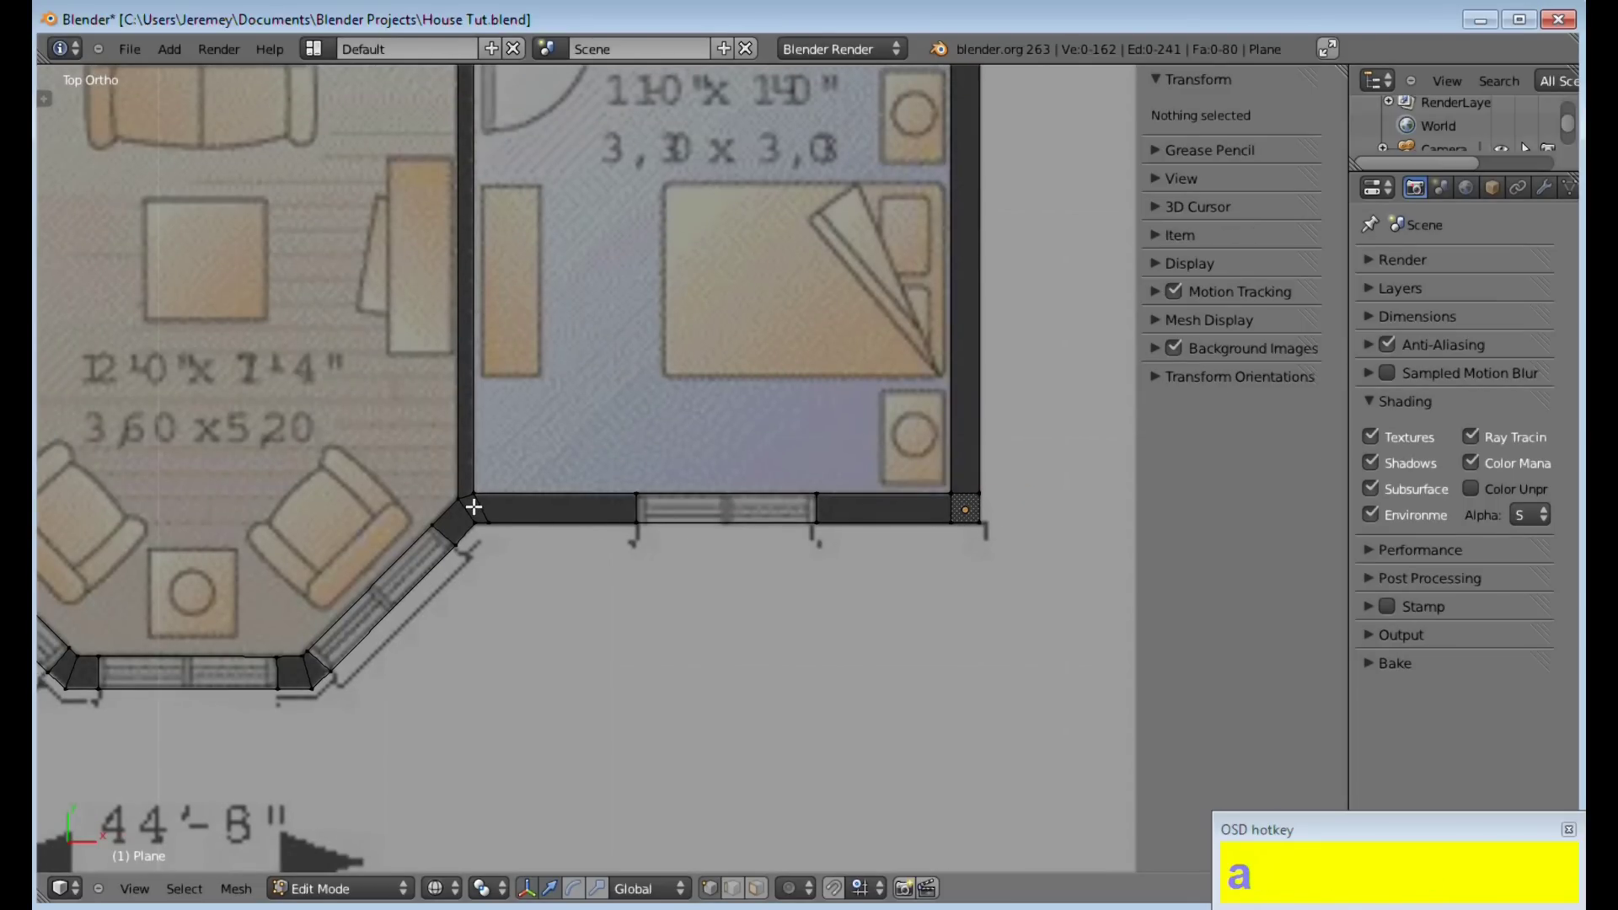
pyautogui.rightClick(462, 498)
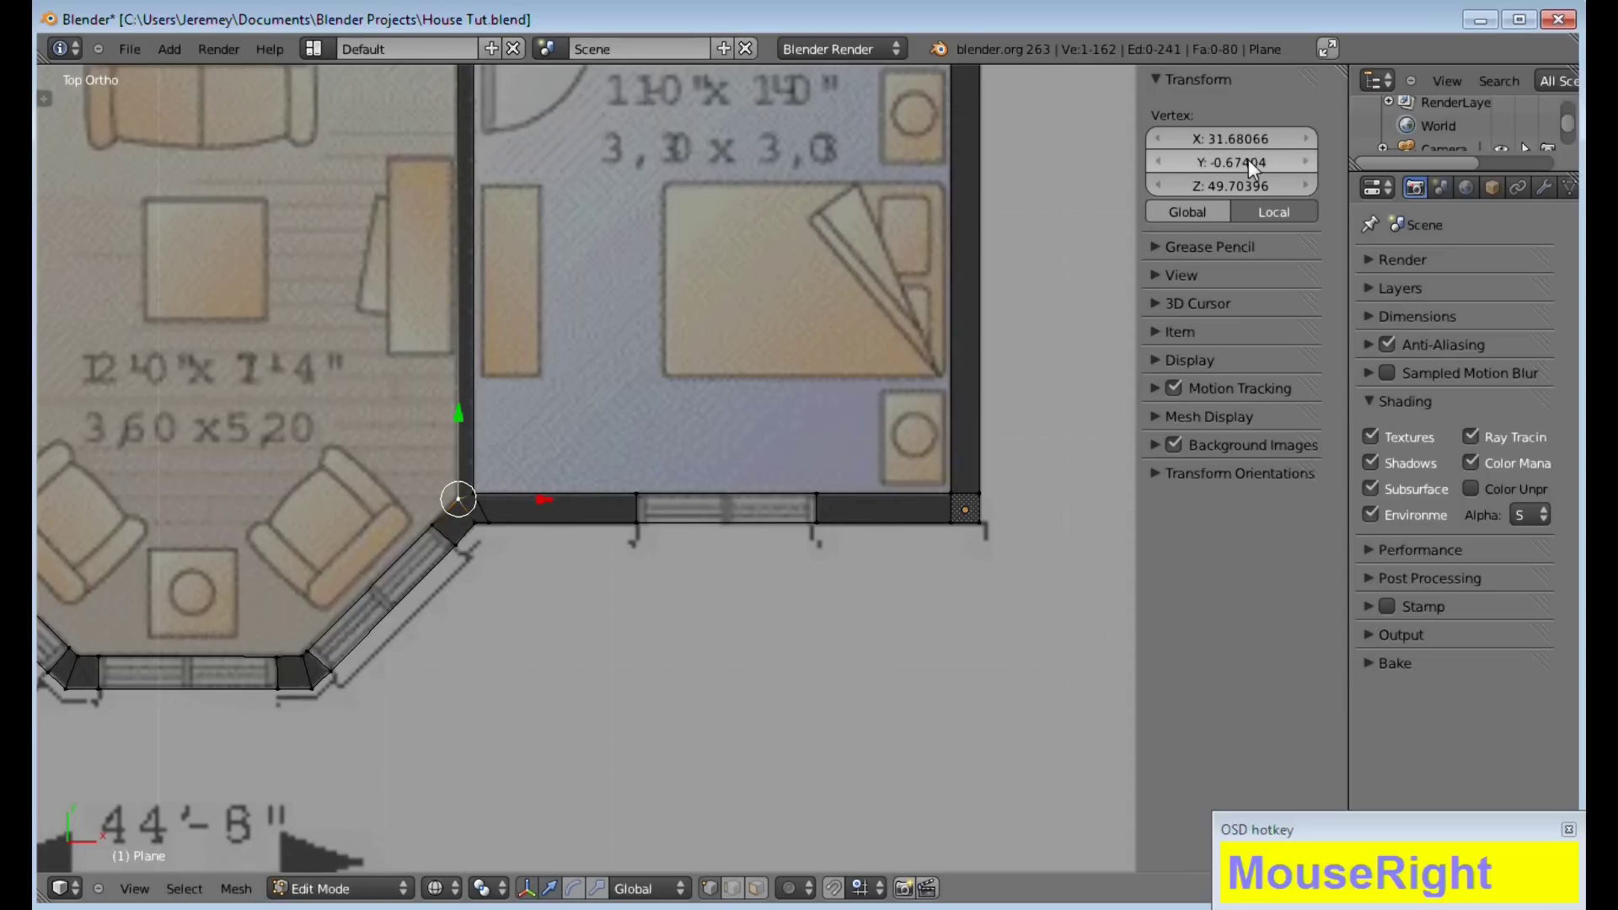
# Set the left corner vertex's Y coordinate to -1.0160 so the bottom wall runs straight
pyautogui.click(1257, 164)
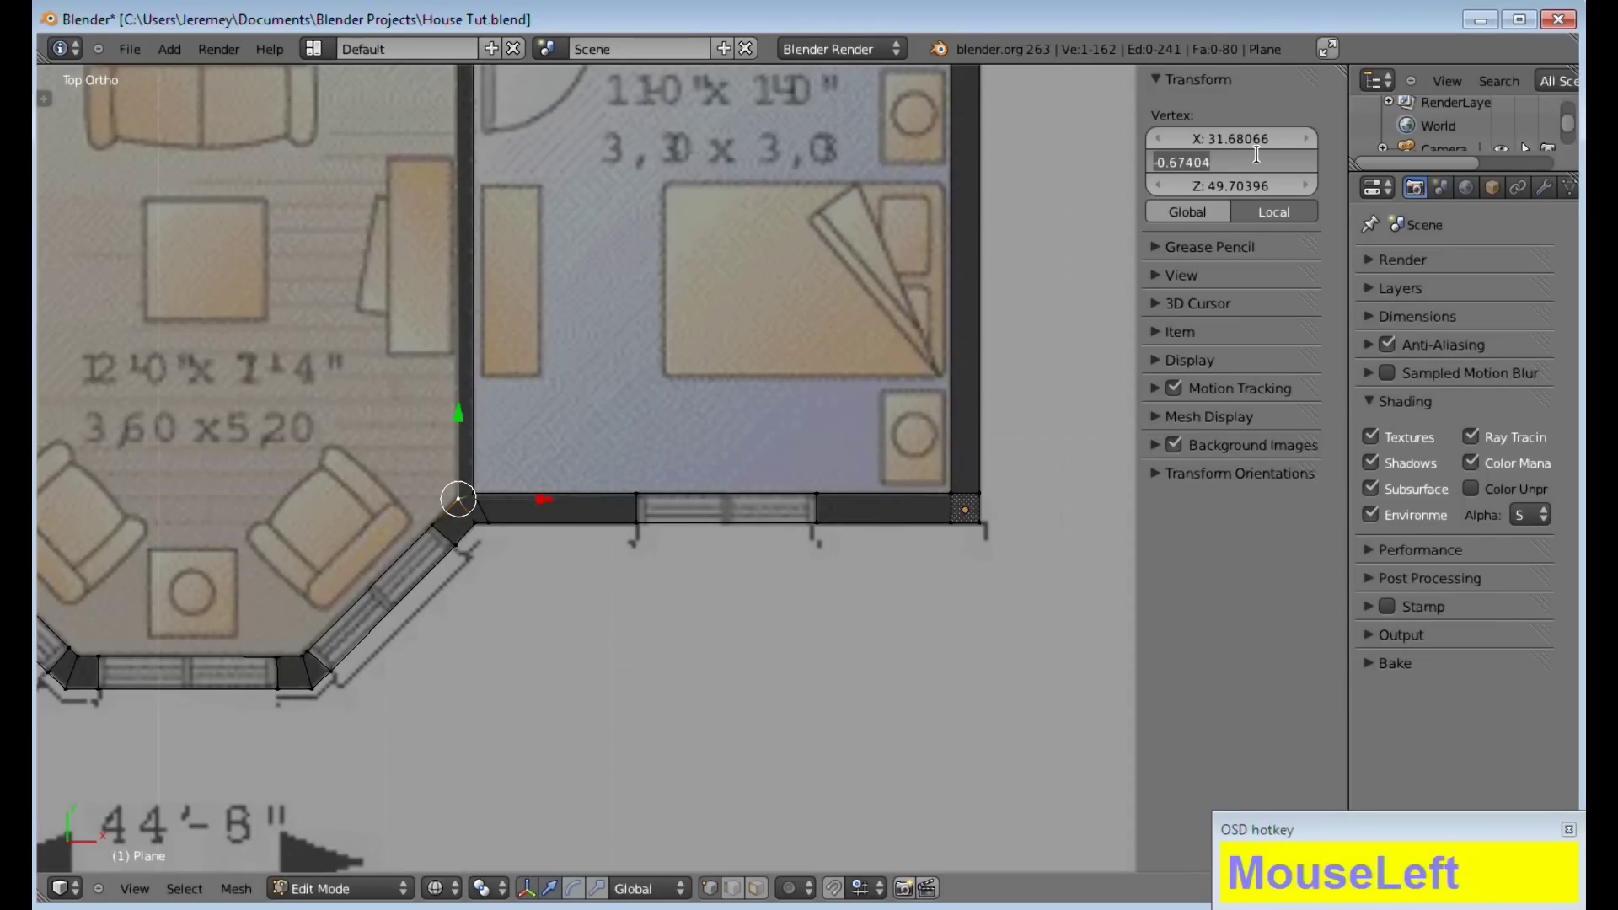
pyautogui.press('KP_1')
pyautogui.press('KP_Decimal')
pyautogui.press('KP_0')
pyautogui.press('KP_6')
pyautogui.press('KP_1')
pyautogui.press('BackSpace')
pyautogui.press('KP_1')
pyautogui.press('KP_6')
pyautogui.press('KP_0')
pyautogui.press('KP_4')
pyautogui.press('a')
pyautogui.press('a')
pyautogui.scroll(-3)
pyautogui.middleClick(580, 405)
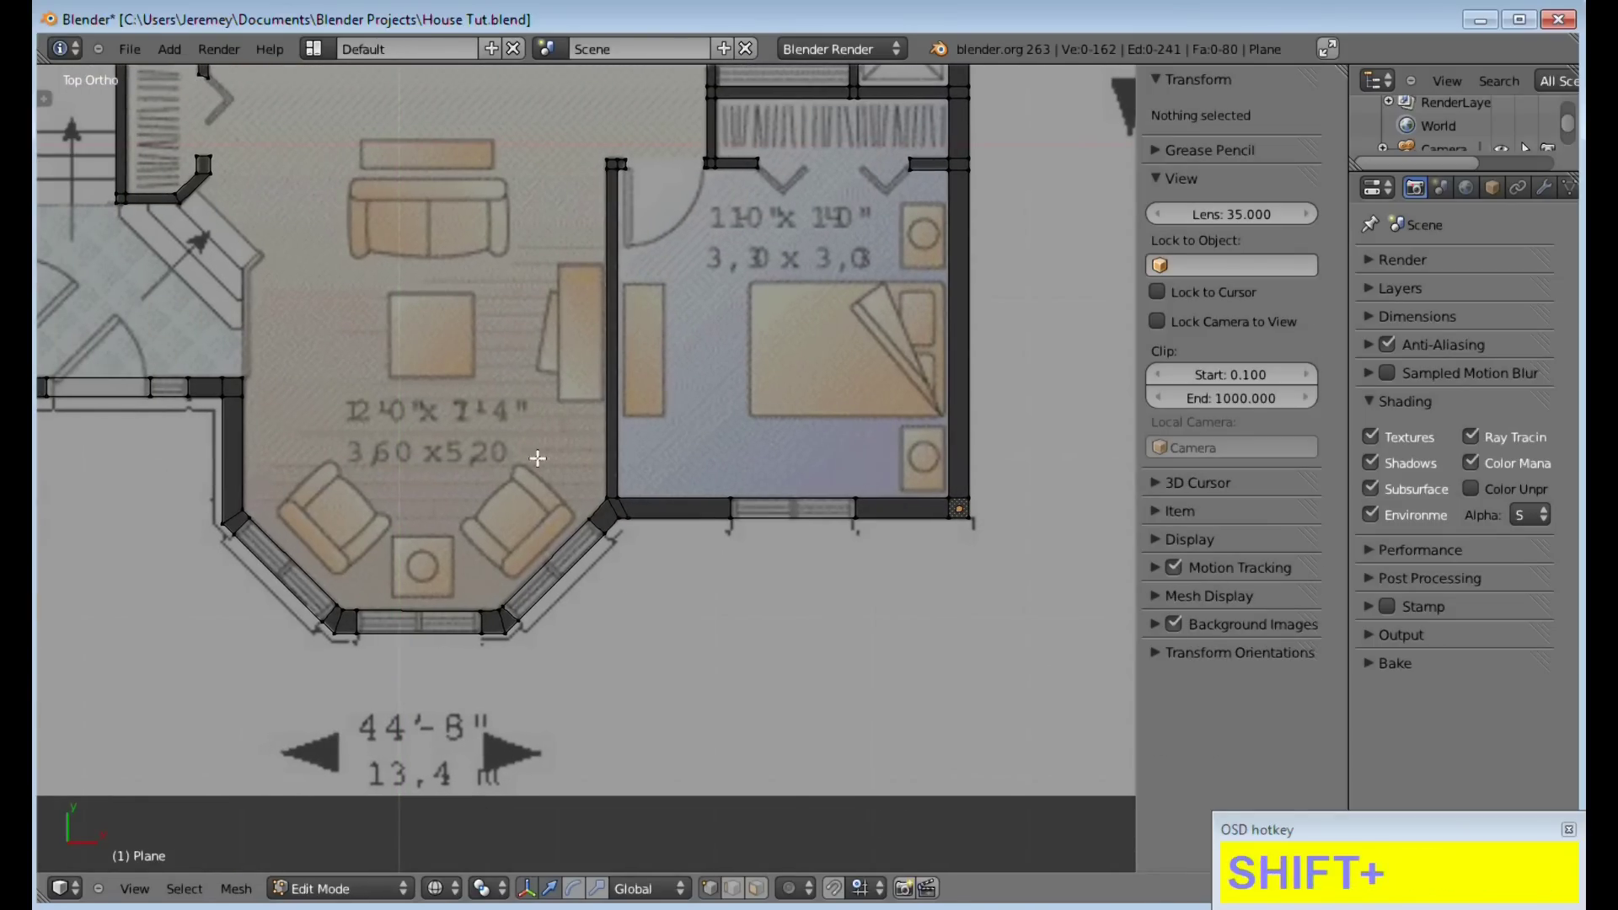
# Pan to the stair closet and read a stair-wall vertex's X coordinate
pyautogui.middleClick(454, 373)
pyautogui.middleClick(623, 437)
pyautogui.scroll(3)
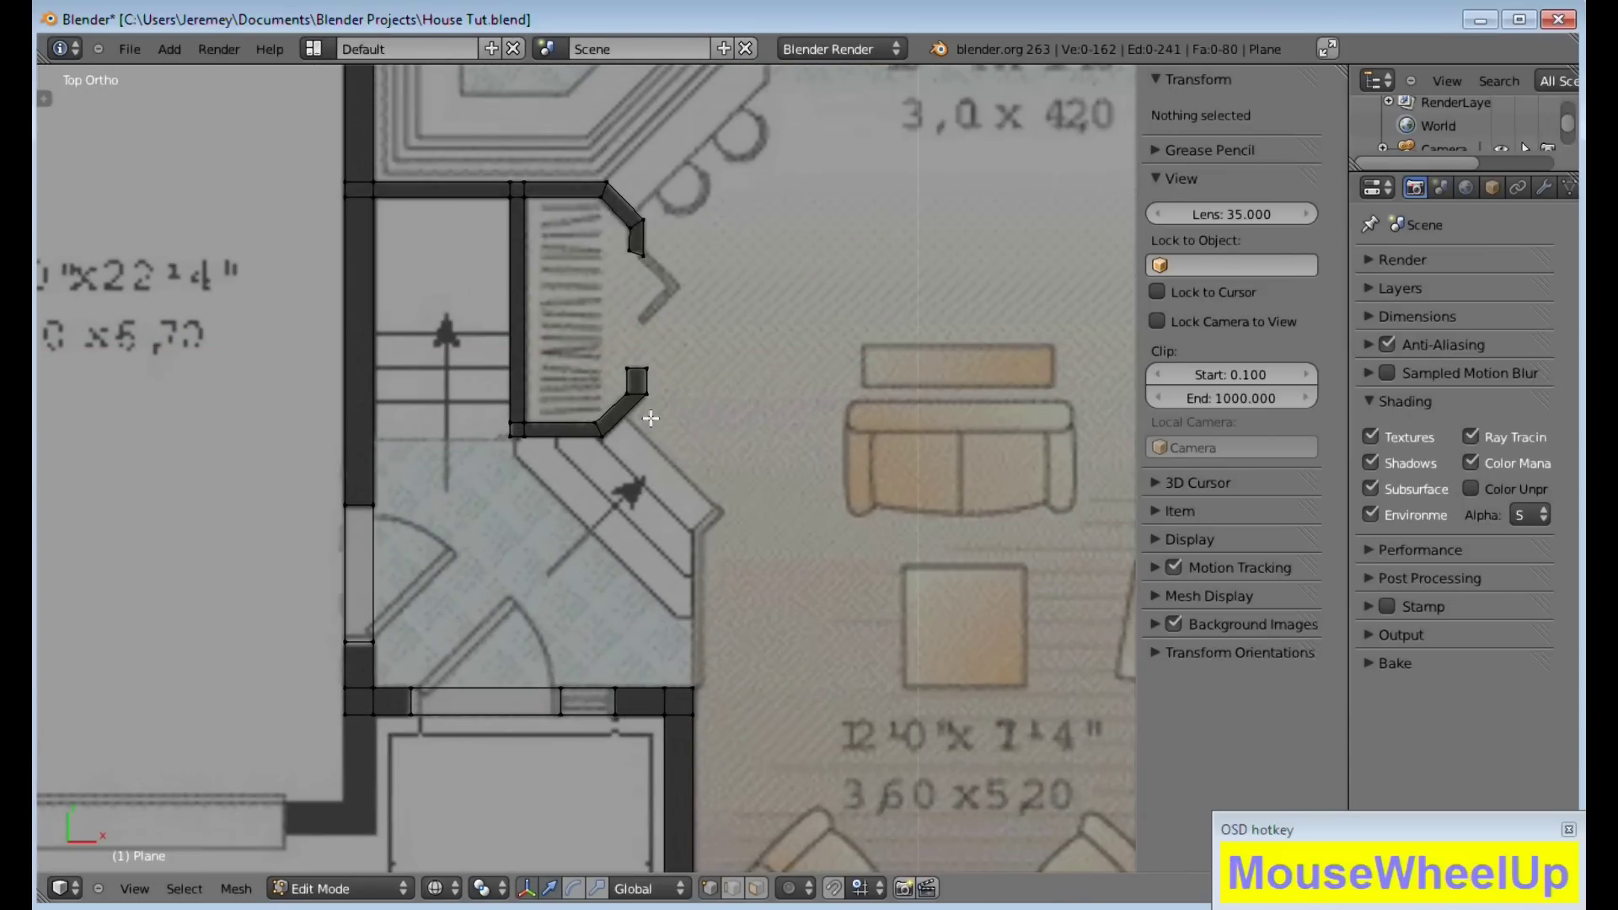
pyautogui.middleClick(684, 420)
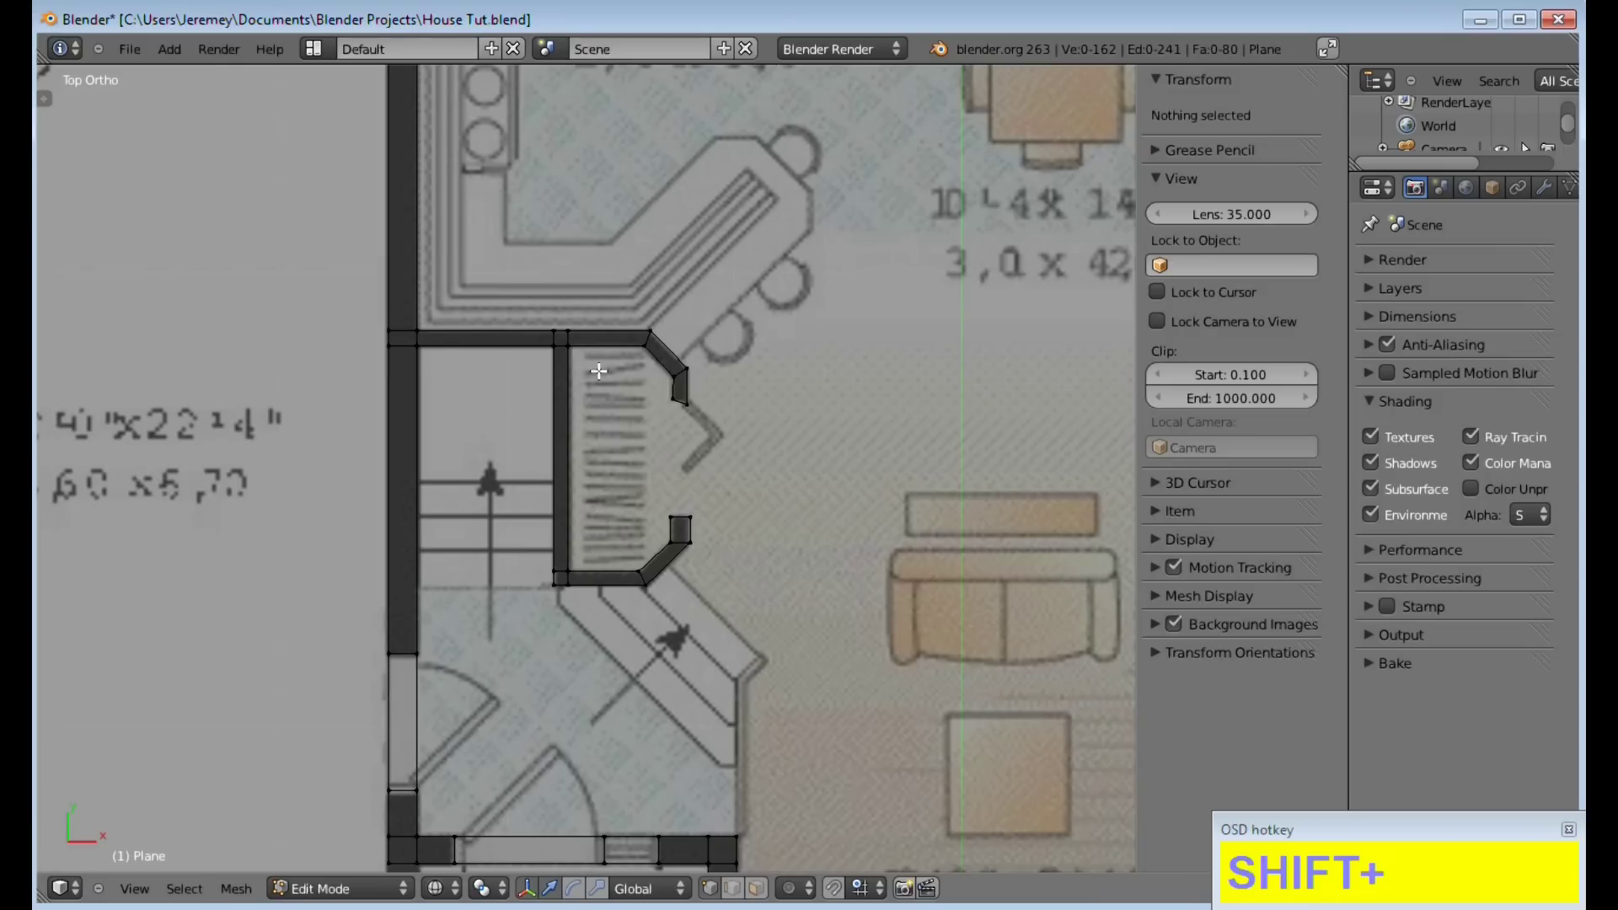
pyautogui.rightClick(589, 345)
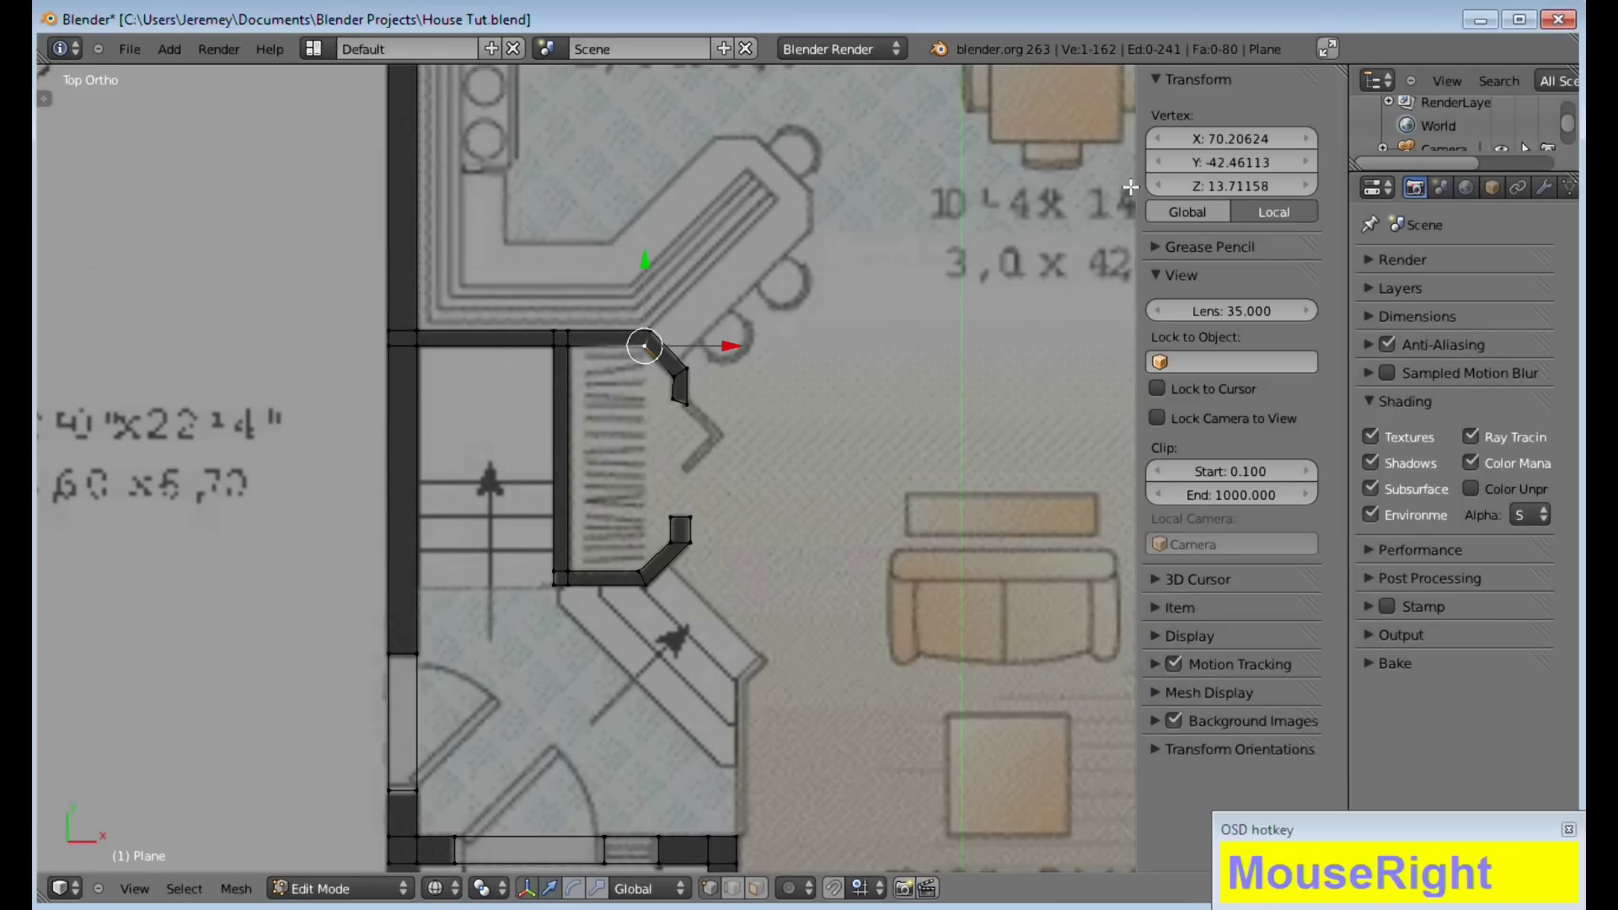
pyautogui.click(1259, 152)
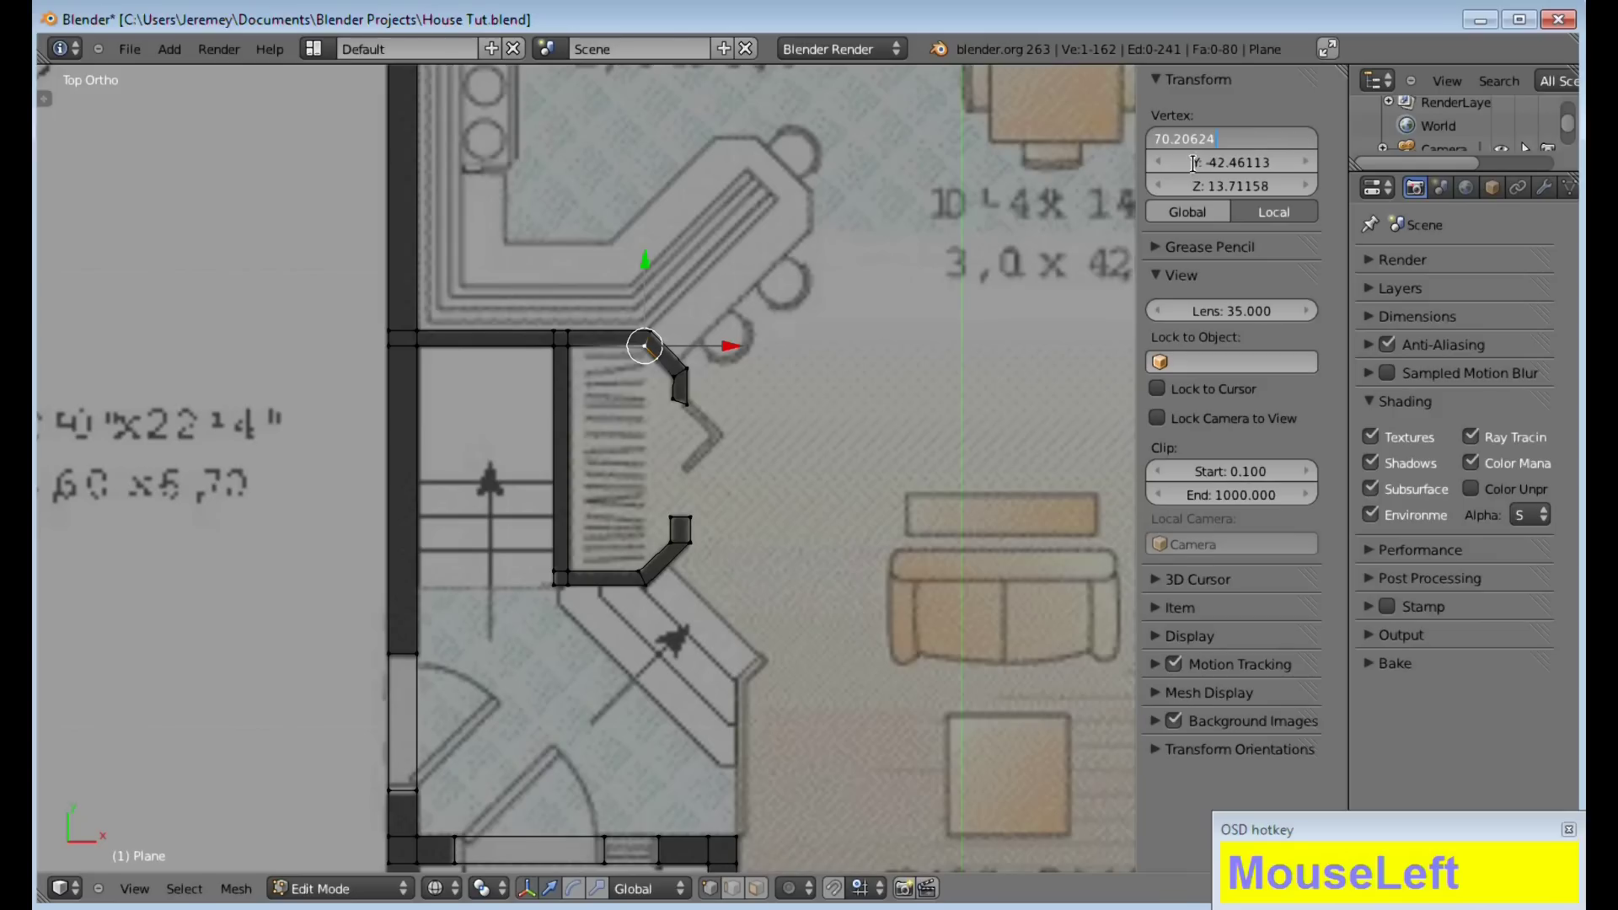
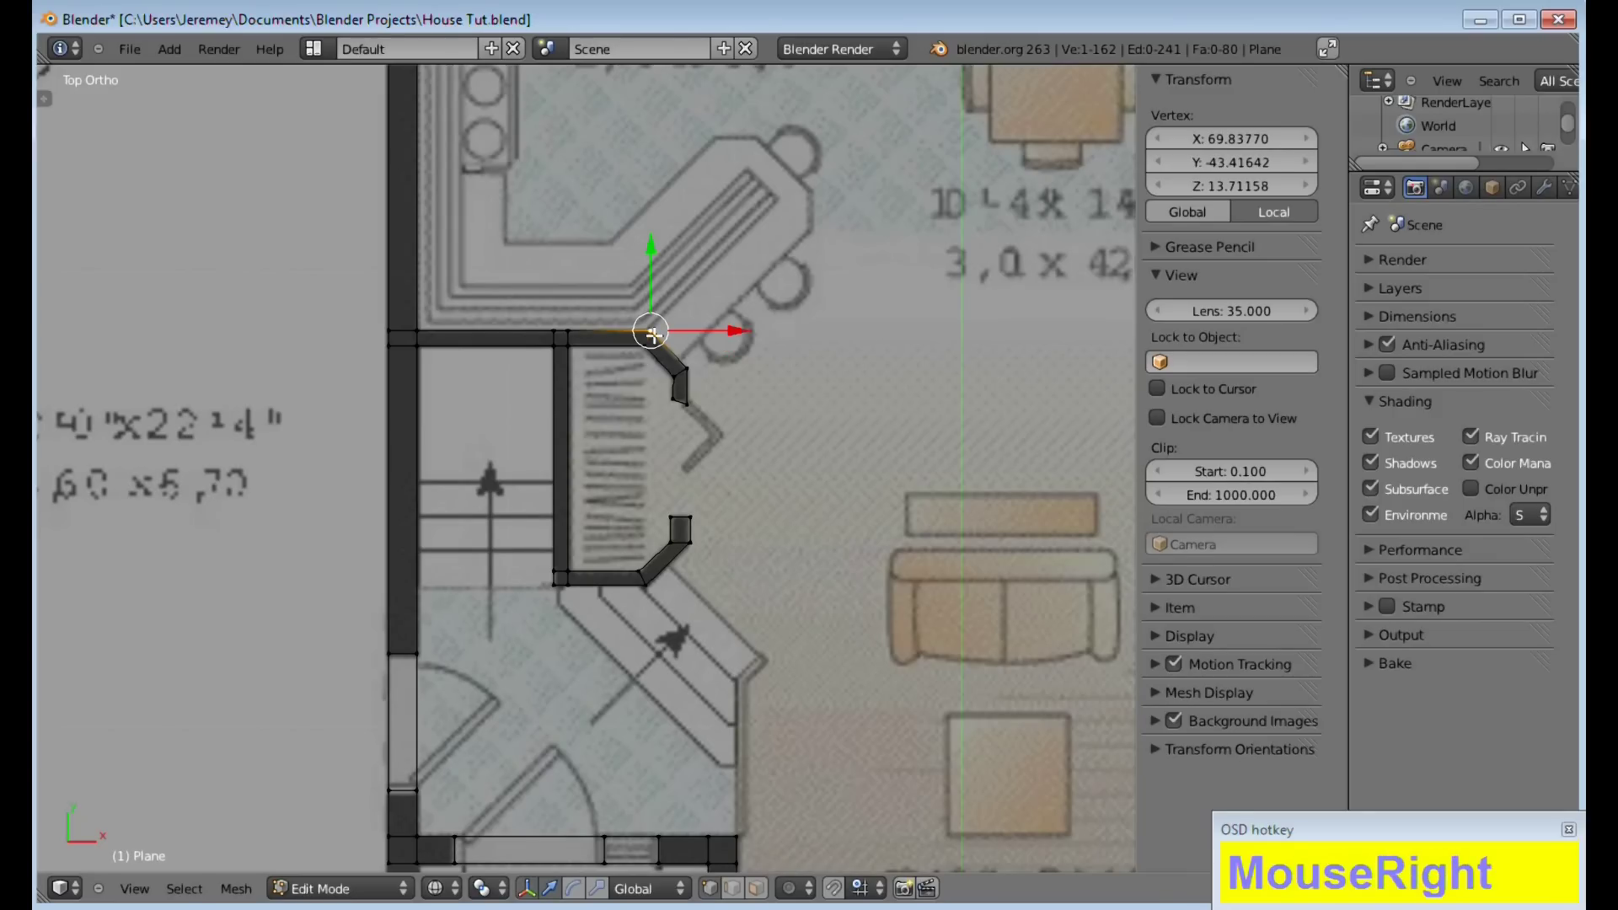
pyautogui.press('g')
pyautogui.press('x')
# Give the wall corner vertex the same X coordinate
pyautogui.rightClick(677, 331)
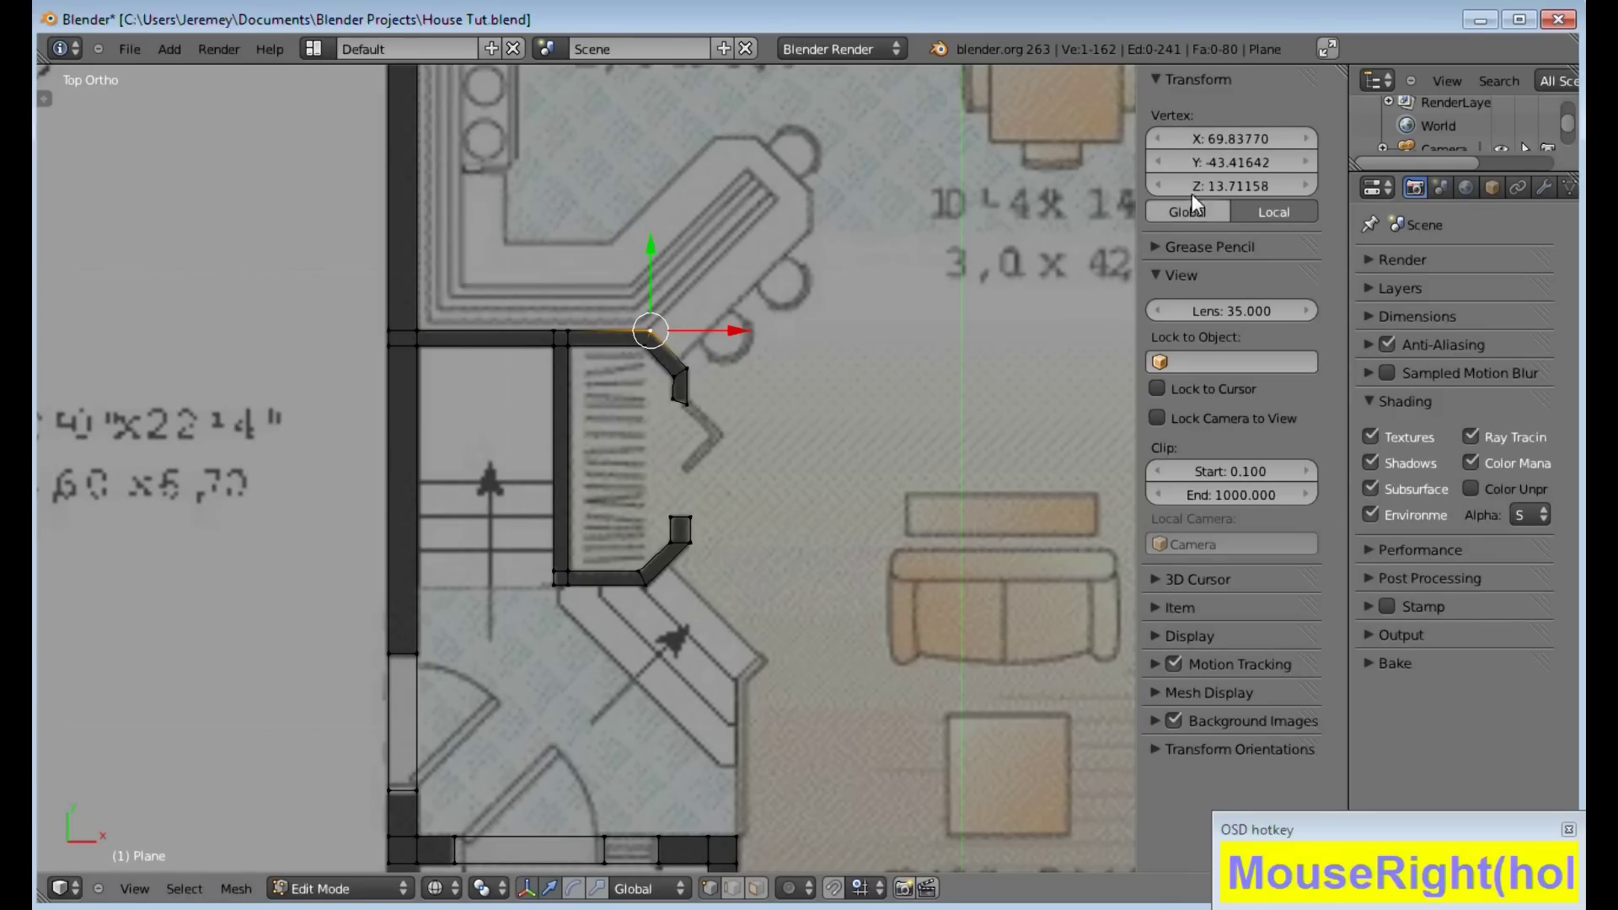
pyautogui.click(1264, 149)
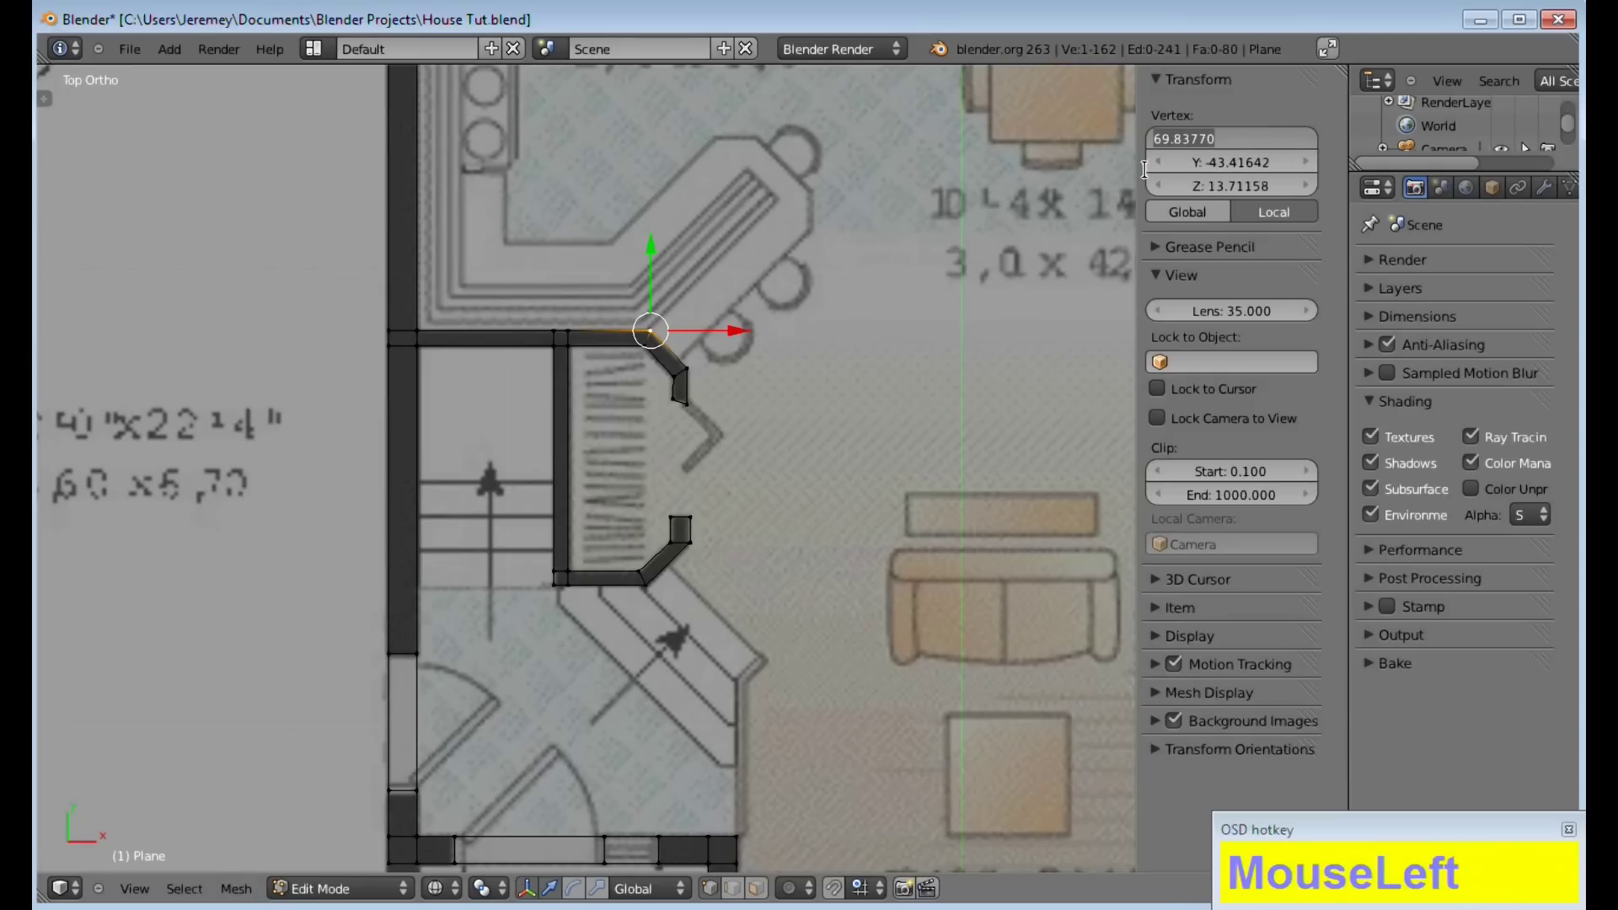
pyautogui.rightClick(1197, 151)
pyautogui.click(1227, 152)
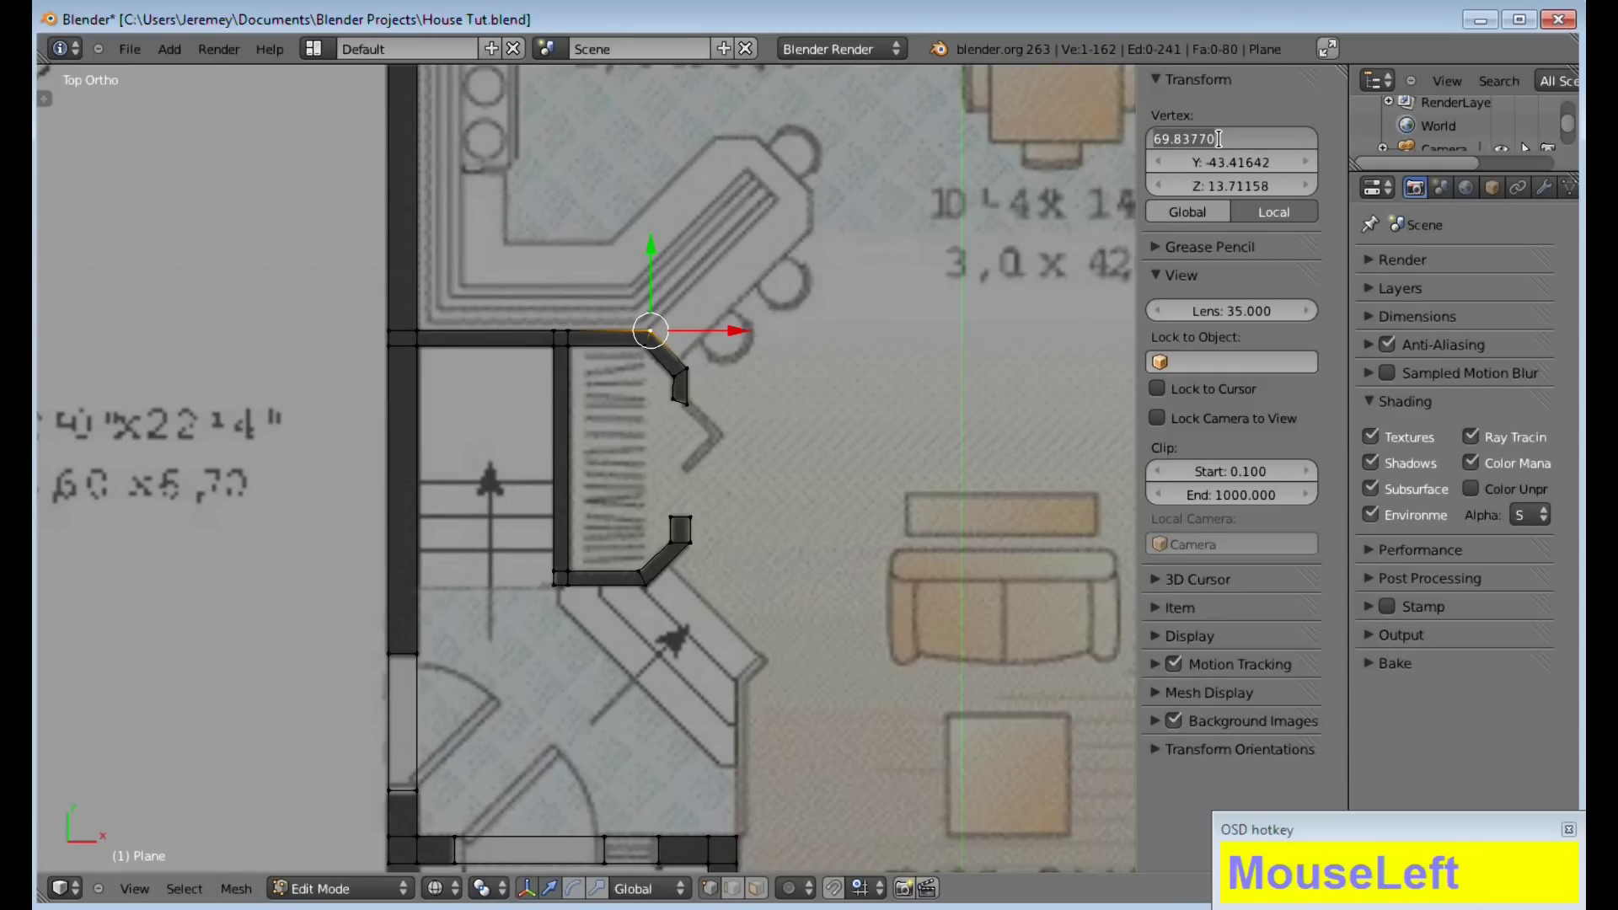
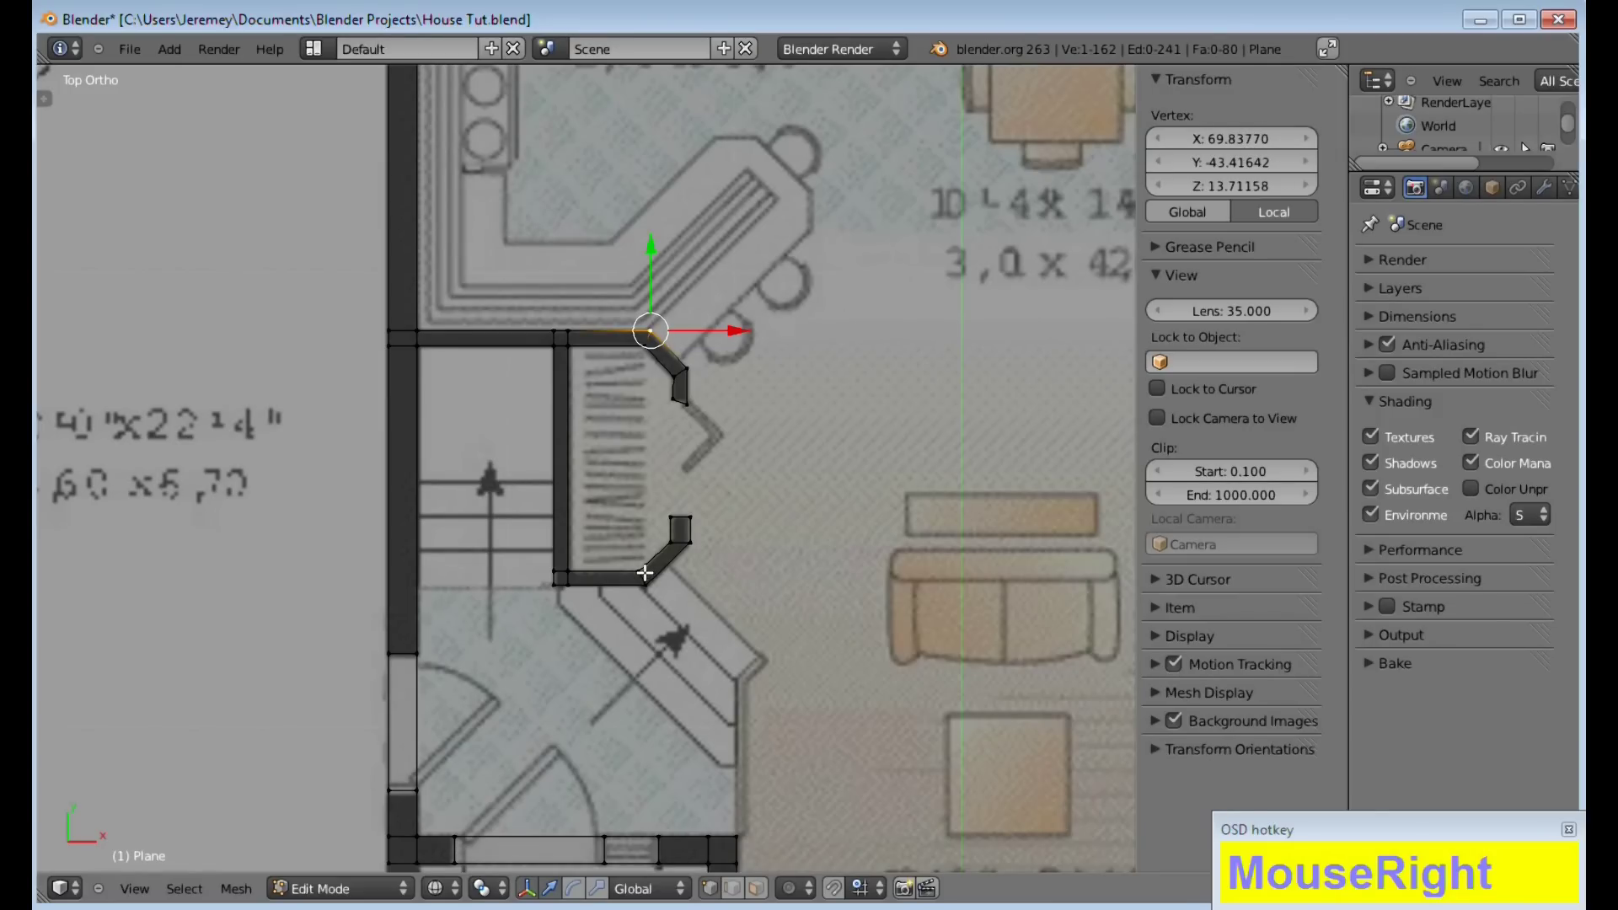
# Set the lower stair-wall vertex's X coordinate to 69.8370 to line it up
pyautogui.click(1241, 142)
pyautogui.press('KP_6')
pyautogui.press('KP_9')
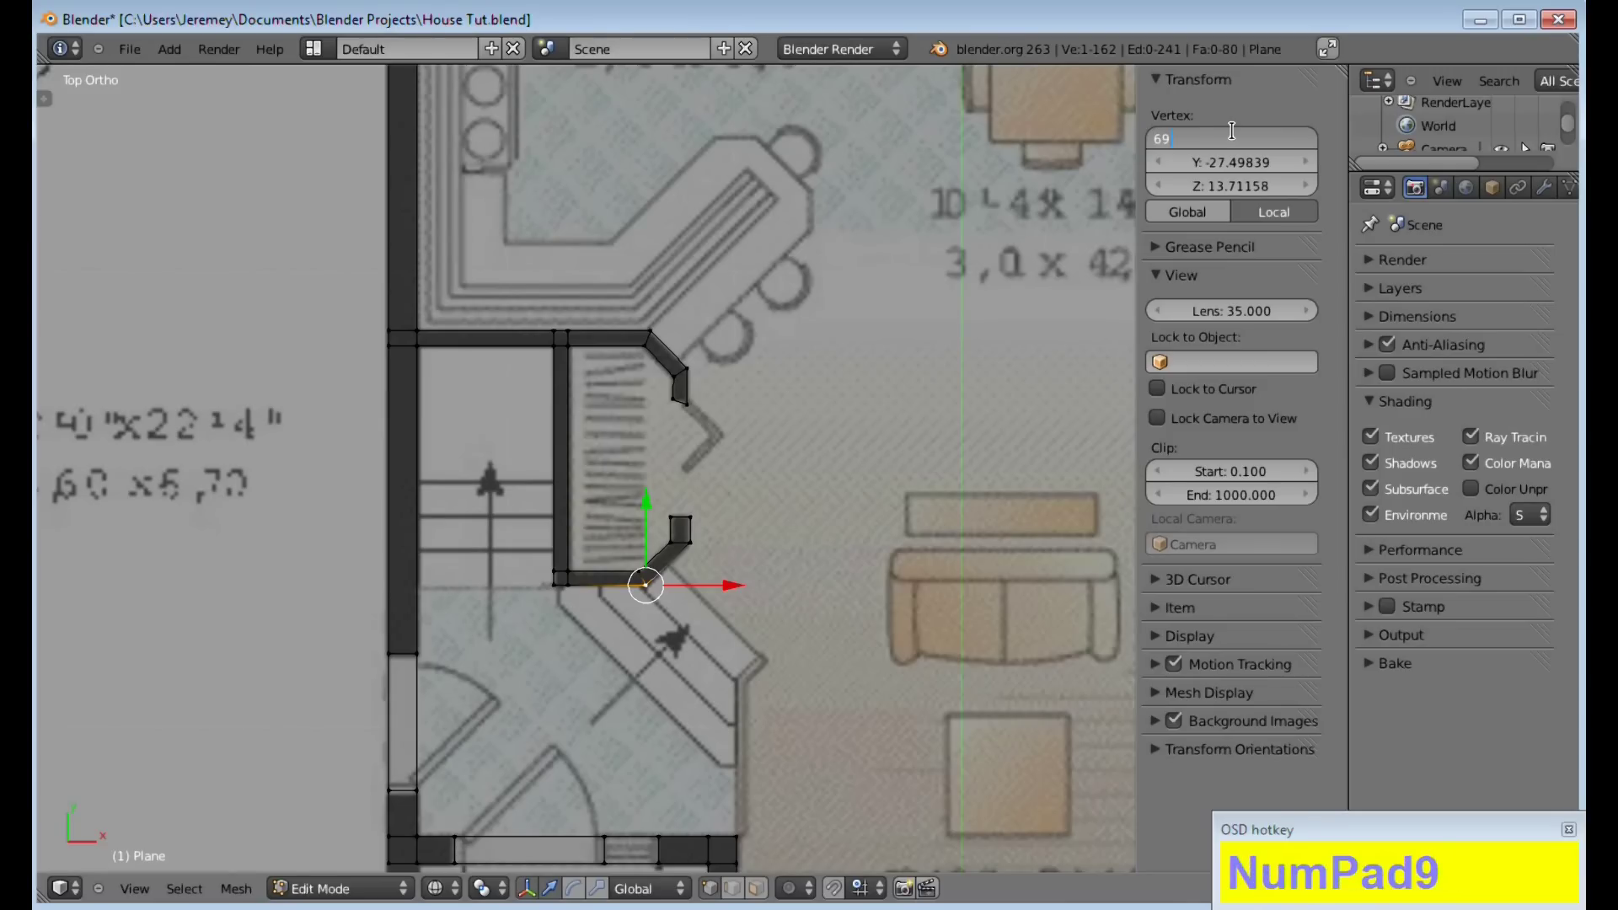
pyautogui.press('KP_Decimal')
pyautogui.press('KP_8')
pyautogui.press('KP_3')
pyautogui.press('KP_7')
pyautogui.press('KP_0')
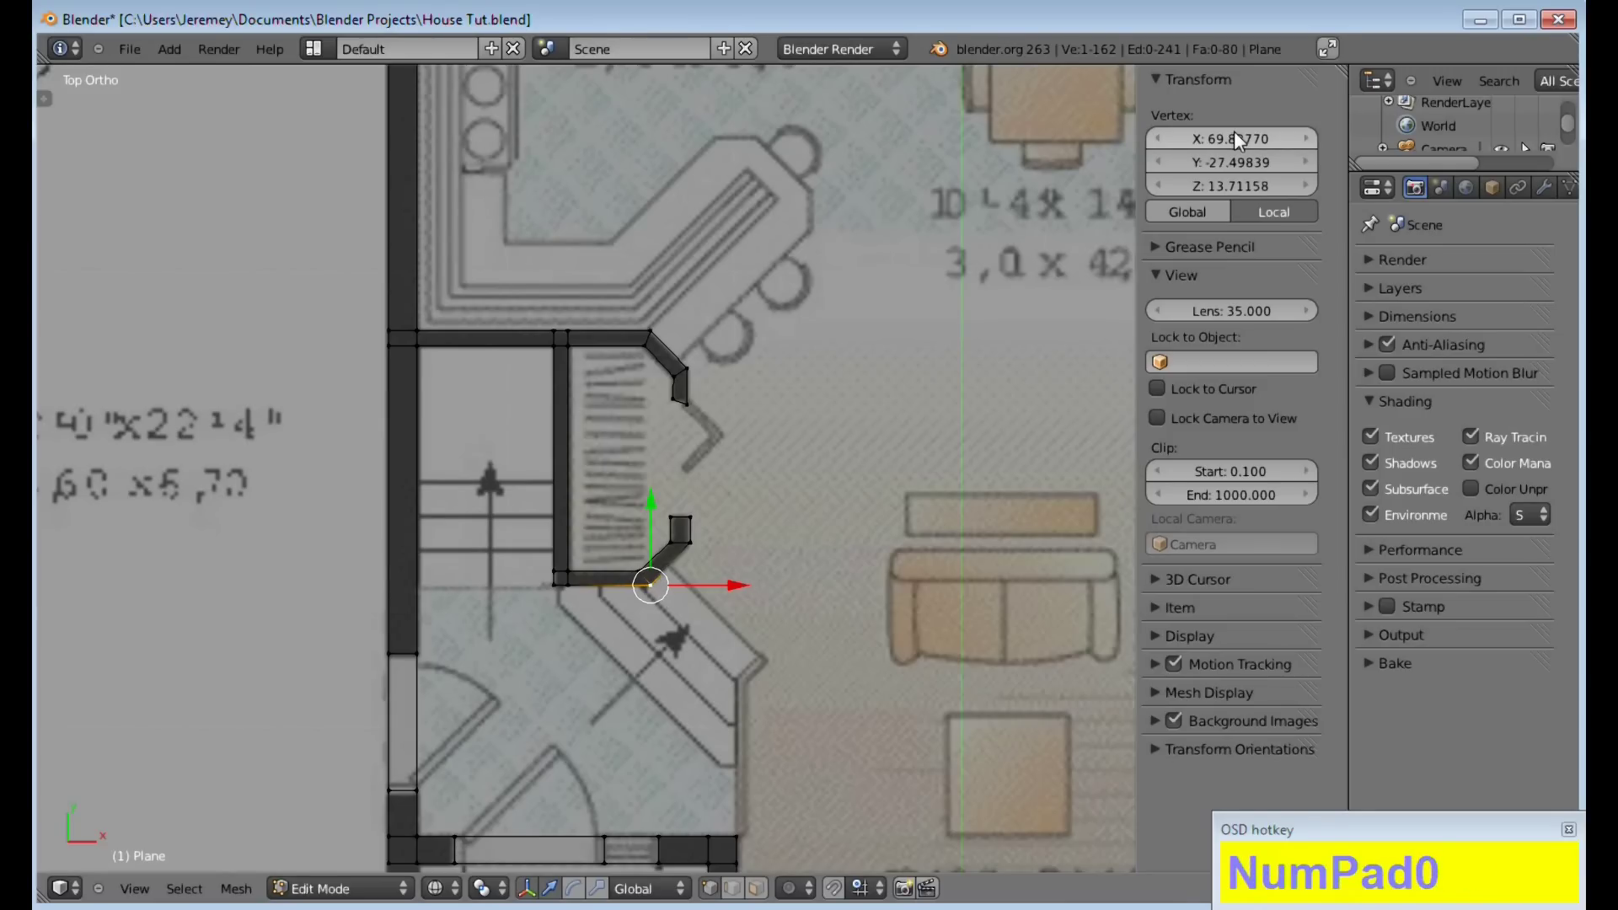
pyautogui.click(666, 567)
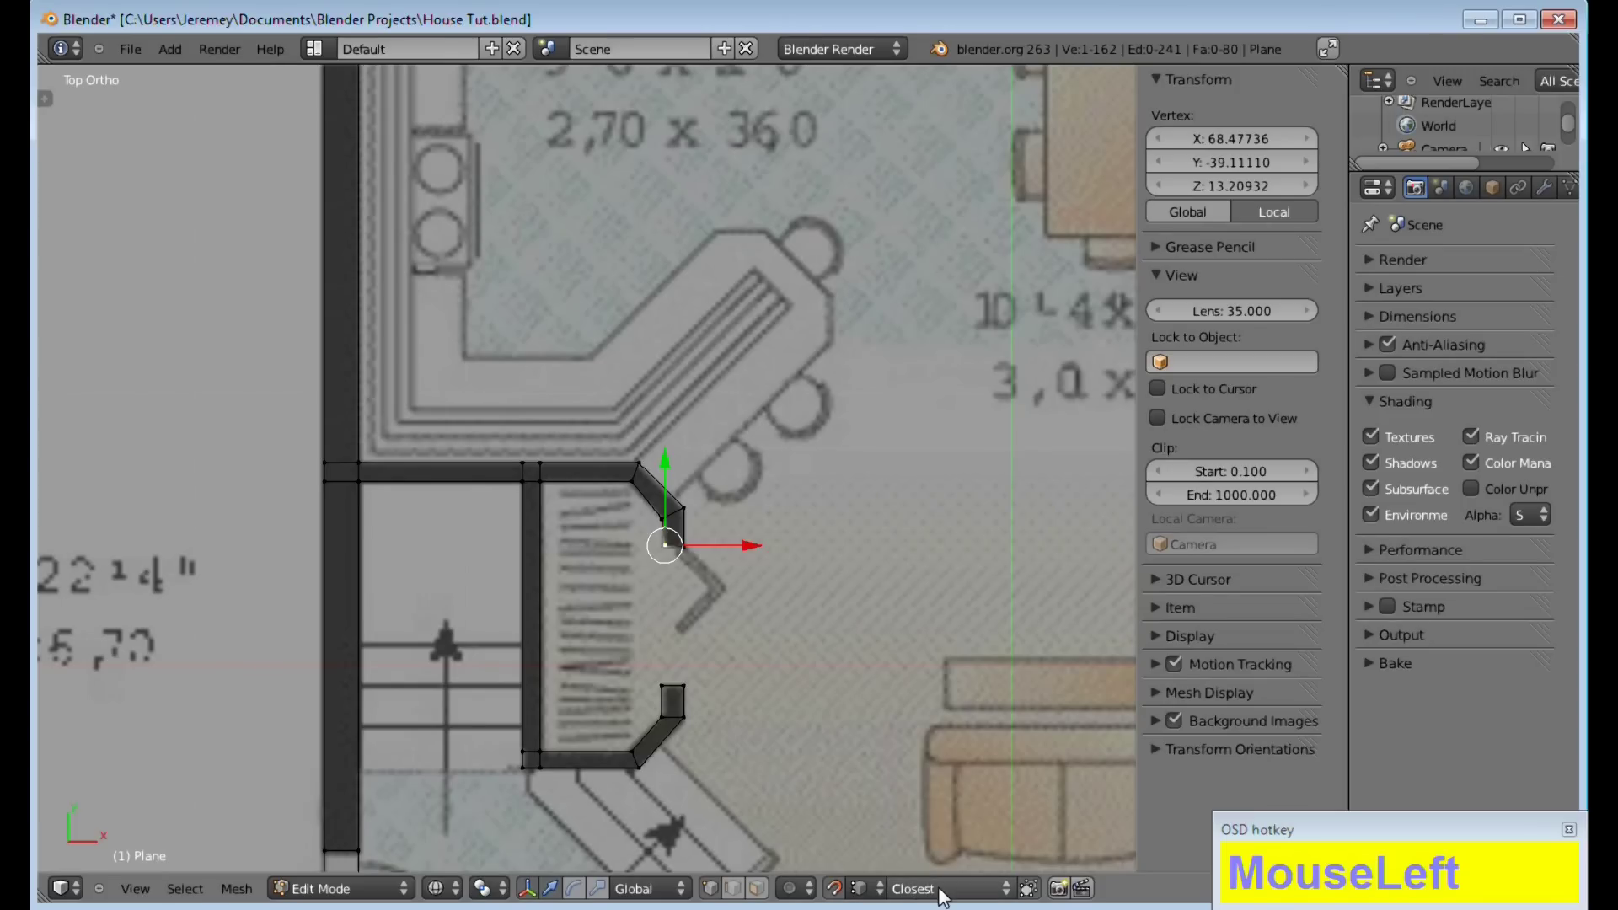
pyautogui.click(888, 898)
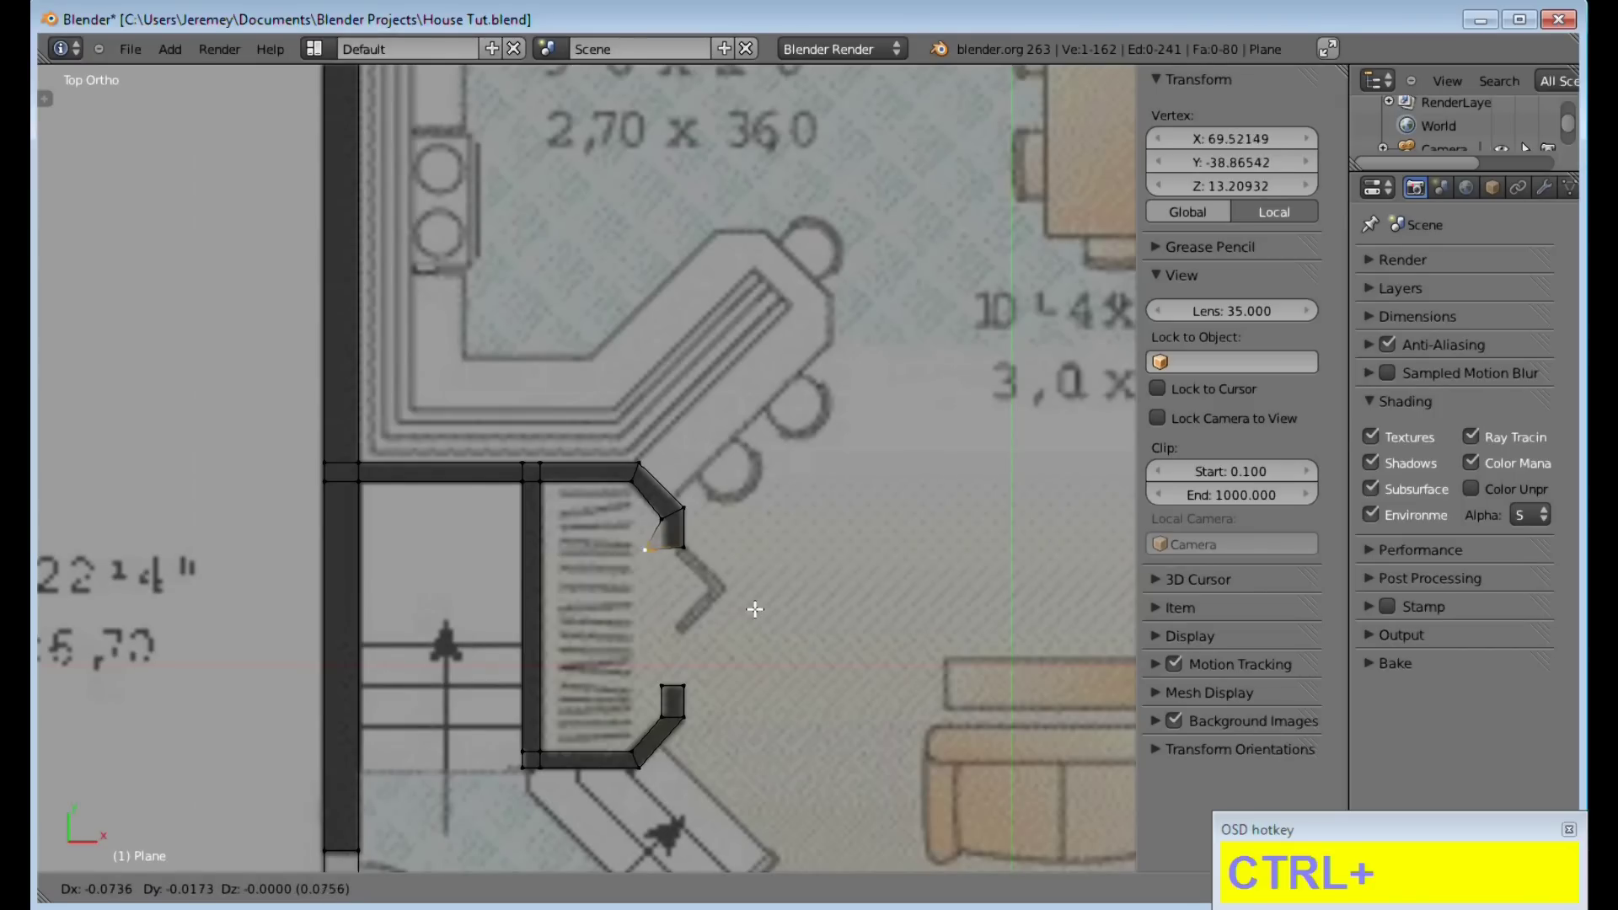
# Slide the angled wall's end vertices along X so they line up with the upper wall
pyautogui.rightClick(773, 606)
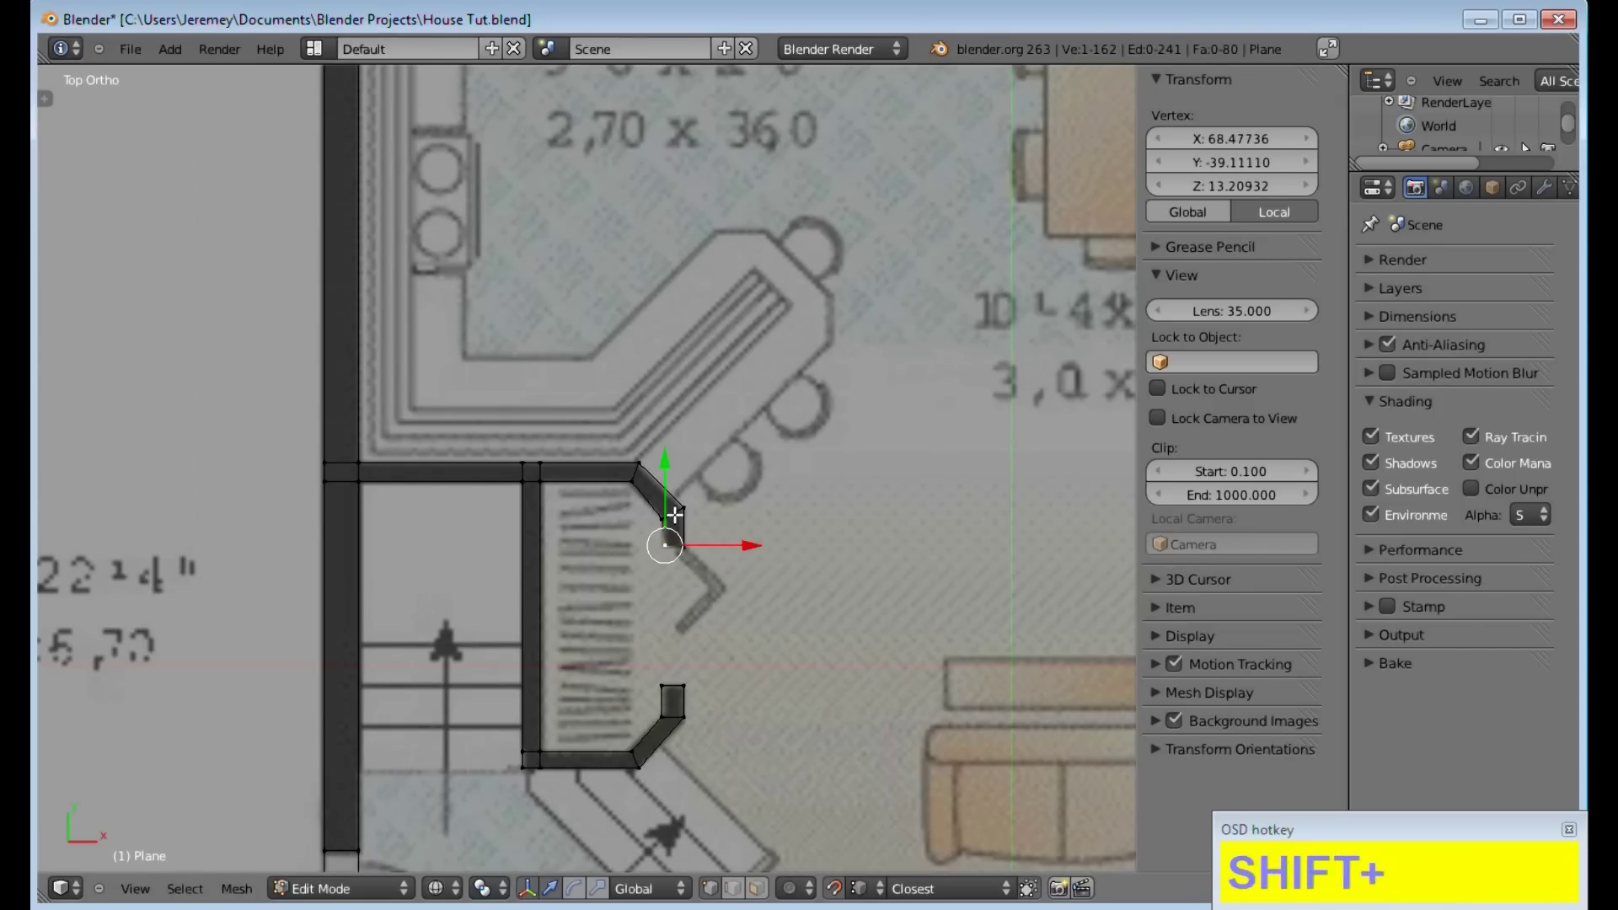
pyautogui.rightClick(670, 519)
pyautogui.press('shift+a')
pyautogui.rightClick(671, 546)
pyautogui.press('g')
pyautogui.press('x')
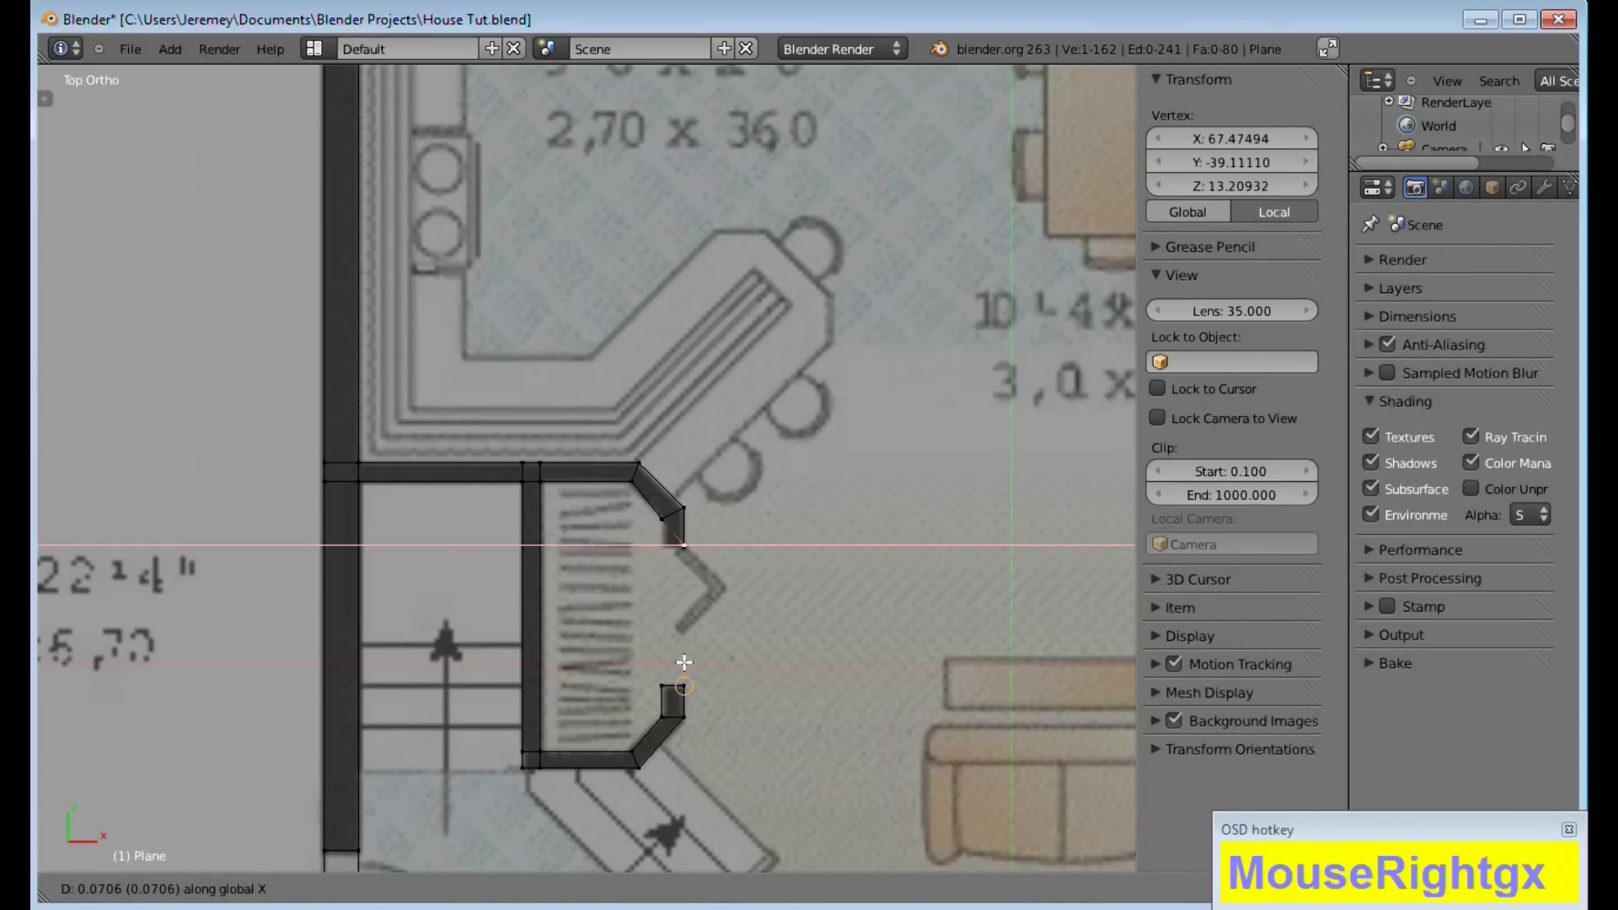
pyautogui.write('MouseRightgx')
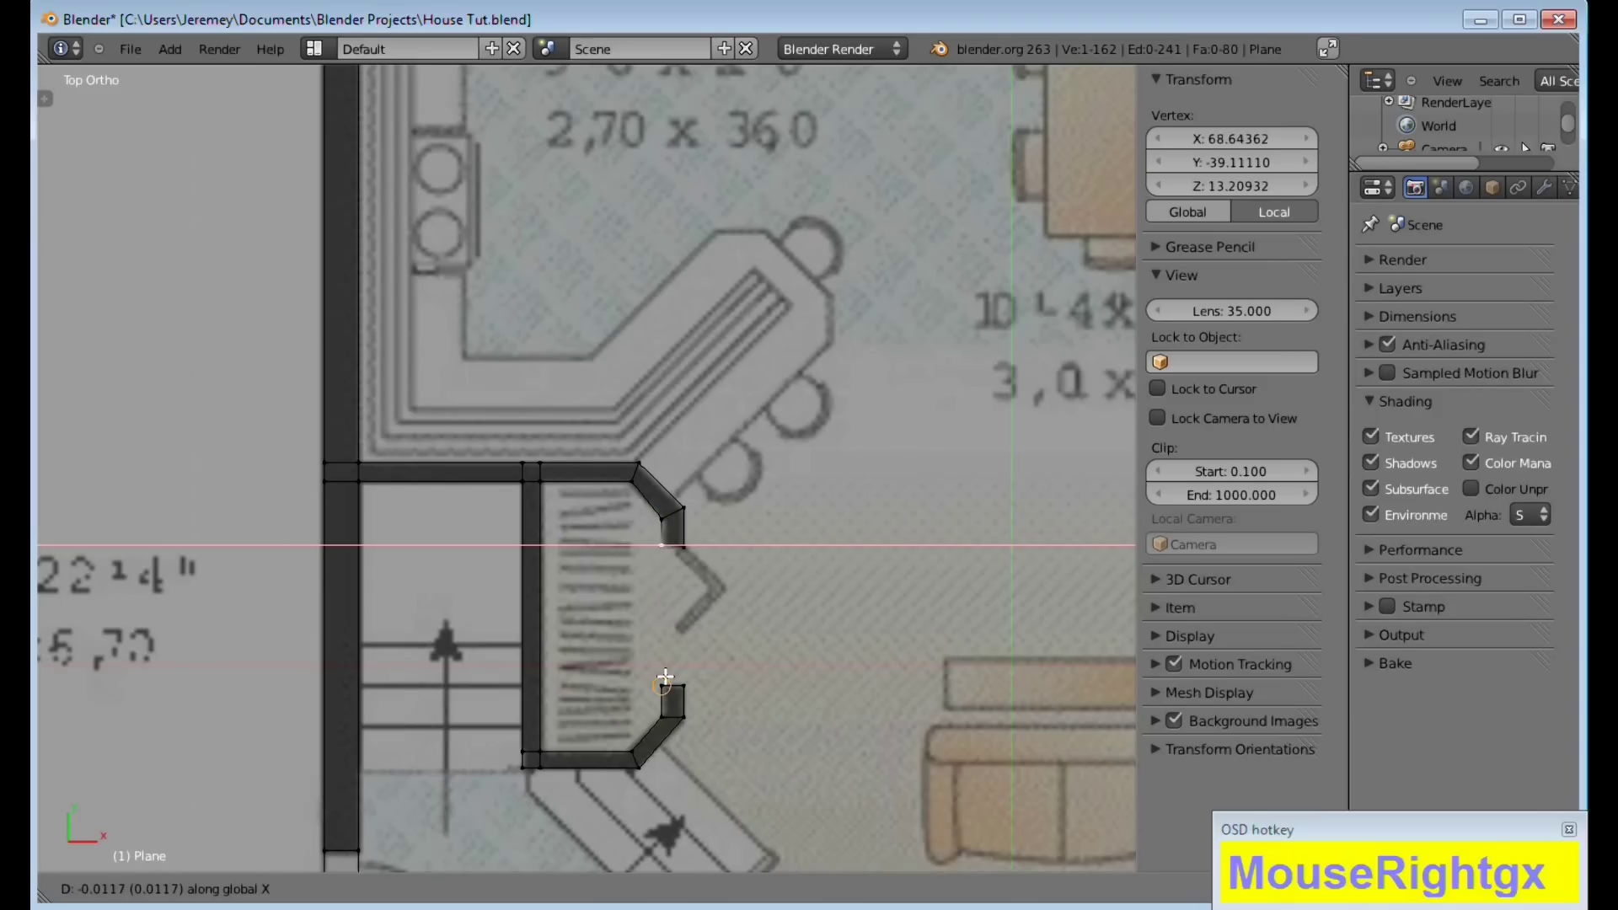
pyautogui.write('MouseRightgx')
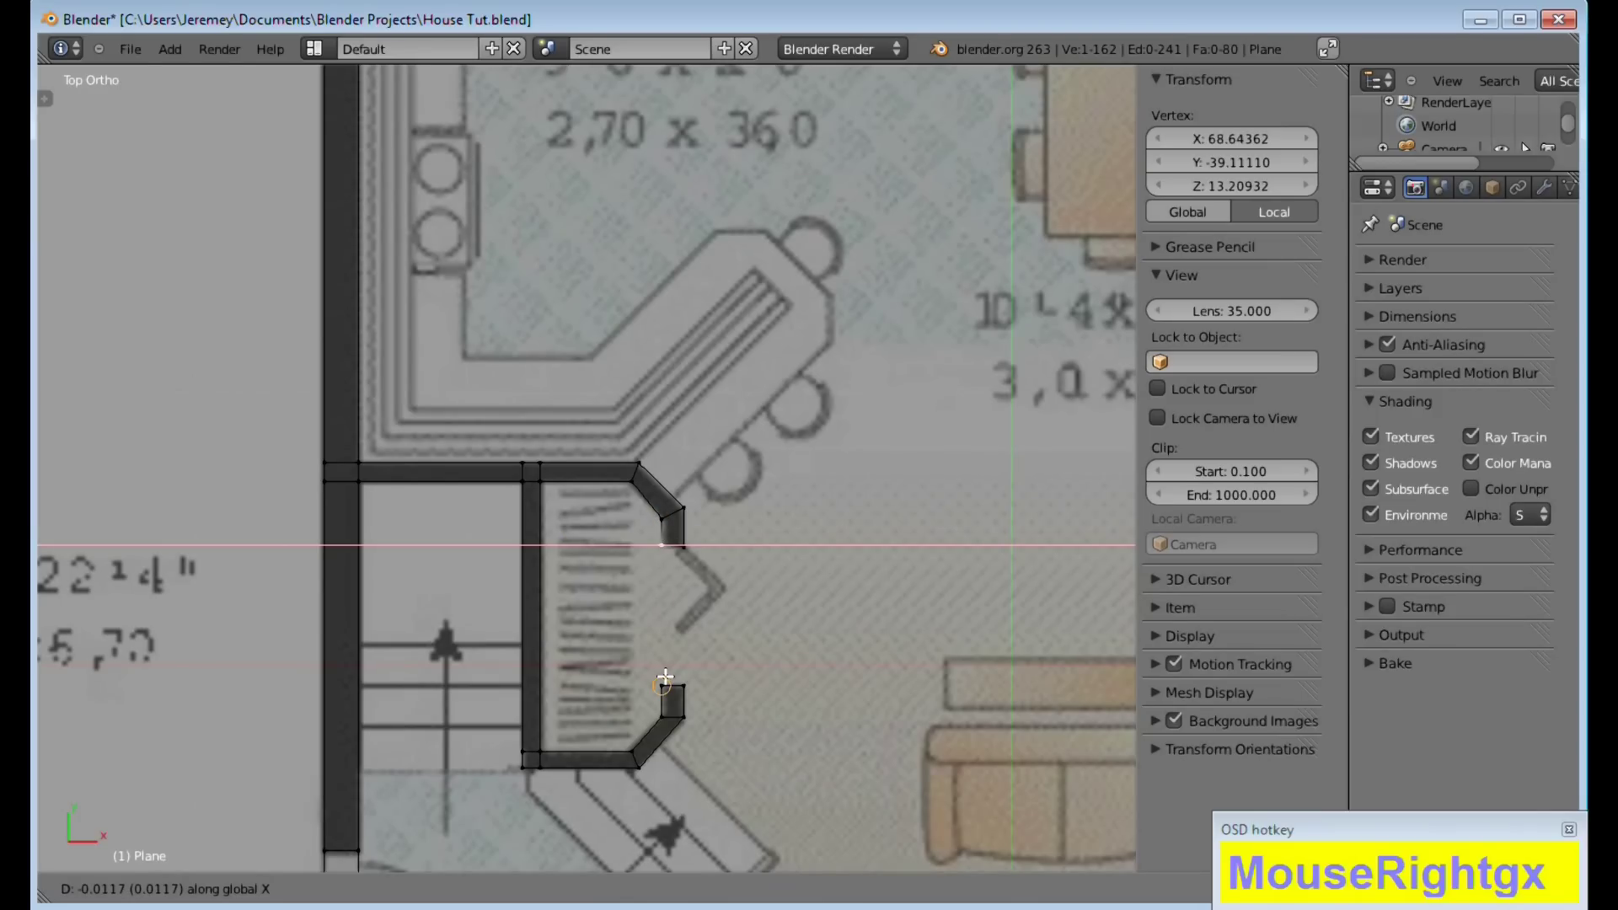
pyautogui.click(669, 673)
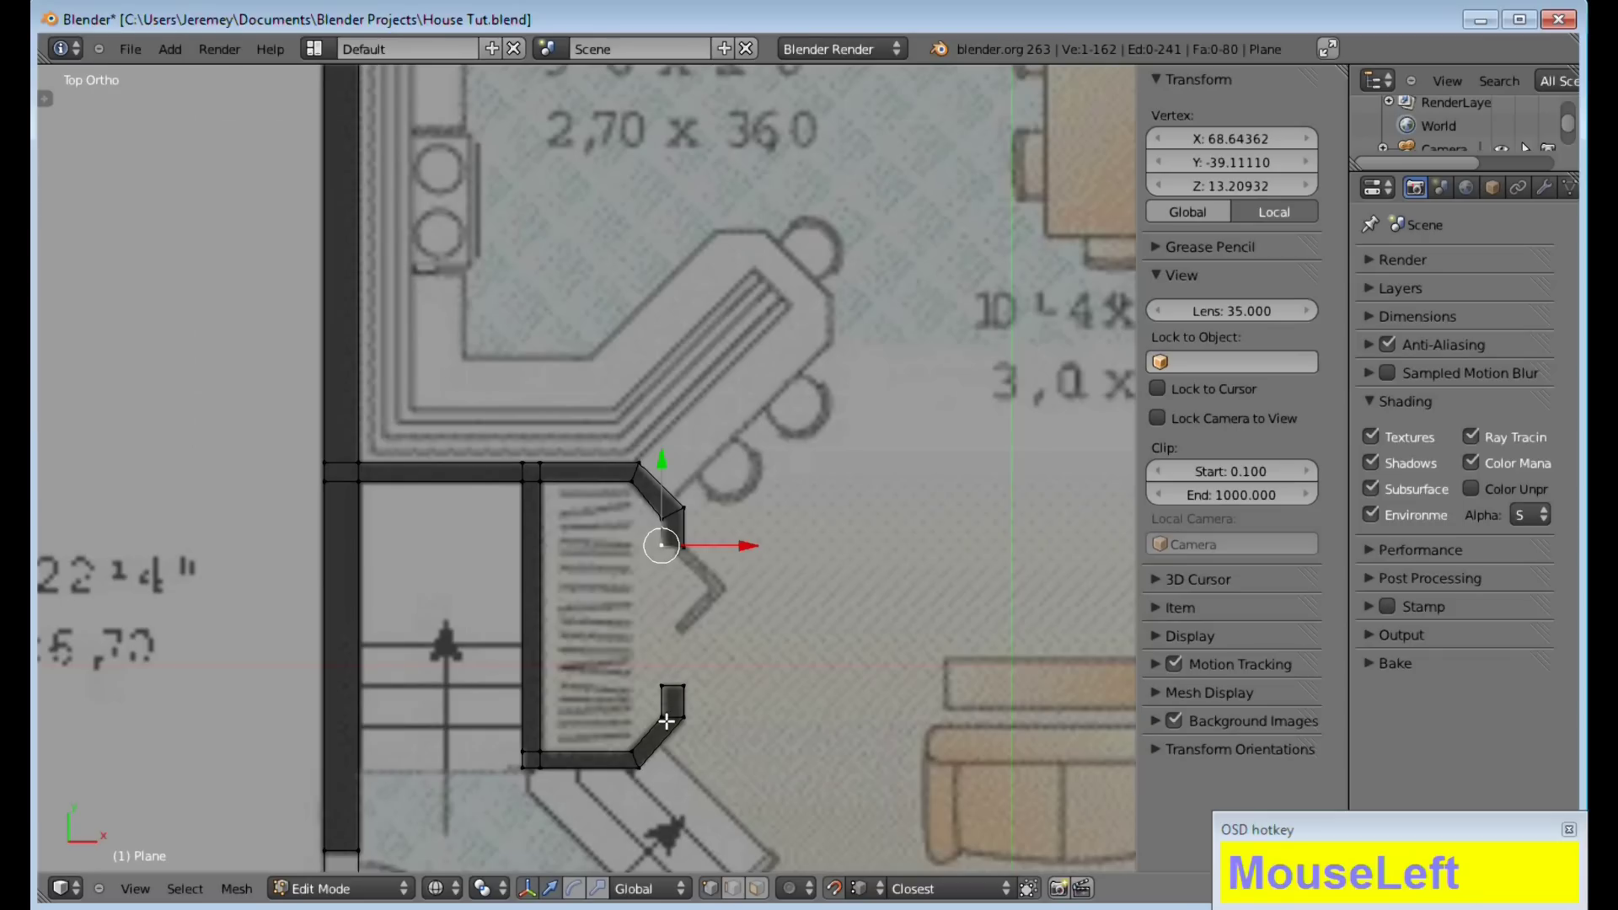
# Slide the wall end vertex and lower corner vertex along X into alignment
pyautogui.rightClick(669, 717)
pyautogui.write('MouseRightg')
pyautogui.press('x')
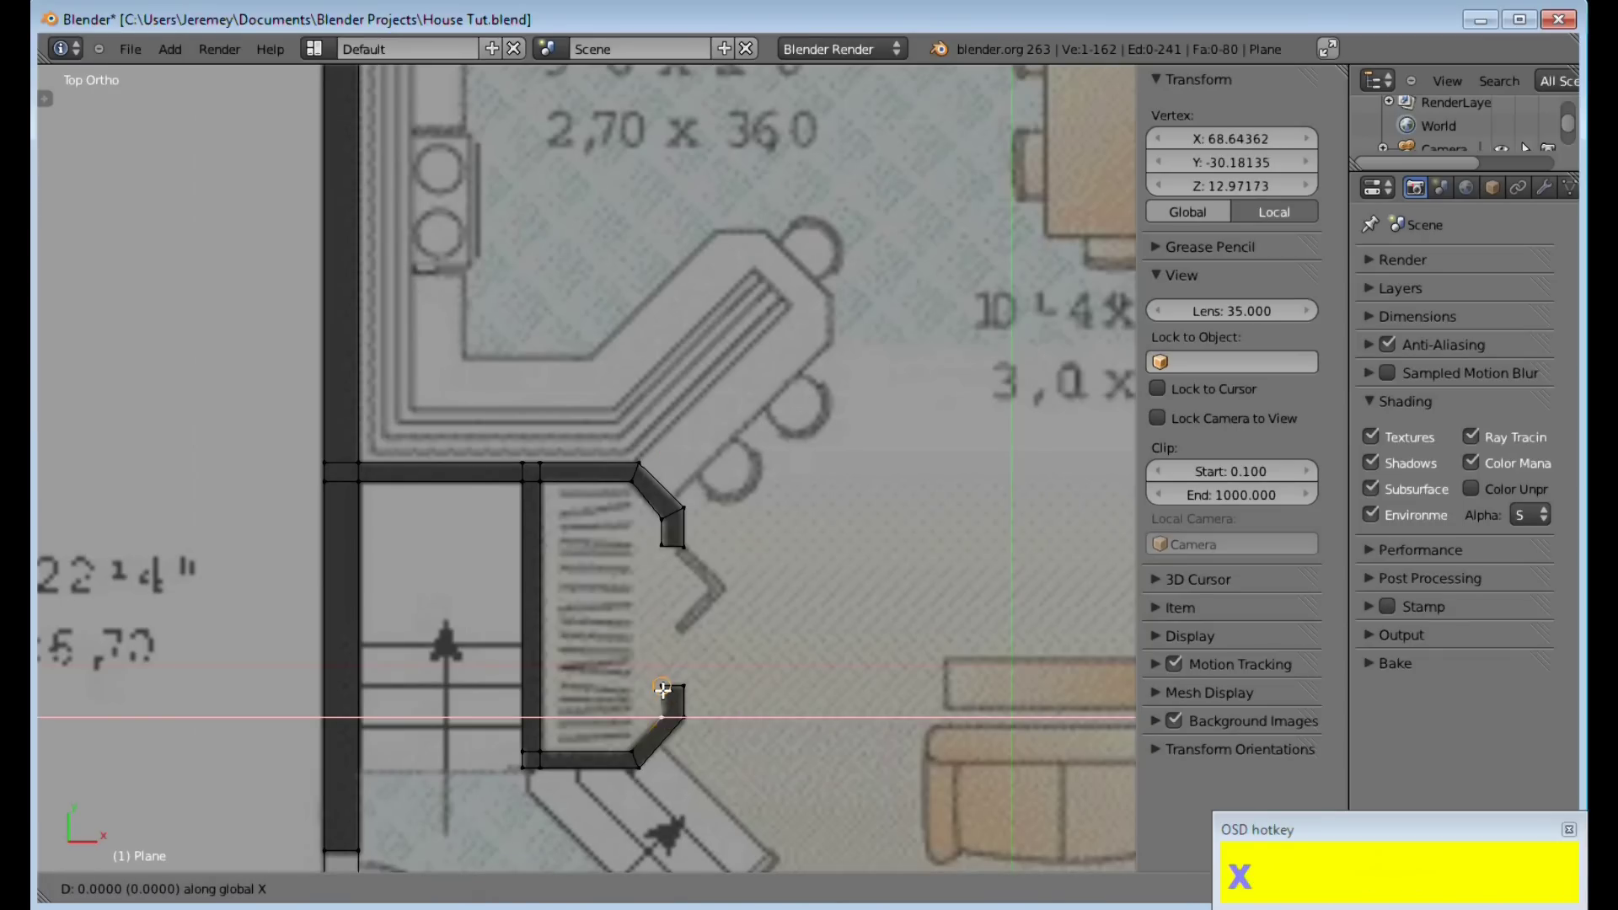
pyautogui.click(668, 688)
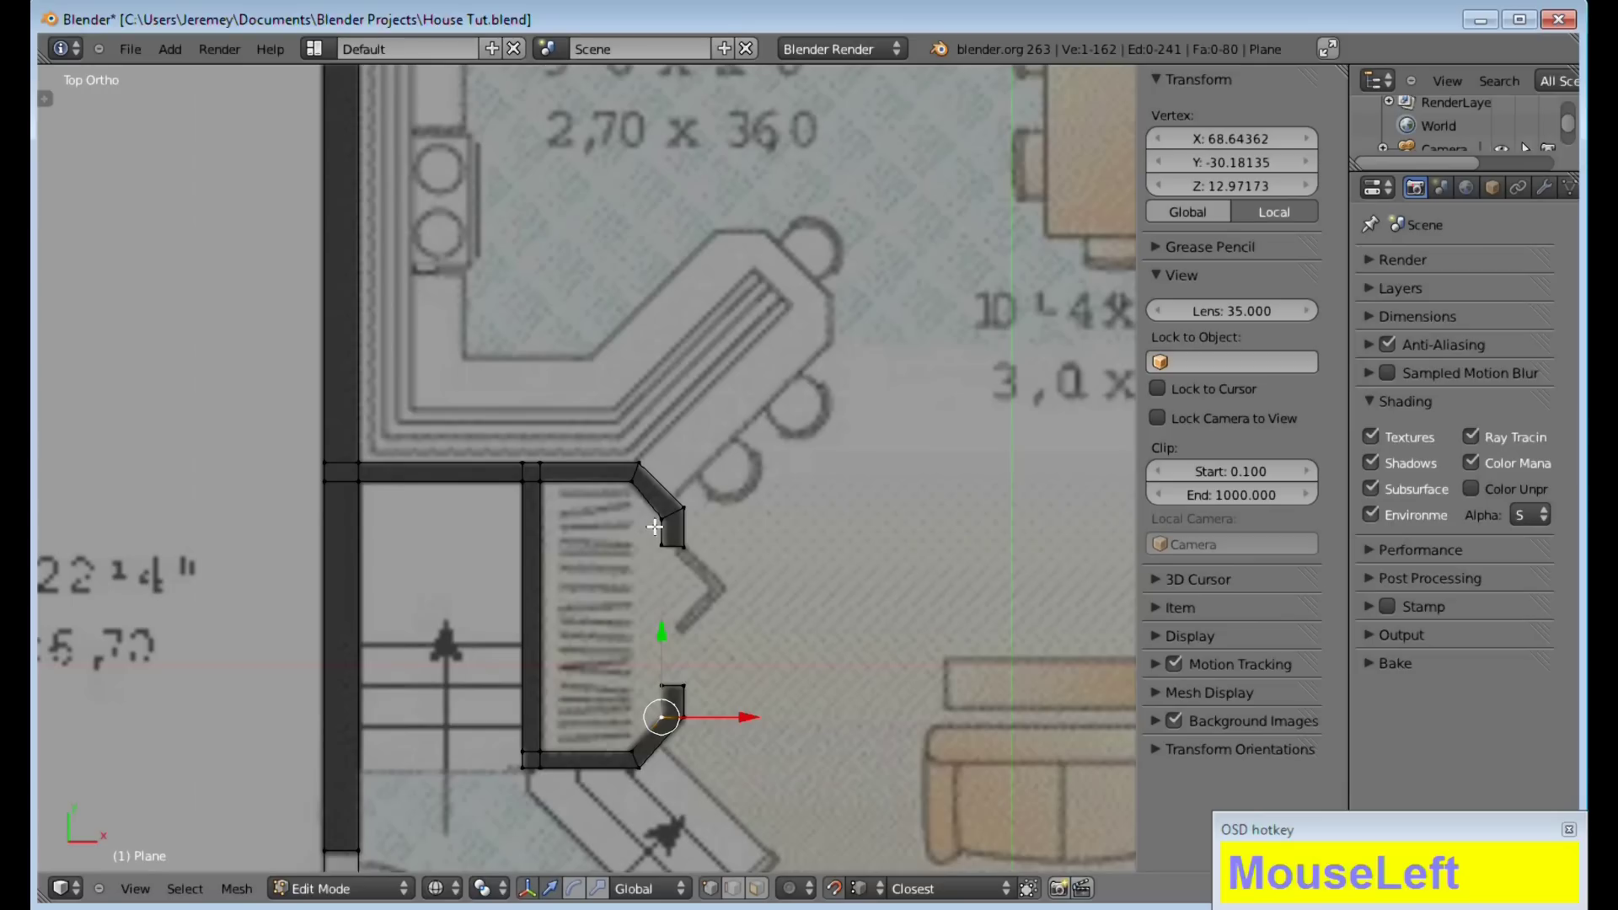
pyautogui.rightClick(666, 516)
pyautogui.press('g')
pyautogui.press('x')
pyautogui.click(660, 534)
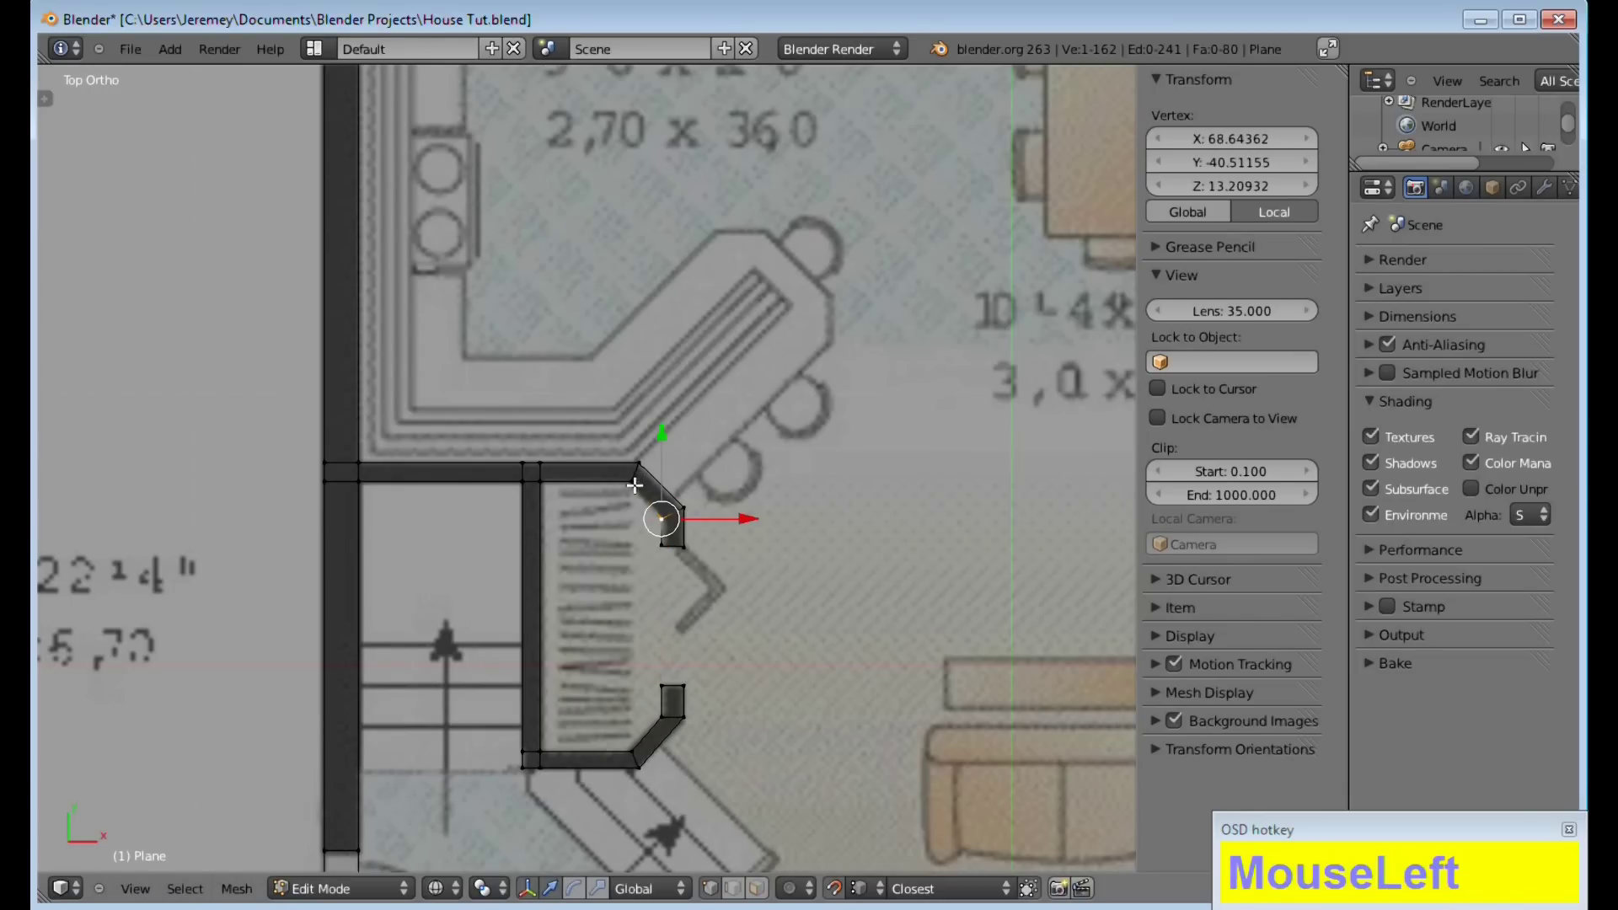
# Move the top corner vertex along X to 69.83770 and deselect everything
pyautogui.rightClick(633, 484)
pyautogui.press('g')
pyautogui.press('x')
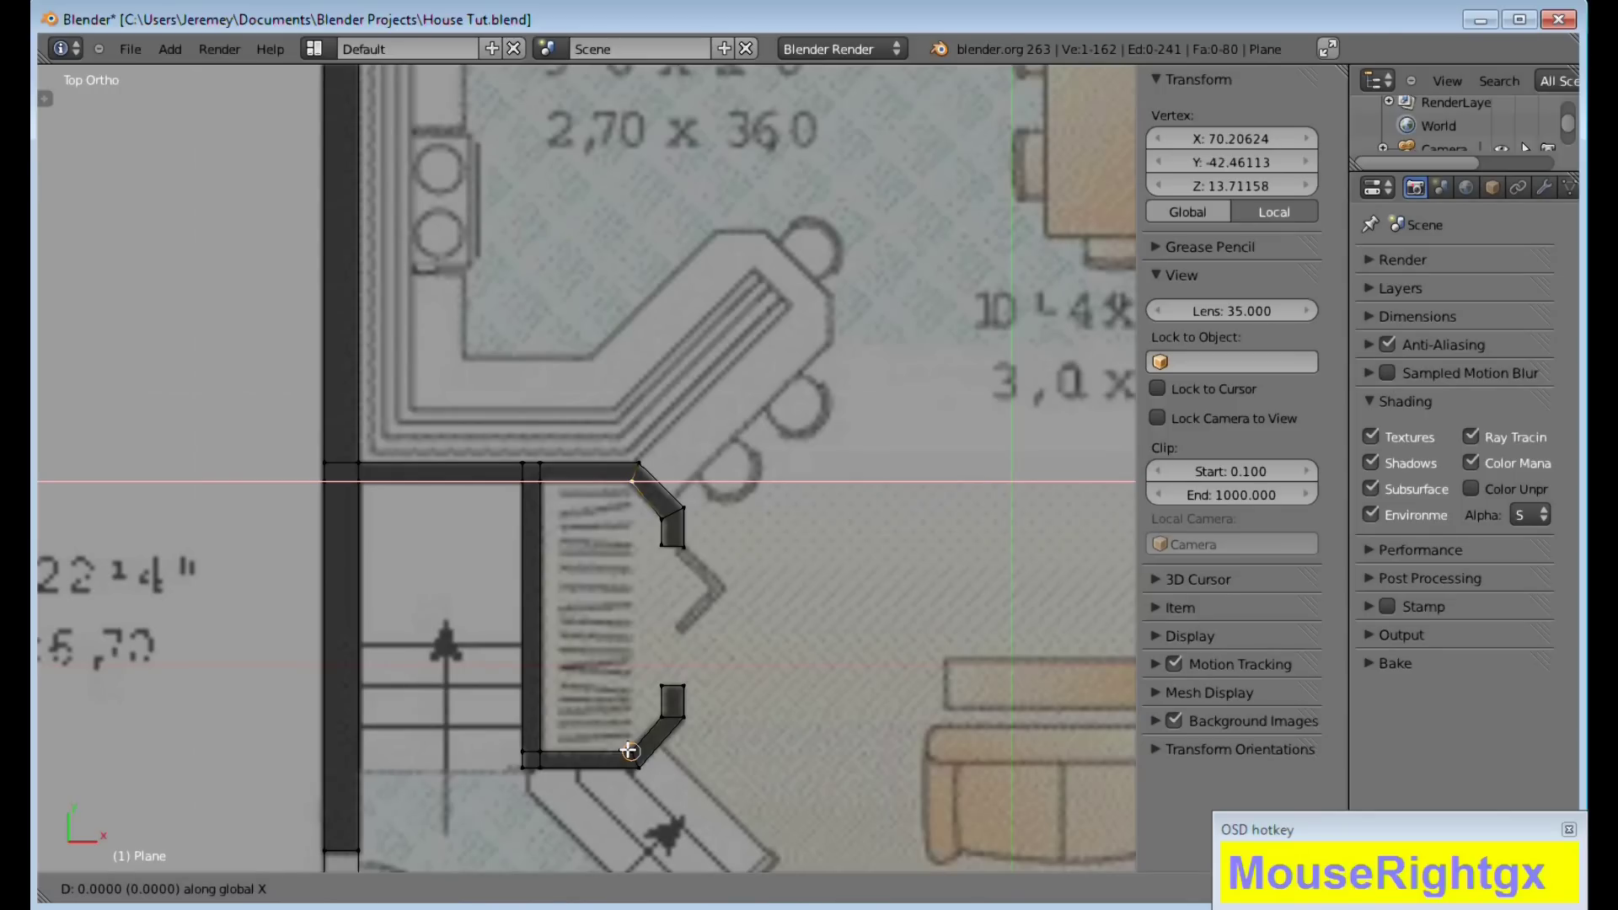
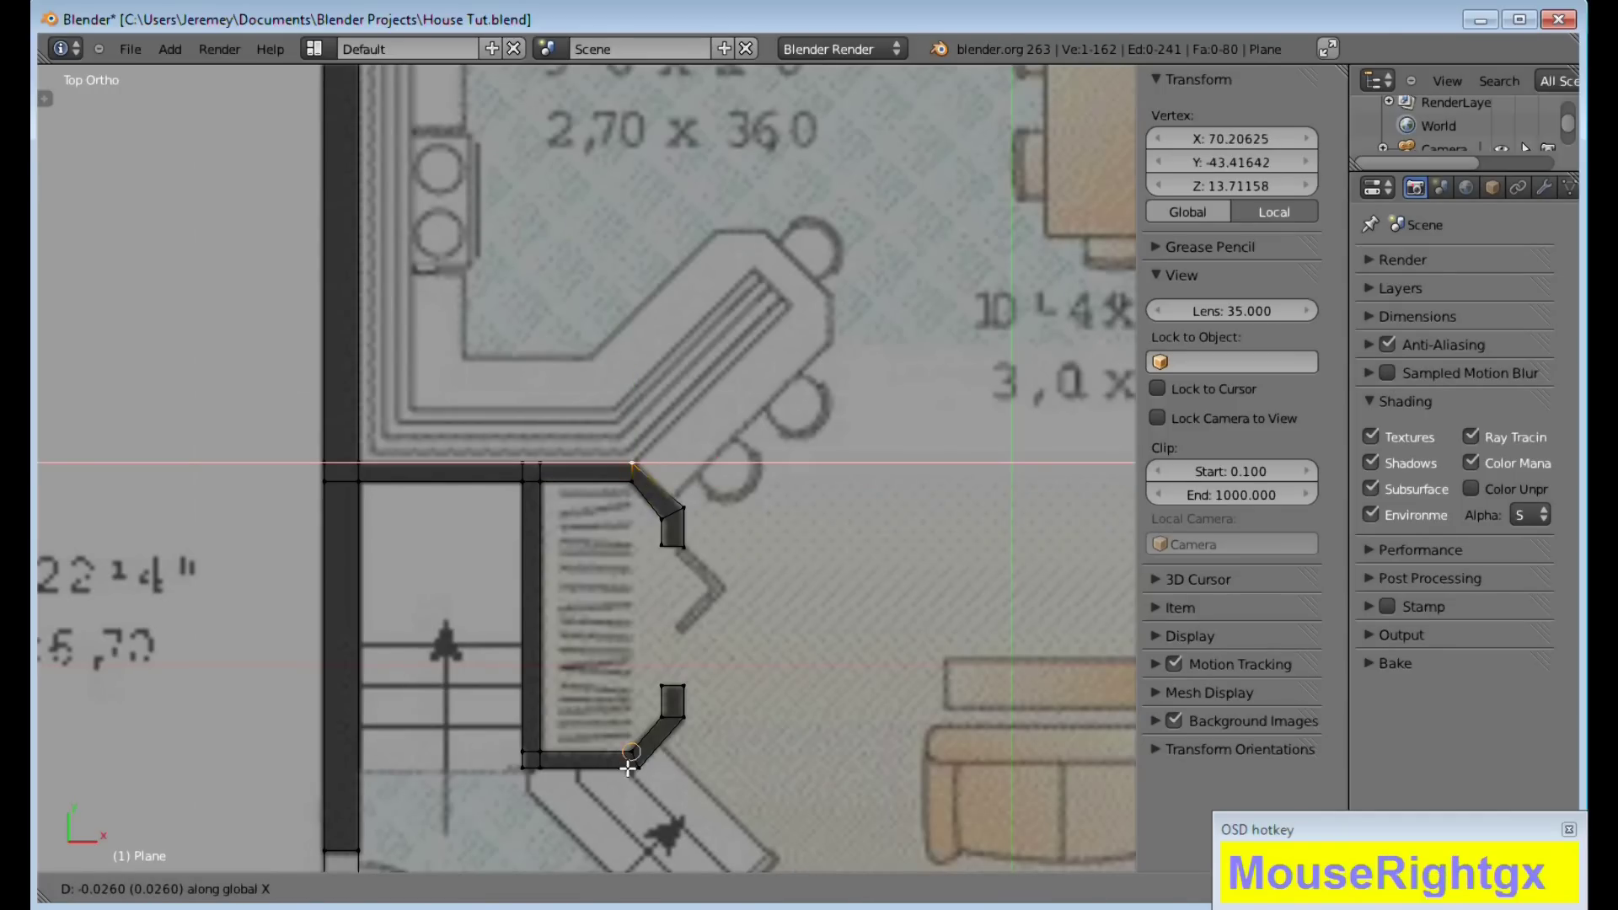
pyautogui.write('MouseRightgx')
pyautogui.click(645, 777)
pyautogui.write('MouseLefta')
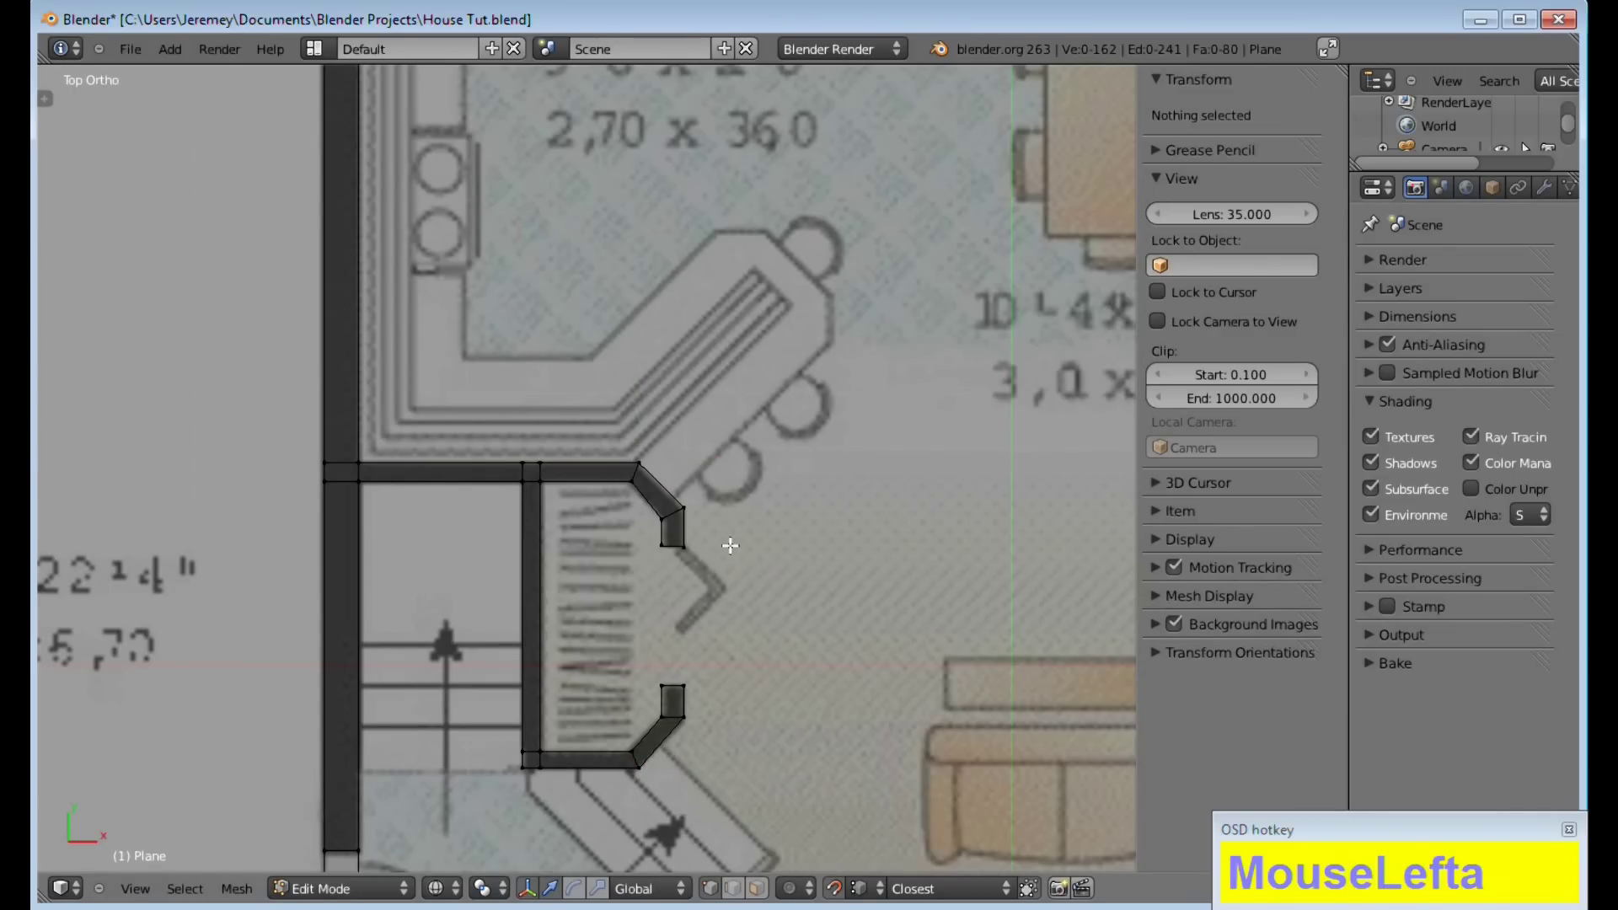
# Recover the quit.blend session and box-select over the wall outline on the floor plan
pyautogui.write('MouseLefta')
pyautogui.press('b')
pyautogui.moveTo(654, 660); pyautogui.dragTo(603, 616)
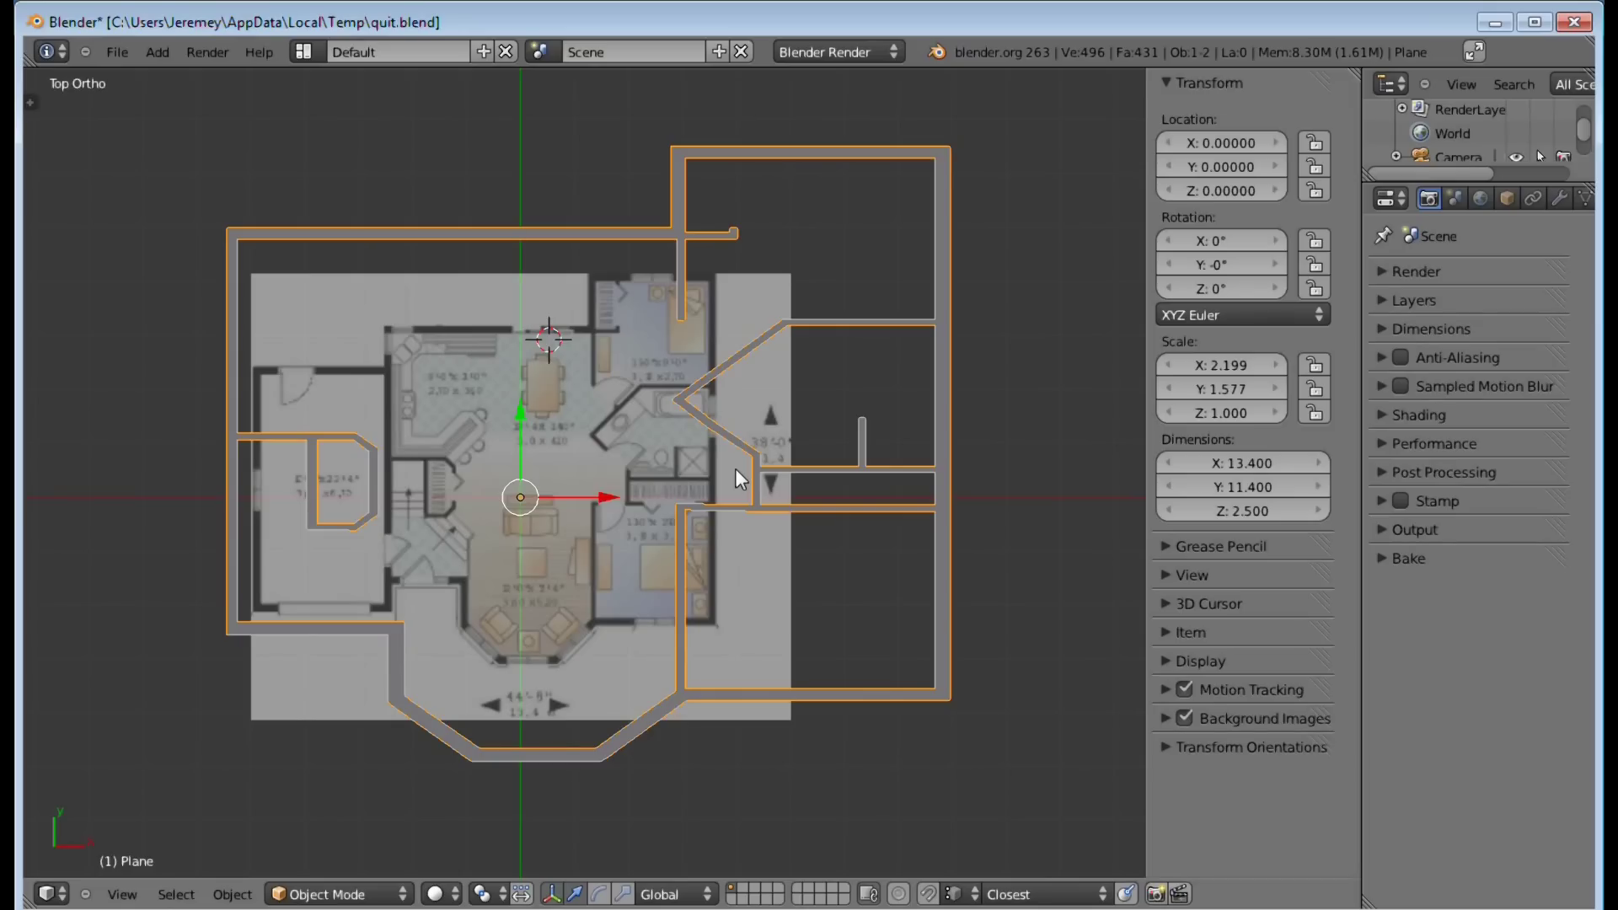
# Enter edit mode on the wall mesh and select the whole floor-plan wall outline
pyautogui.click(1214, 669)
pyautogui.scroll(-3)
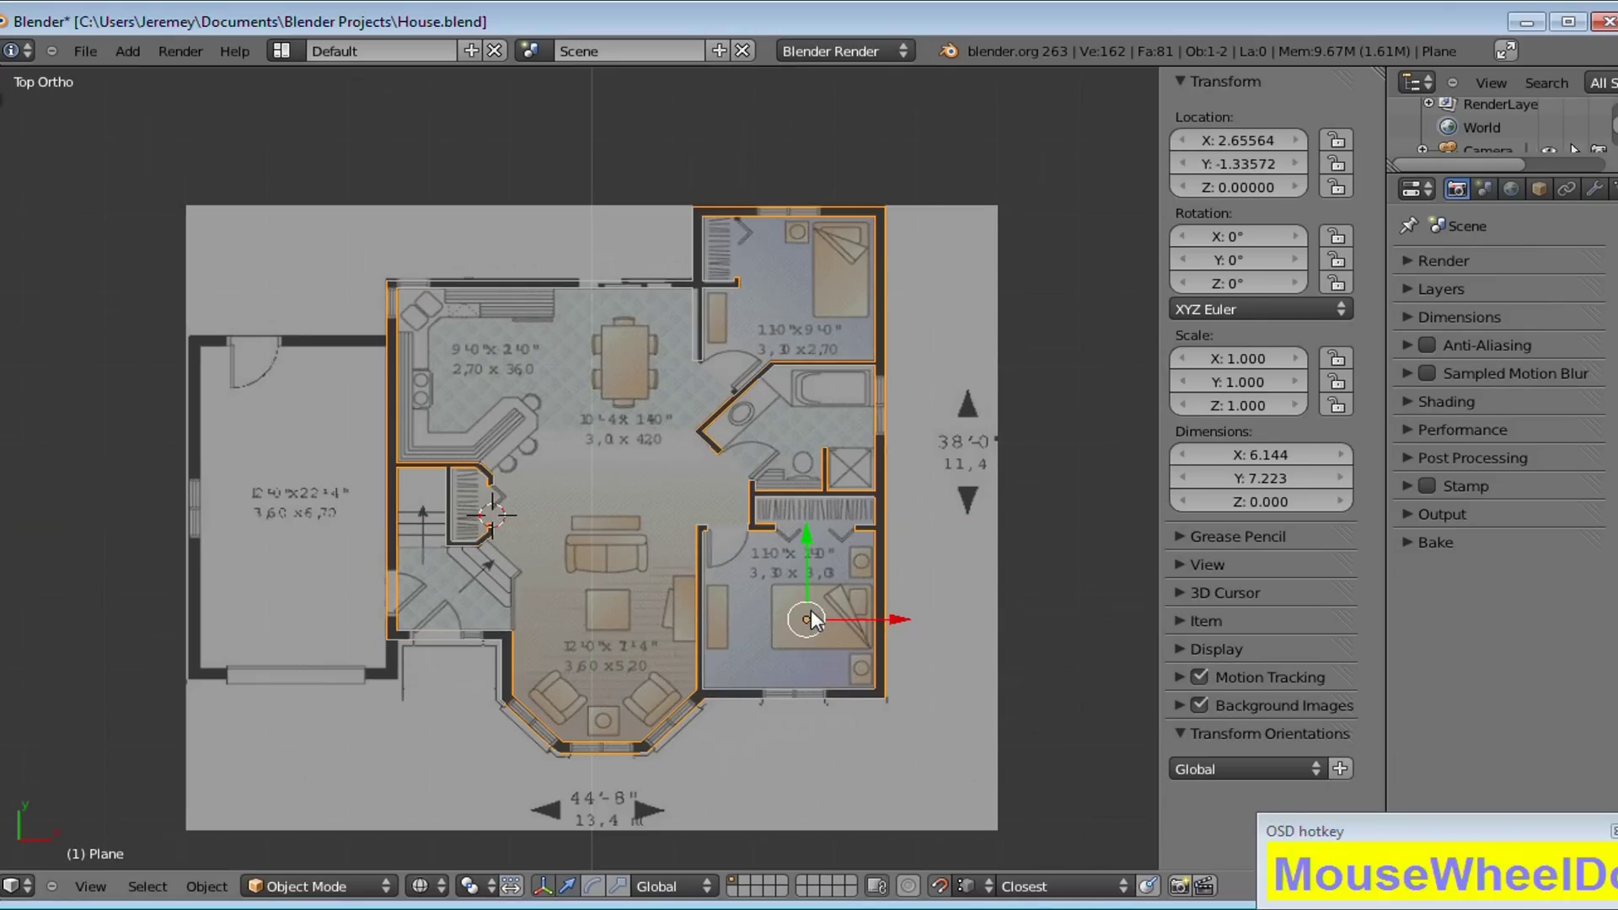
pyautogui.press('Tab')
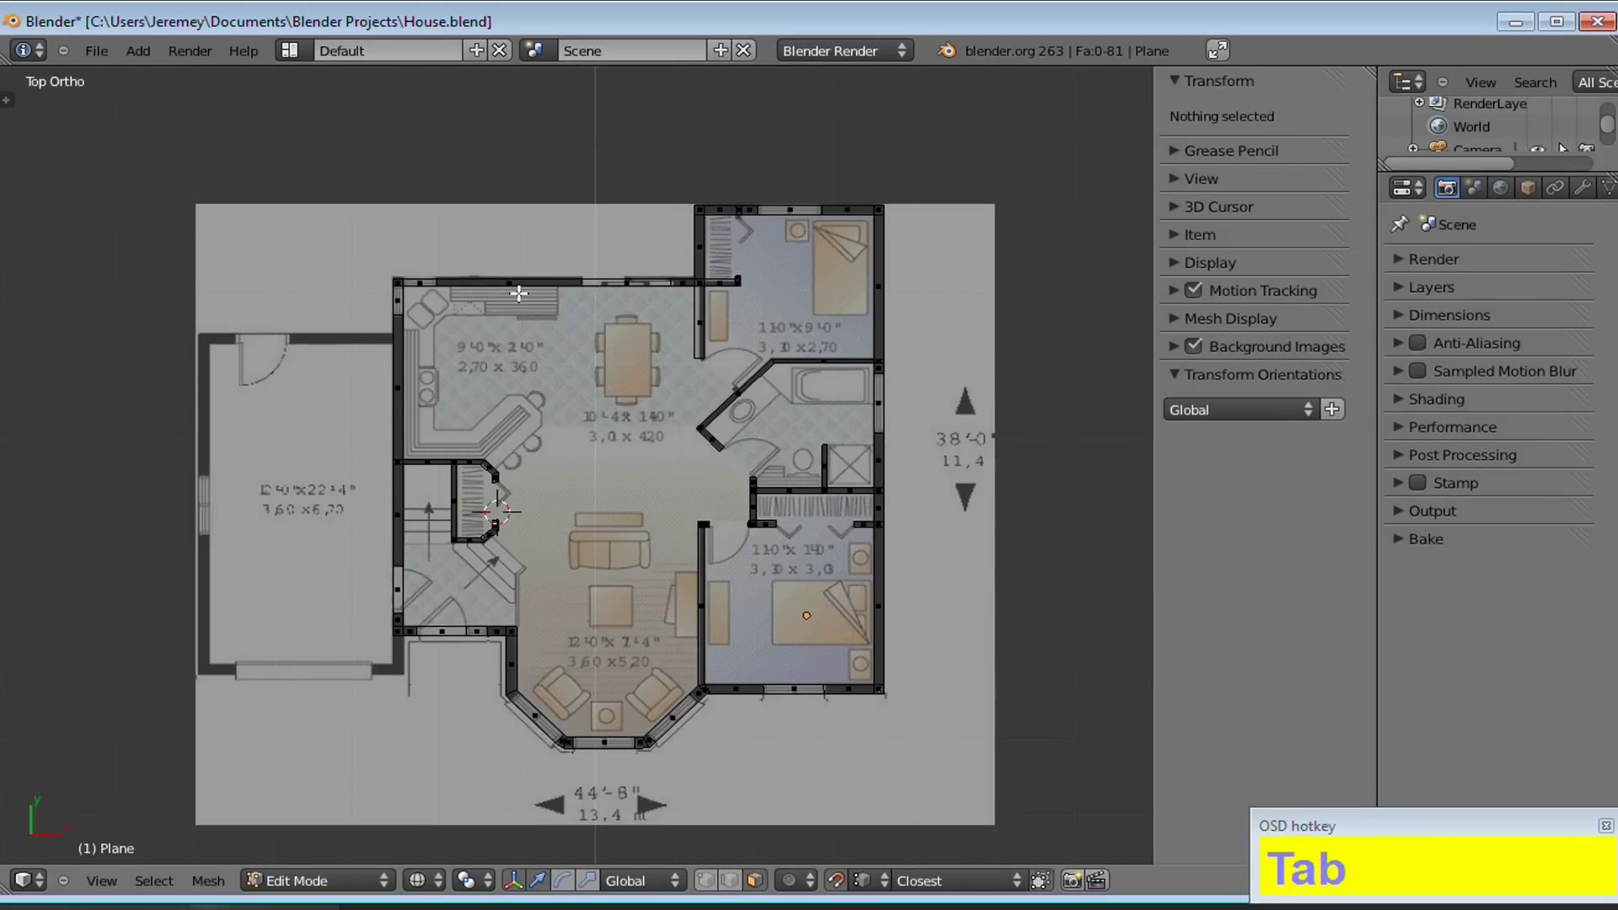
pyautogui.scroll(3)
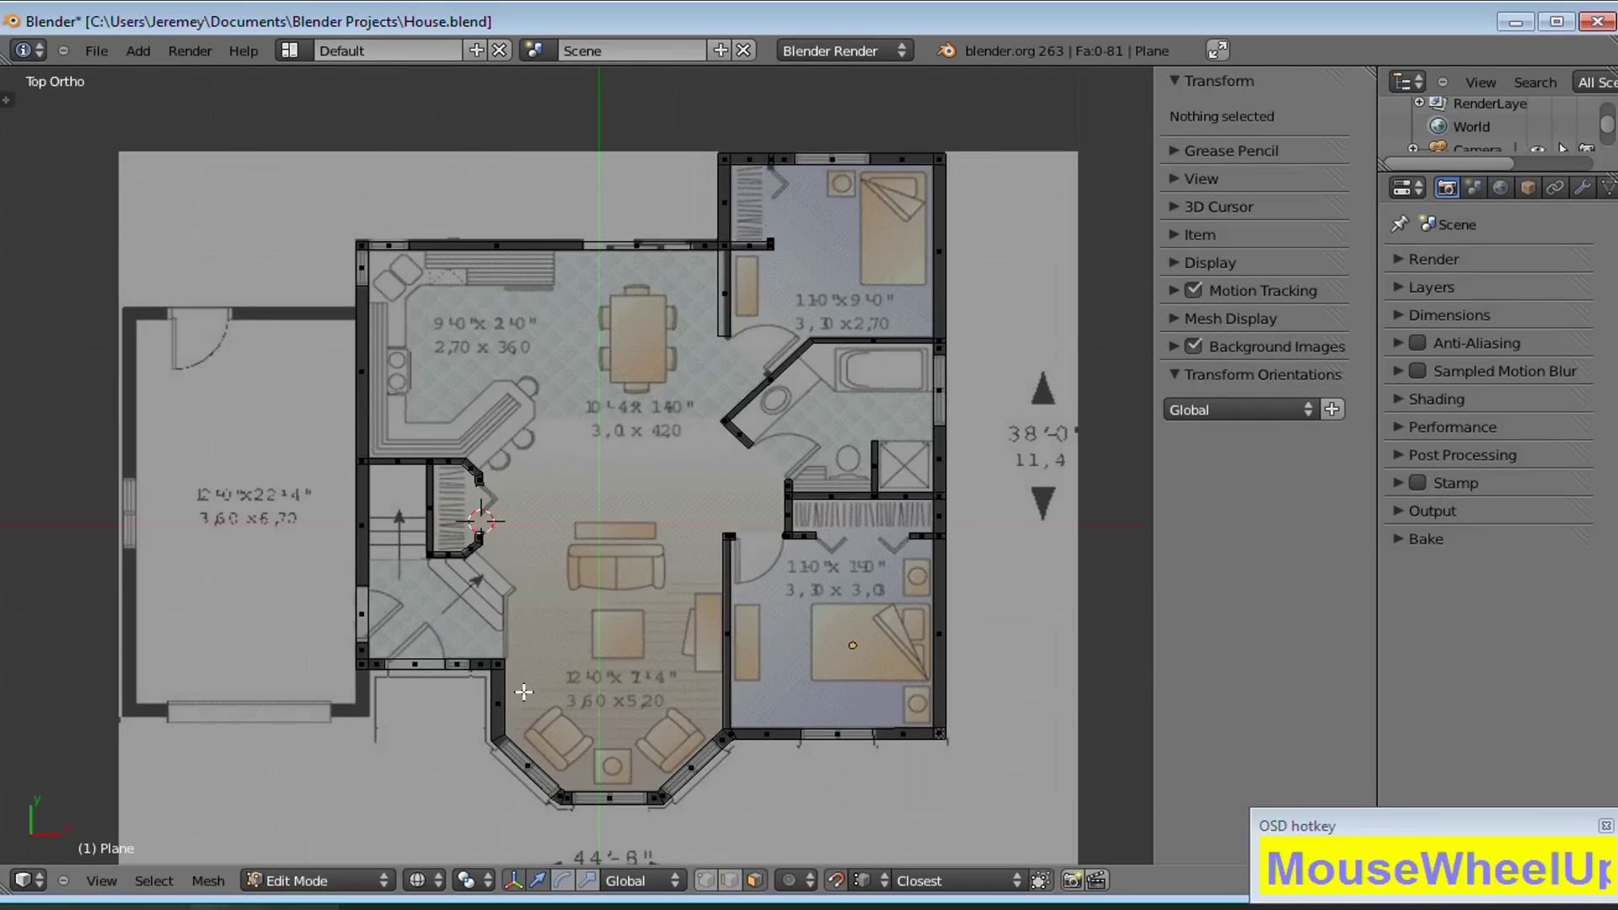
pyautogui.press('a')
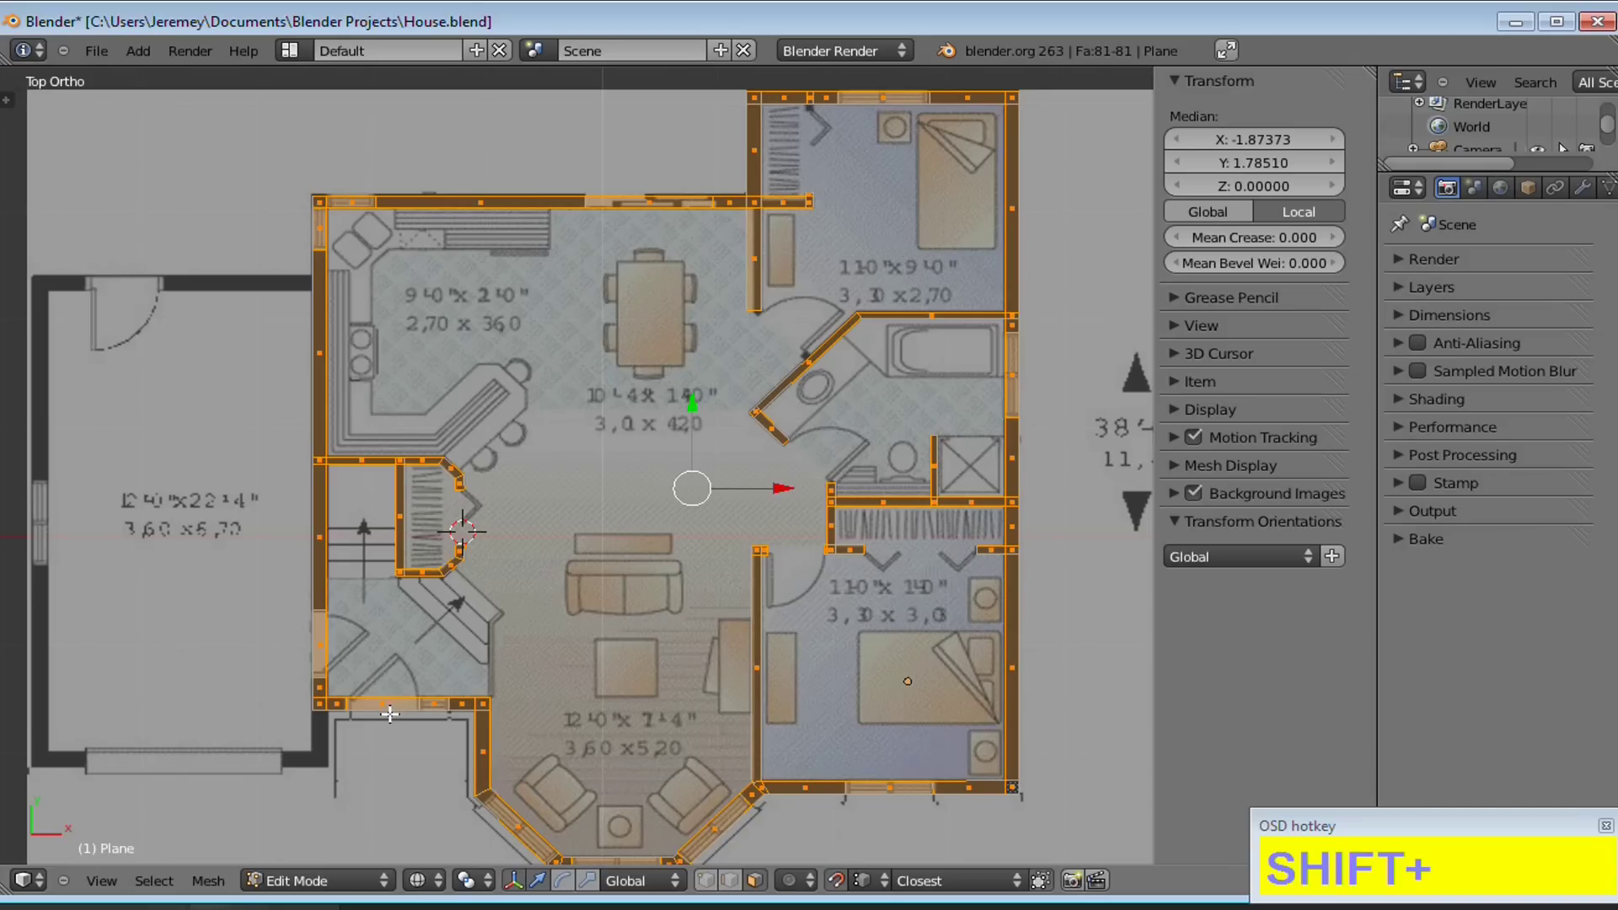
pyautogui.rightClick(391, 705)
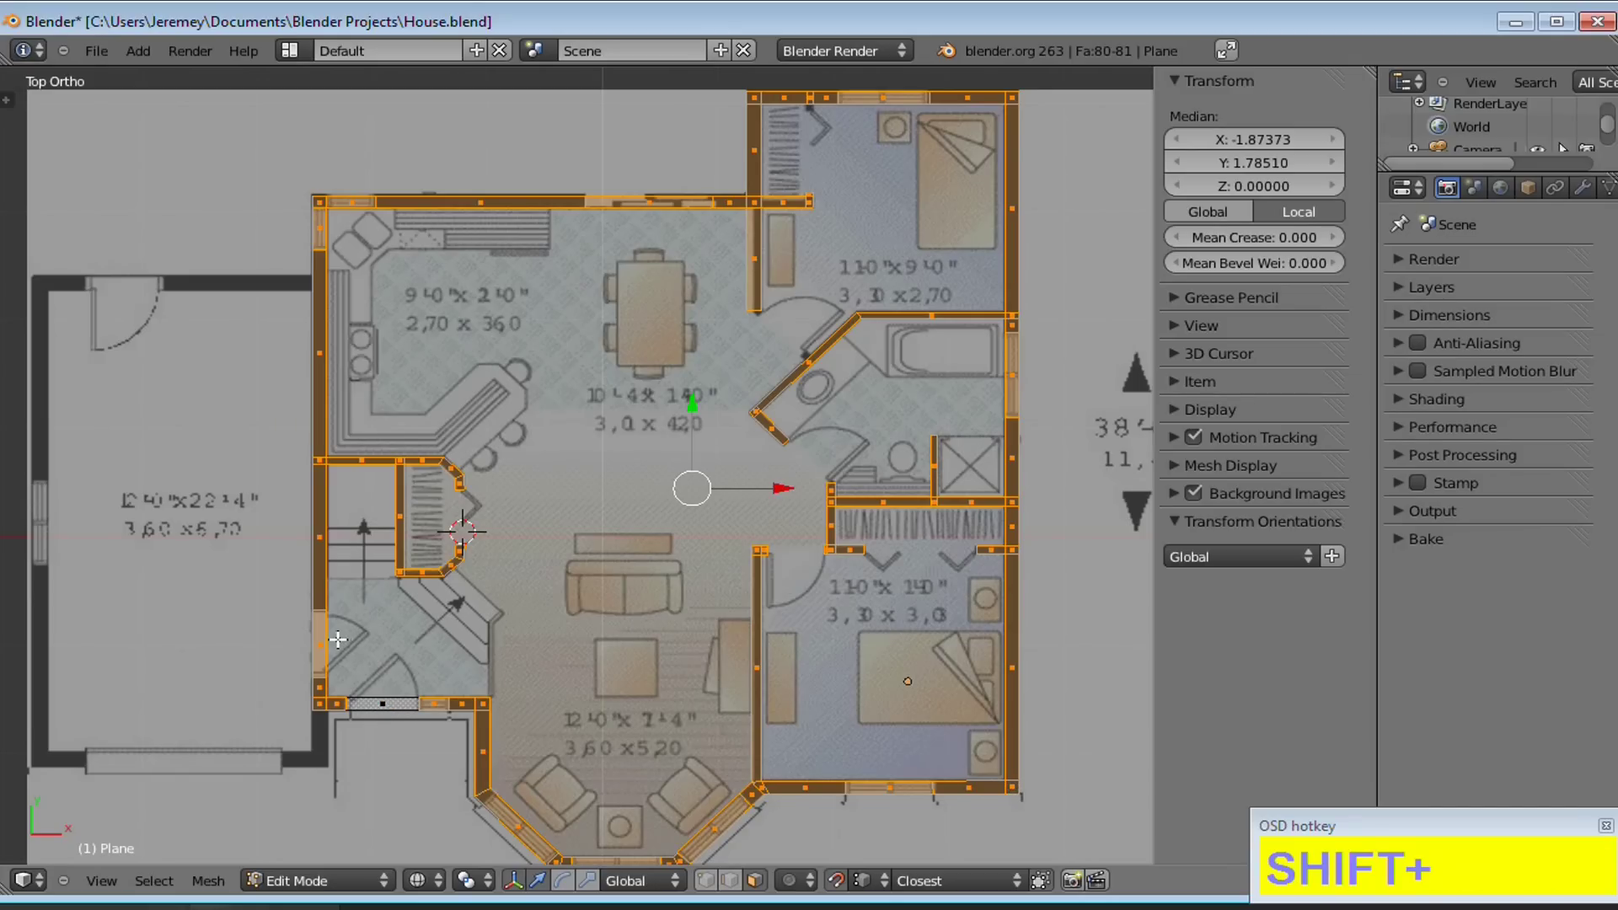
pyautogui.rightClick(331, 641)
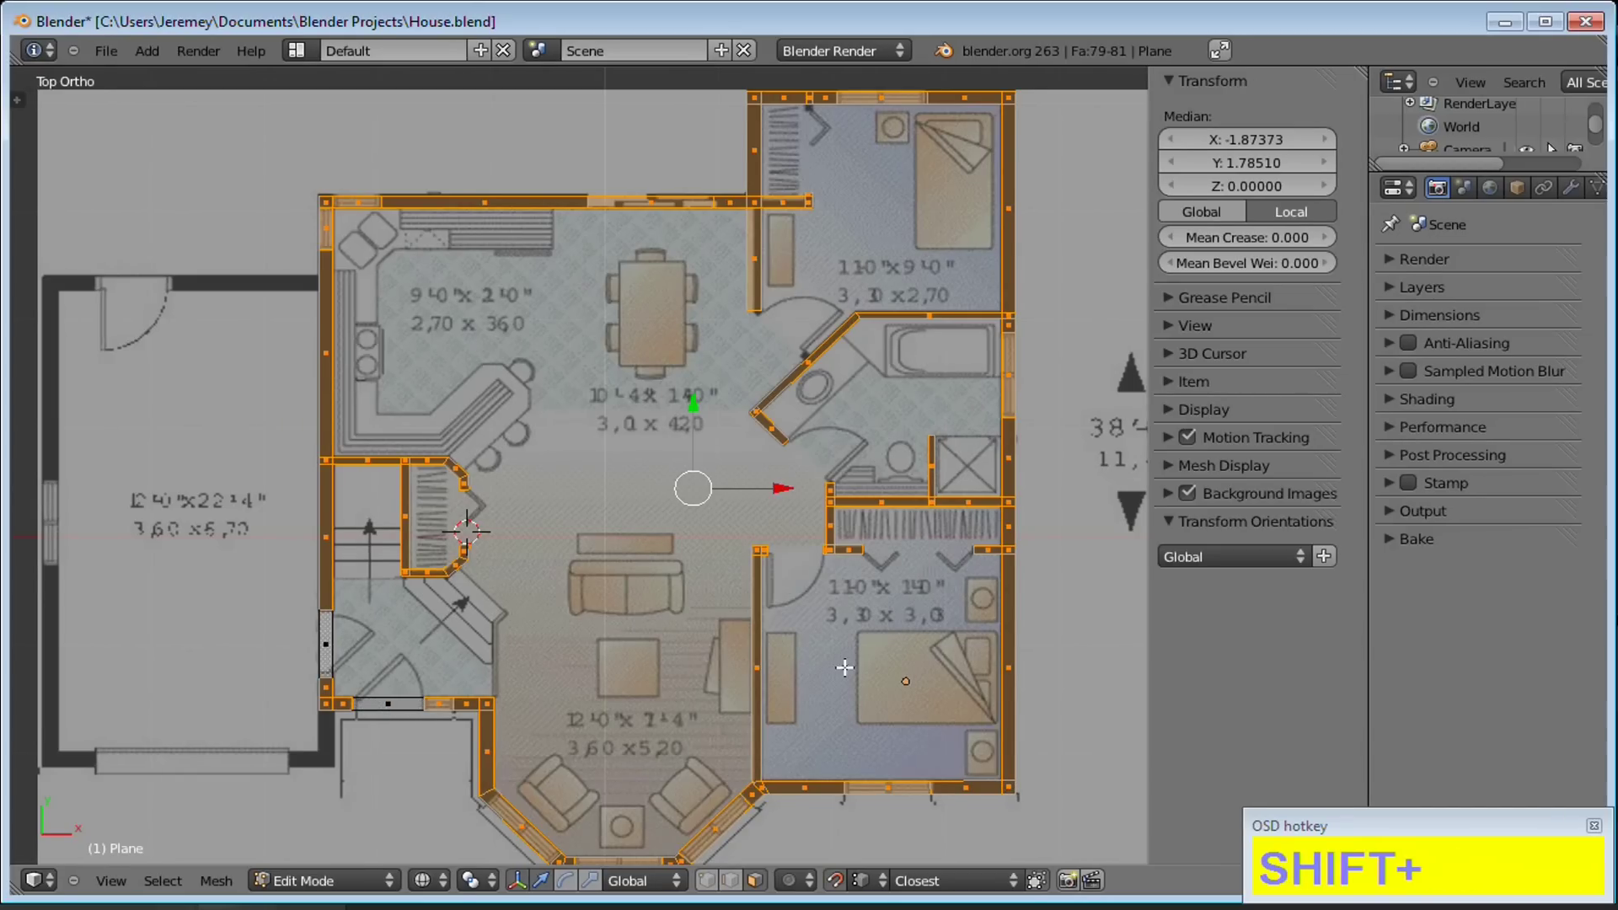
pyautogui.scroll(-3)
# In front view, extrude the wall outline straight up by 1 unit and orbit to see it in 3D
pyautogui.press('1')
pyautogui.press('1')
pyautogui.press('e')
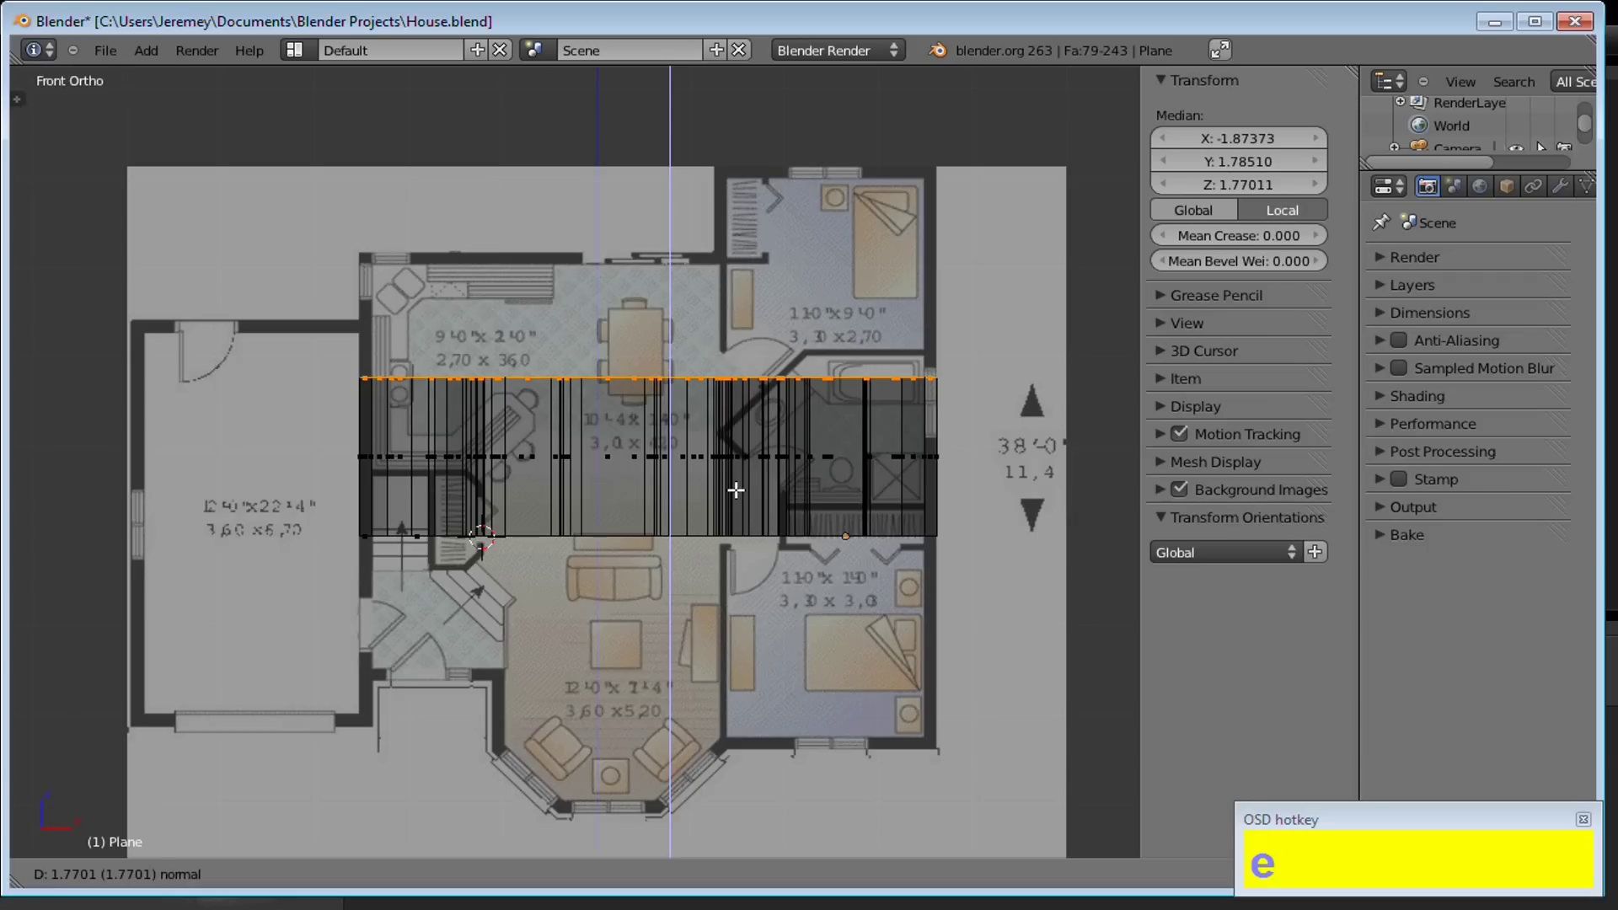
pyautogui.press('KP_1')
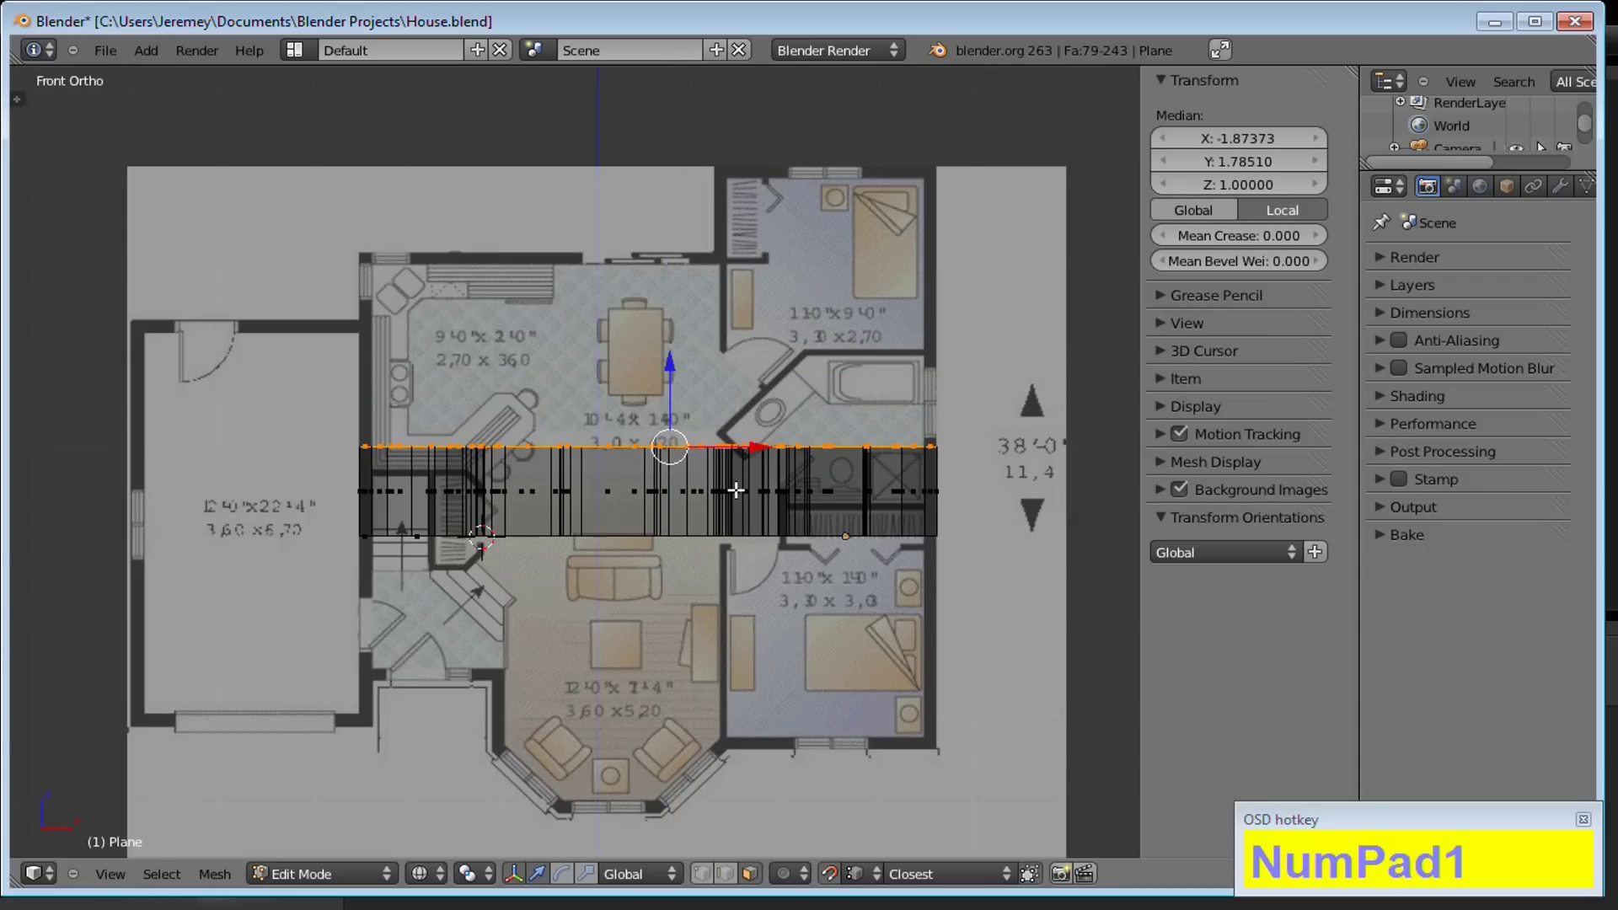
pyautogui.middleClick(767, 436)
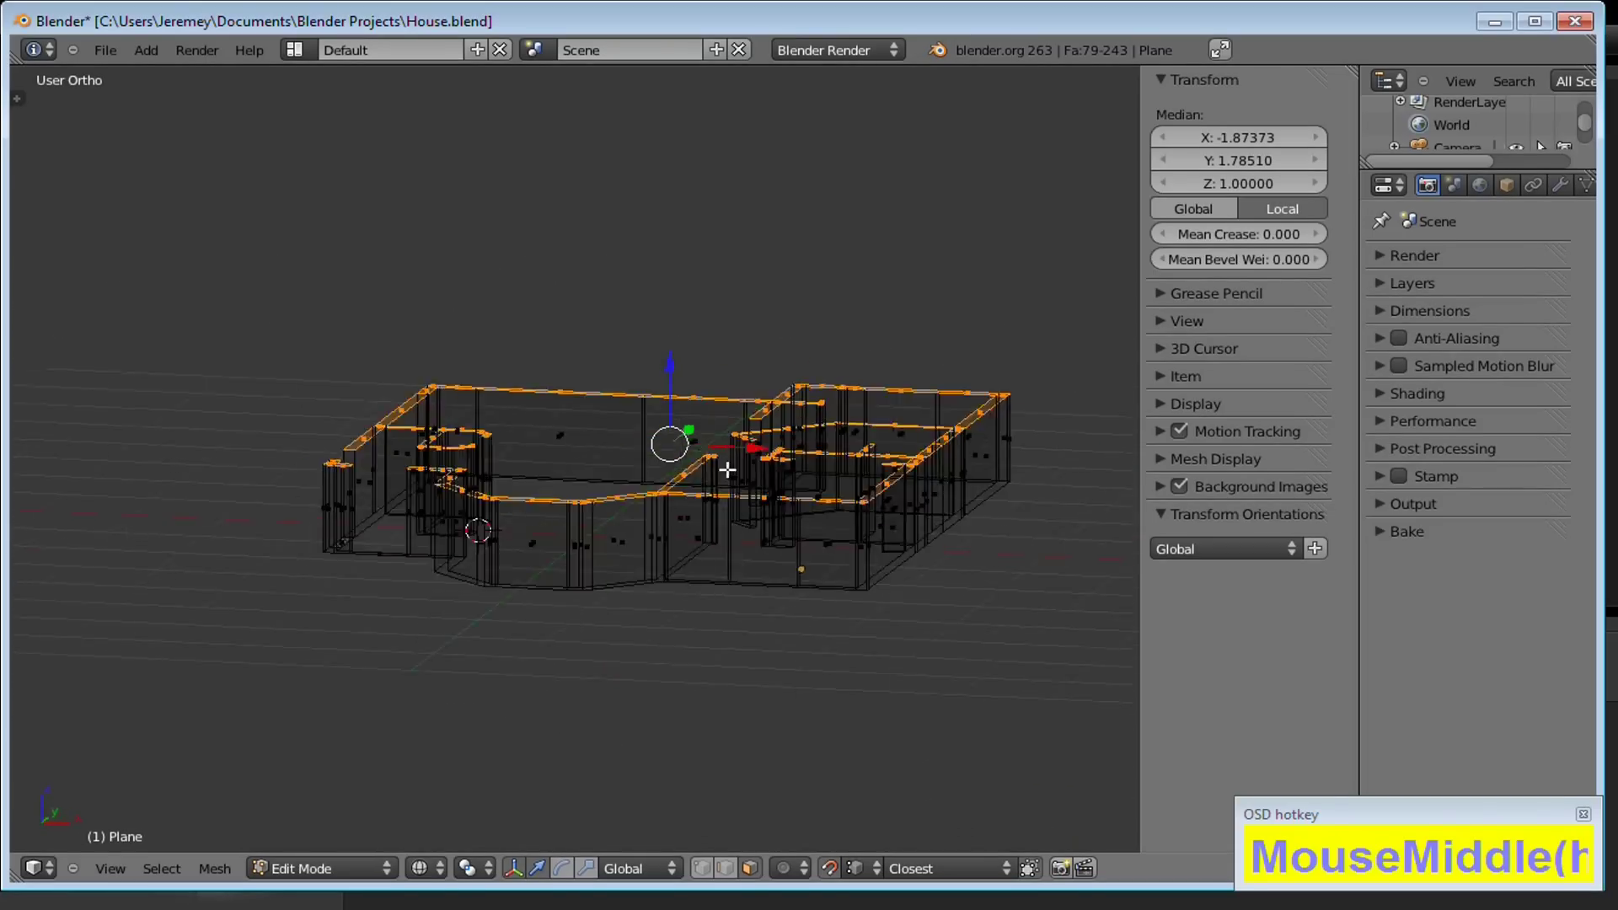
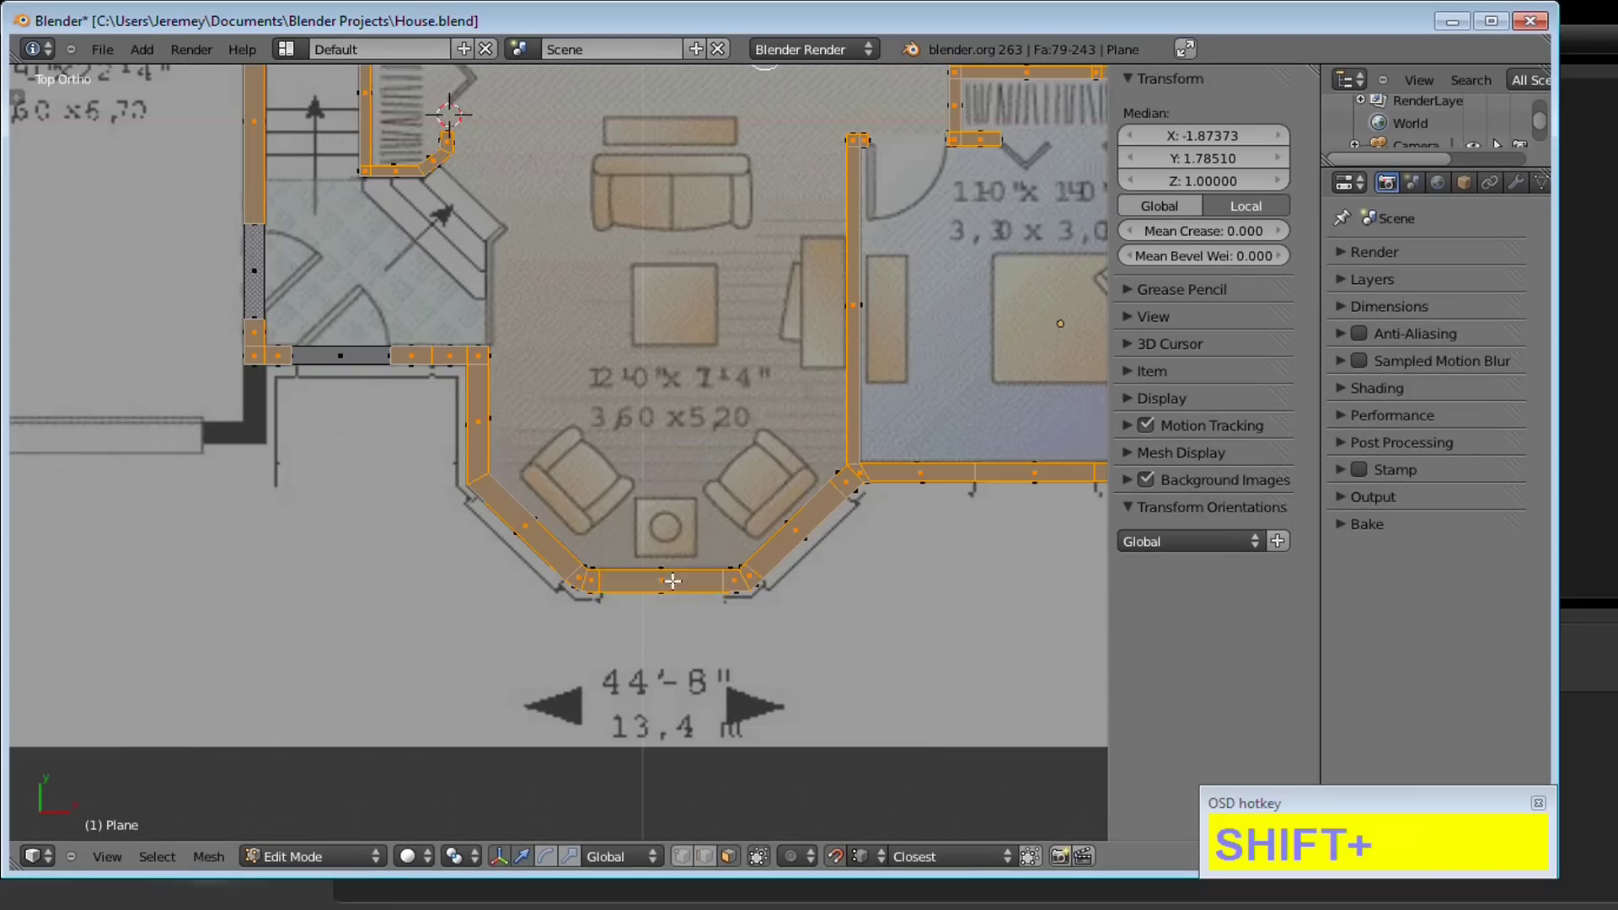
# Deselect the wall top faces above the openings in the lower and right-hand rooms
pyautogui.rightClick(541, 536)
pyautogui.scroll(-3)
pyautogui.click(350, 874)
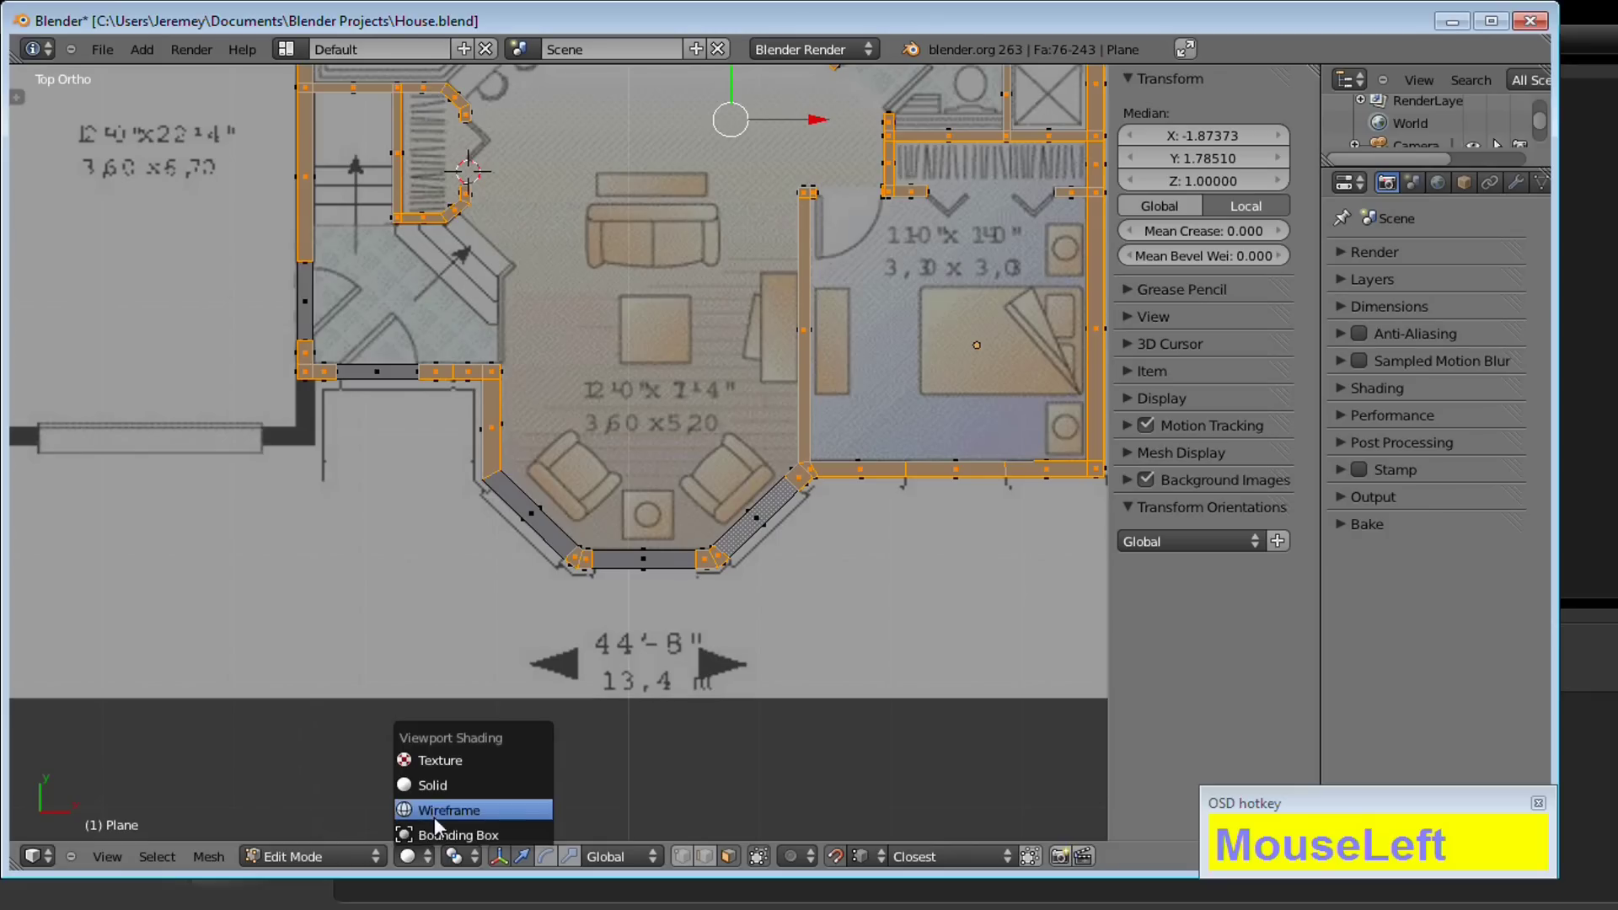
pyautogui.middleClick(780, 618)
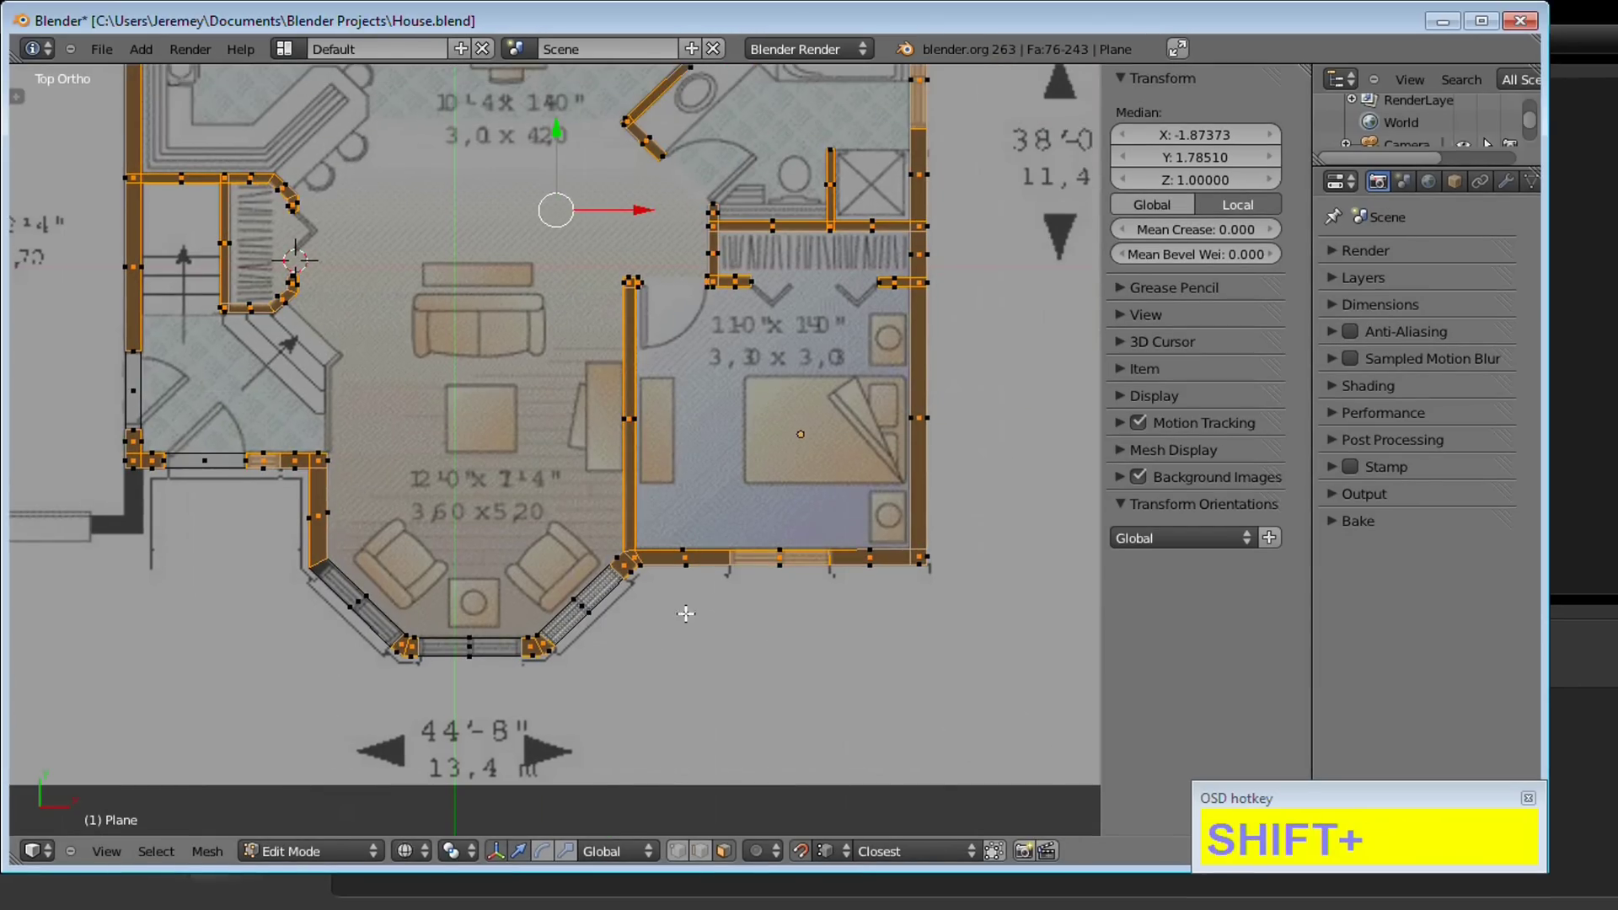
pyautogui.rightClick(782, 554)
pyautogui.middleClick(812, 714)
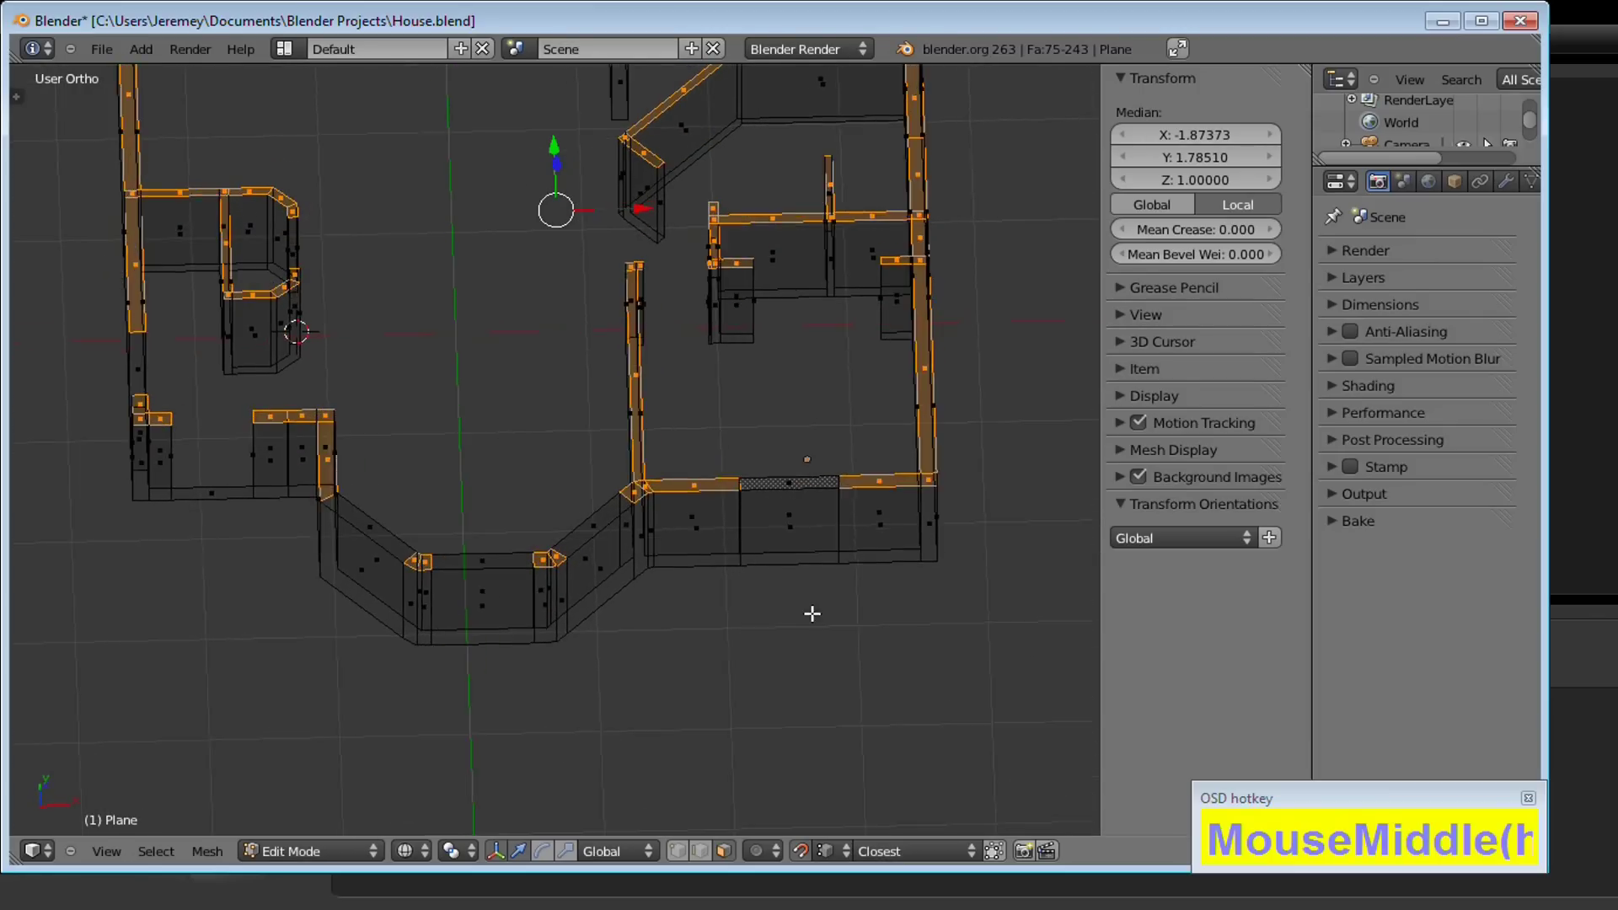
pyautogui.press('7')
pyautogui.middleClick(865, 584)
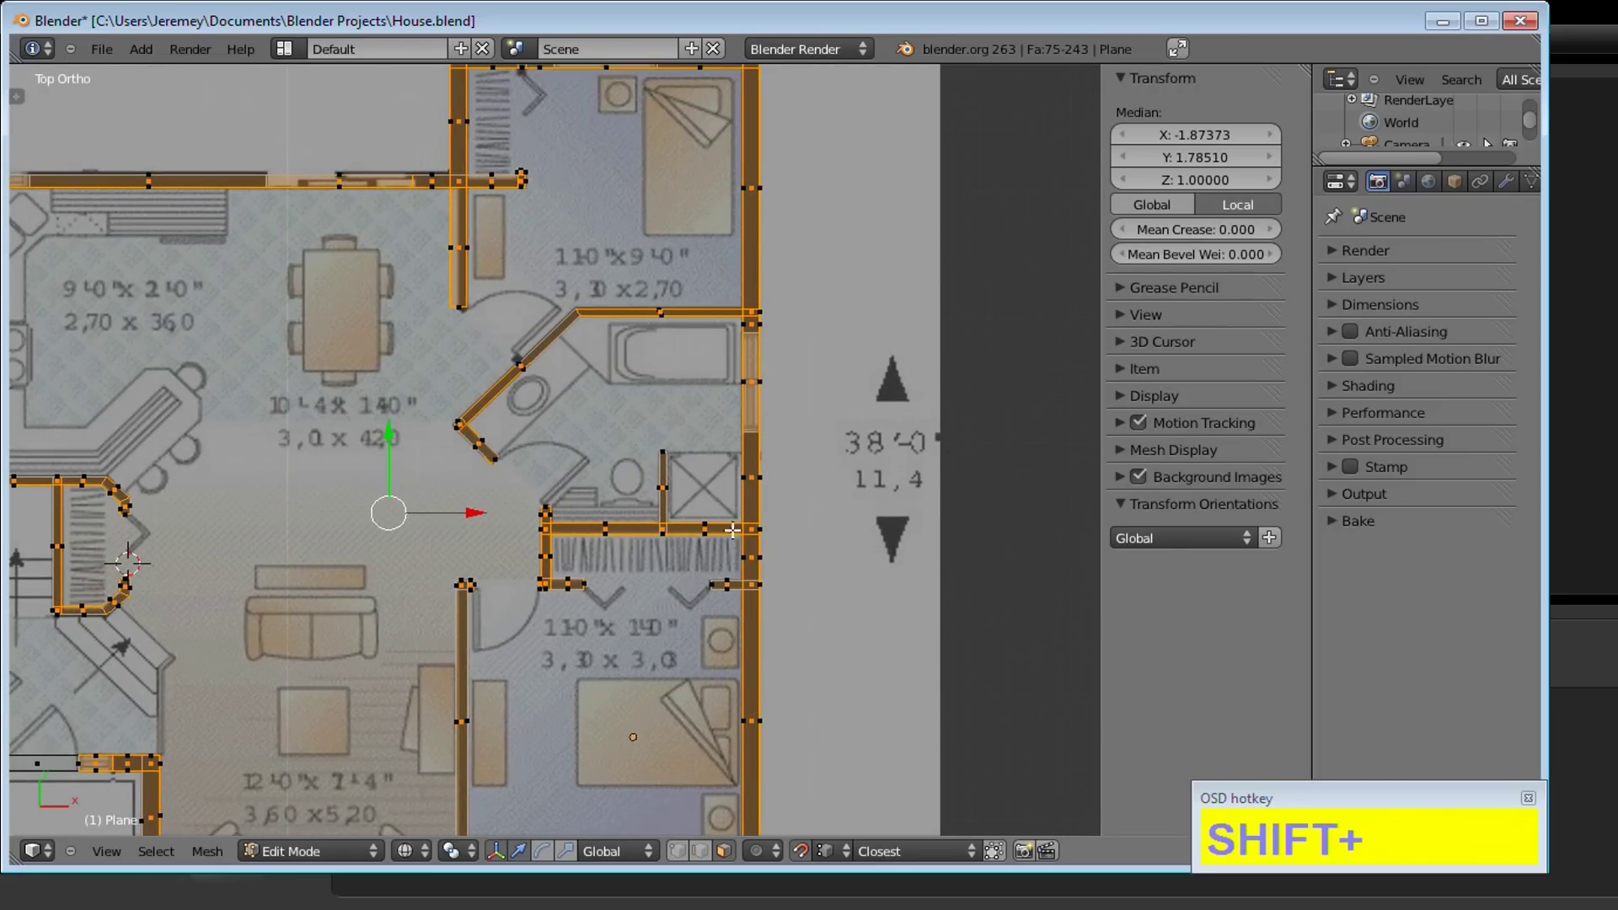
pyautogui.rightClick(756, 385)
# Deselect the wall tops over the upper bedroom windows, undoing an accidental single-face pick
pyautogui.middleClick(797, 415)
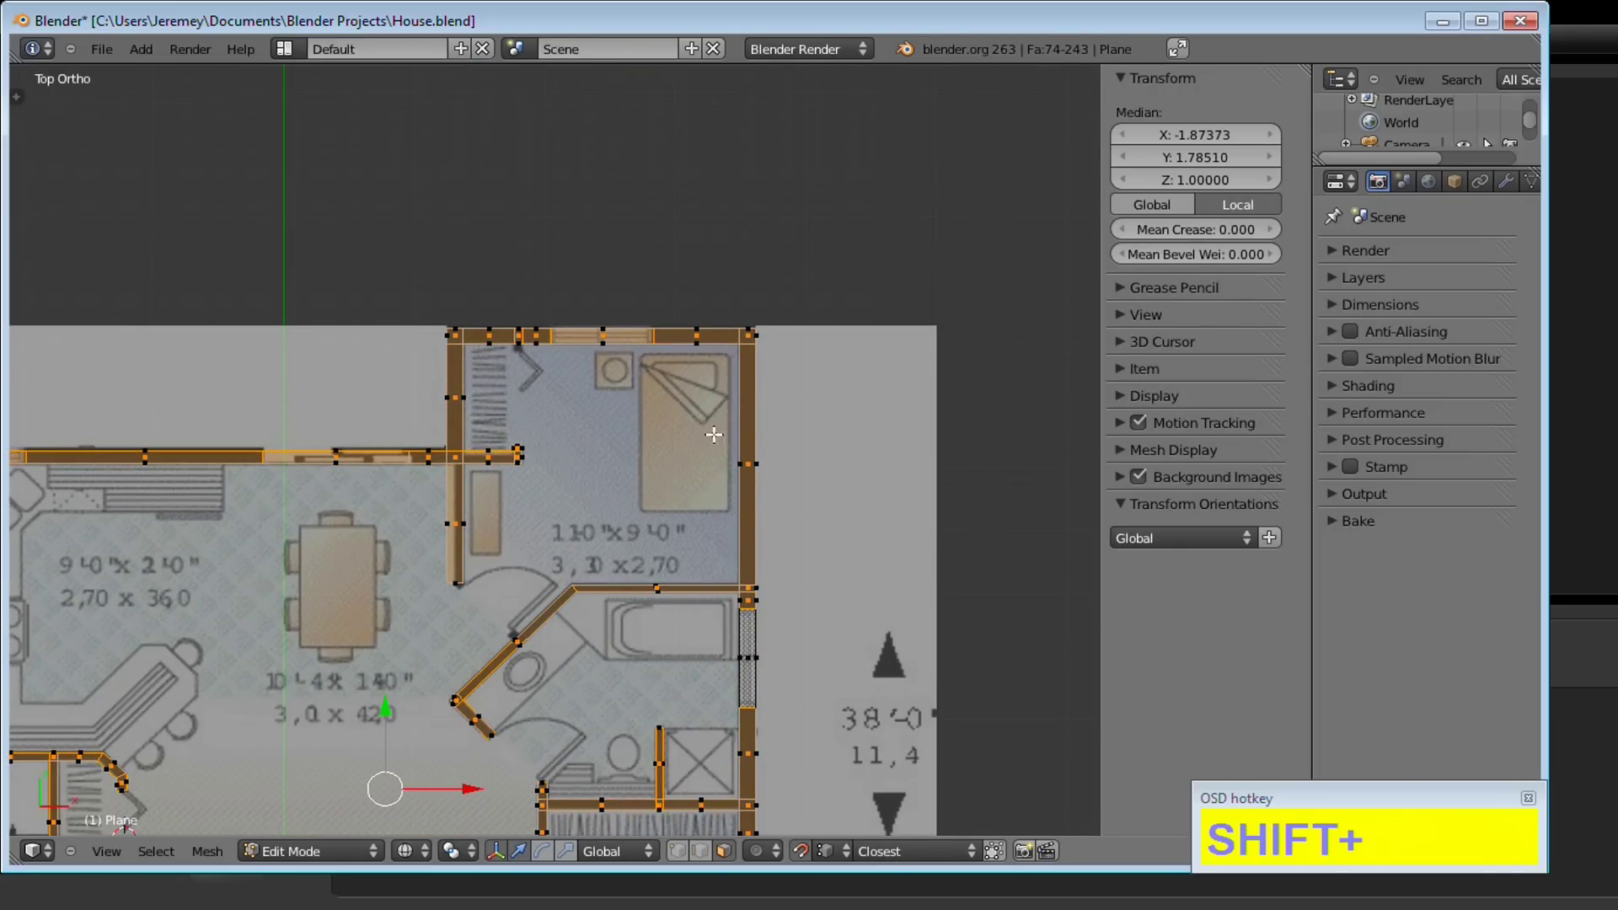
pyautogui.rightClick(612, 335)
pyautogui.middleClick(564, 516)
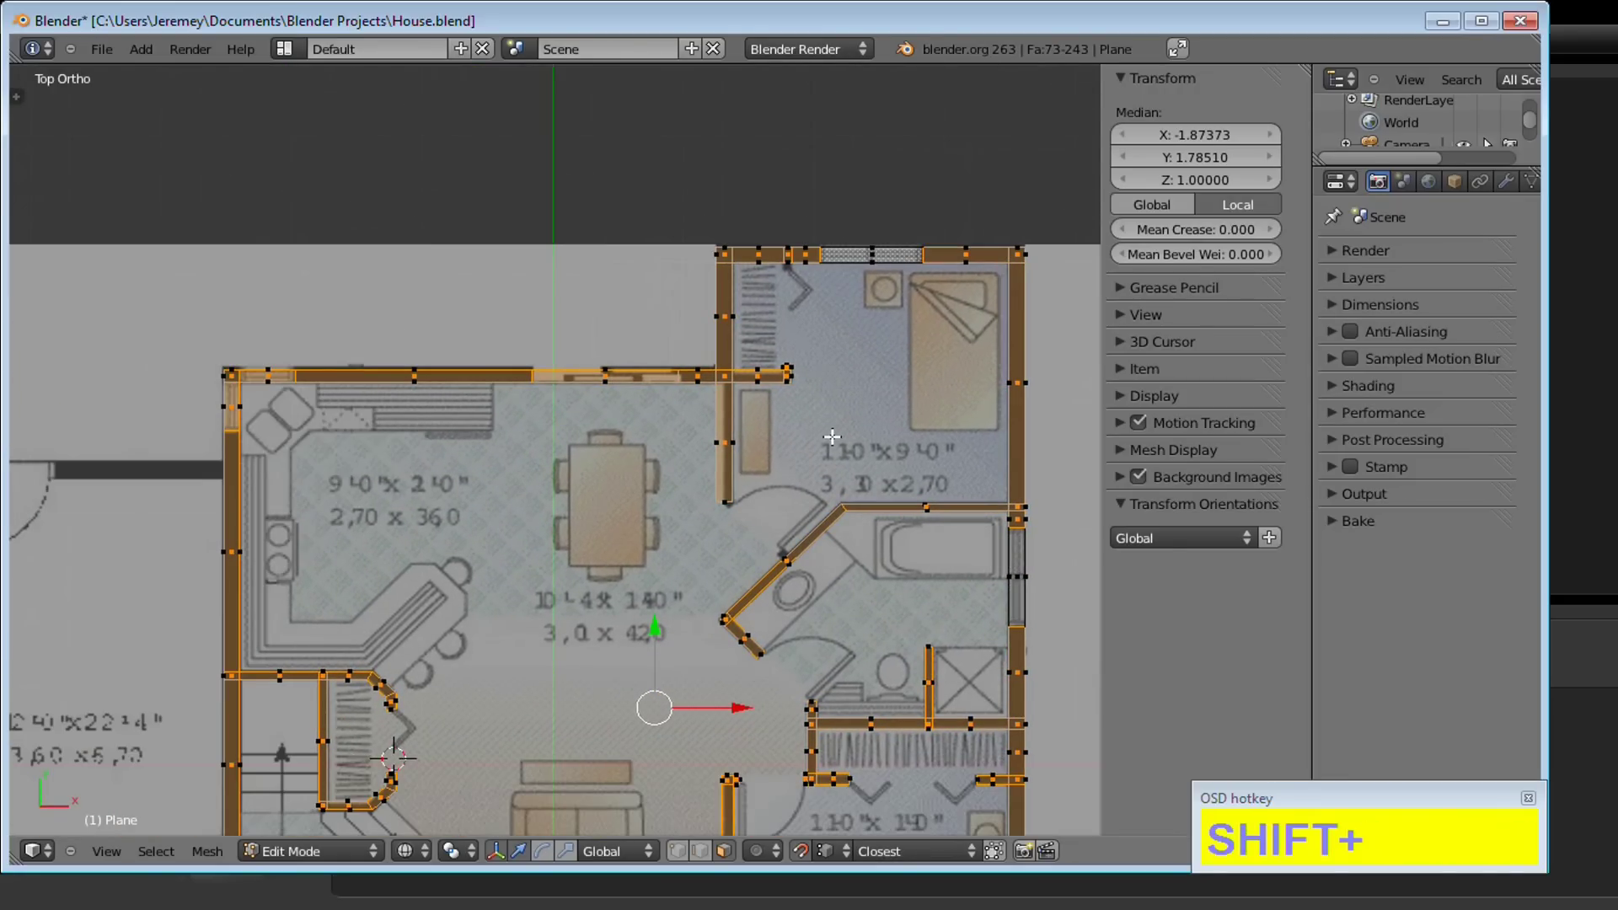
pyautogui.rightClick(610, 373)
pyautogui.middleClick(601, 442)
pyautogui.middleClick(770, 476)
pyautogui.rightClick(800, 490)
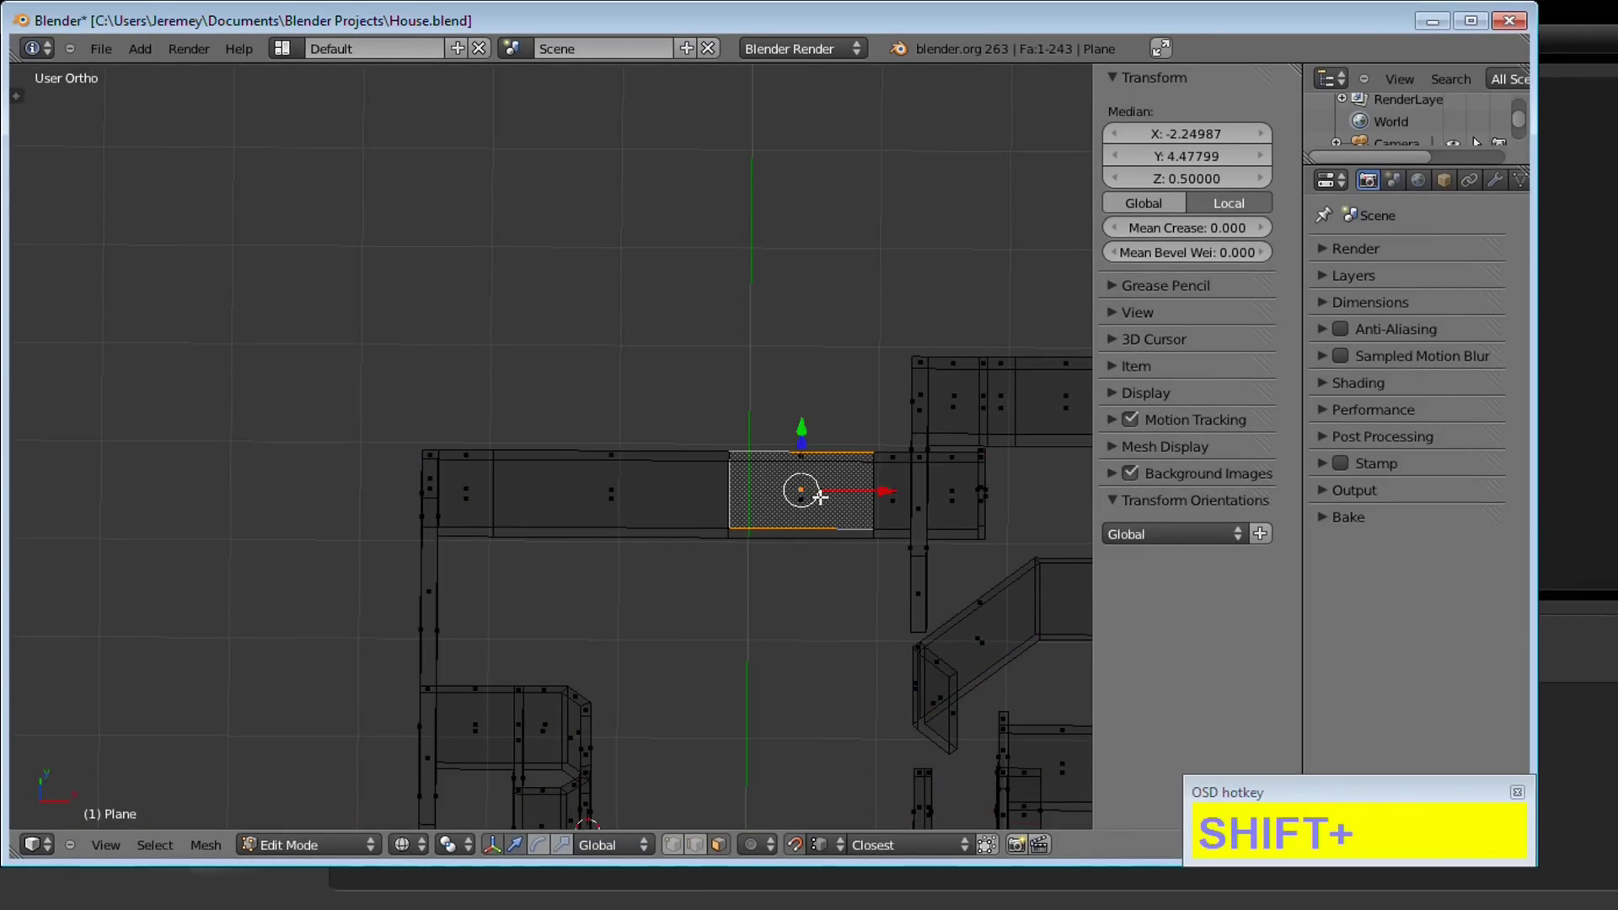
pyautogui.press('ctrl+z')
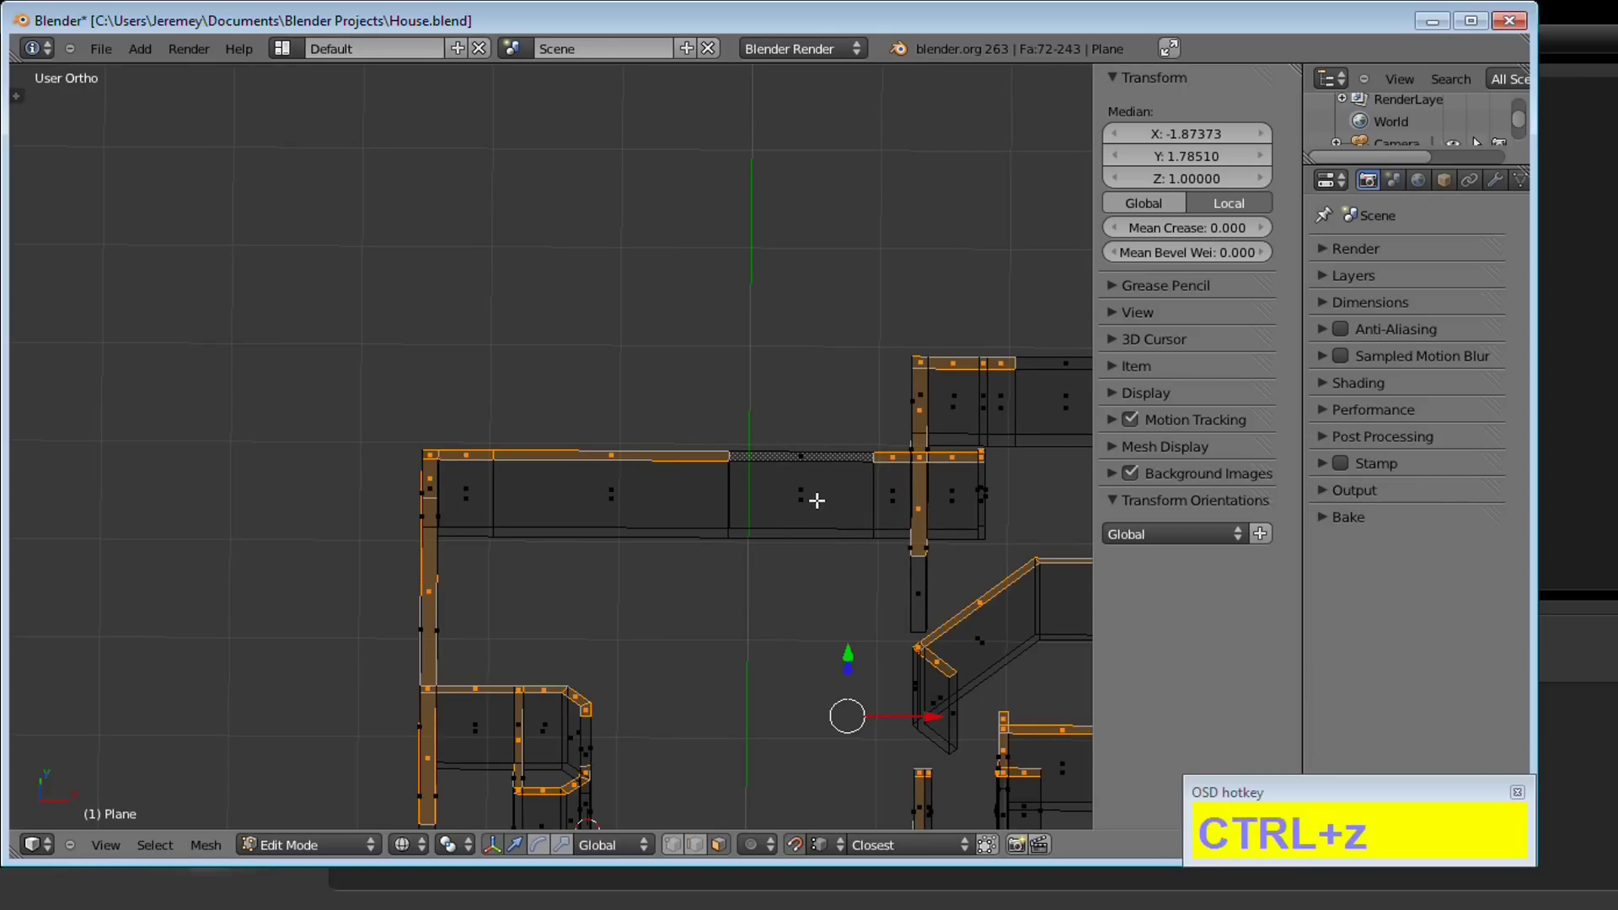
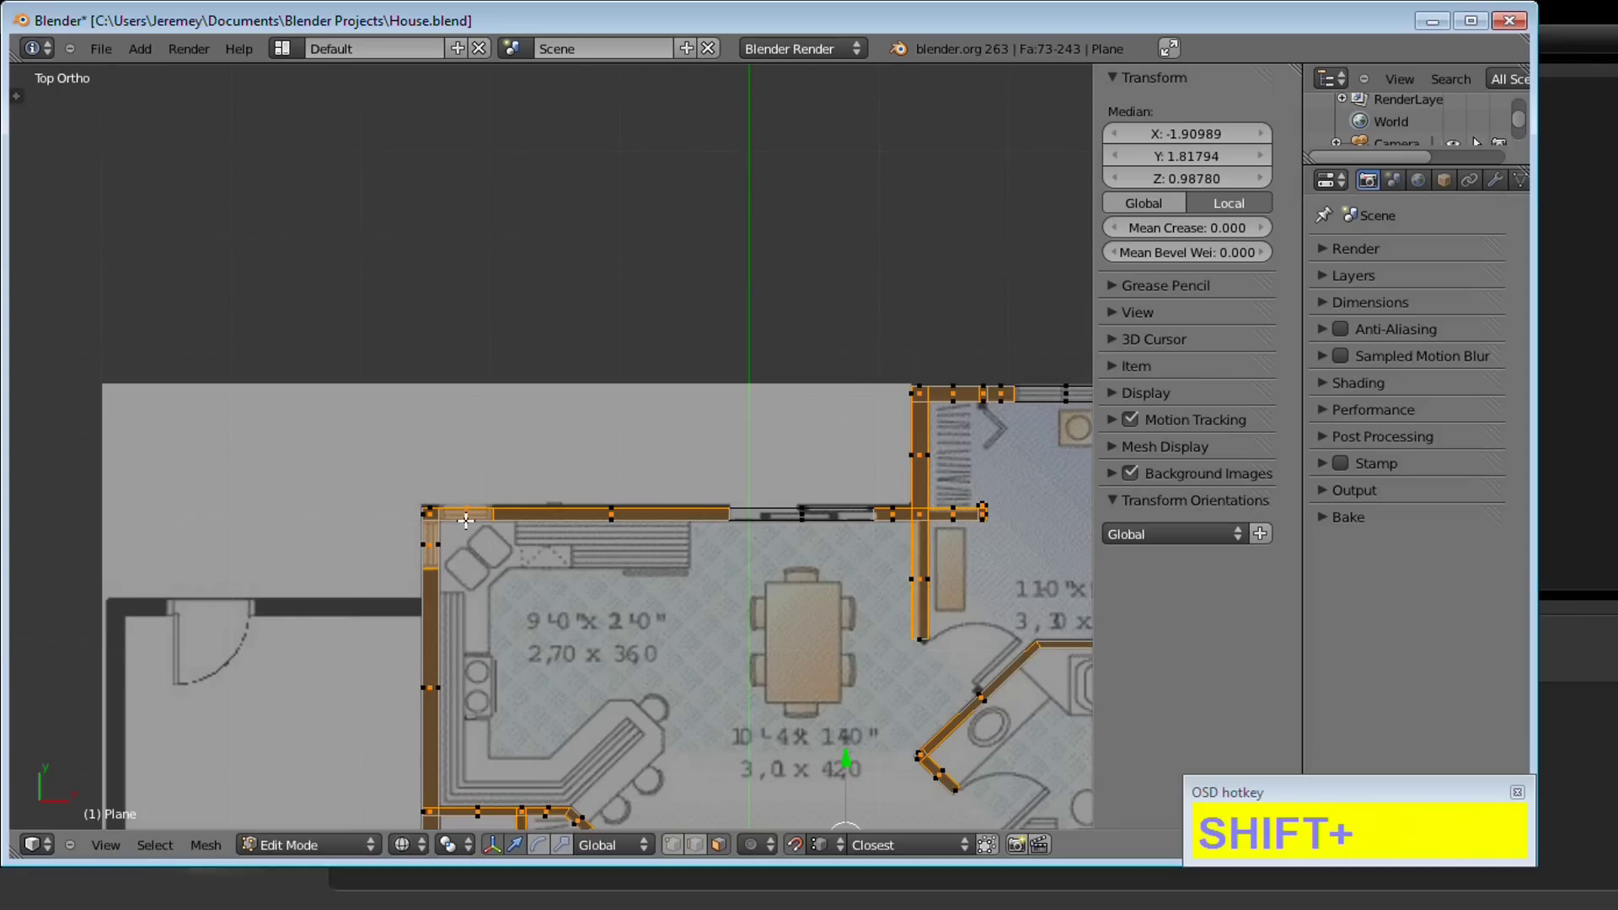
# Deselect the three wall top segments over the kitchen window and pan across the remaining rooms
pyautogui.rightClick(468, 501)
pyautogui.rightClick(472, 511)
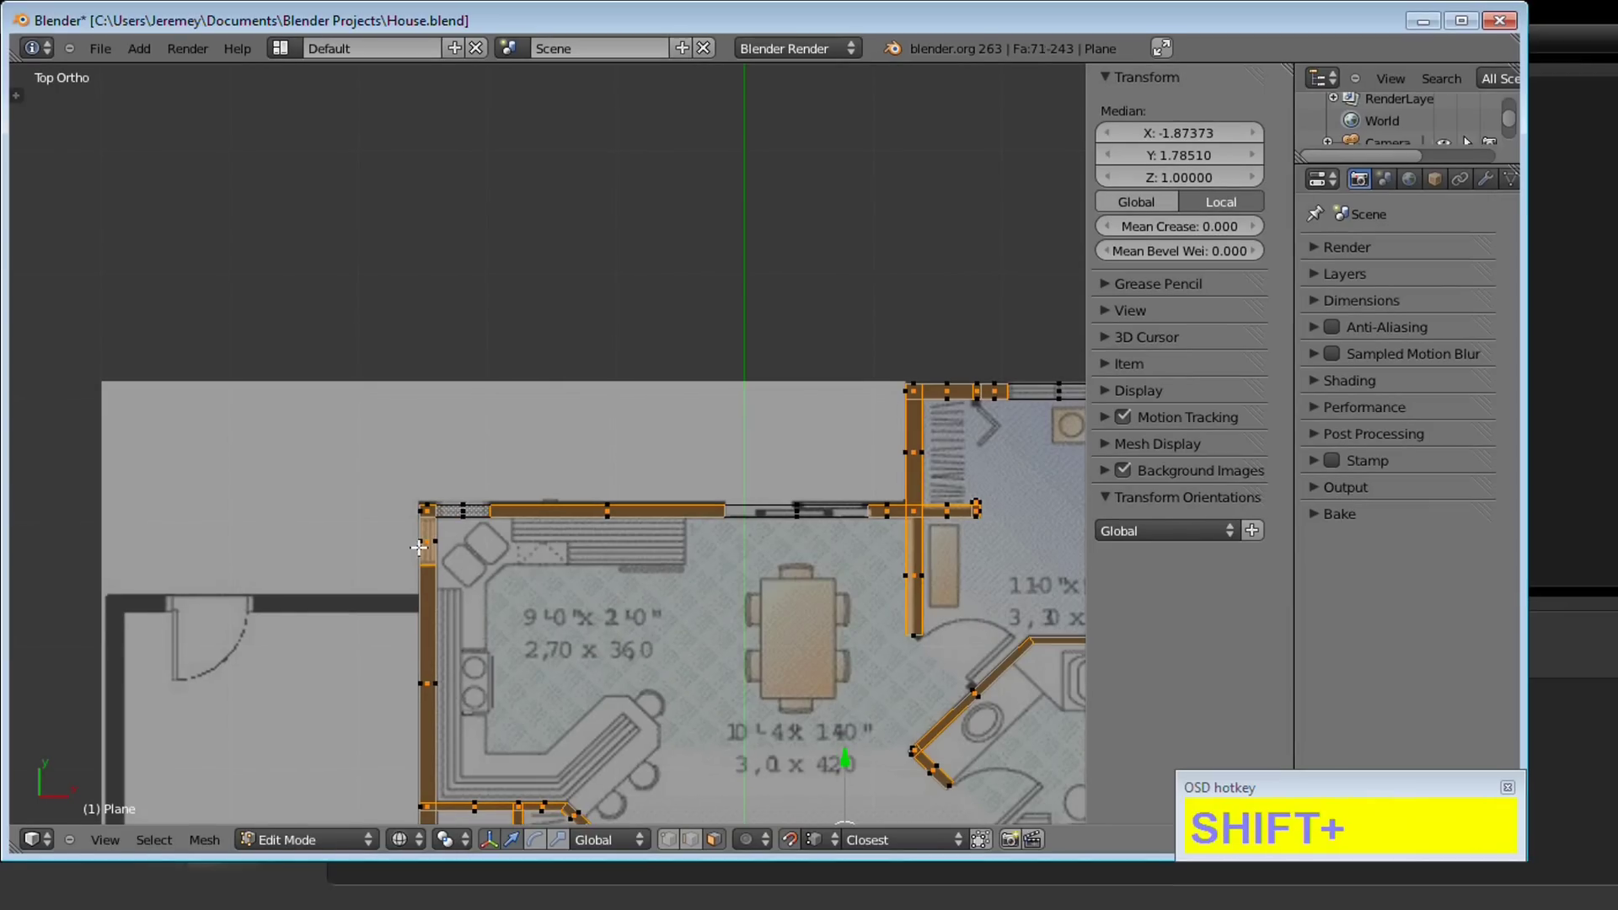
pyautogui.rightClick(433, 534)
pyautogui.middleClick(532, 659)
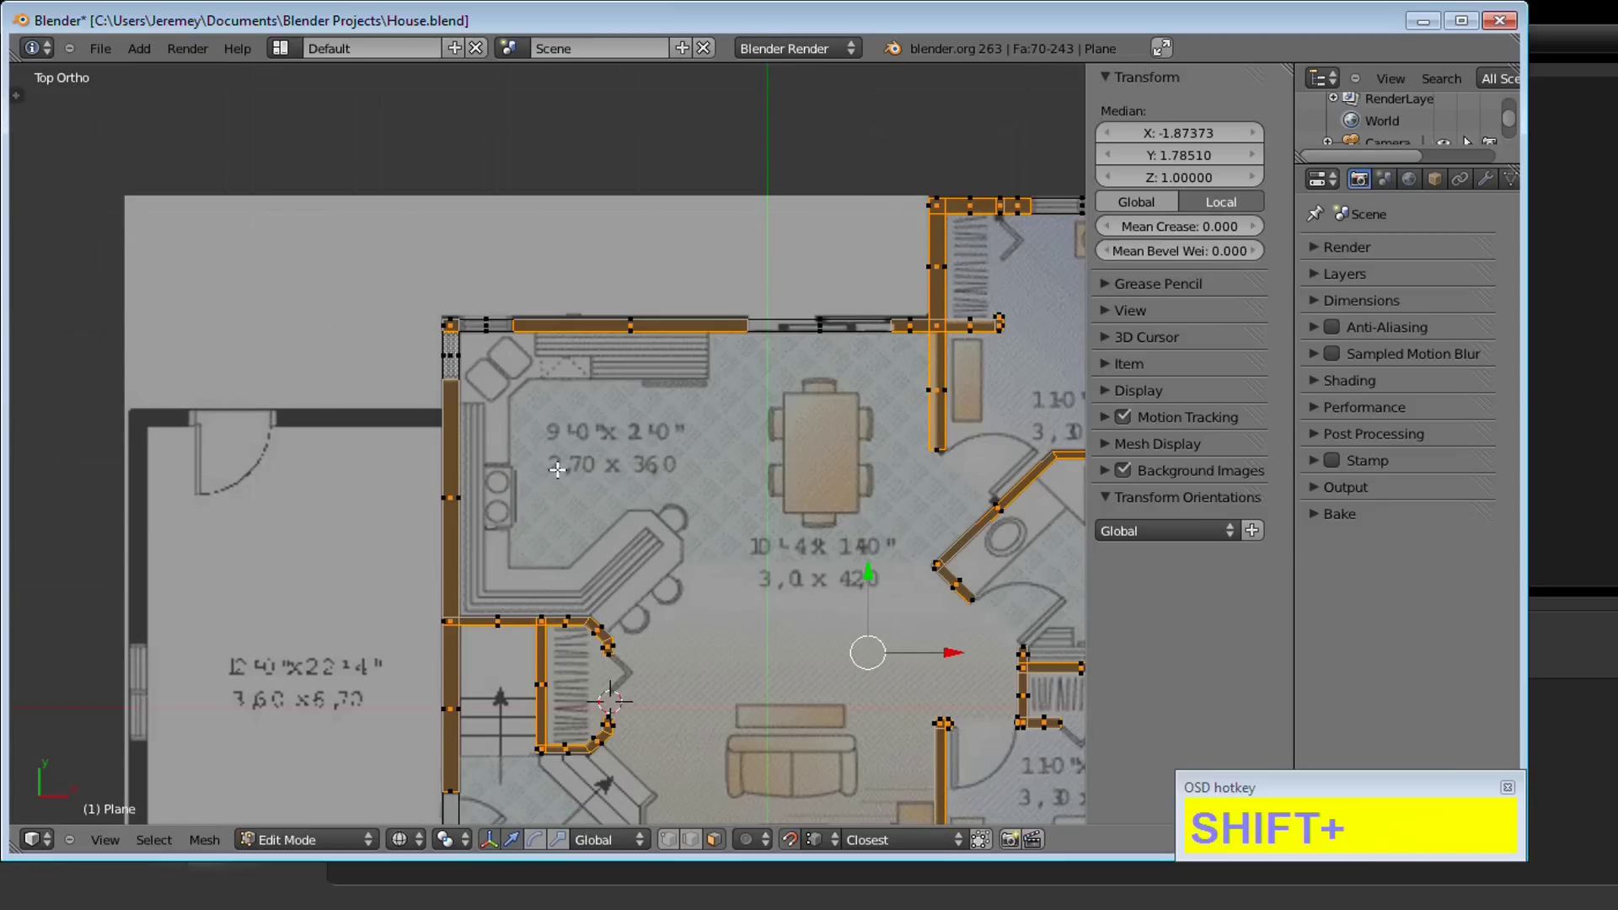
pyautogui.middleClick(557, 691)
pyautogui.middleClick(691, 696)
pyautogui.middleClick(870, 674)
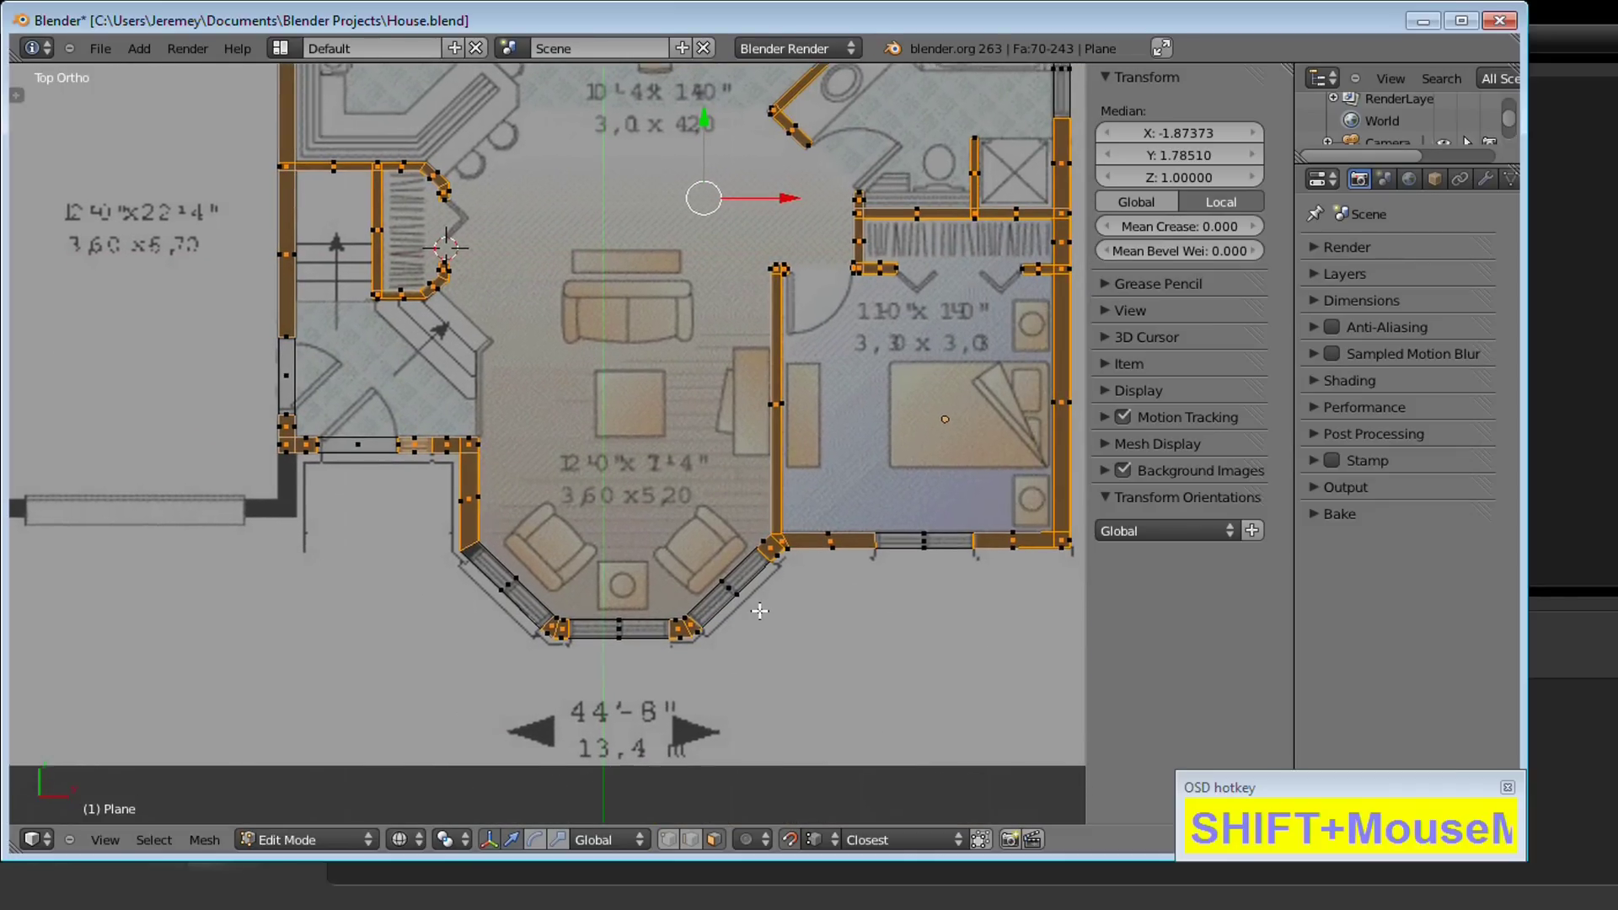
pyautogui.middleClick(747, 578)
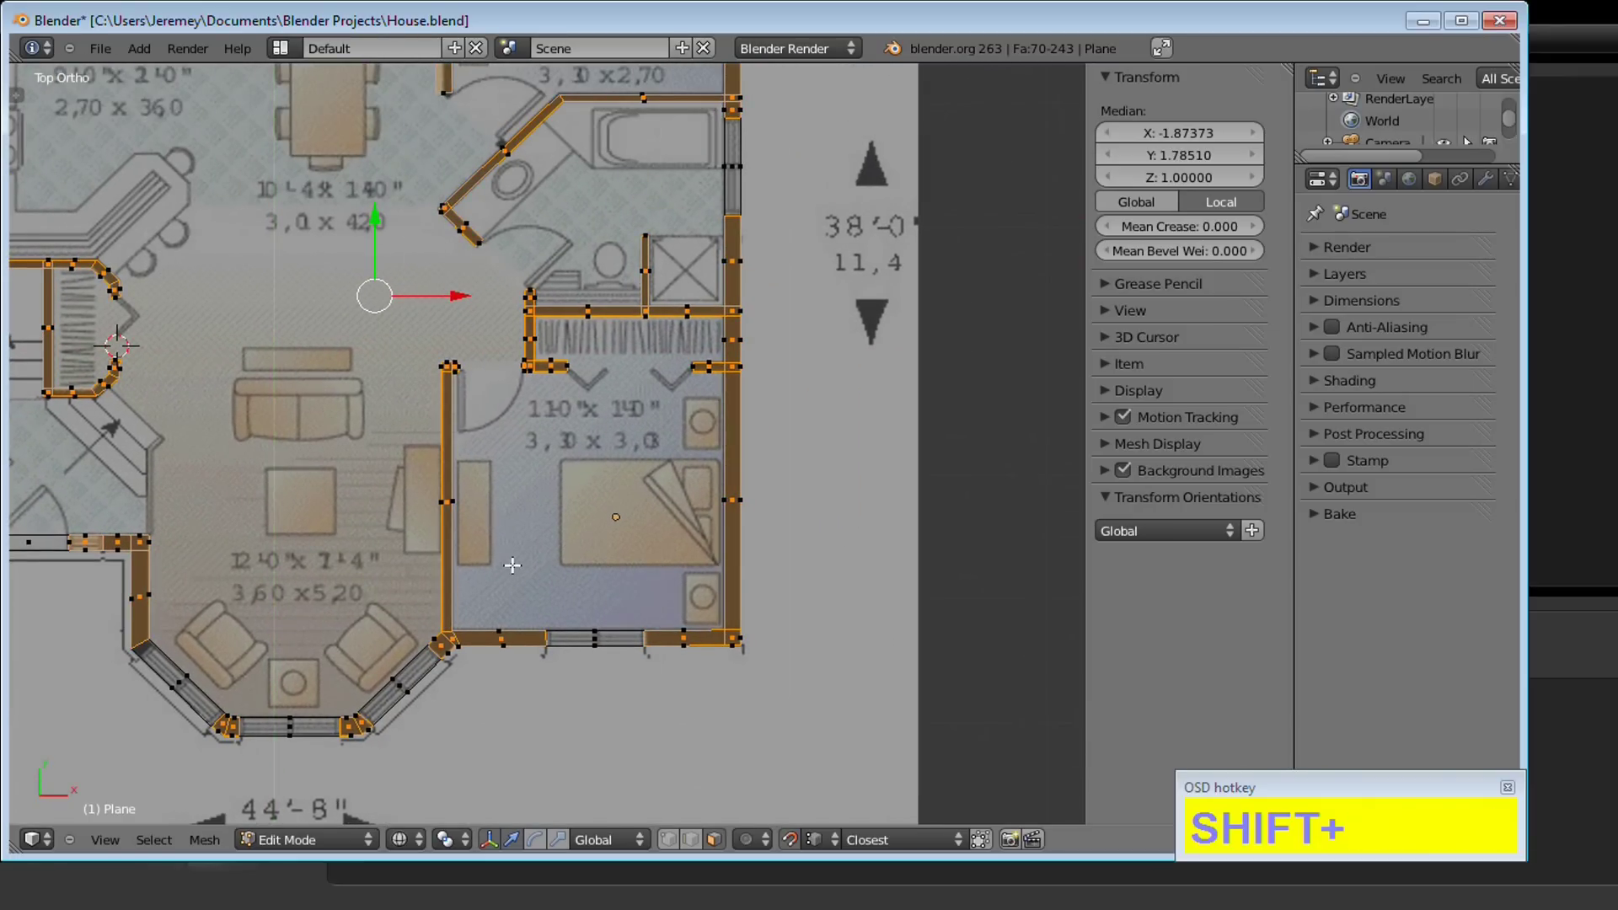
# From front view, extrude the selected wall tops up by 1.4 to a total height of 2.4
pyautogui.press('1')
pyautogui.middleClick(551, 512)
pyautogui.press('shift+e')
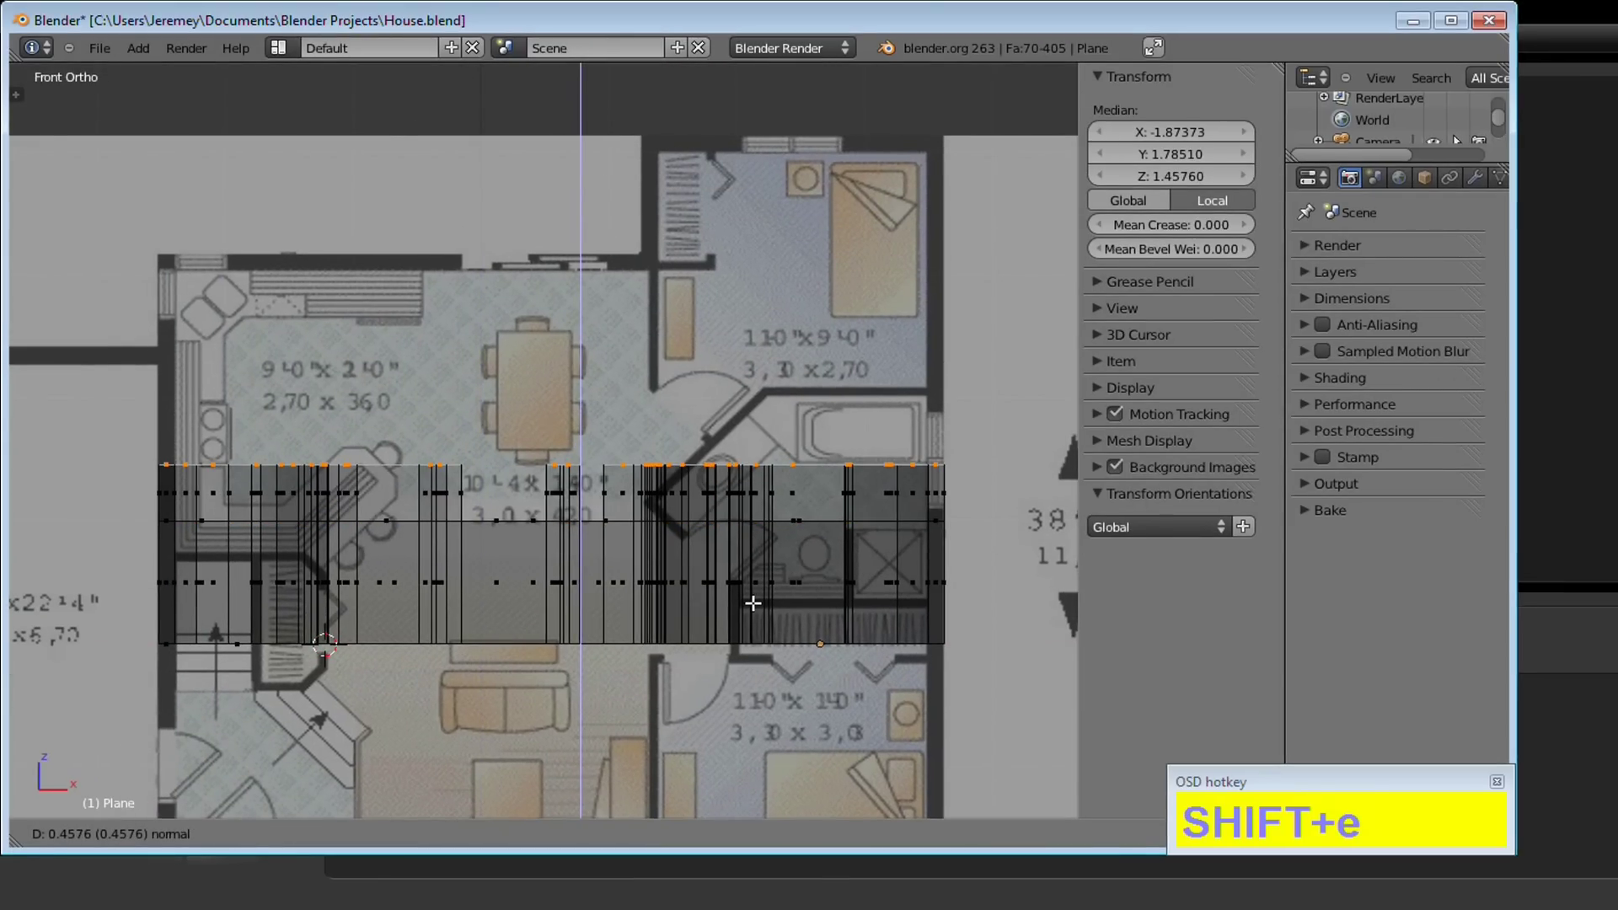
pyautogui.press('KP_1')
pyautogui.press('KP_Decimal')
pyautogui.press('KP_4')
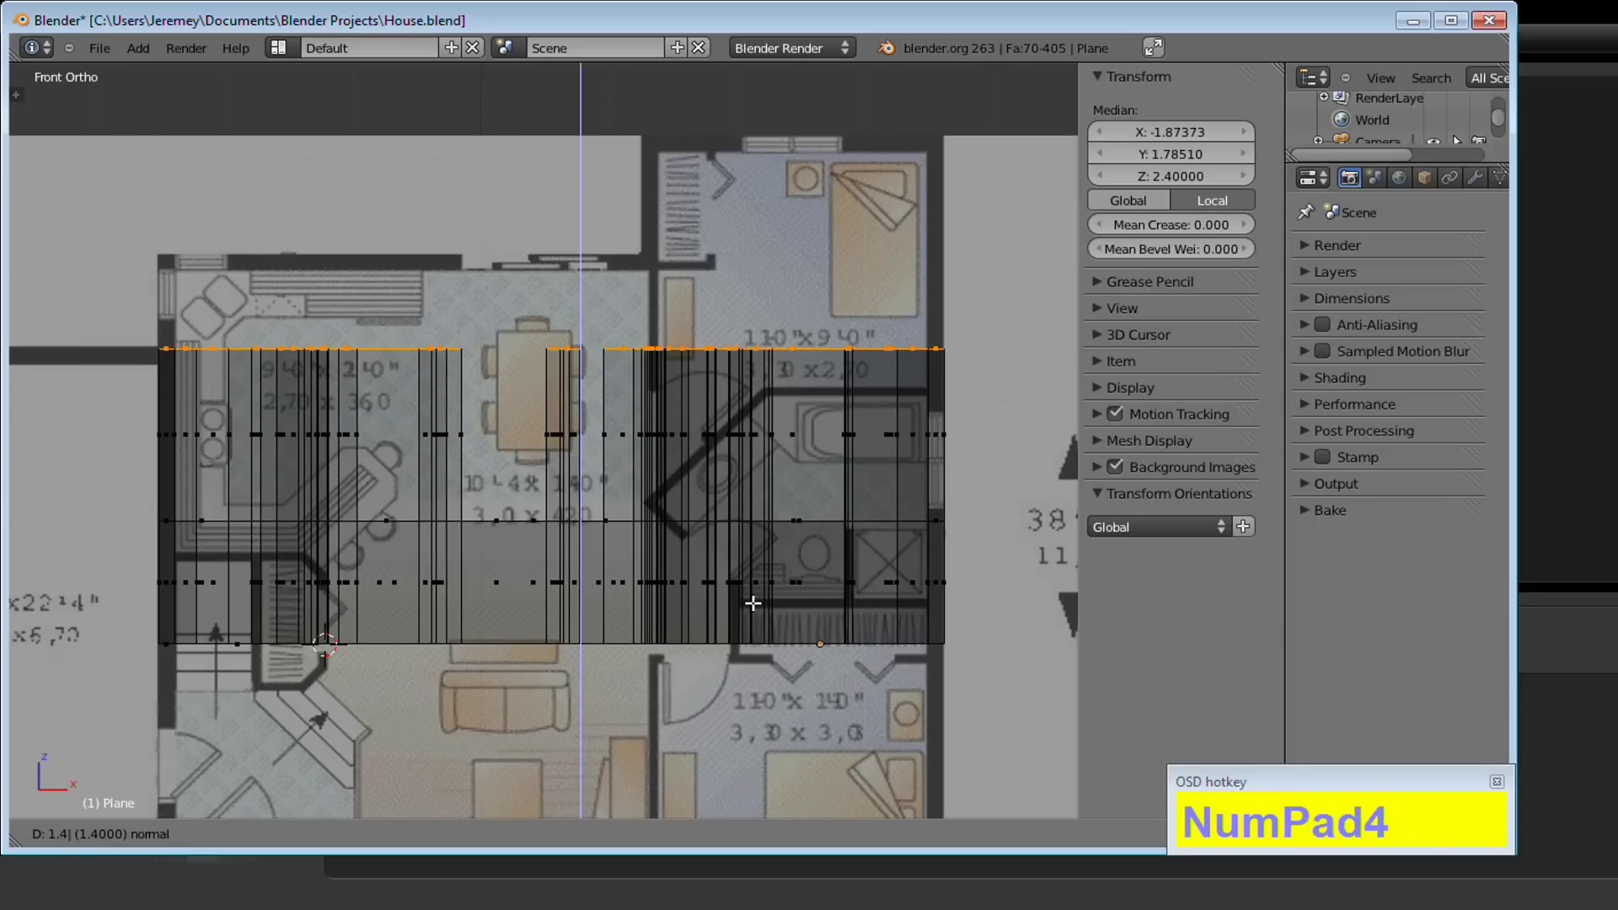
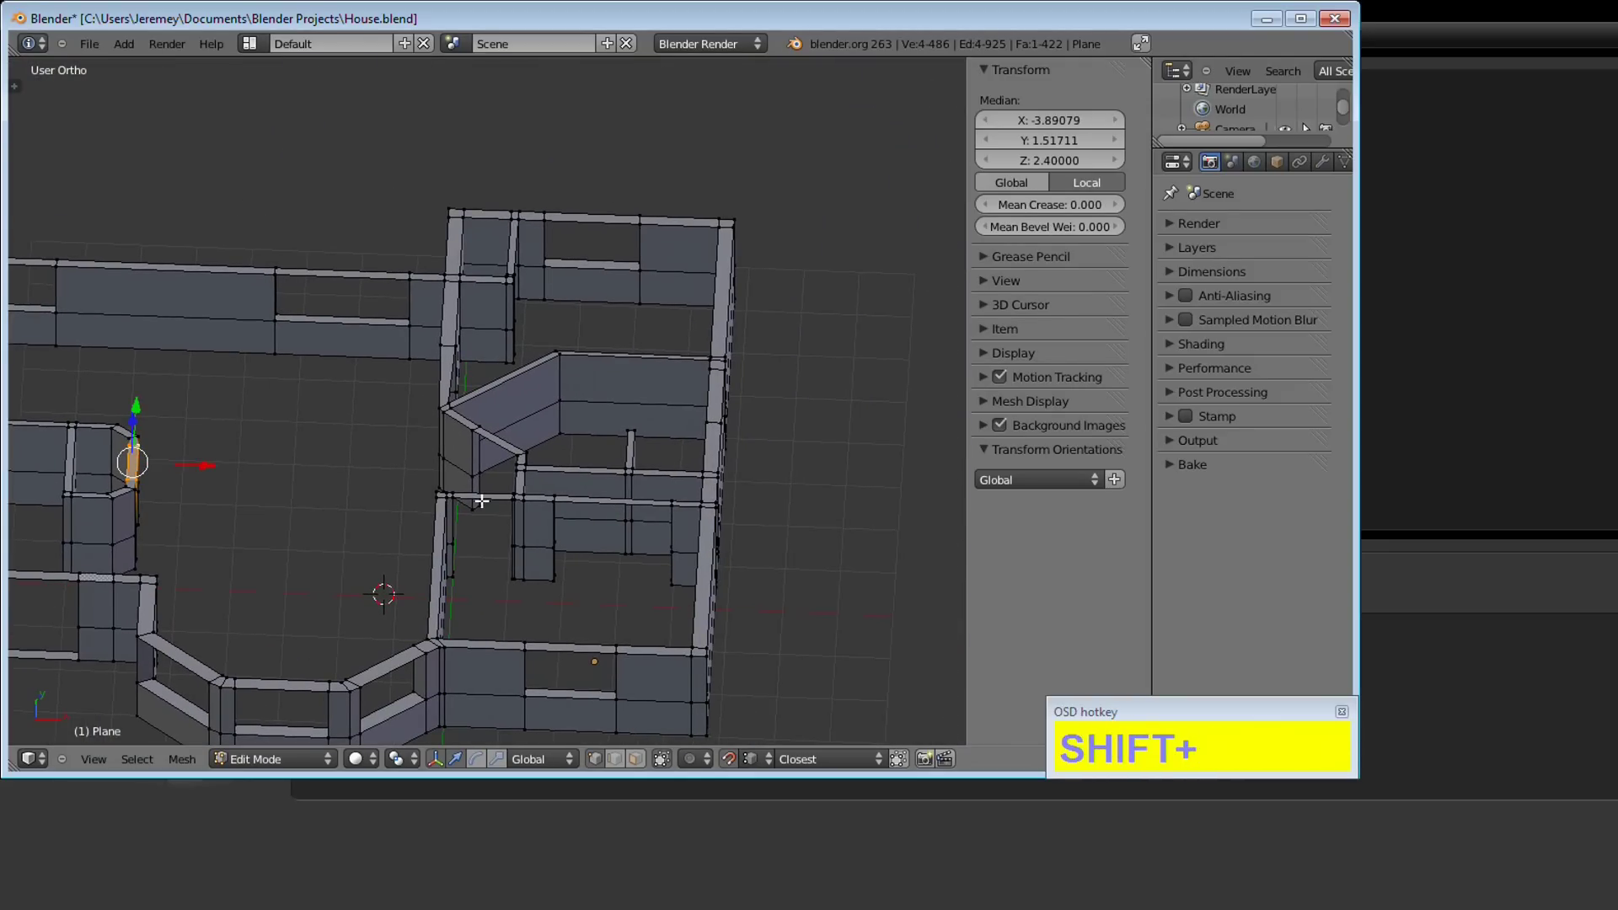
# Leave edit mode and orbit around the finished 2.4-tall house with its openings
pyautogui.press('Tab')
pyautogui.middleClick(595, 590)
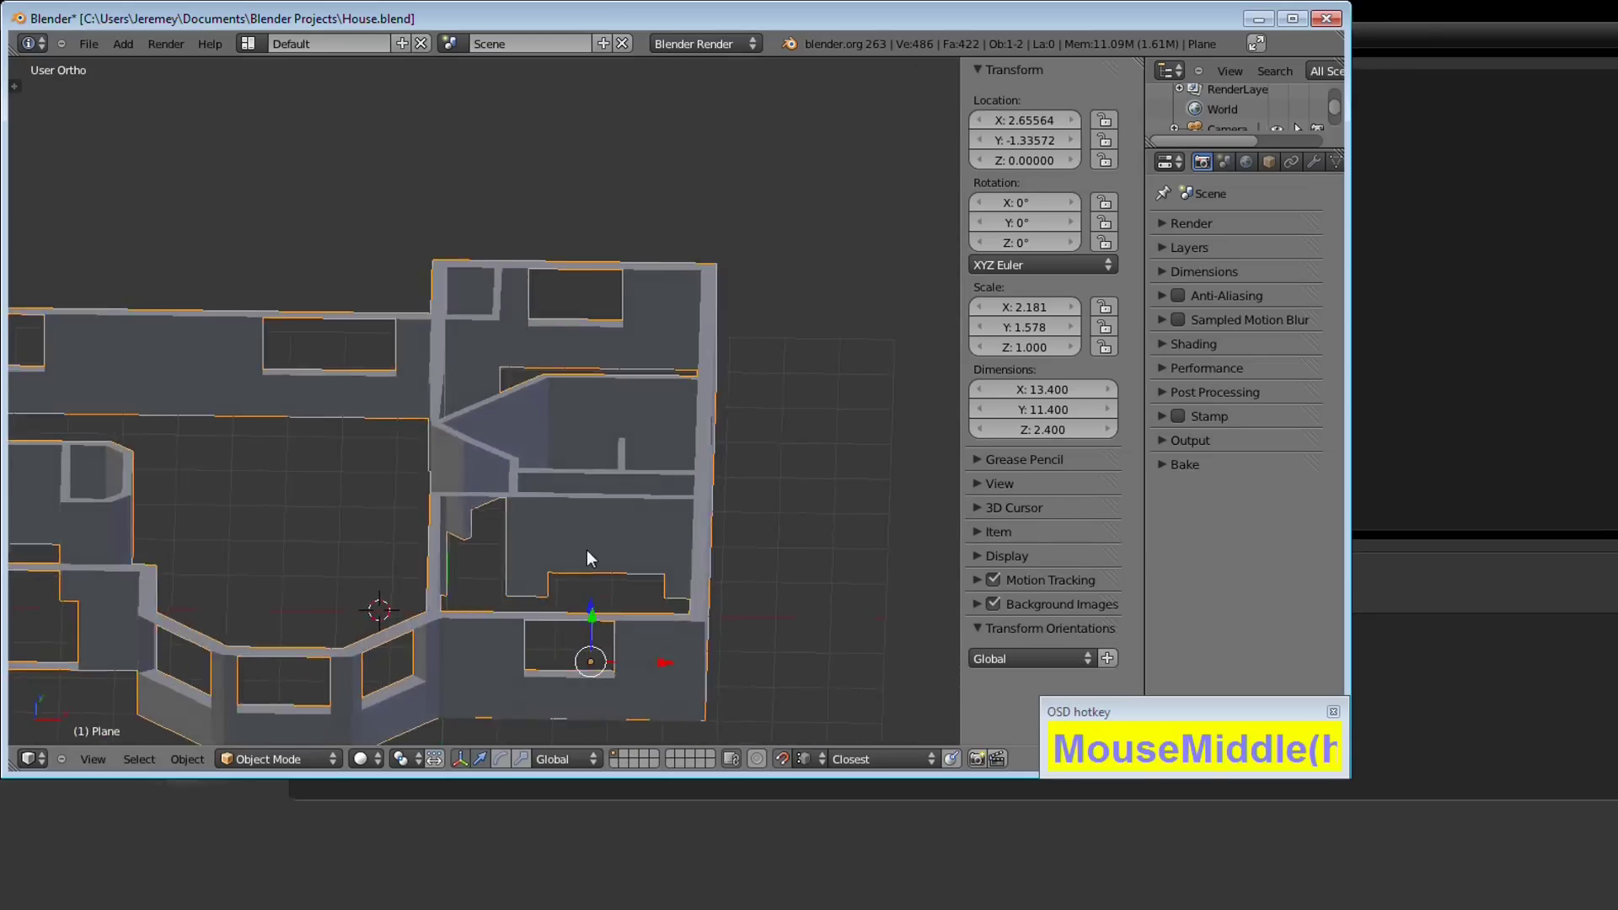
pyautogui.middleClick(439, 508)
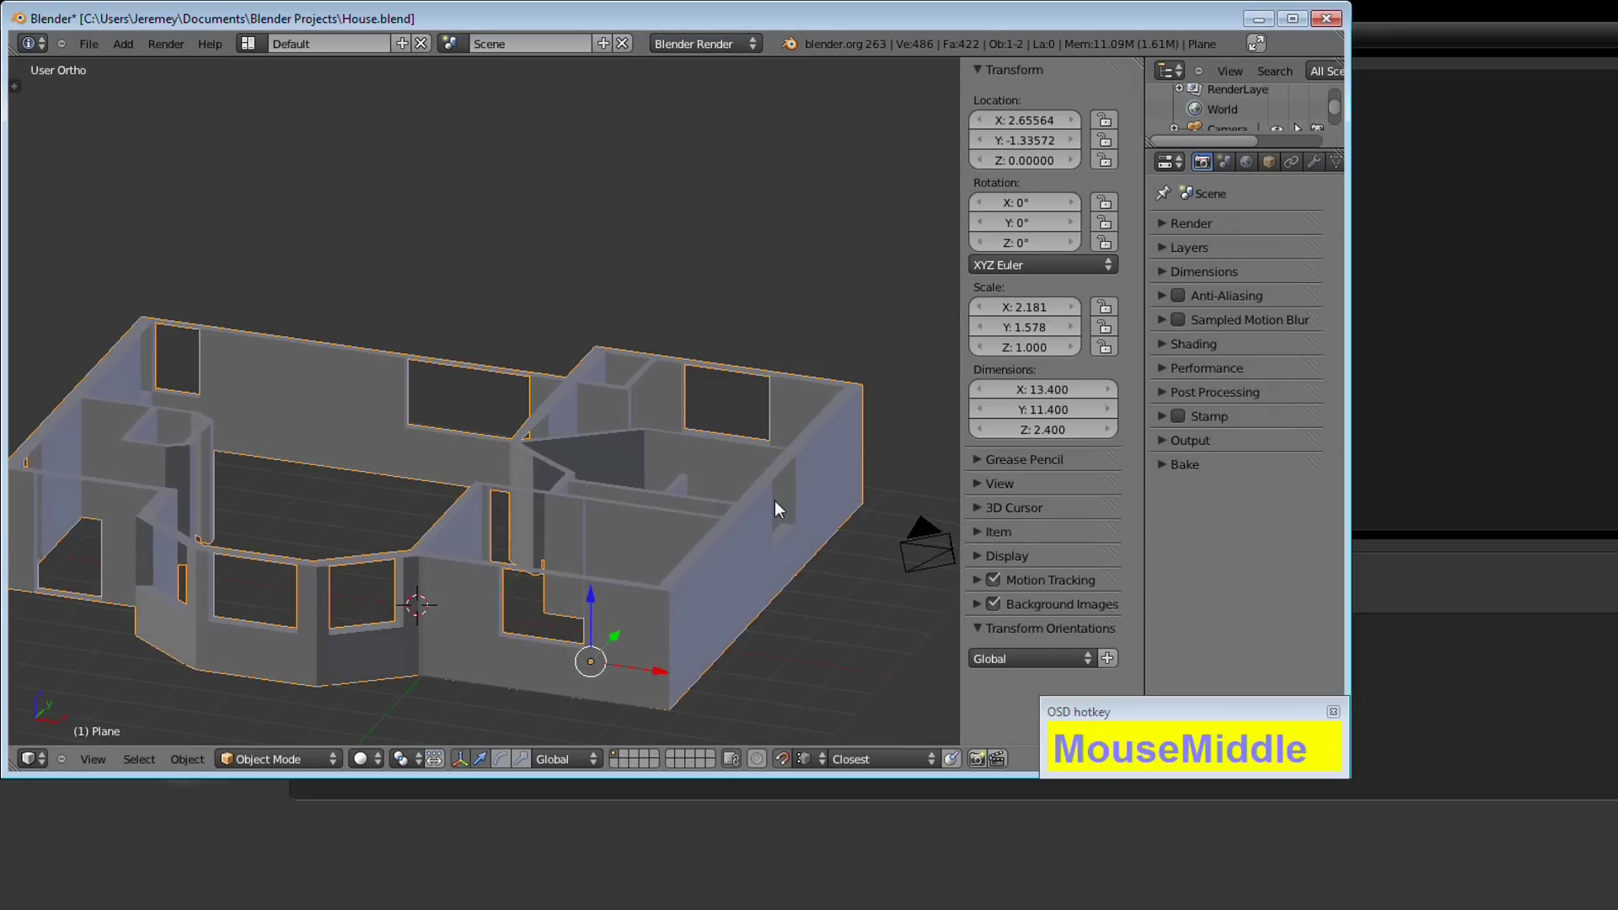
pyautogui.middleClick(693, 584)
pyautogui.middleClick(887, 347)
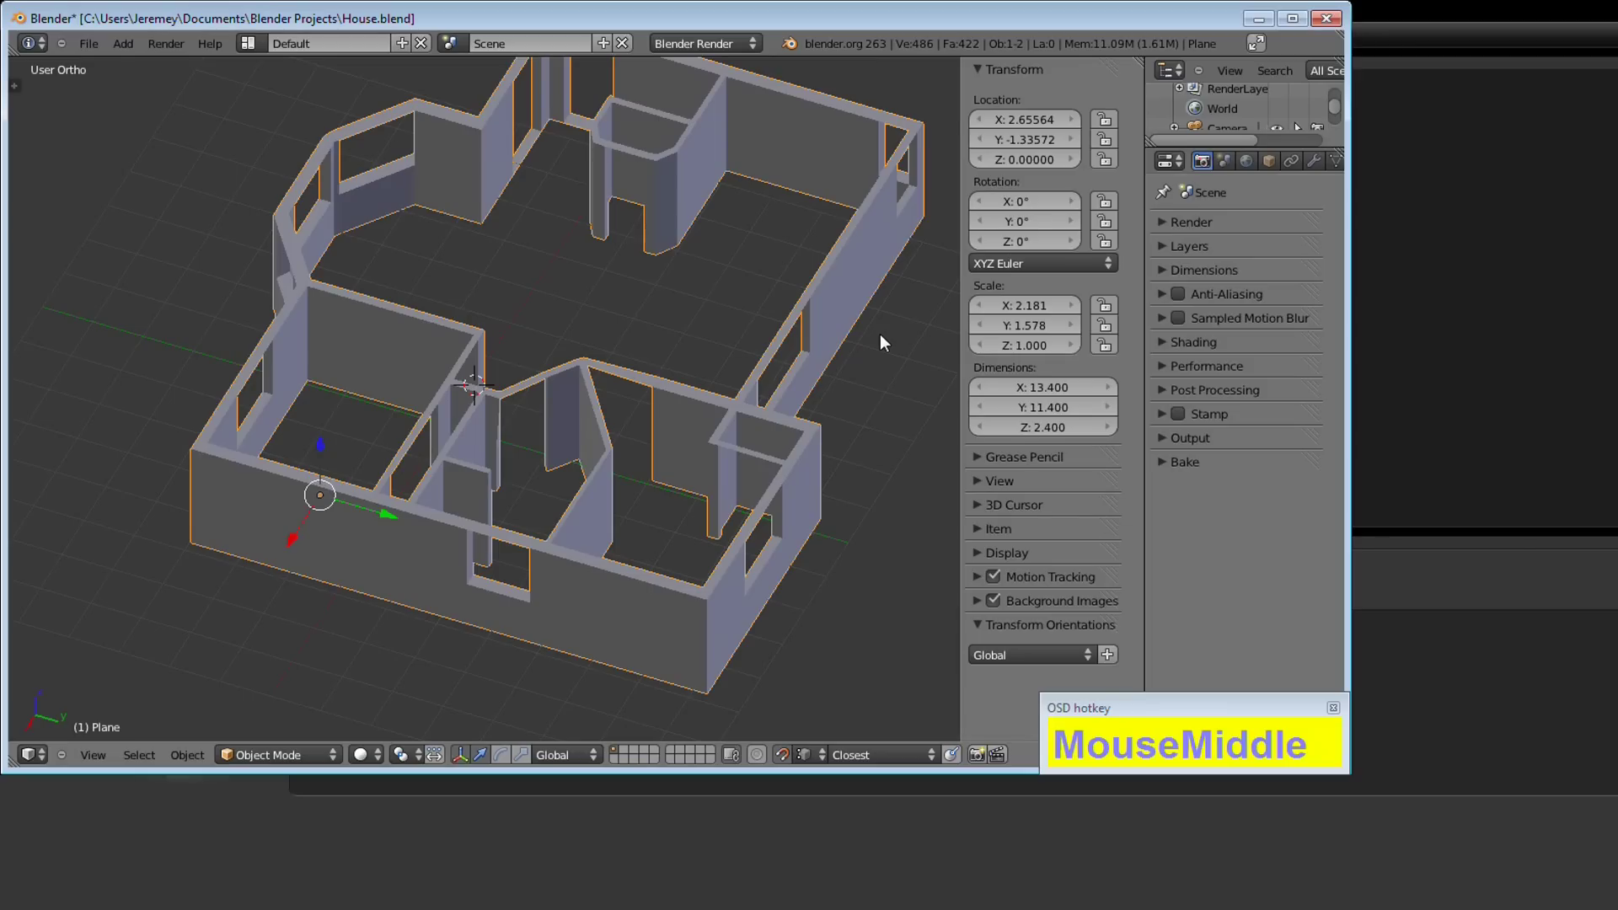